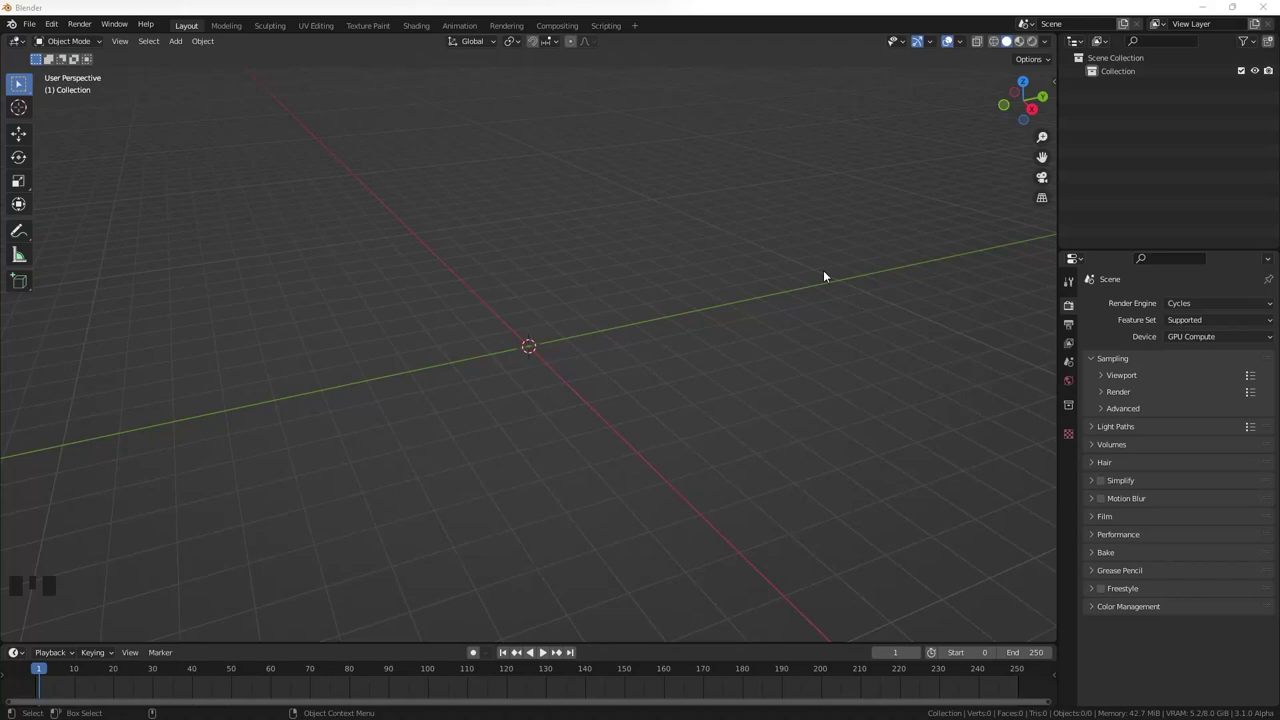
# - Load the beer bottle reference image as an Empty, clear its rotation and stand it upright in front view
pyautogui.click(676, 325)
pyautogui.press('shift+a')
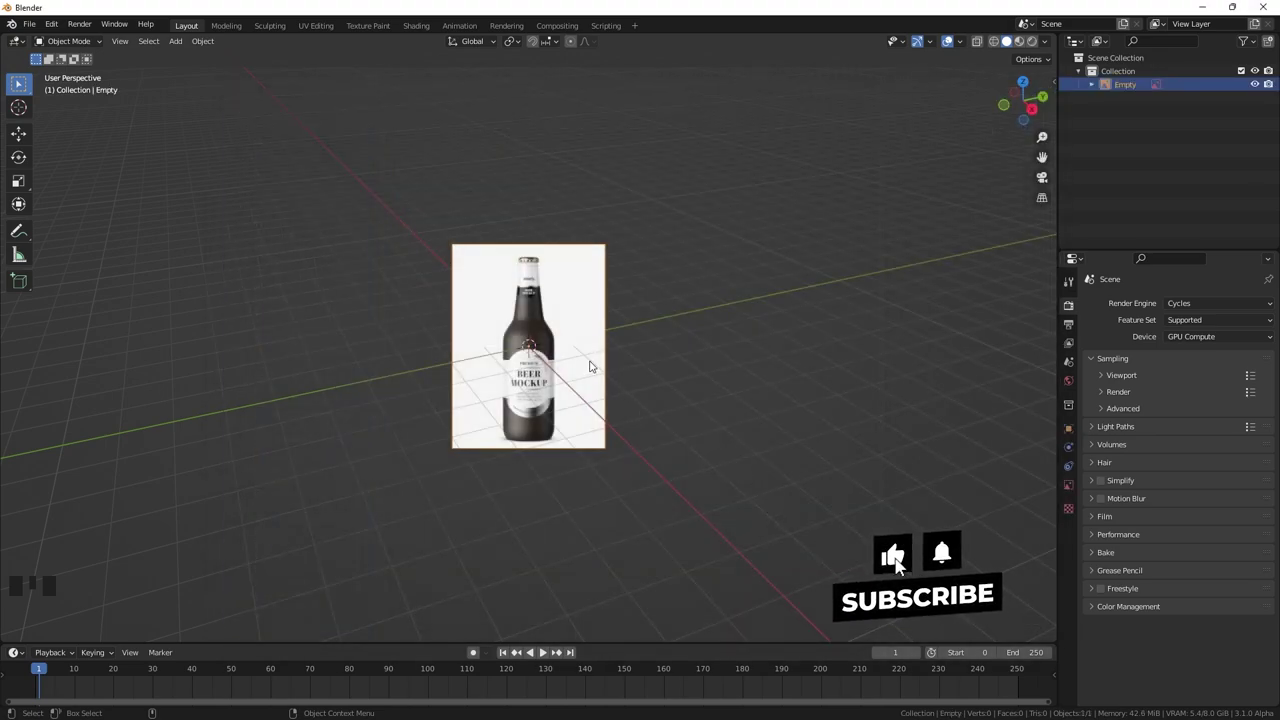
pyautogui.press('alt+r')
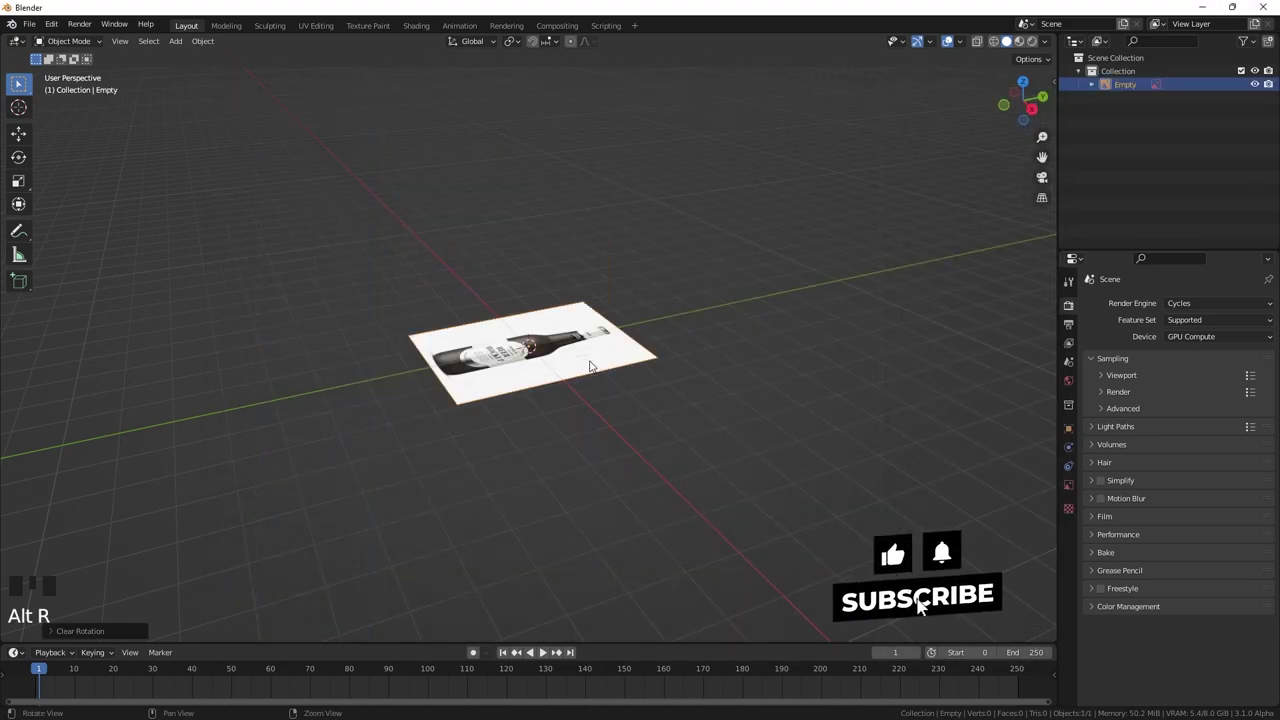
pyautogui.press('KP_1')
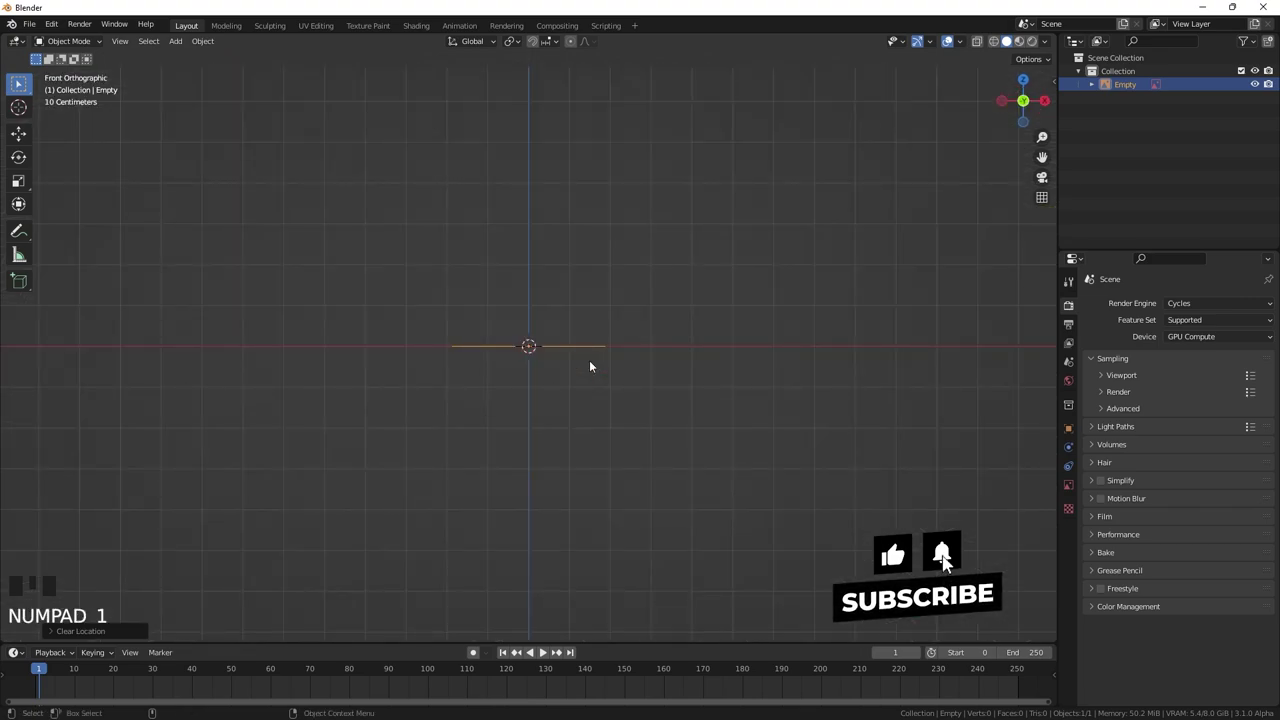
pyautogui.press('r')
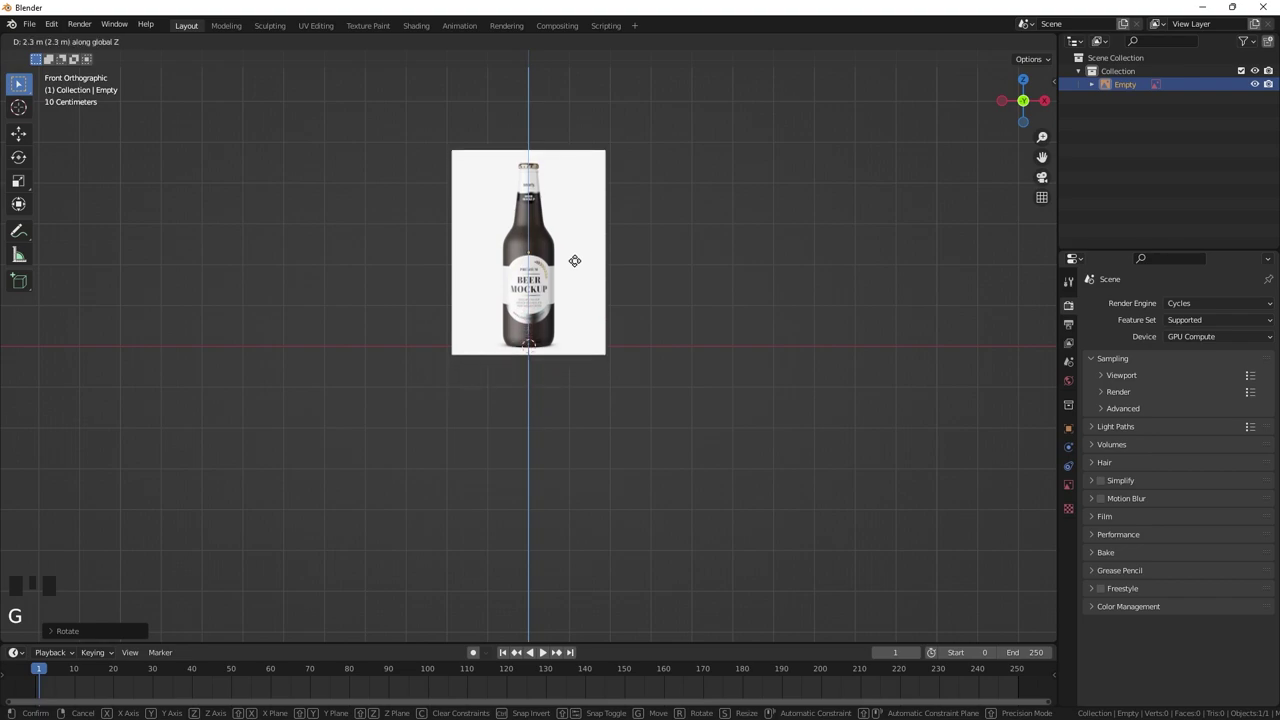
pyautogui.scroll(3)
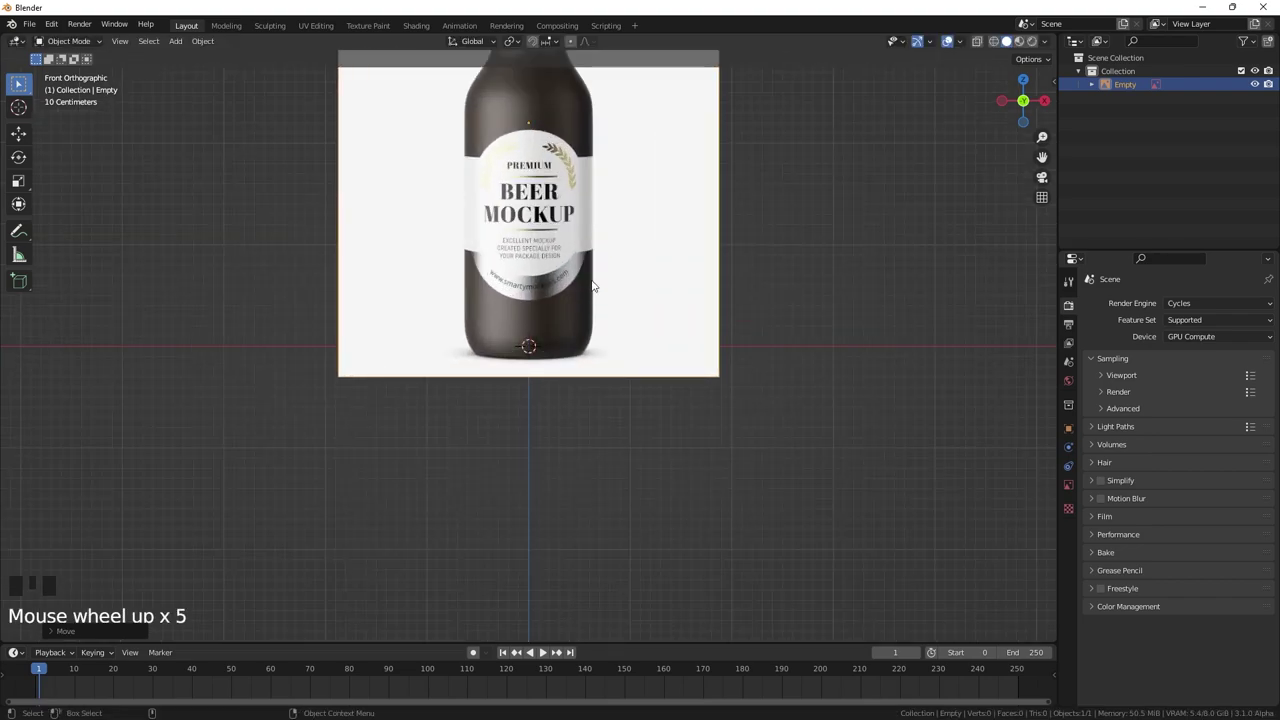
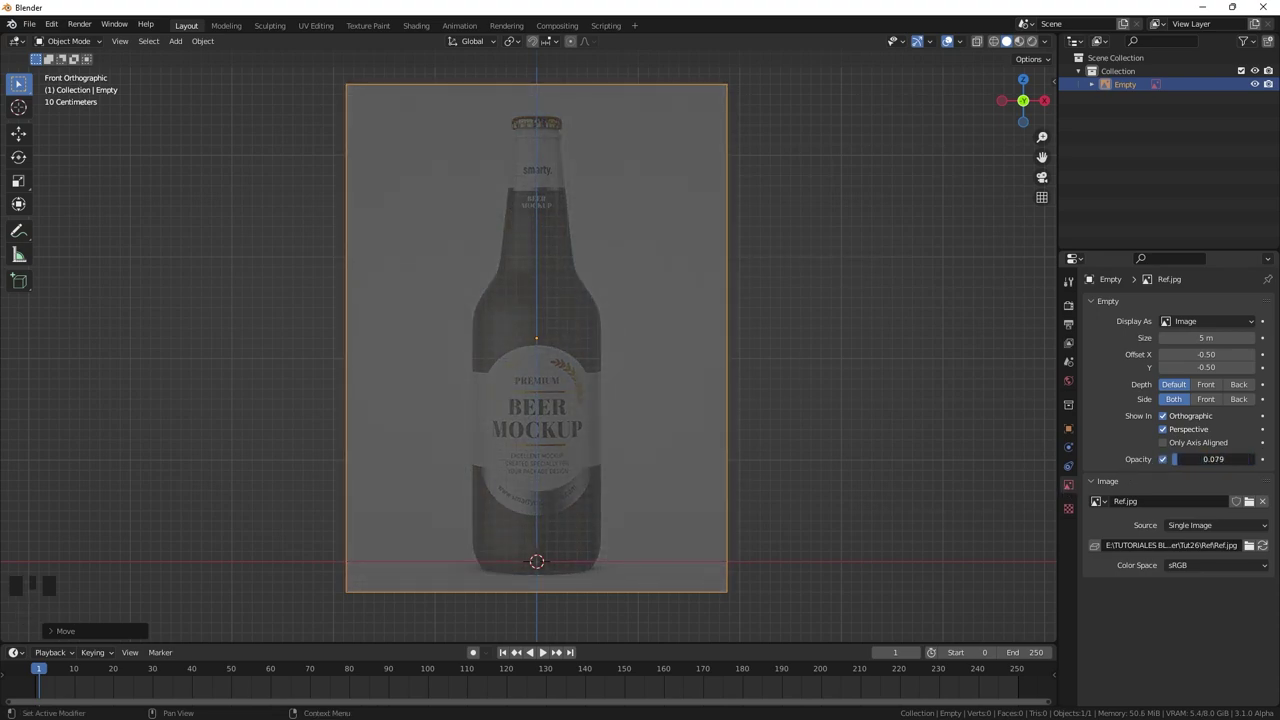
# - Lower the reference image's Opacity and raise it along Z above the origin
pyautogui.scroll(3)
pyautogui.moveTo(583, 465); pyautogui.dragTo(586, 424)
pyautogui.press('g')
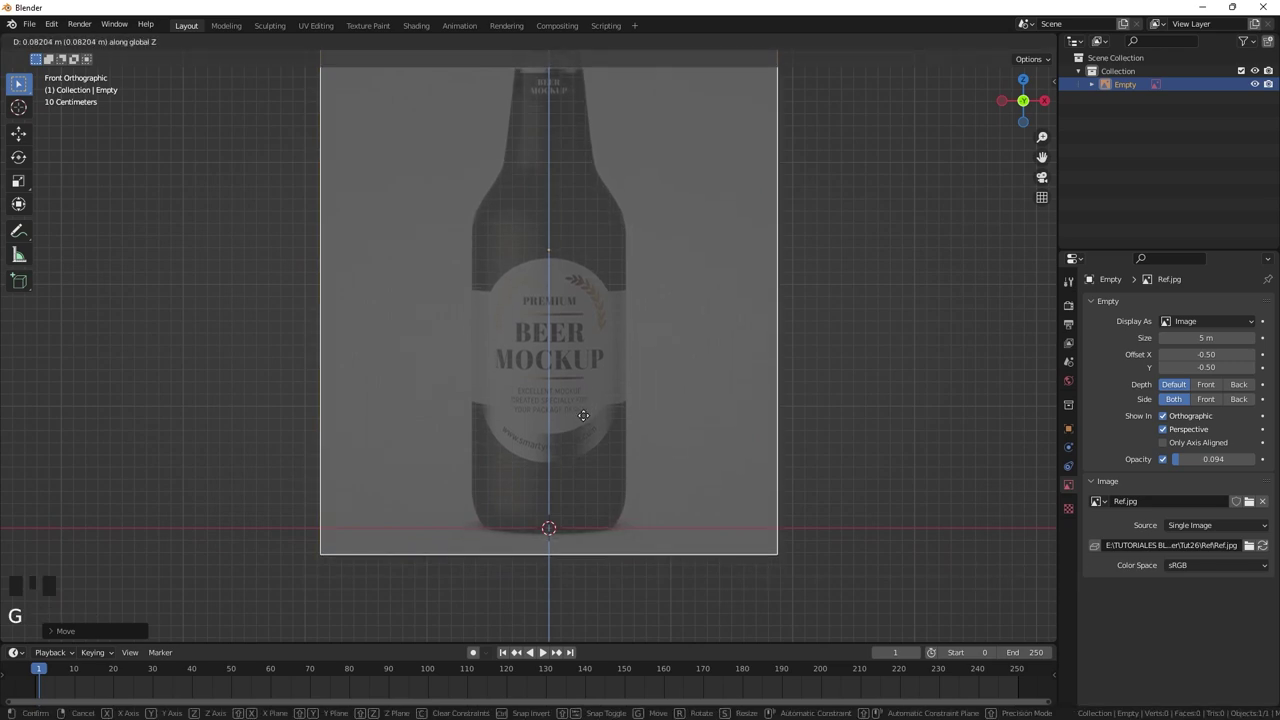
pyautogui.click(853, 397)
pyautogui.scroll(-3)
pyautogui.moveTo(596, 344); pyautogui.dragTo(593, 401)
pyautogui.scroll(3)
pyautogui.click(792, 314)
# - Add a circle mesh scaled to the bottle's width and extrude it upward into the first band of the body
pyautogui.press('shift+a')
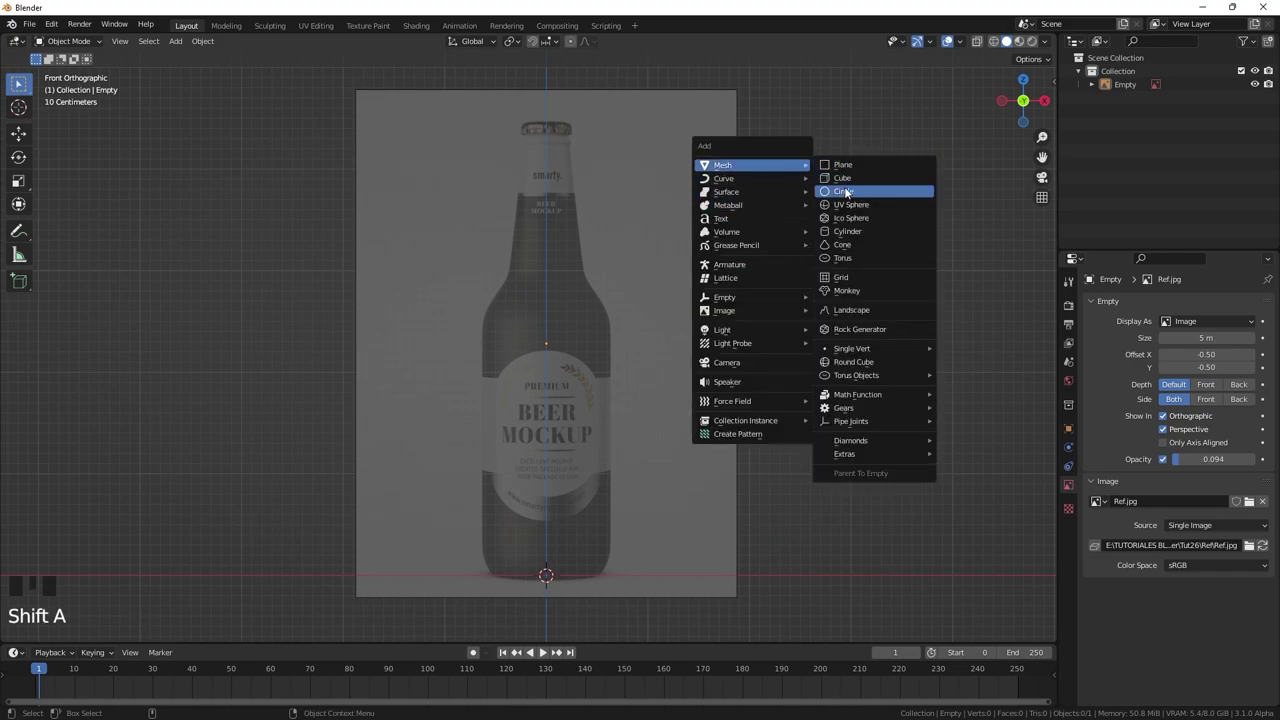
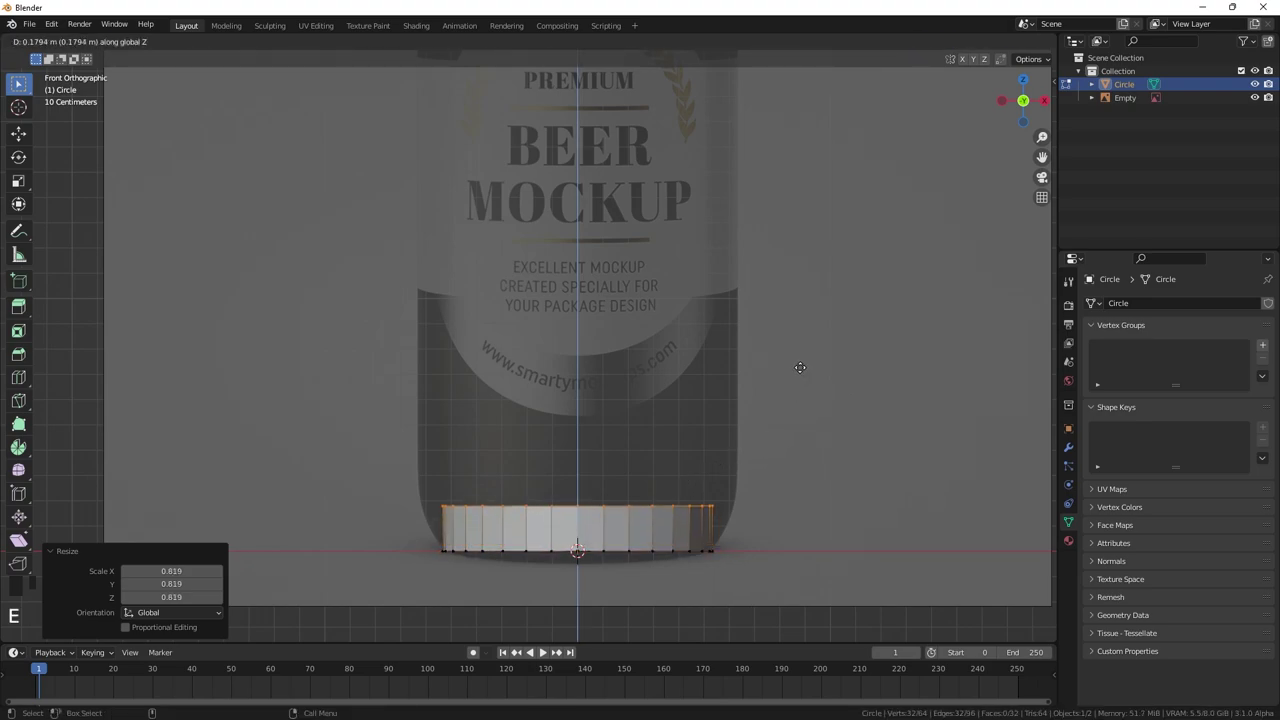
pyautogui.press('e')
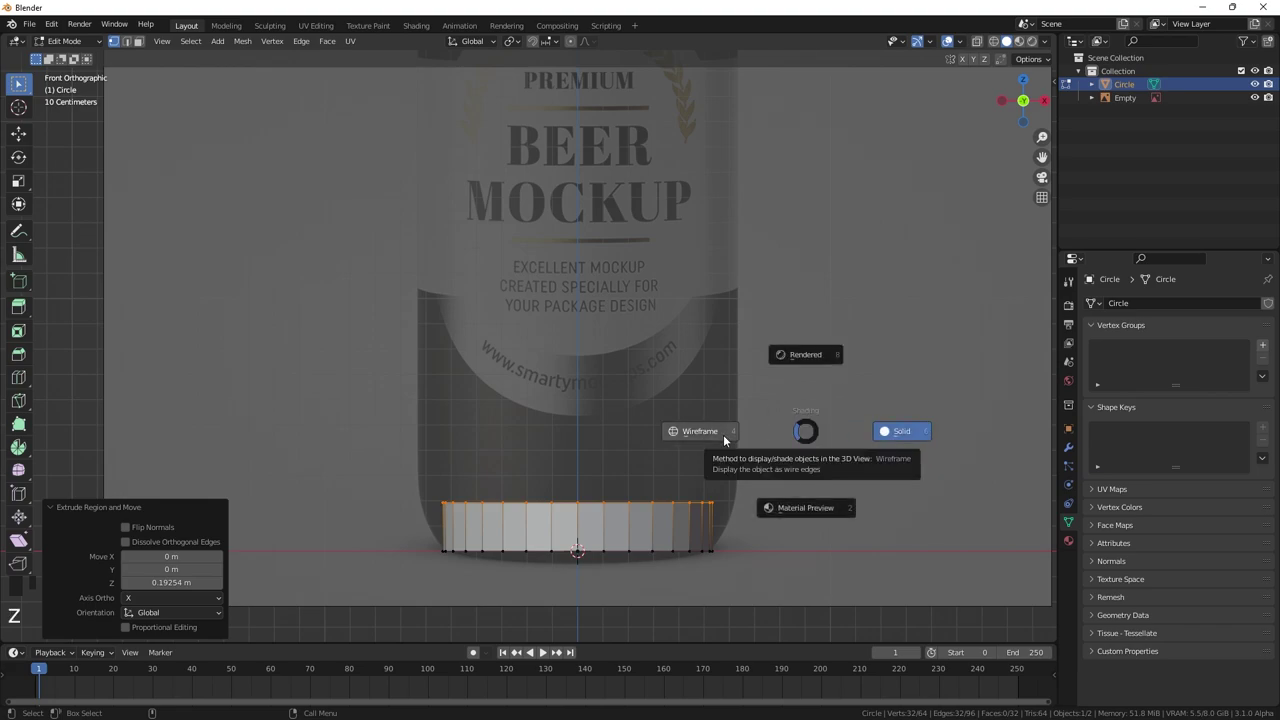
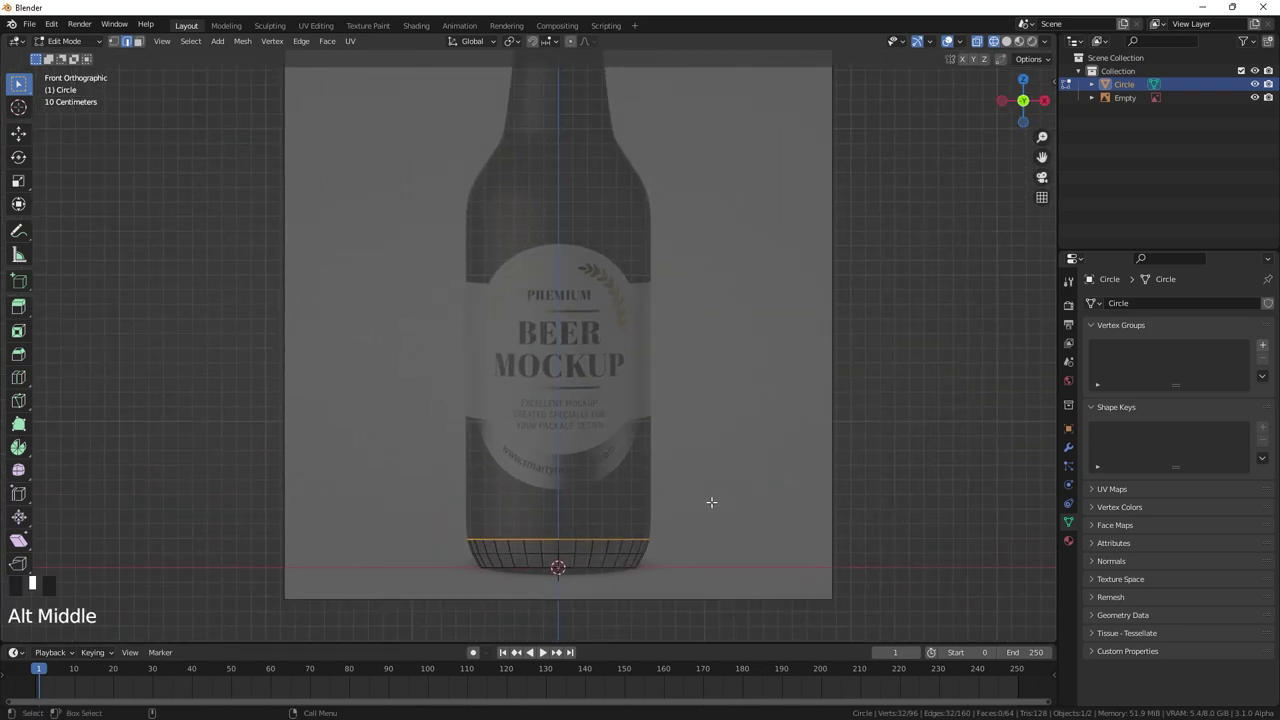
# - Extrude successive rings up the body and narrow them to the photo's shoulder curve
pyautogui.press('e')
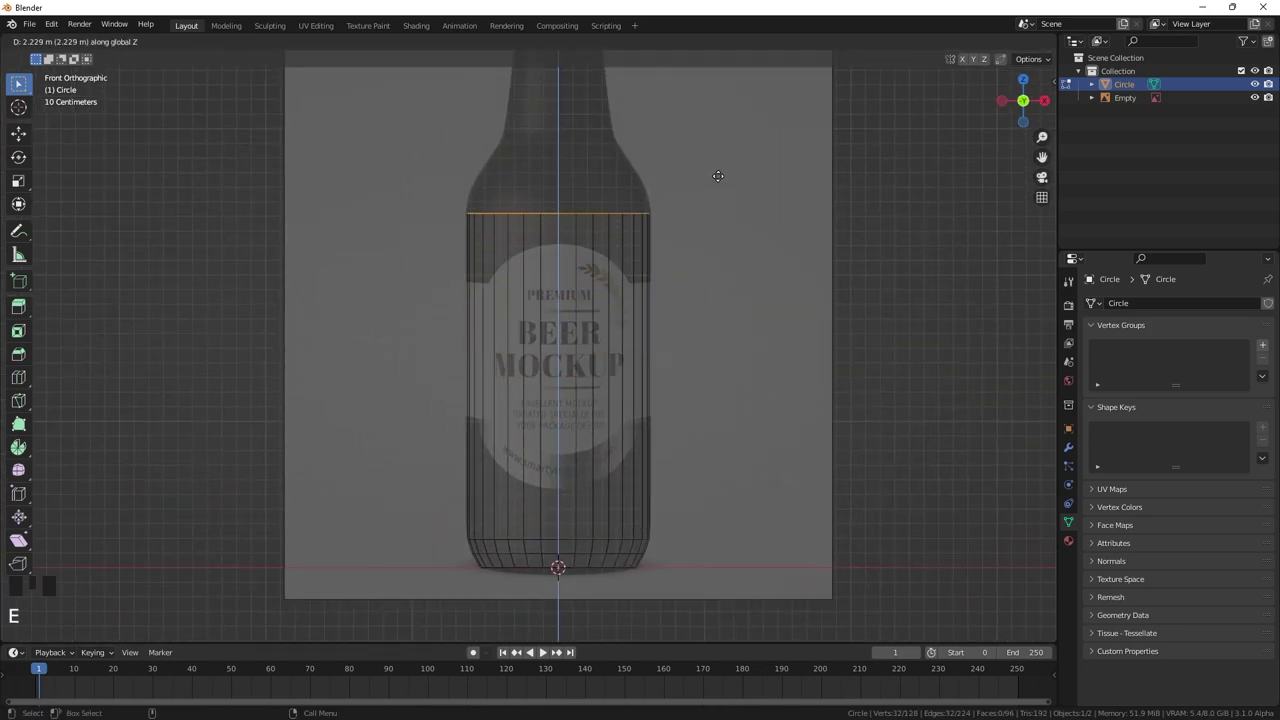
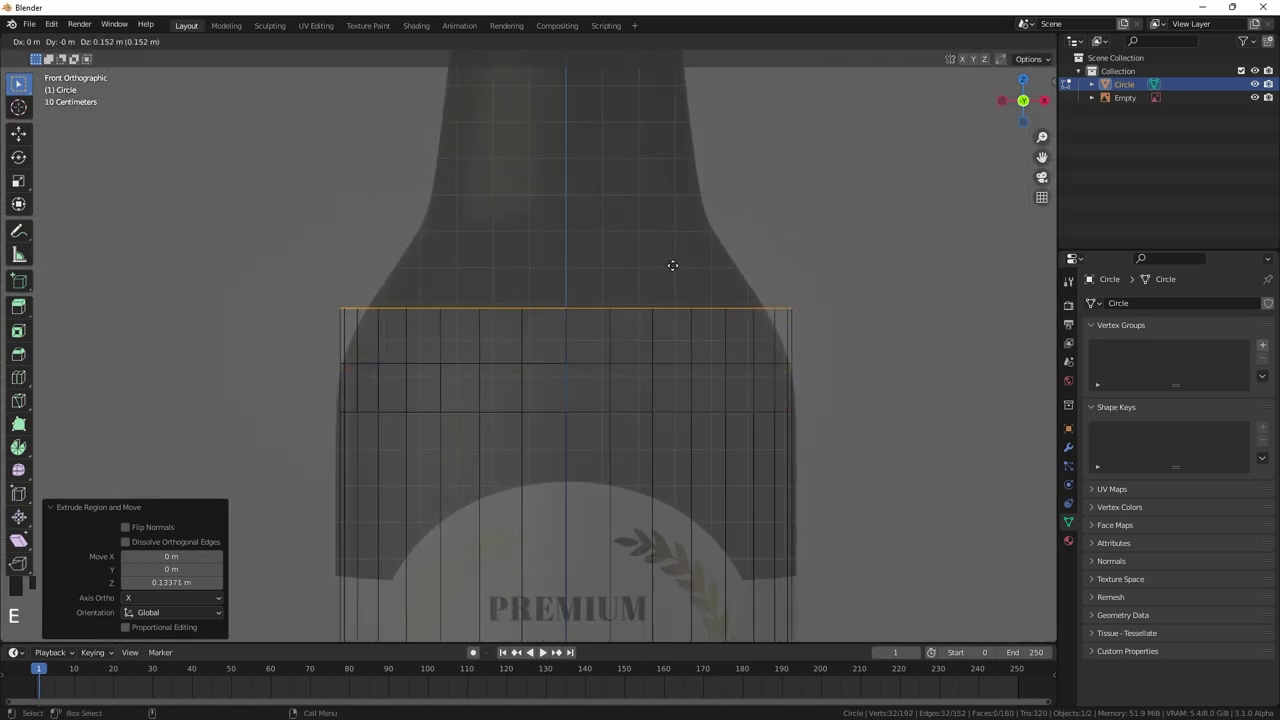
pyautogui.press('g')
pyautogui.press('s')
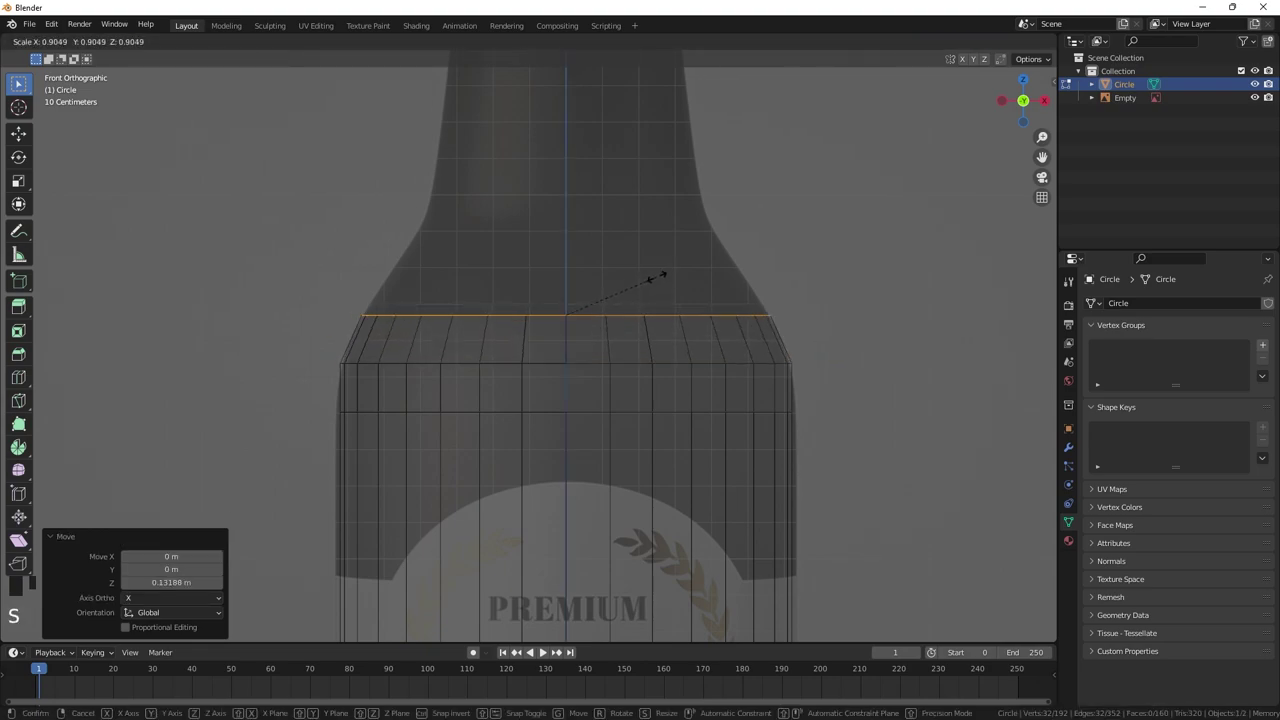
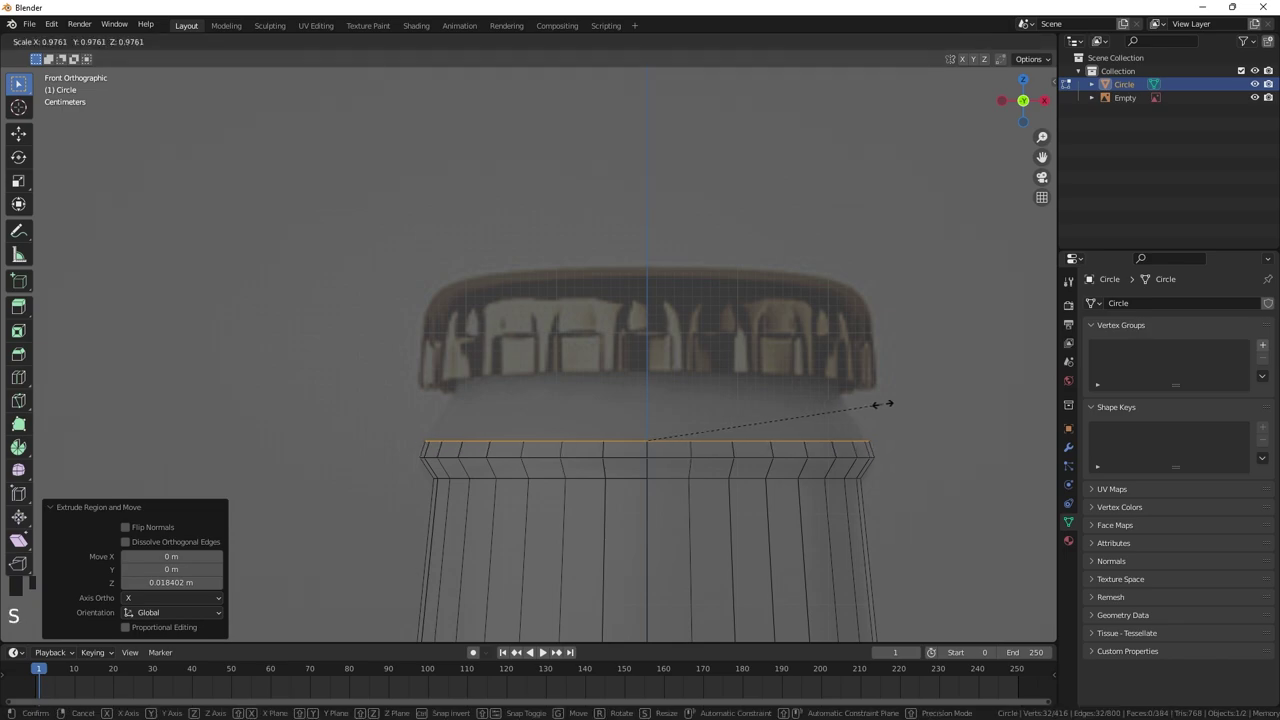
# - Extrude the neck top into a protruding lip ring and stretch its rim loops along Z
pyautogui.press('g')
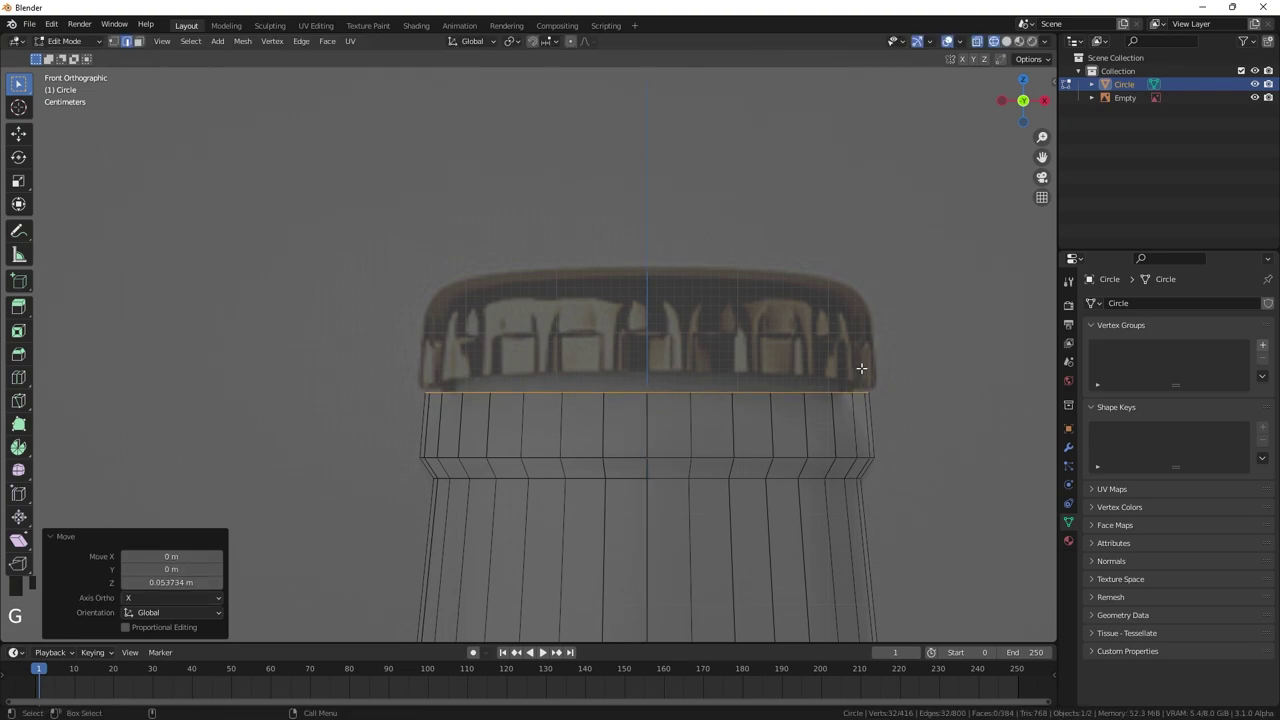
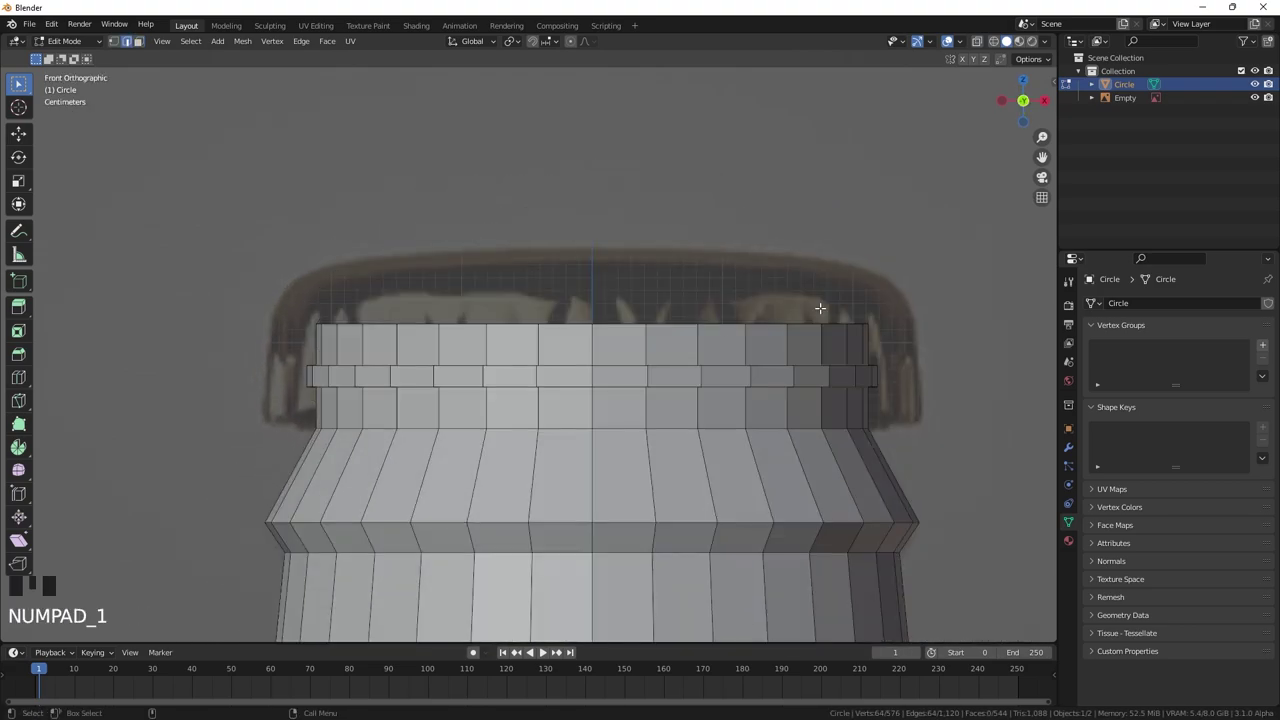
pyautogui.press('z')
pyautogui.press('s')
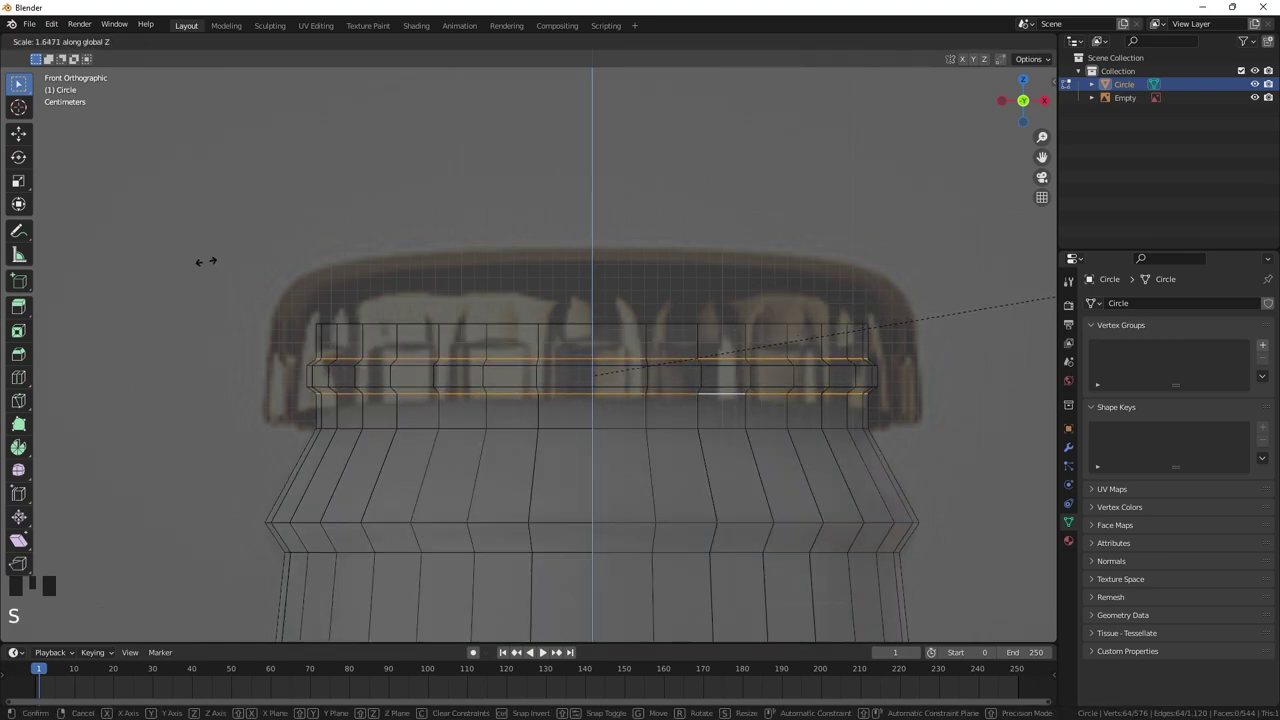
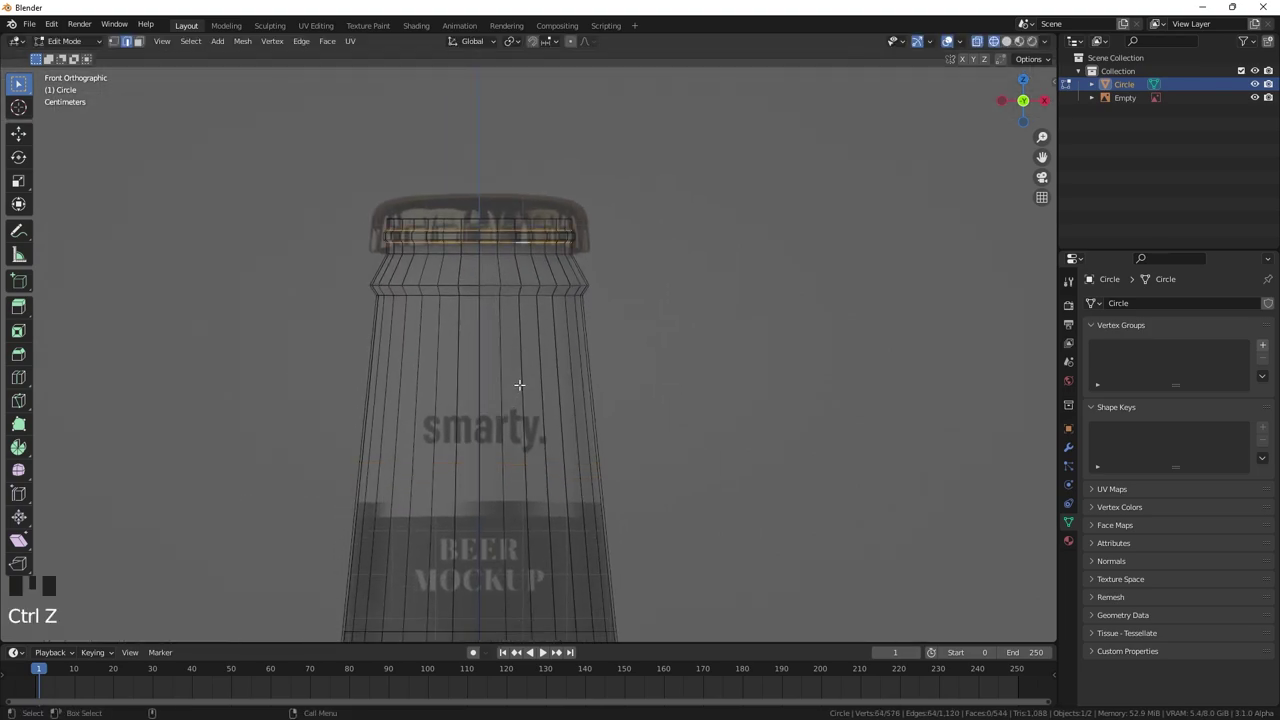
# - Cut a supporting loop below the neck and smooth the bottle with a level-2 Subdivision Surface
pyautogui.press('ctrl+r')
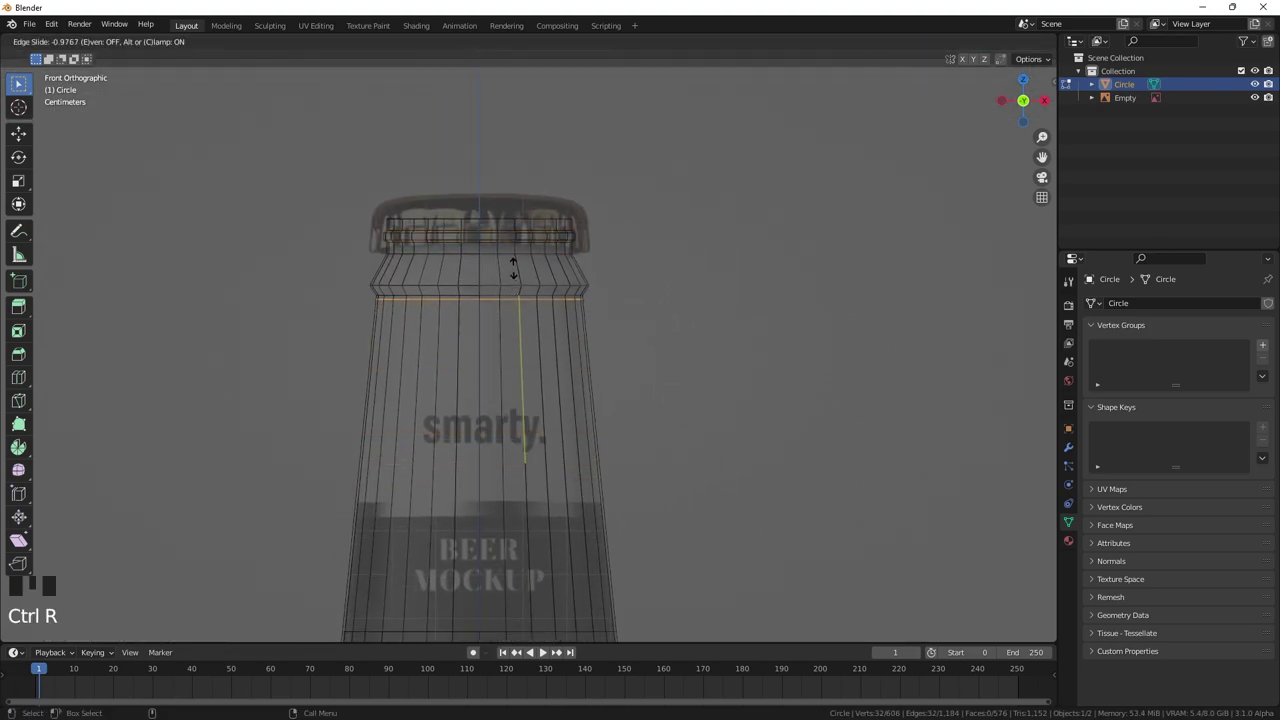
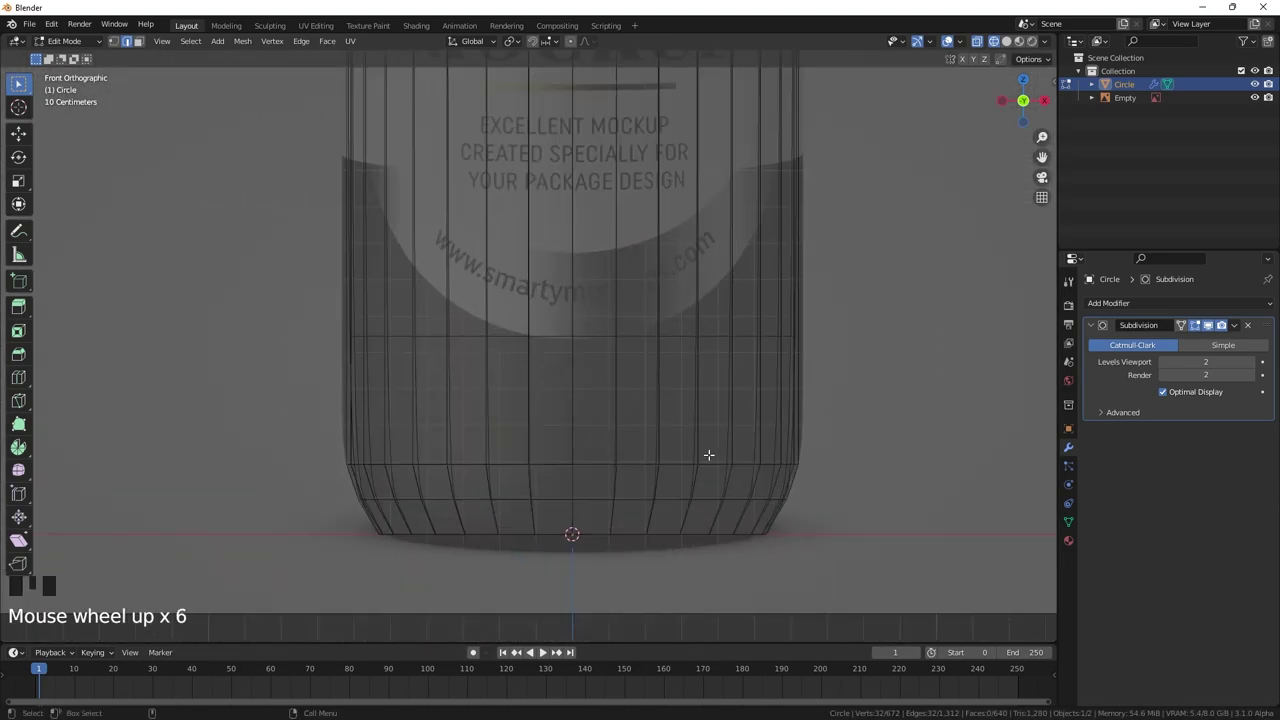
pyautogui.scroll(-3)
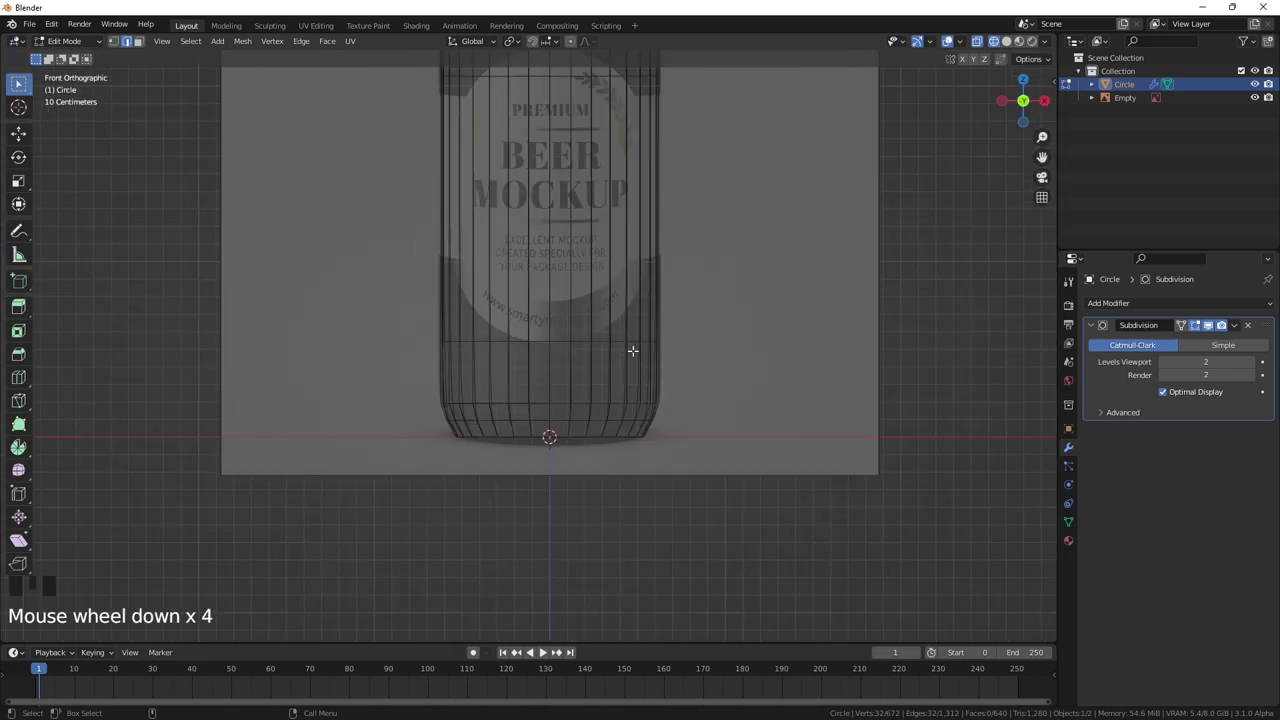
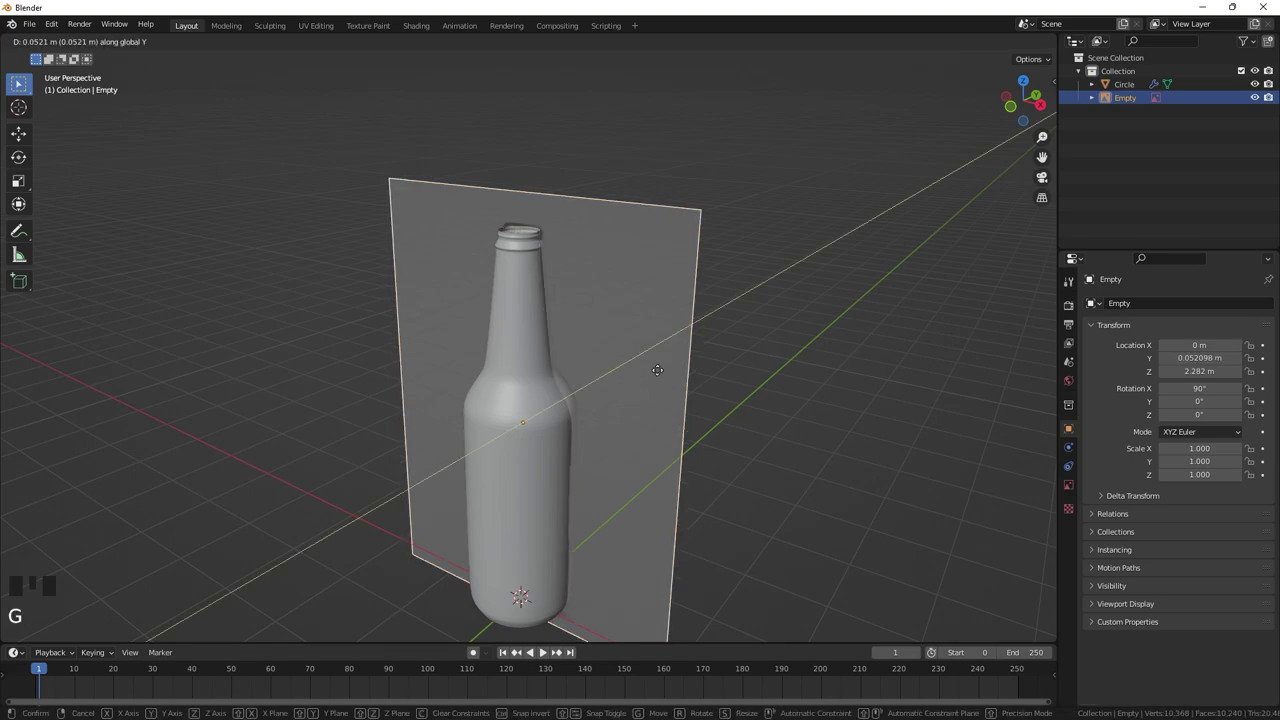
# - Orbit beneath the bottle to view its underside for closing the base
pyautogui.moveTo(531, 417); pyautogui.dragTo(556, 408)
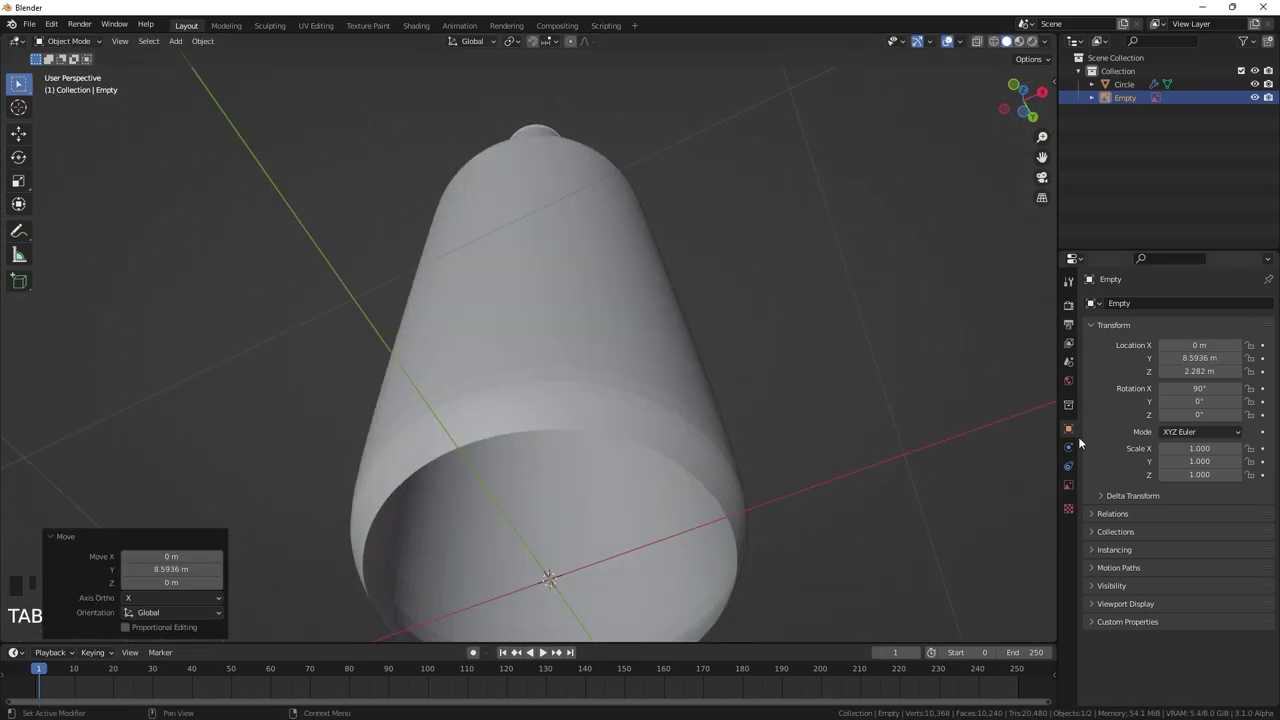
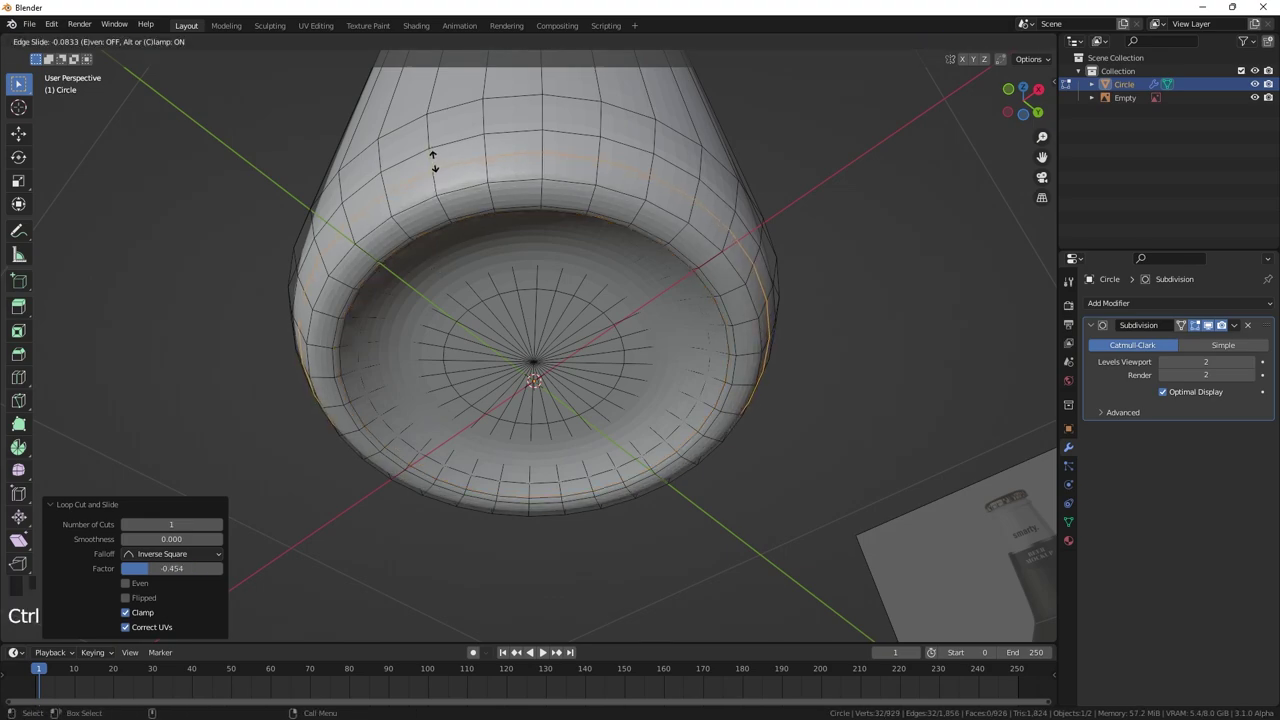
# - Slide an extra edge loop near the recessed base for a rounded bottom rim, checking it in perspective
pyautogui.press('Tab')
pyautogui.moveTo(450, 181); pyautogui.dragTo(475, 305)
pyautogui.scroll(-3)
pyautogui.moveTo(482, 332); pyautogui.dragTo(519, 380)
pyautogui.moveTo(519, 380); pyautogui.dragTo(438, 425)
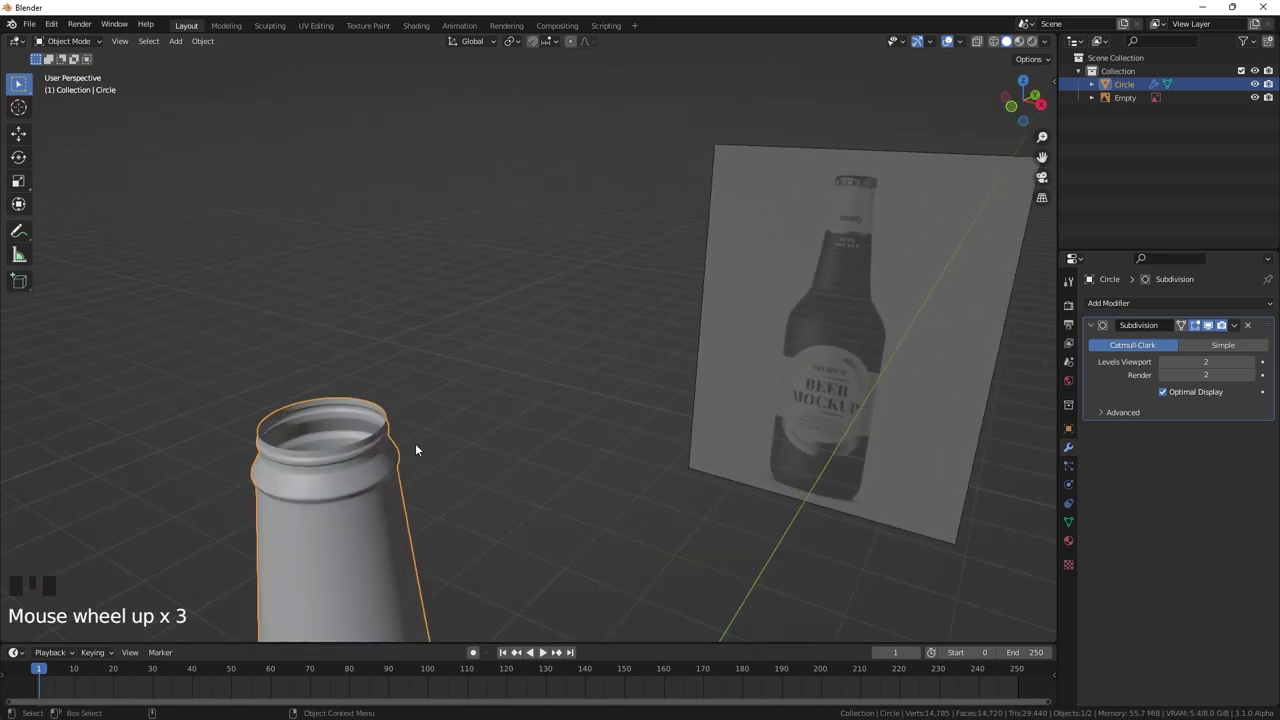
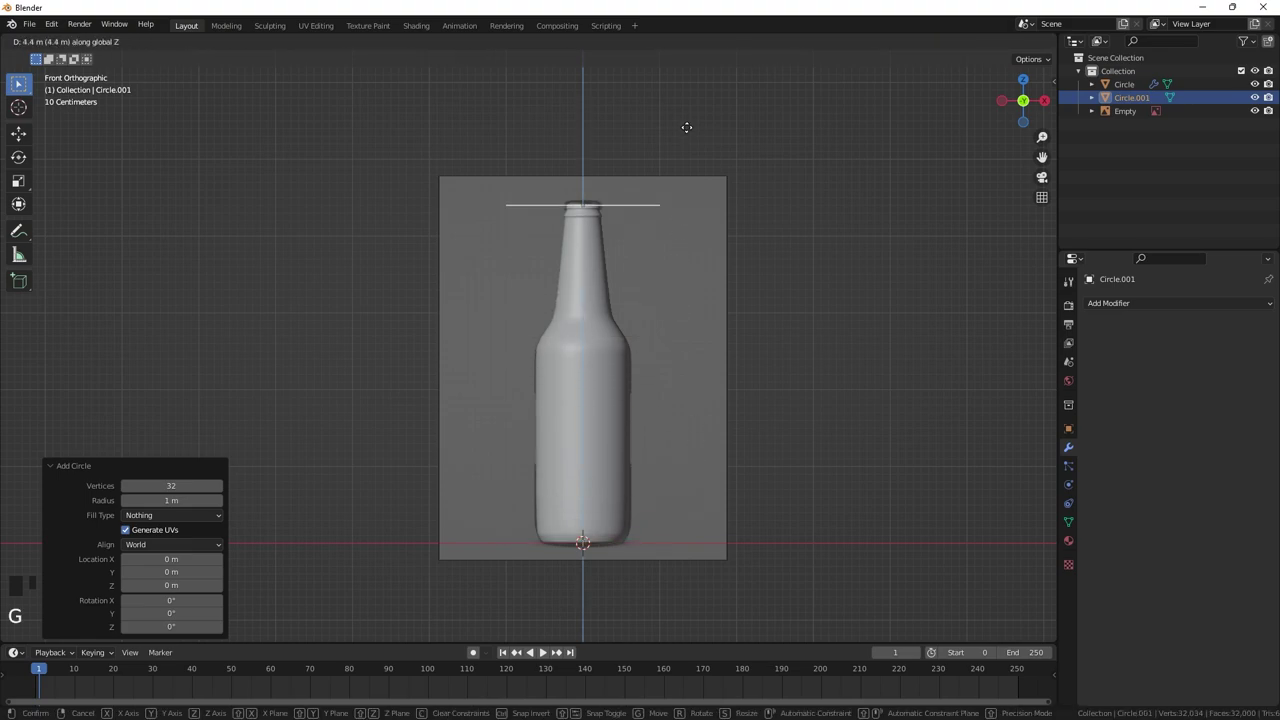
# - Delete the misplaced circle and reframe the view on the bottle neck
pyautogui.middleClick(665, 169)
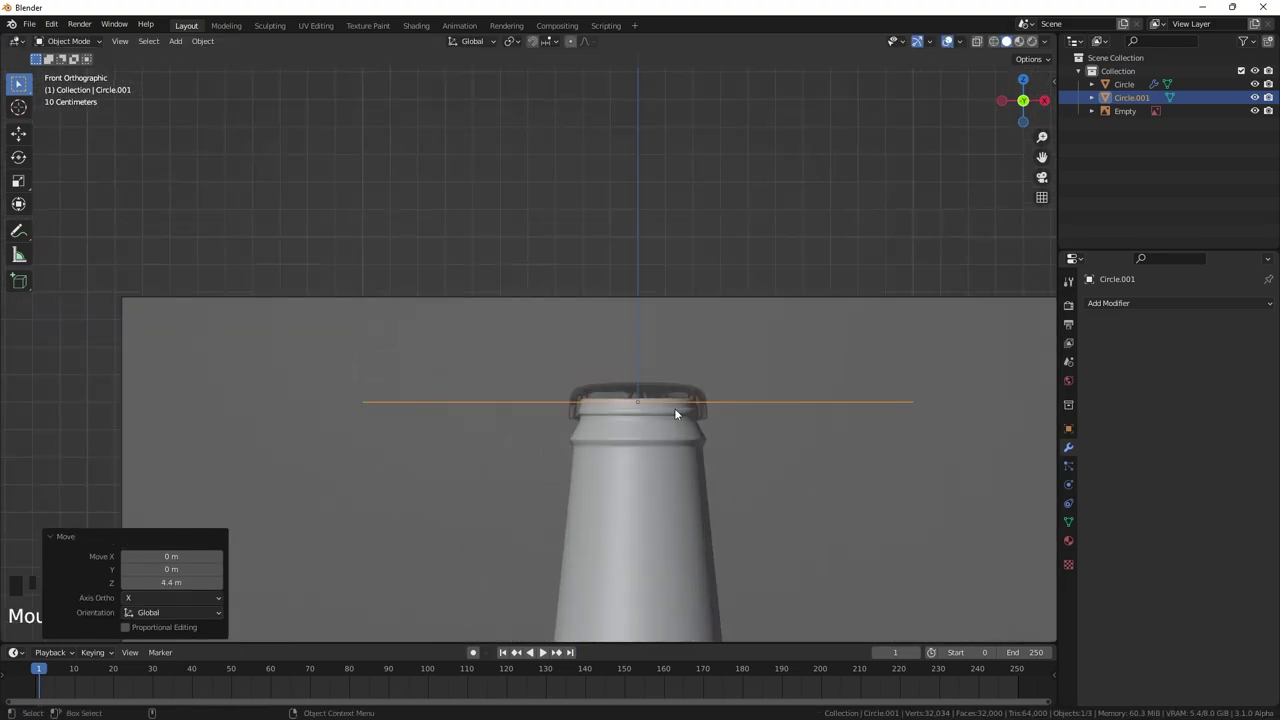
pyautogui.press('Delete')
pyautogui.scroll(-3)
pyautogui.moveTo(649, 438); pyautogui.dragTo(628, 376)
pyautogui.scroll(3)
# - Add a fresh circle at the bottle mouth and shrink it to the rim's width in Edit Mode
pyautogui.press('shift+a')
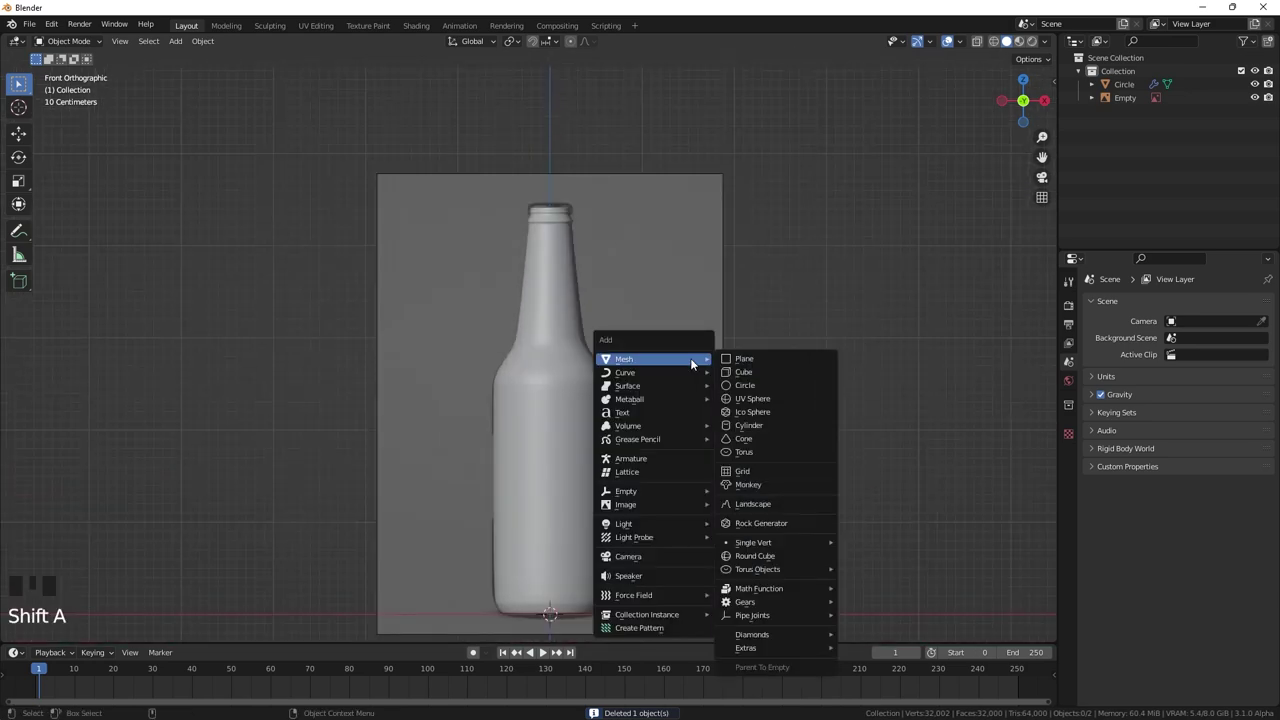
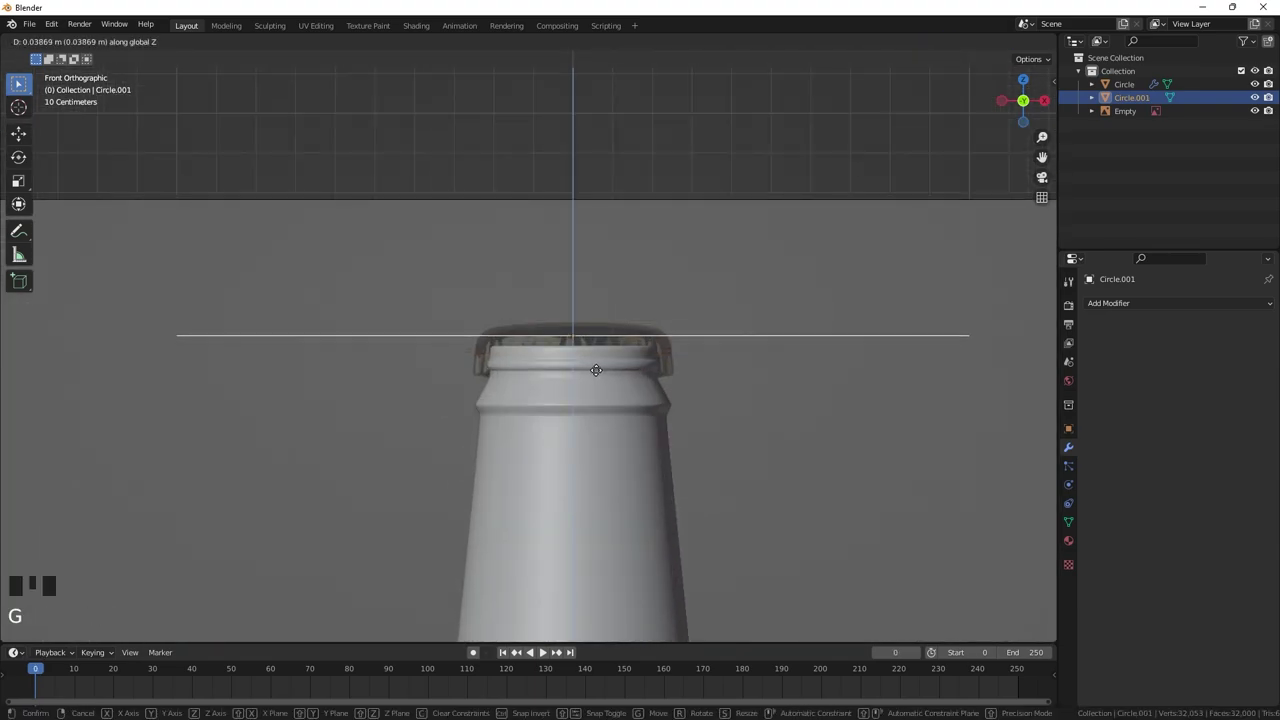
pyautogui.press('Tab')
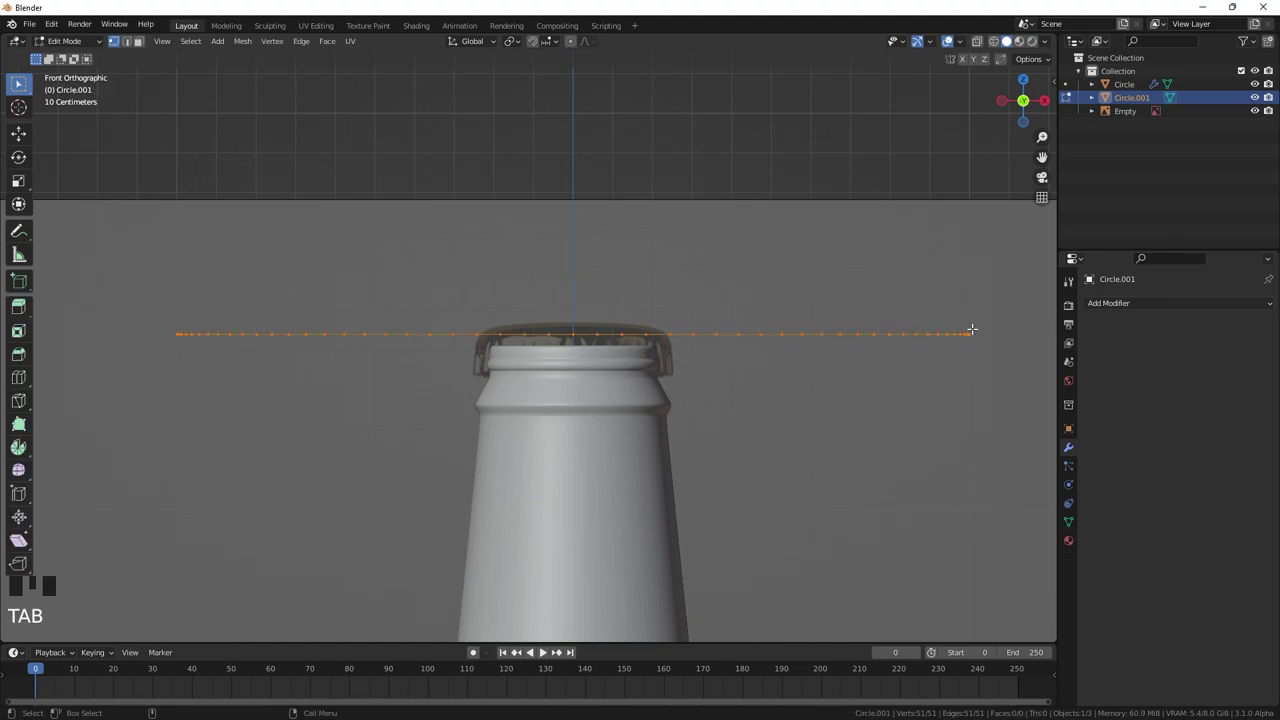
pyautogui.press('s')
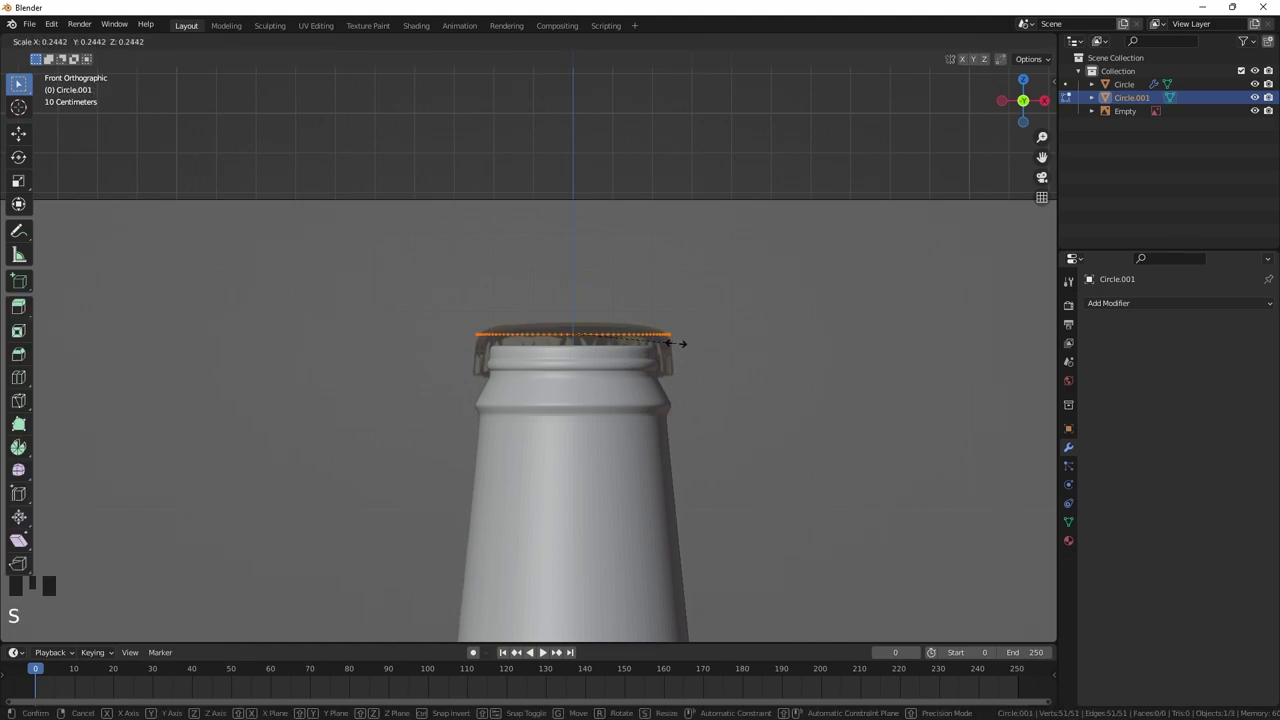
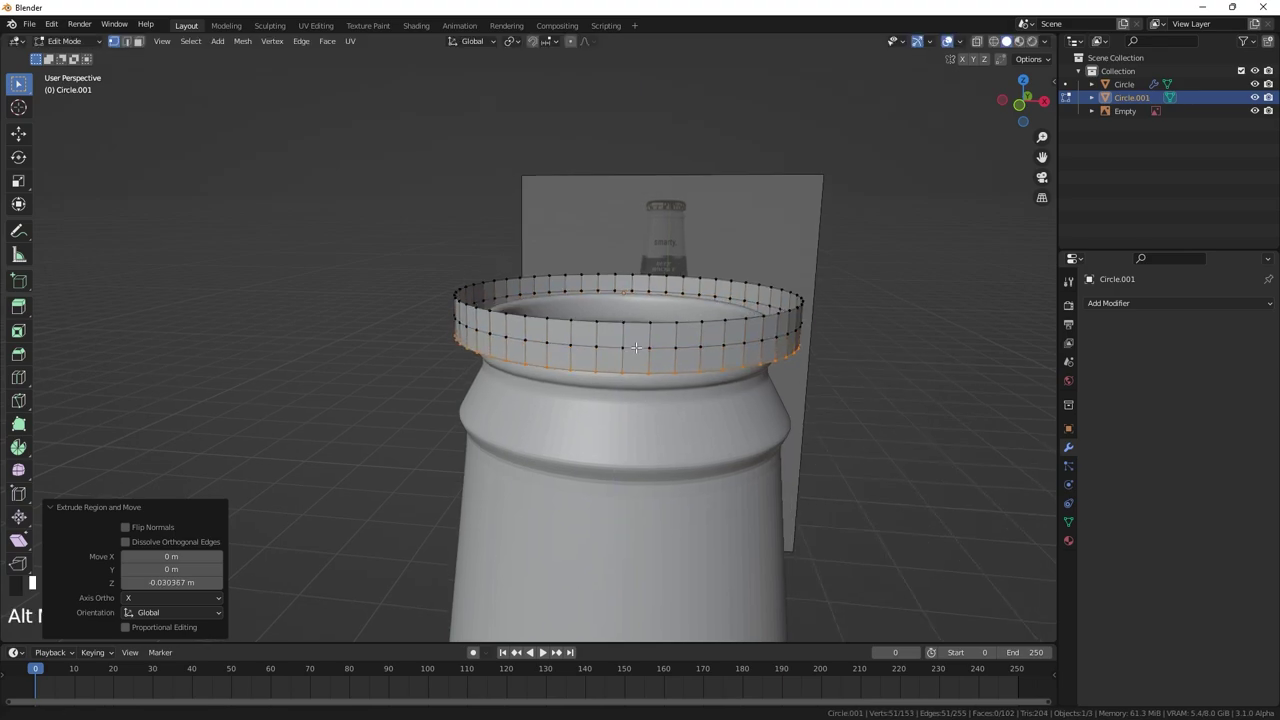
# - Isolate the cap ring in local view and check its extruded crimp ridges from the front in wireframe
pyautogui.press('KP_Divide')
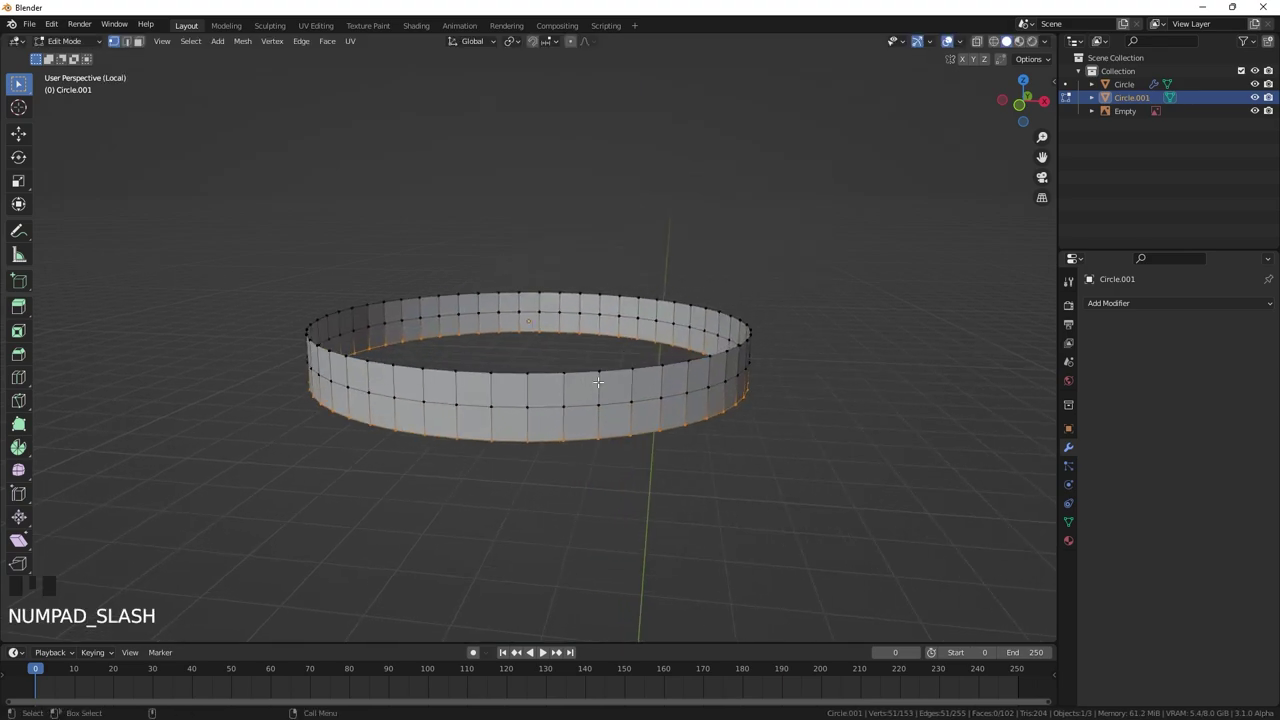
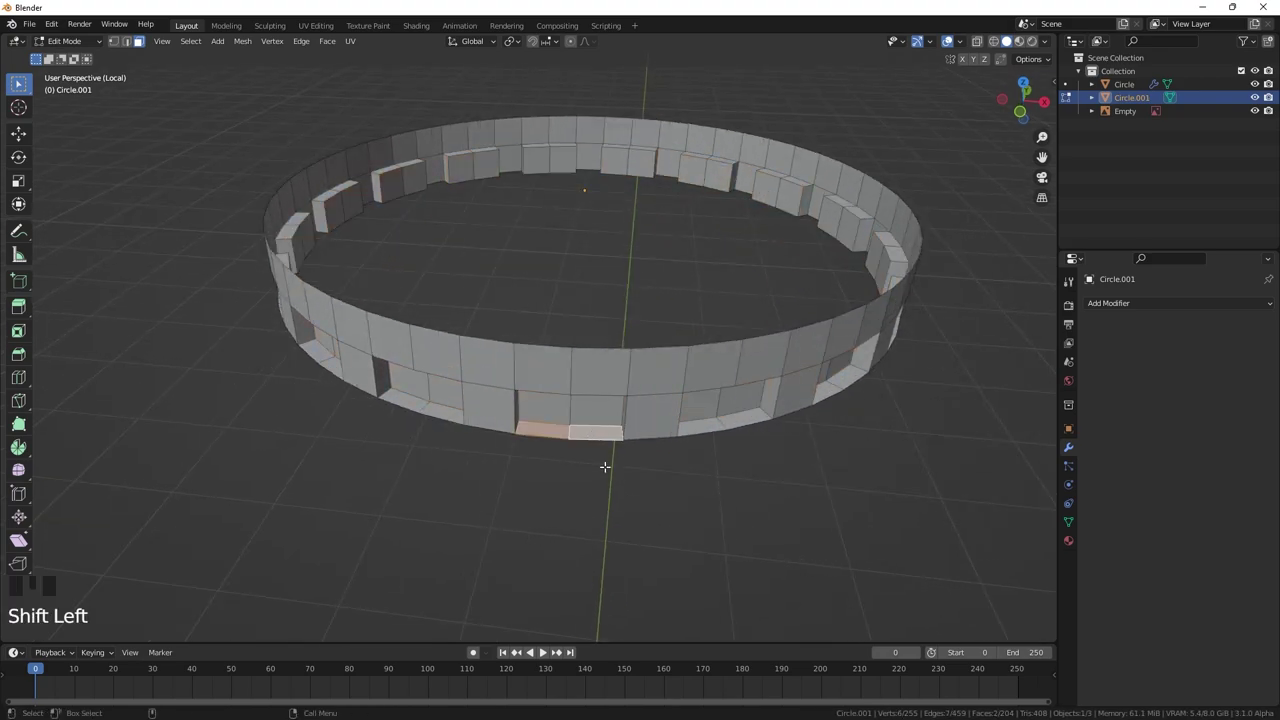
pyautogui.press('KP_1')
pyautogui.press('z')
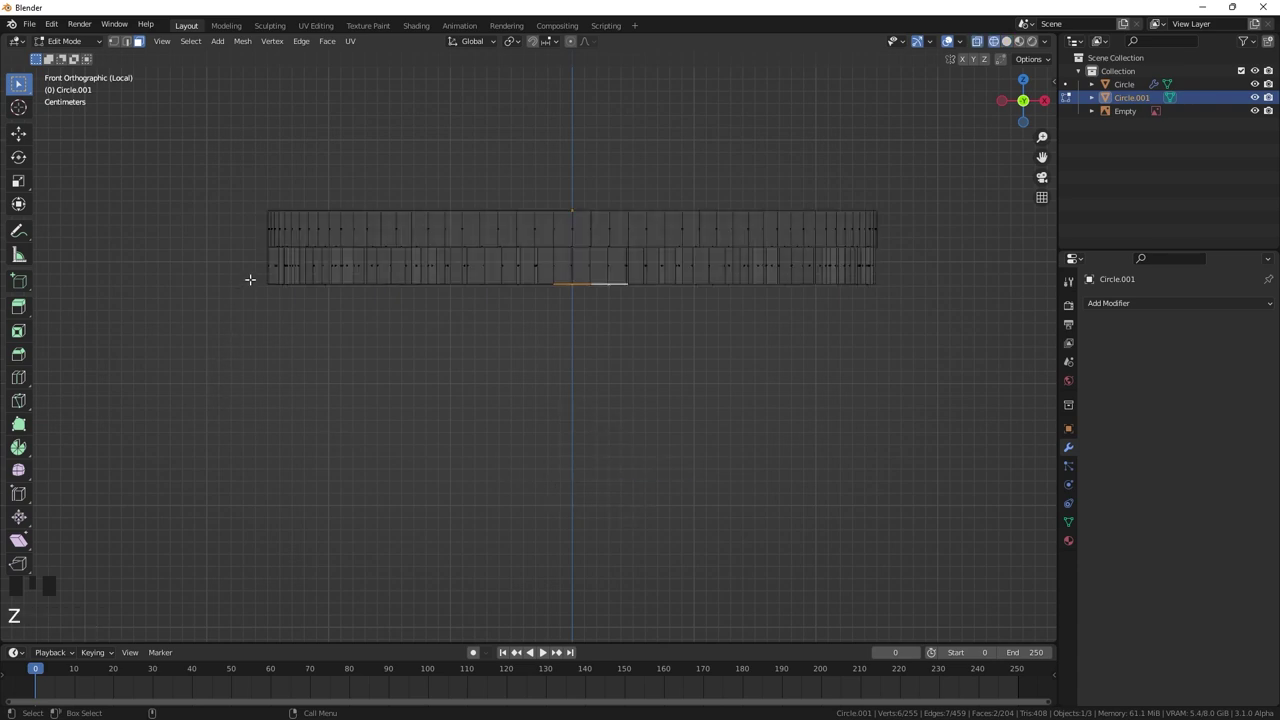
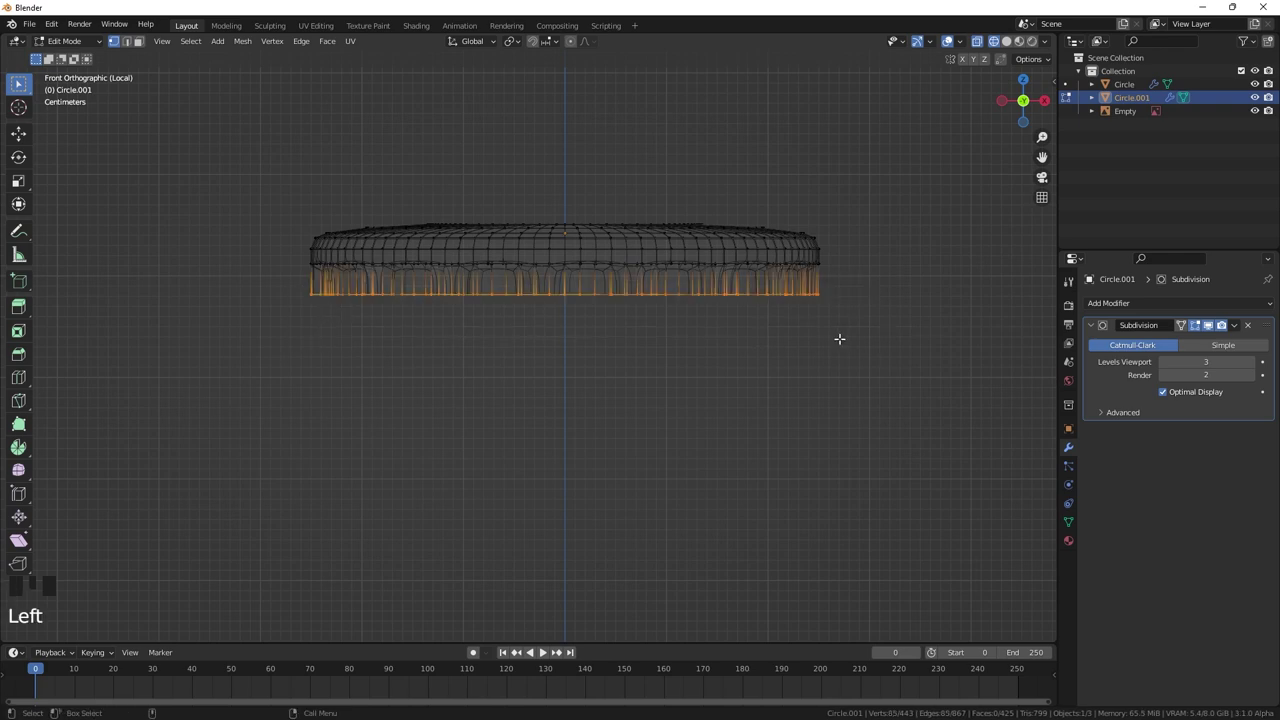
# - Leave Edit Mode, inspect the smoothed crimped cap in perspective and exit local view to rejoin the bottle
pyautogui.press('Tab')
pyautogui.moveTo(758, 284); pyautogui.dragTo(835, 307)
pyautogui.press('z')
pyautogui.moveTo(753, 286); pyautogui.dragTo(870, 248)
pyautogui.scroll(-3)
pyautogui.click(834, 221)
pyautogui.click(654, 271)
pyautogui.scroll(3)
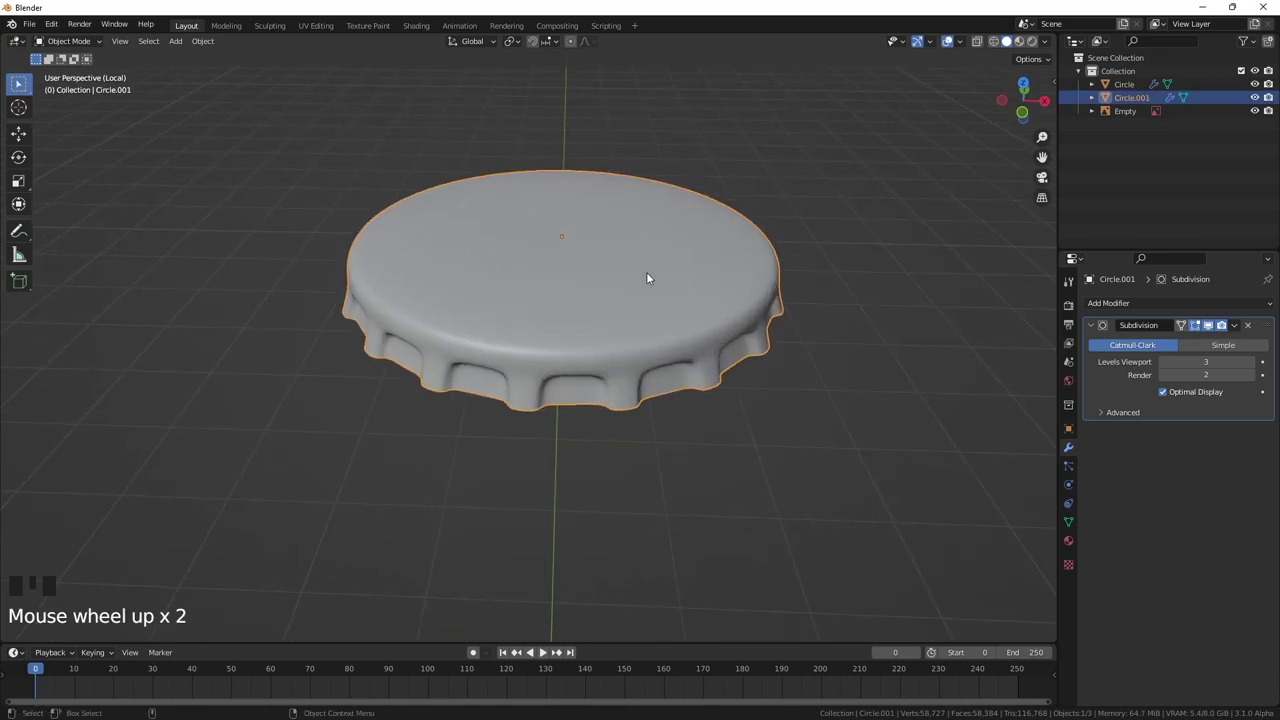
pyautogui.press('KP_Divide')
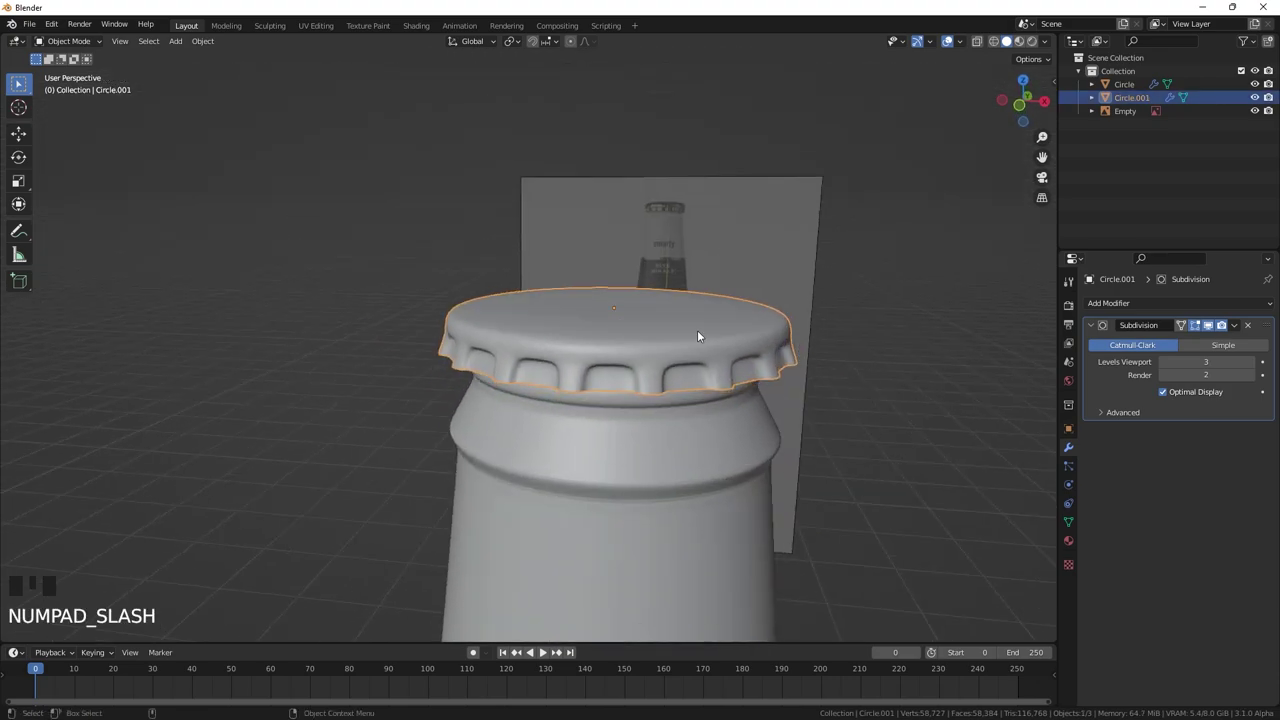
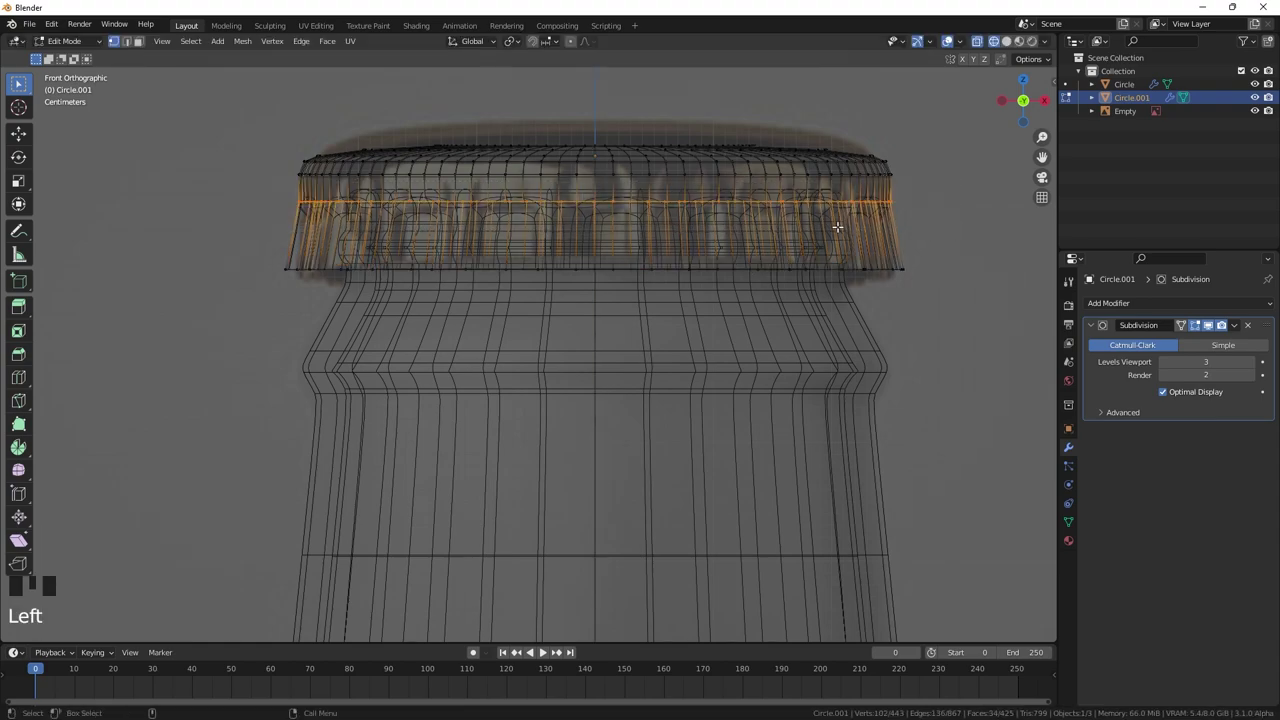
# - Move the cap's middle loop, scale the cap down slightly and lower it onto the bottle neck
pyautogui.press('g')
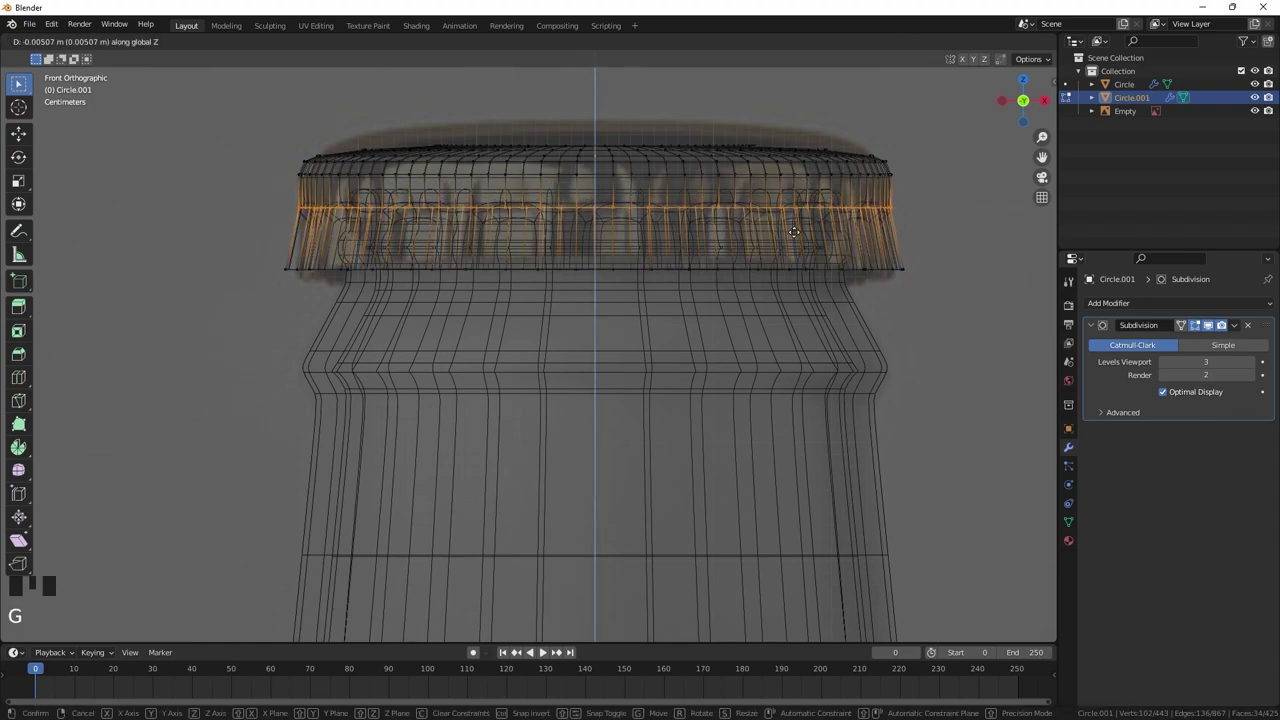
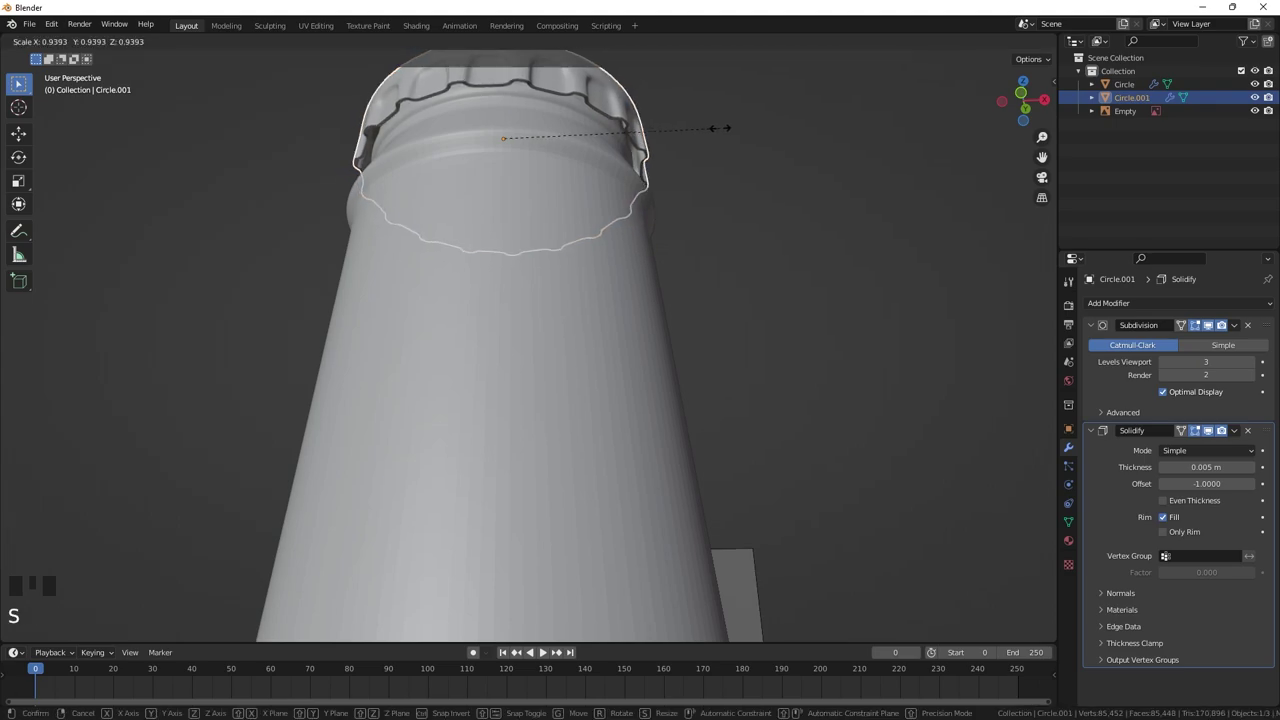
pyautogui.moveTo(618, 141); pyautogui.dragTo(851, 263)
pyautogui.click(606, 293)
pyautogui.press('g')
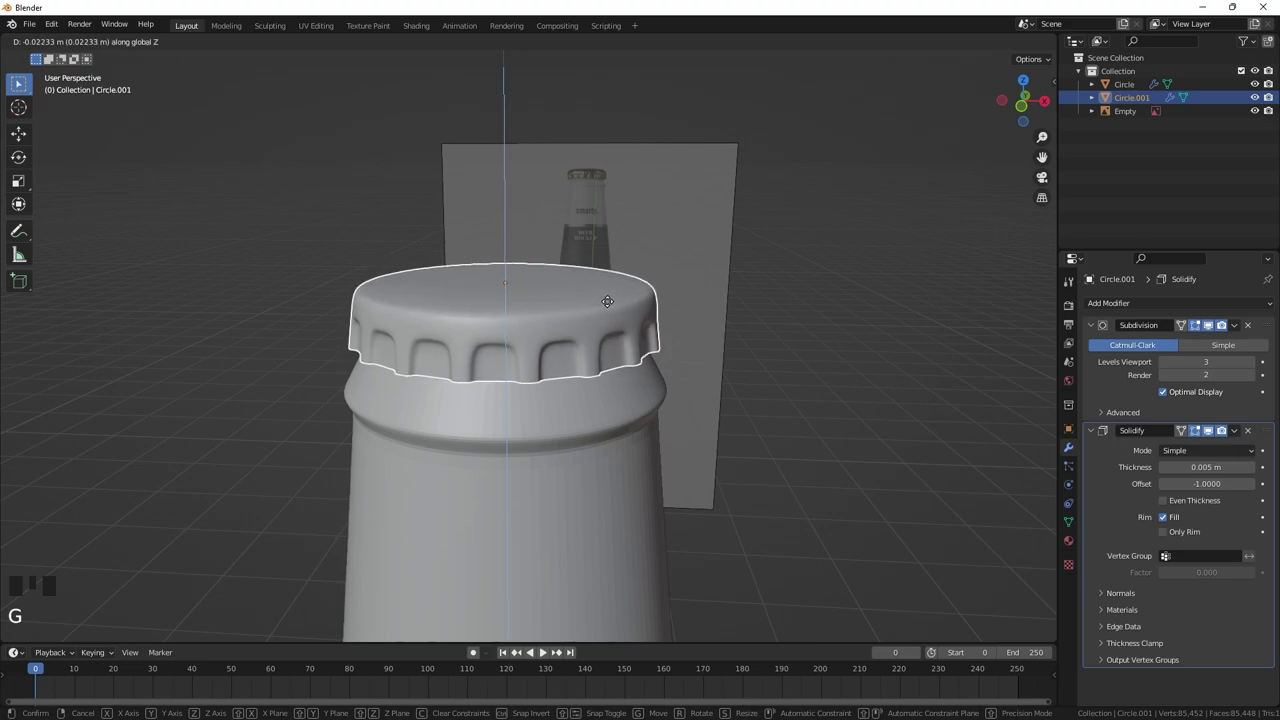
pyautogui.click(865, 289)
# - Select the reference-image Empty and orbit out to view the whole bottle
pyautogui.scroll(-3)
pyautogui.click(572, 350)
pyautogui.scroll(-3)
pyautogui.moveTo(566, 340); pyautogui.dragTo(632, 321)
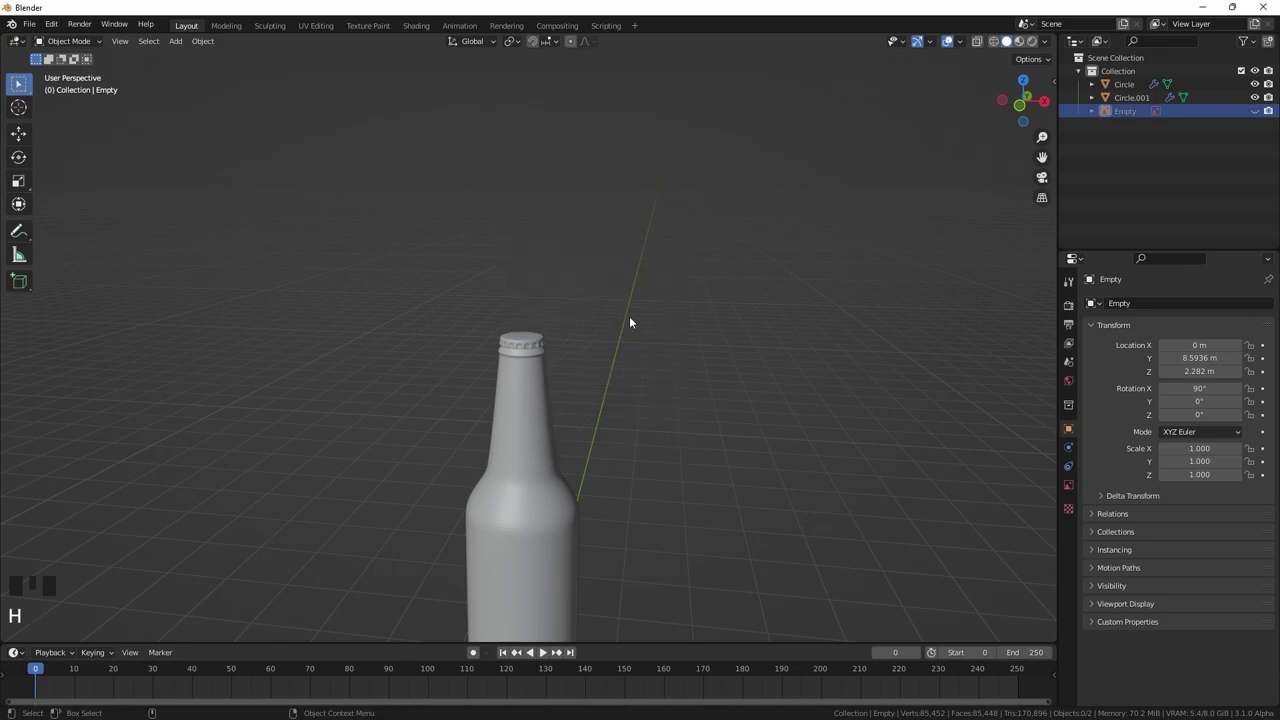
# - Hide the Empty and return to a front view of the bottle
pyautogui.scroll(-3)
pyautogui.moveTo(611, 349); pyautogui.dragTo(645, 238)
pyautogui.press('KP_1')
pyautogui.scroll(3)
pyautogui.moveTo(656, 254); pyautogui.dragTo(630, 298)
pyautogui.scroll(3)
pyautogui.scroll(-3)
# - Cut six edge loops across the bottle's lower body and re-enter its mesh editing
pyautogui.click(595, 423)
pyautogui.press('Tab')
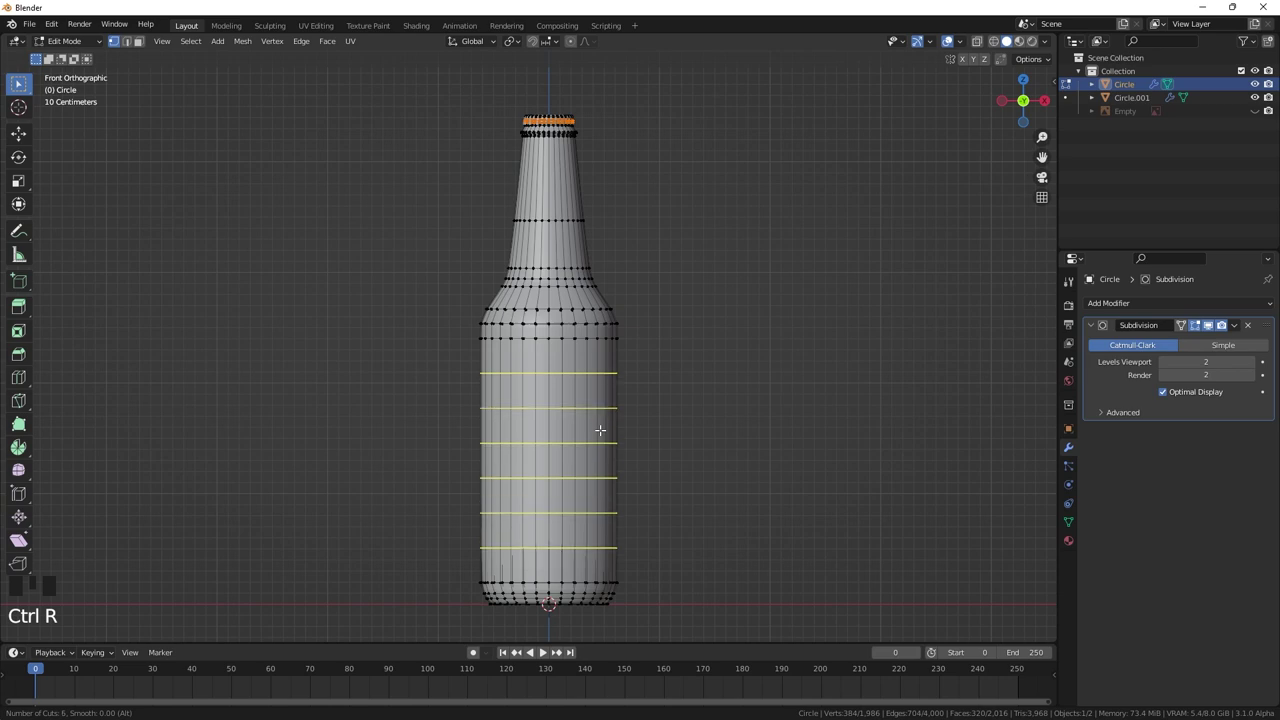
pyautogui.press('Tab')
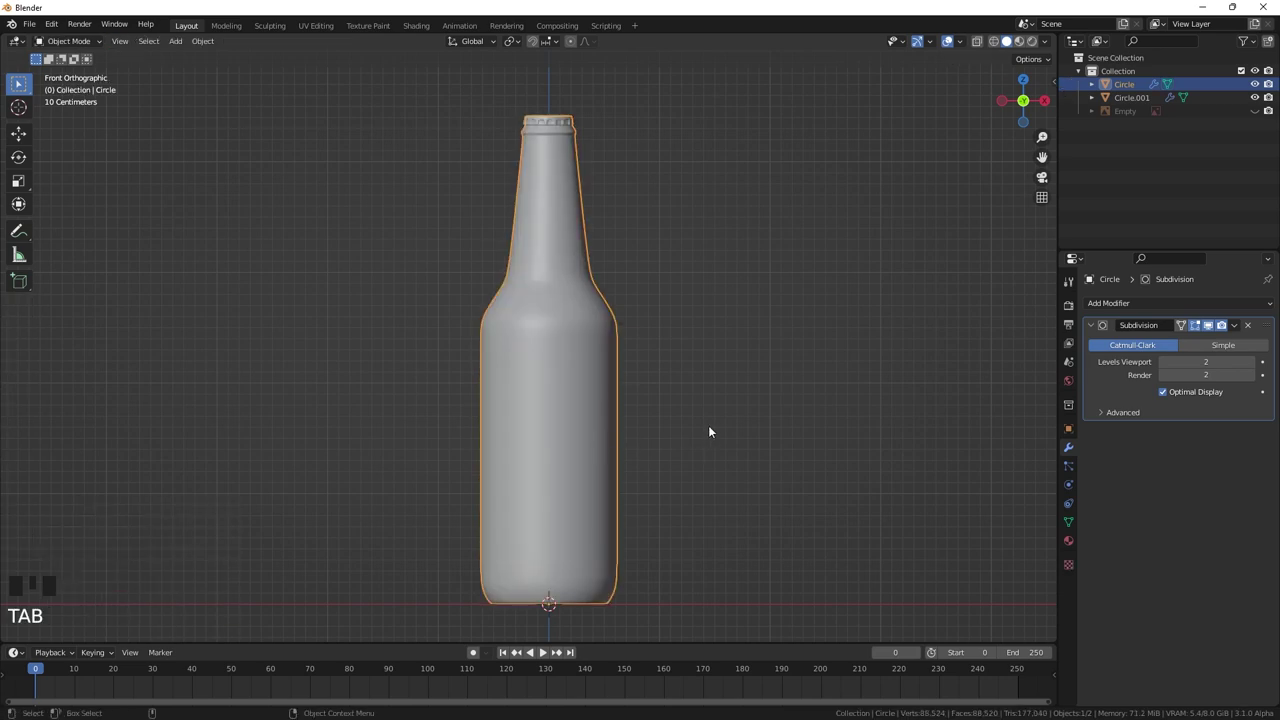
pyautogui.click(657, 381)
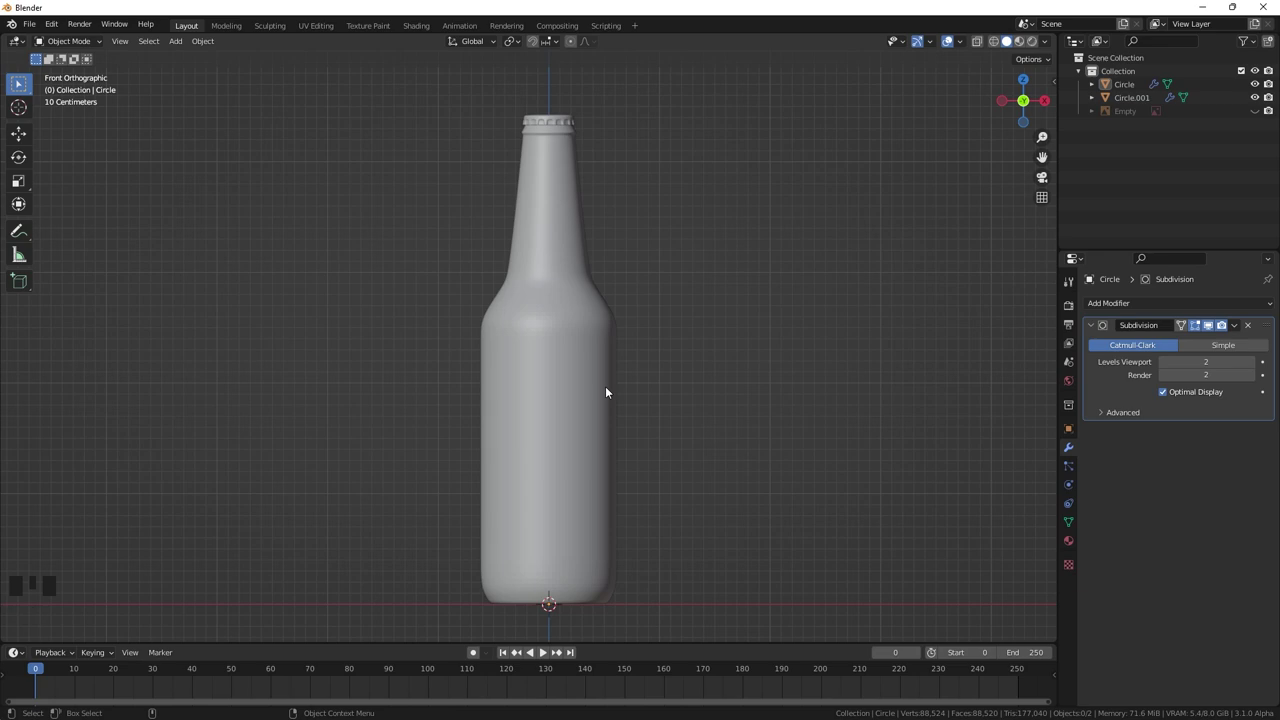
pyautogui.click(593, 395)
pyautogui.press('Tab')
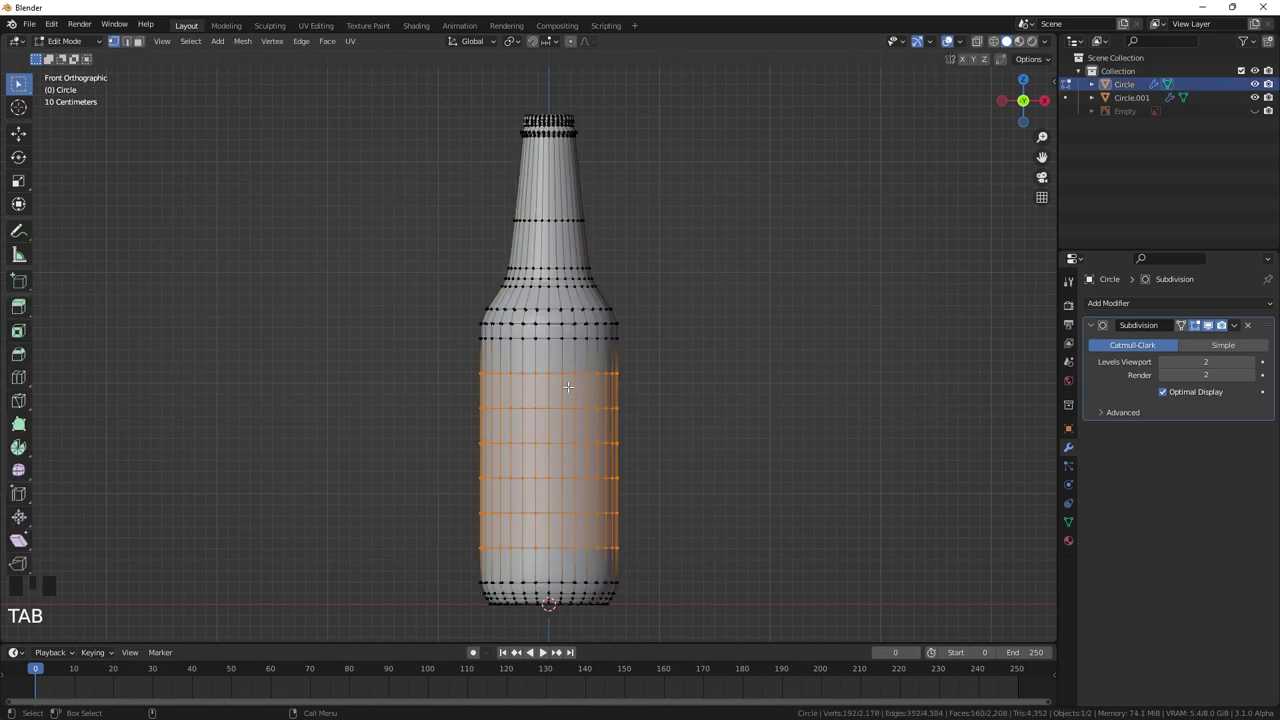
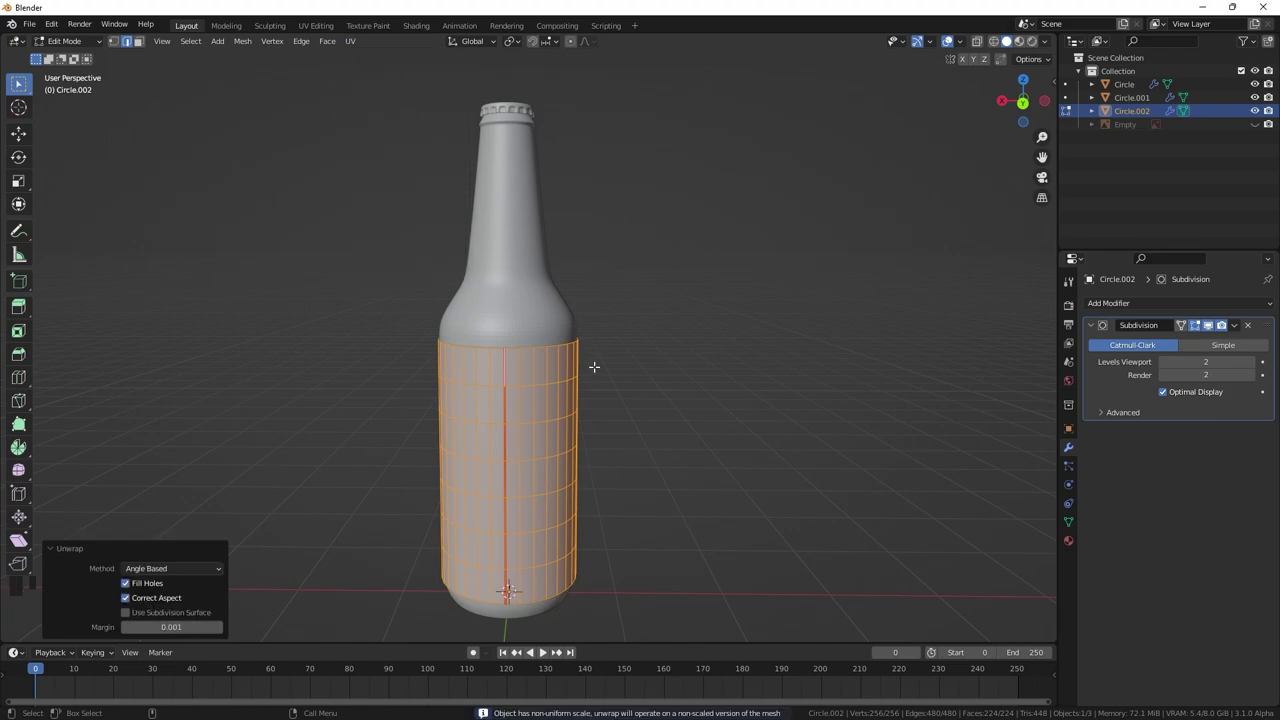
# - Bring up the apply-transform choices for the separated, unwrapped label band
pyautogui.press('Tab')
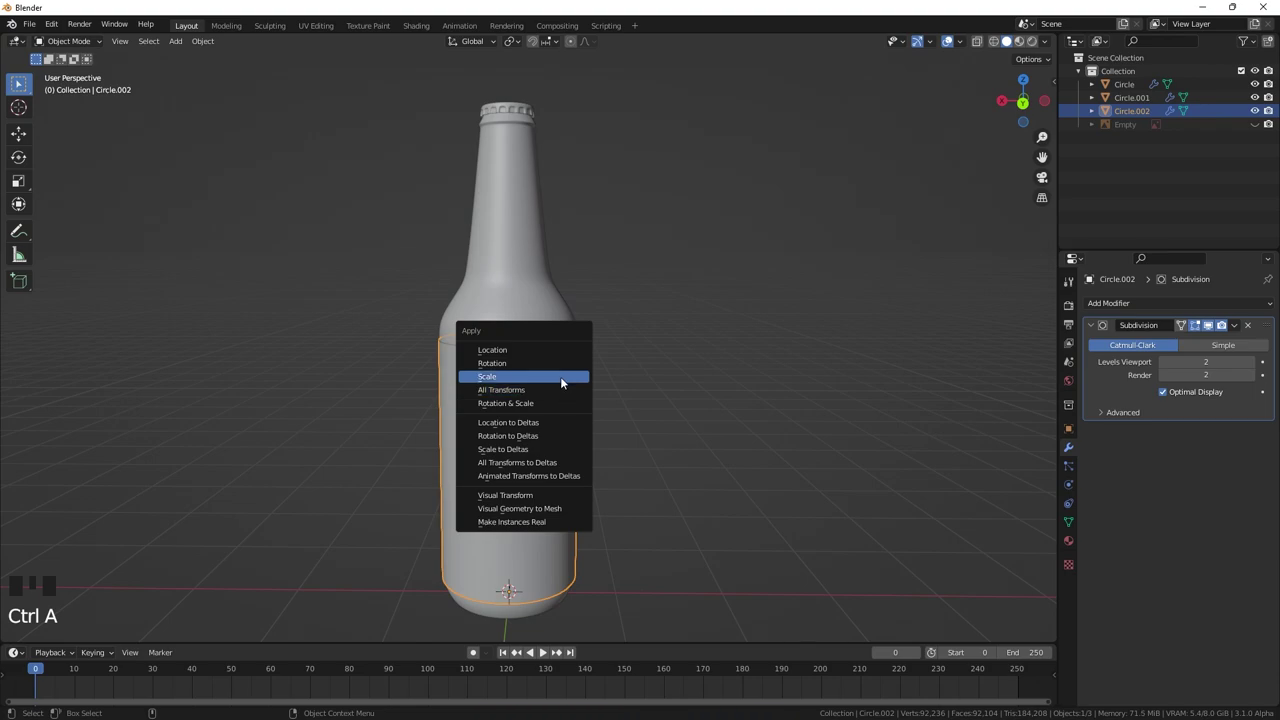
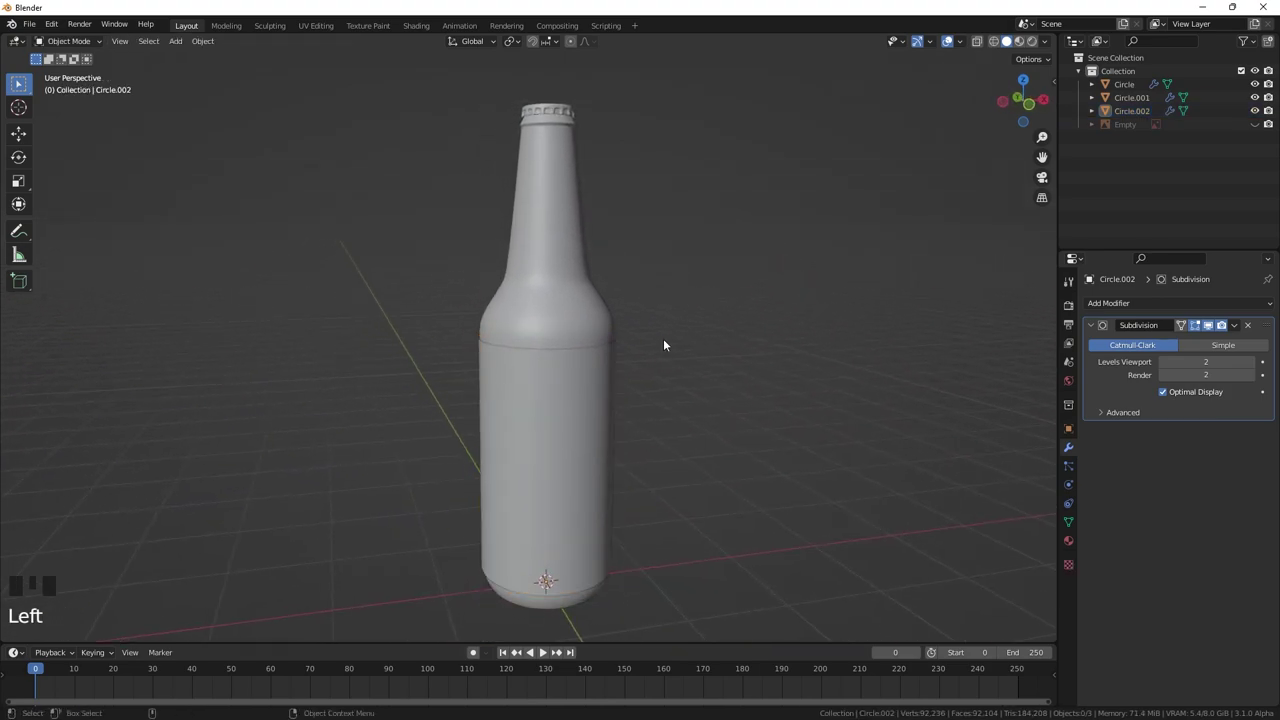
# - Scale the floor plane up well beyond the bottle
pyautogui.moveTo(535, 400); pyautogui.dragTo(555, 426)
pyautogui.scroll(-3)
pyautogui.moveTo(555, 415); pyautogui.dragTo(540, 342)
pyautogui.moveTo(540, 342); pyautogui.dragTo(642, 380)
pyautogui.press('shift+a')
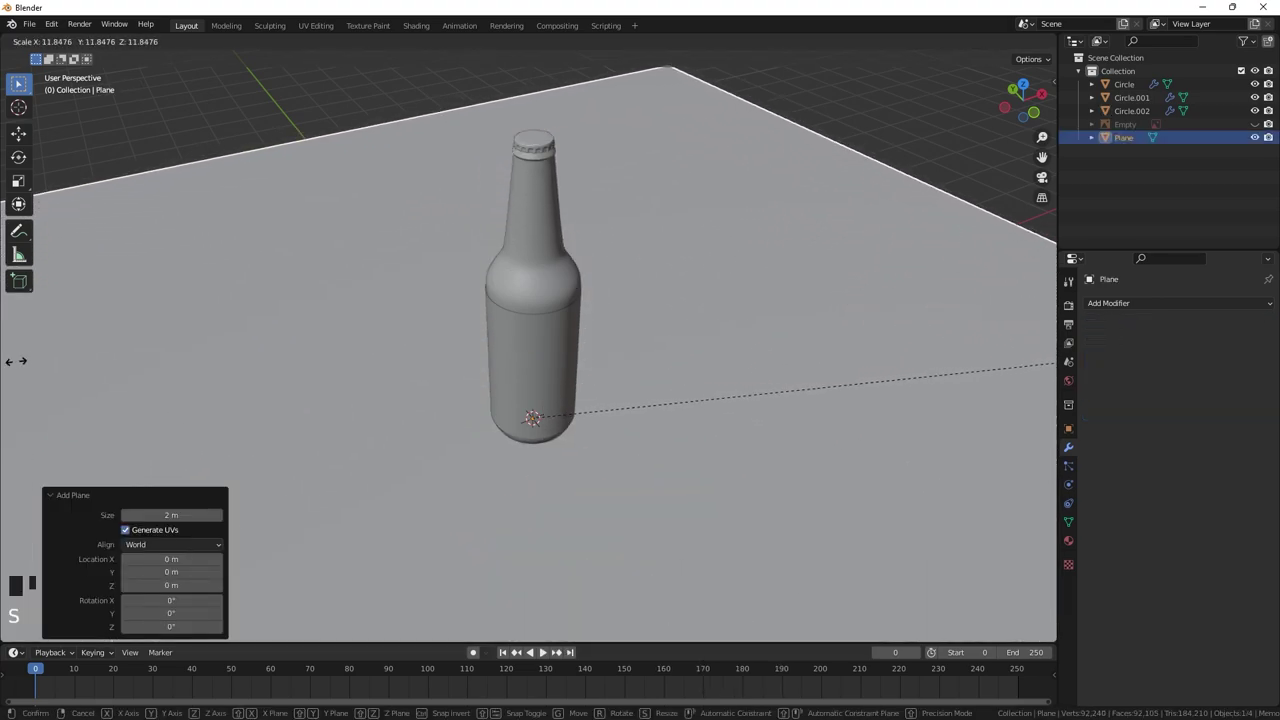
pyautogui.moveTo(413, 265); pyautogui.dragTo(522, 244)
pyautogui.moveTo(564, 323); pyautogui.dragTo(632, 367)
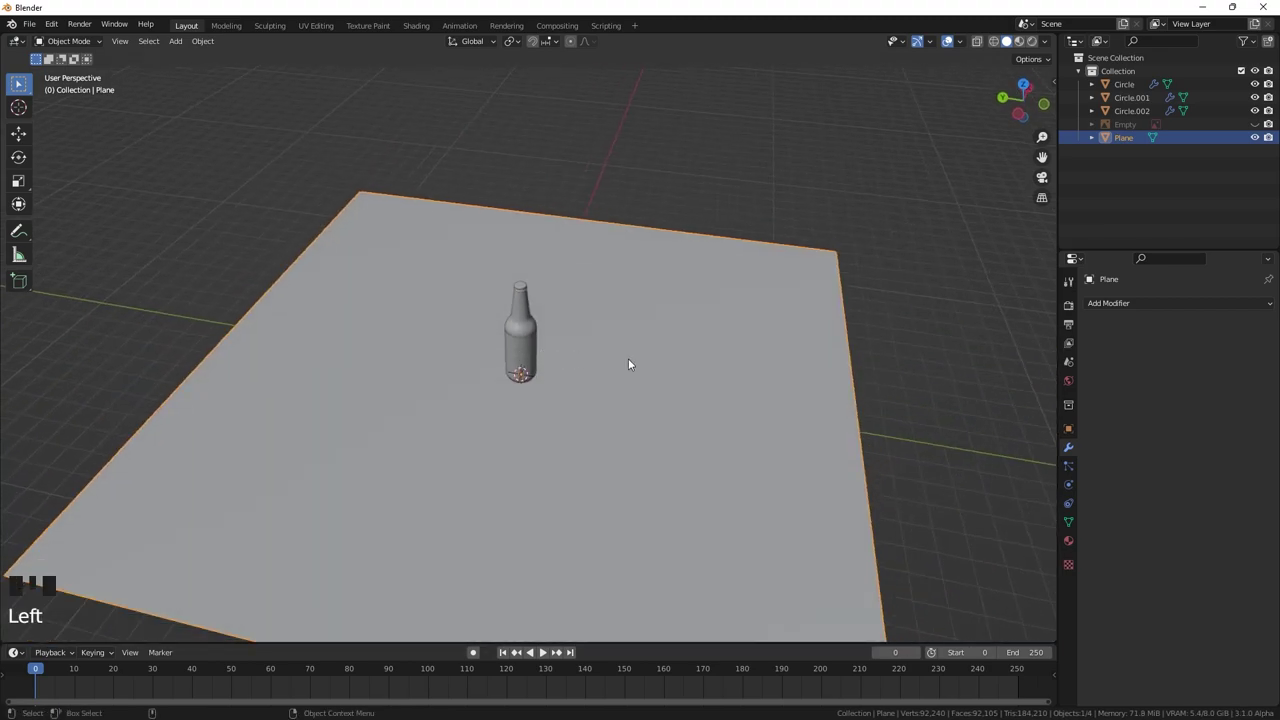
# - Duplicate the floor along Y to its back edge and rotate the copy 90° into a backdrop wall
pyautogui.press('shift+d')
pyautogui.press('r')
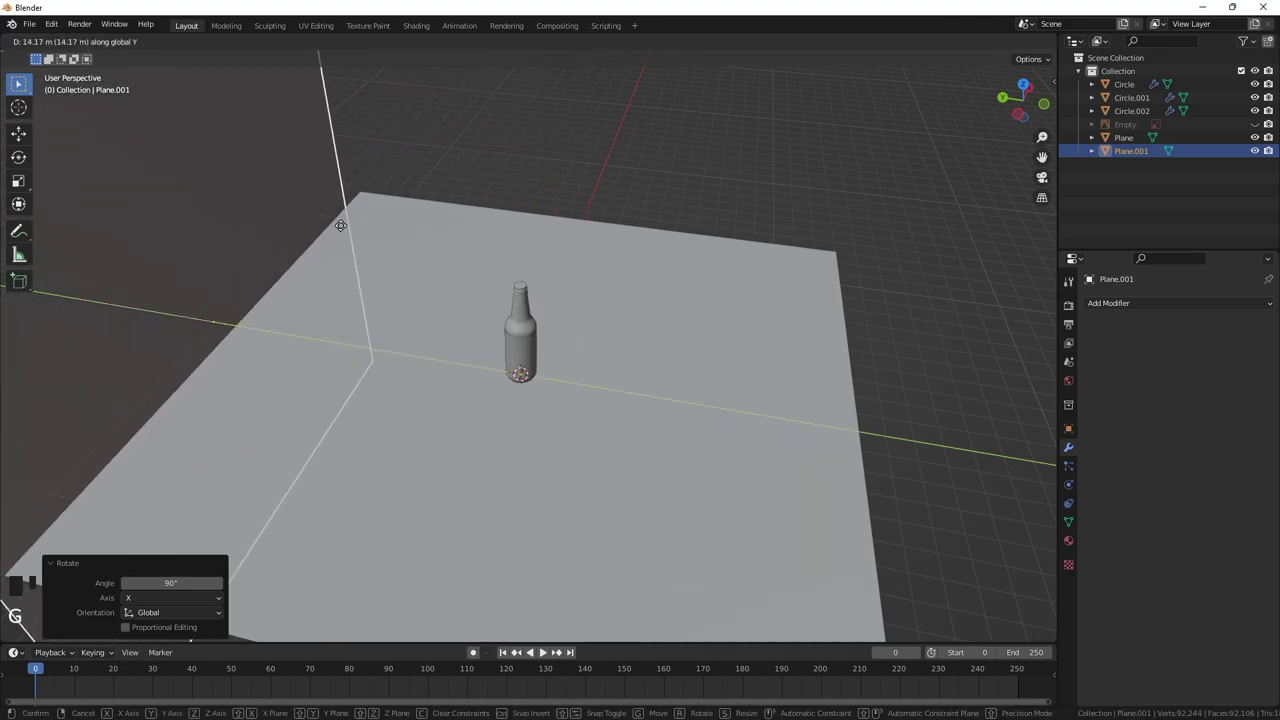
pyautogui.click(332, 246)
pyautogui.press('s')
pyautogui.moveTo(577, 359); pyautogui.dragTo(548, 367)
pyautogui.moveTo(554, 334); pyautogui.dragTo(557, 310)
pyautogui.moveTo(557, 310); pyautogui.dragTo(519, 324)
pyautogui.click(520, 320)
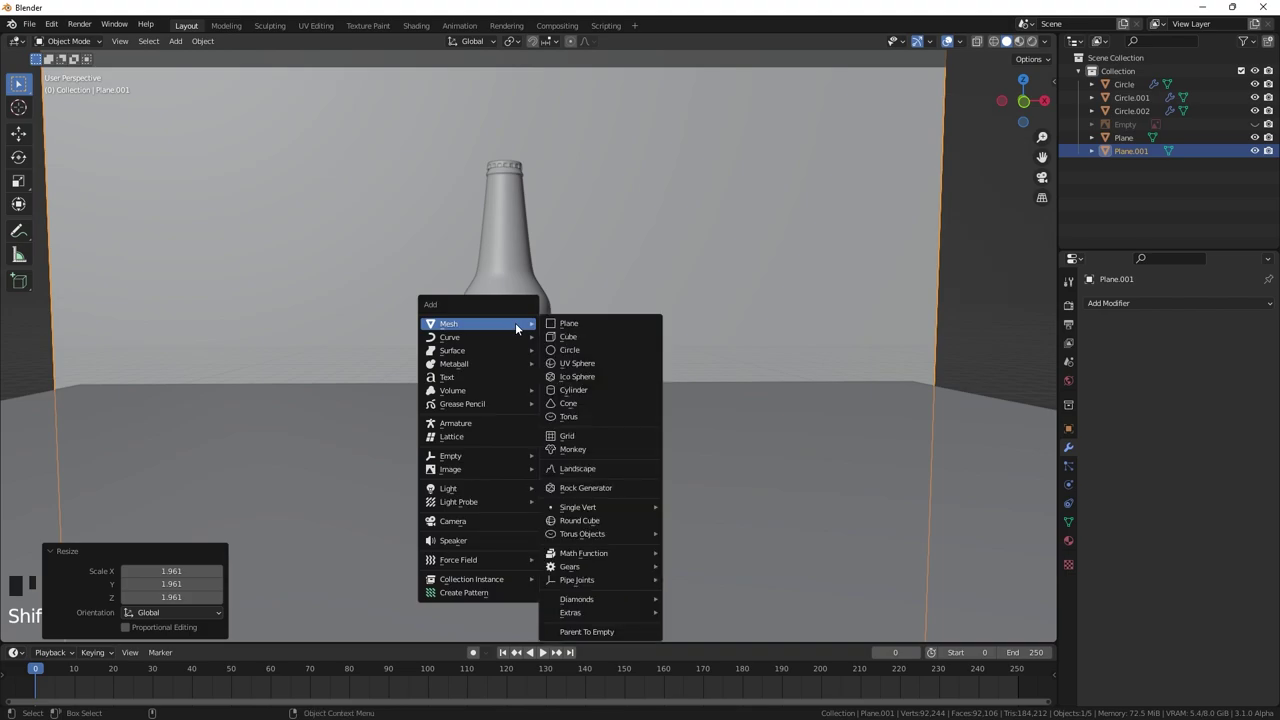
# - Add a camera aligned to the view and show its location and rotation values in the side panel
pyautogui.press('ctrl+alt+KP_0')
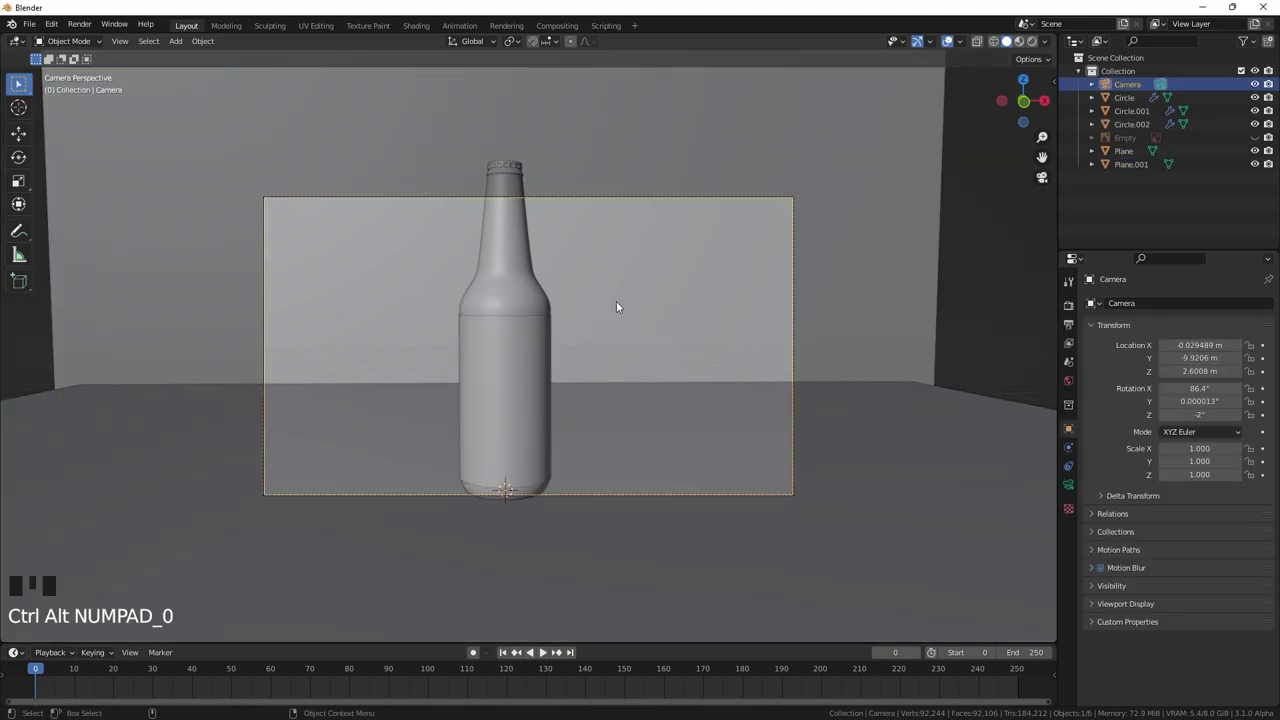
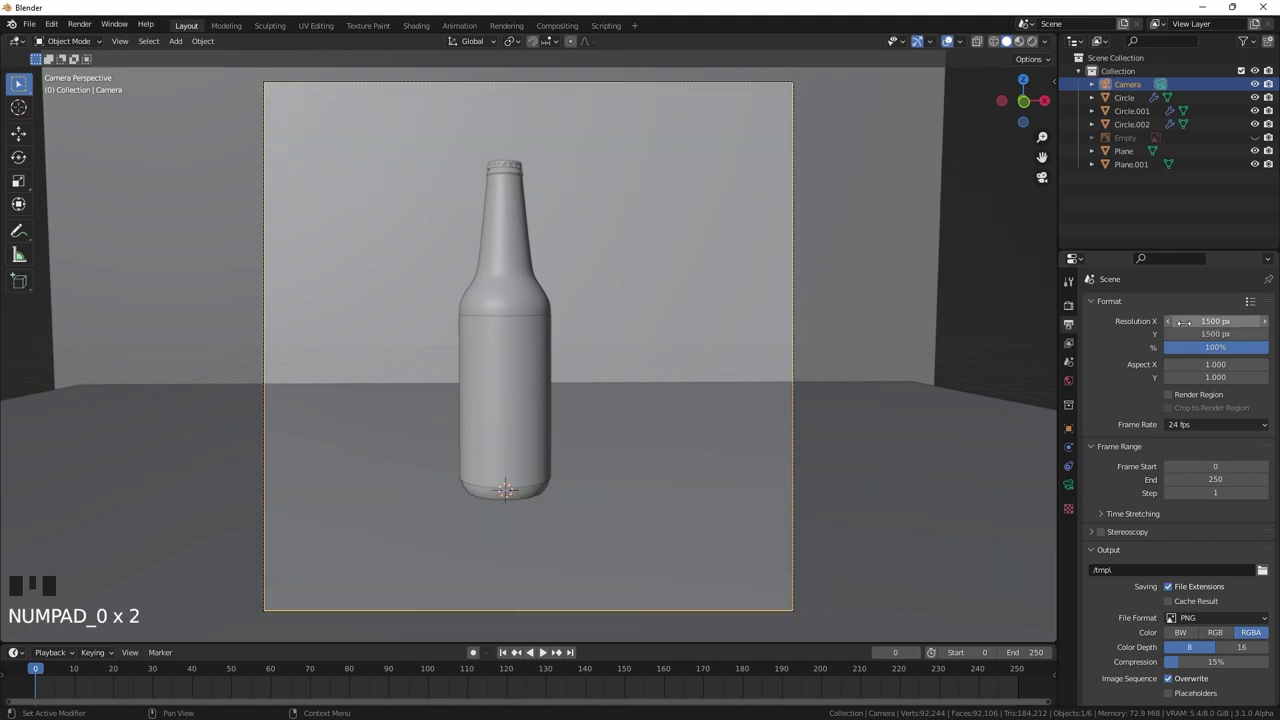
pyautogui.click(1072, 308)
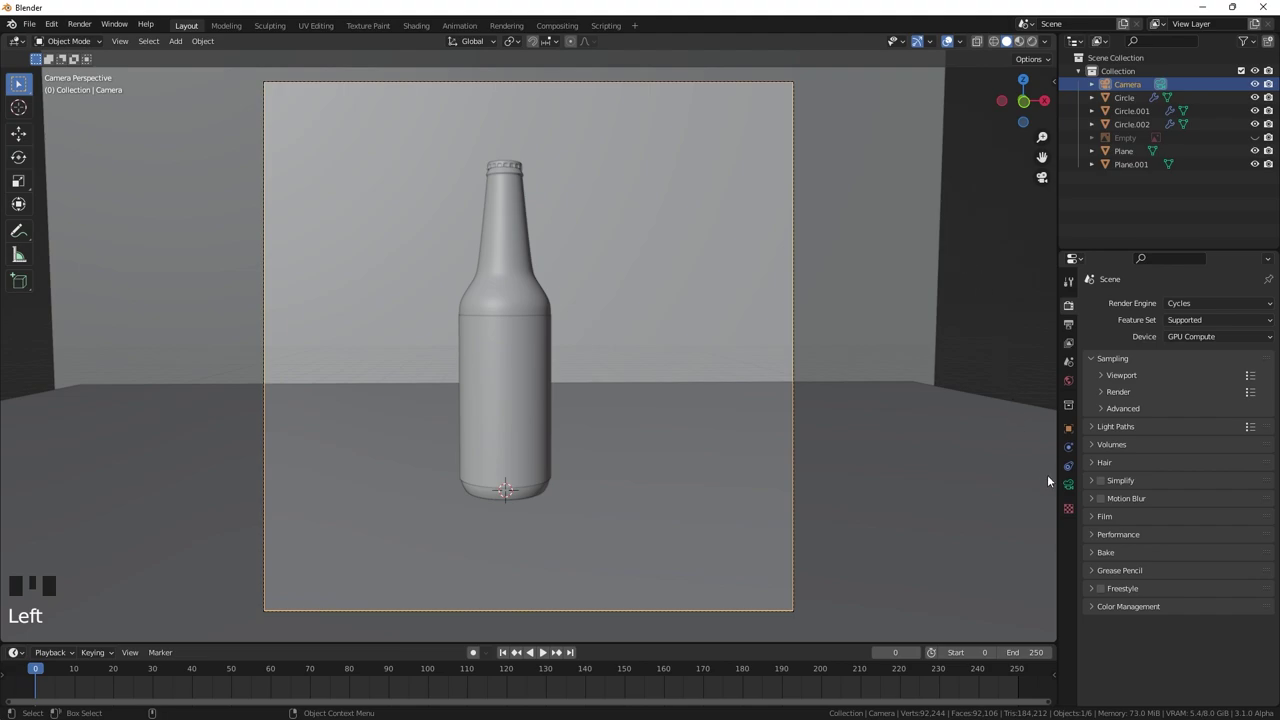
pyautogui.click(1075, 430)
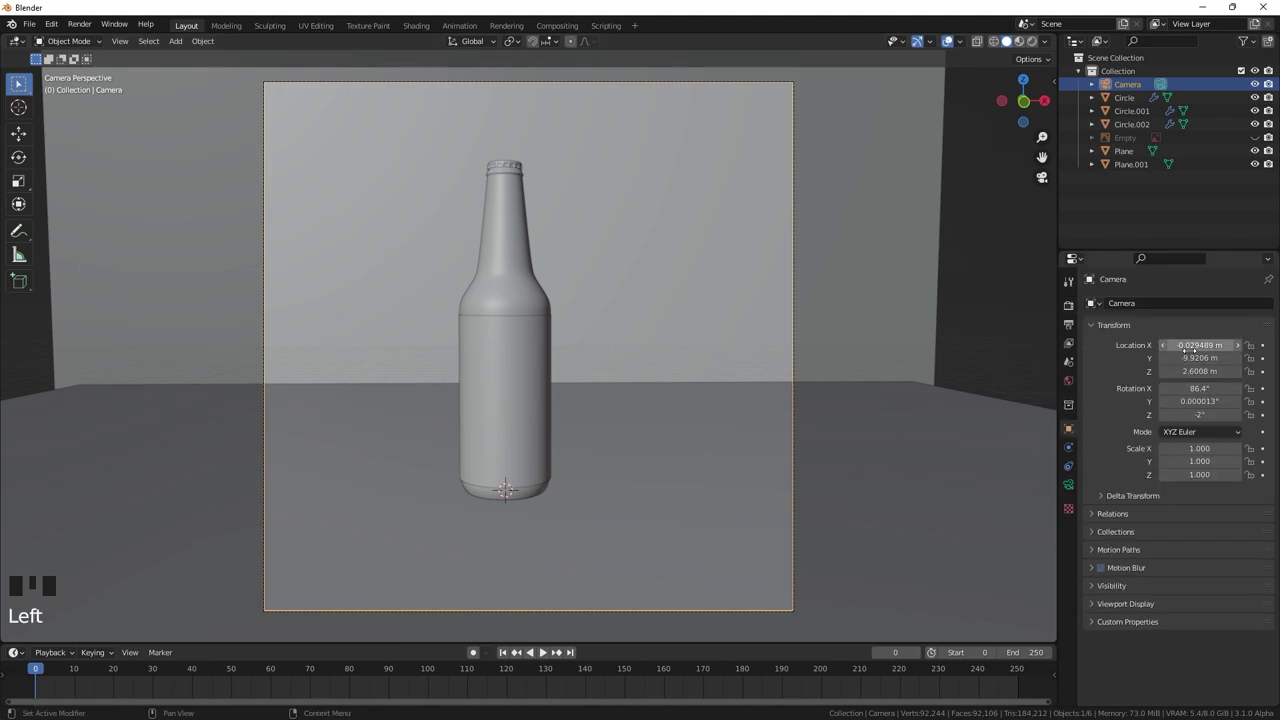
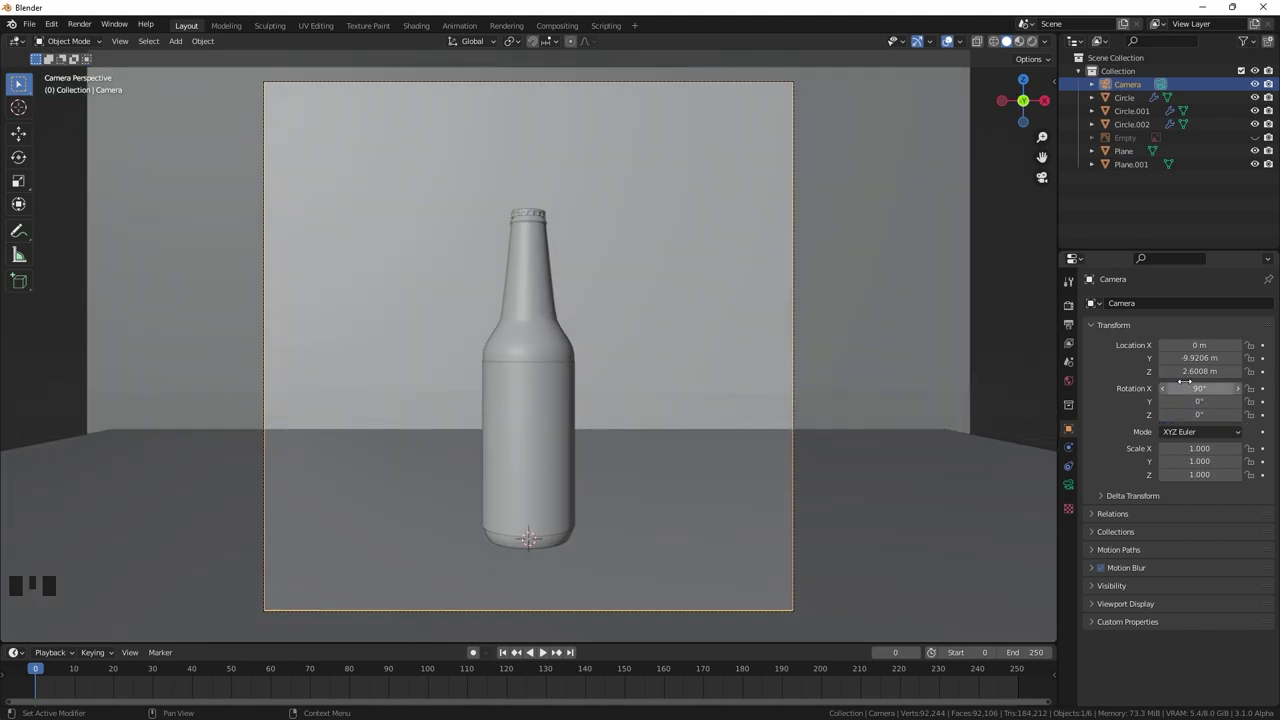
pyautogui.moveTo(539, 382); pyautogui.dragTo(698, 361)
pyautogui.press('n')
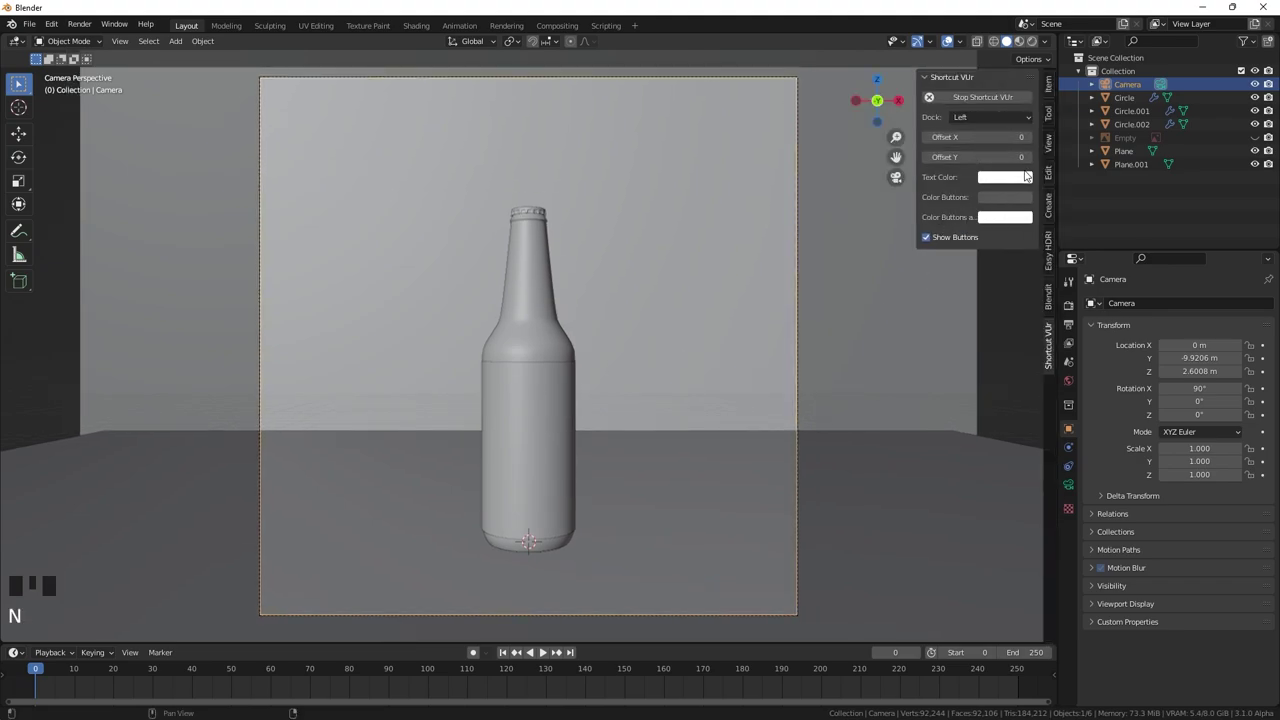
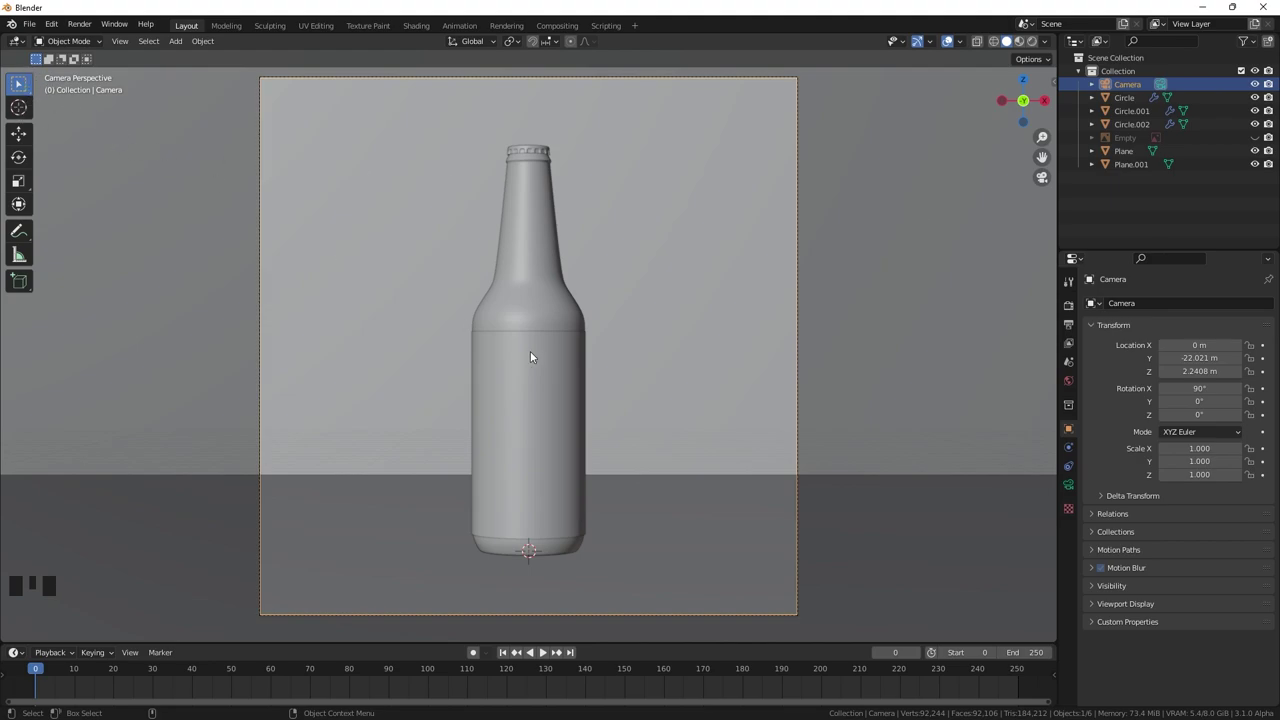
# - Leave the camera view and hide the bottle body, cap and label objects
pyautogui.moveTo(554, 427); pyautogui.dragTo(540, 416)
pyautogui.scroll(3)
pyautogui.click(522, 225)
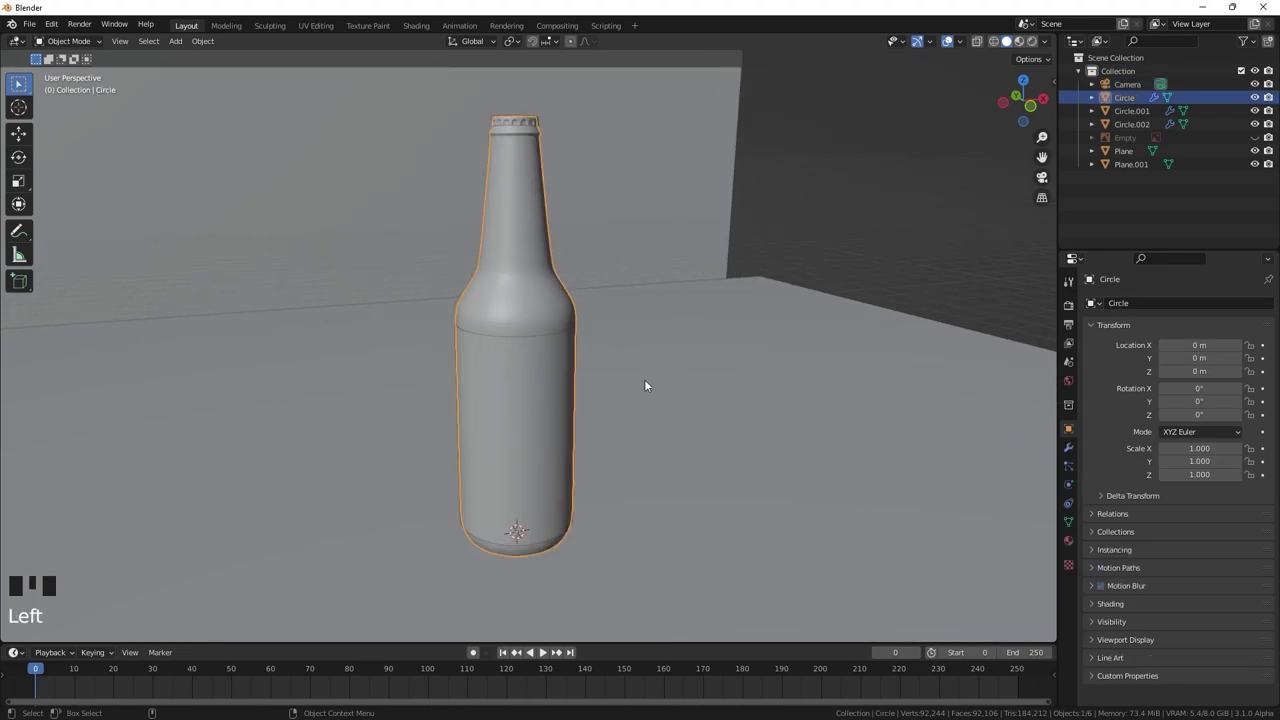
pyautogui.press('h')
pyautogui.click(562, 378)
pyautogui.press('h')
pyautogui.click(534, 117)
pyautogui.press('h')
# - Add a cube mesh near the floor to start the droplet
pyautogui.press('shift+a')
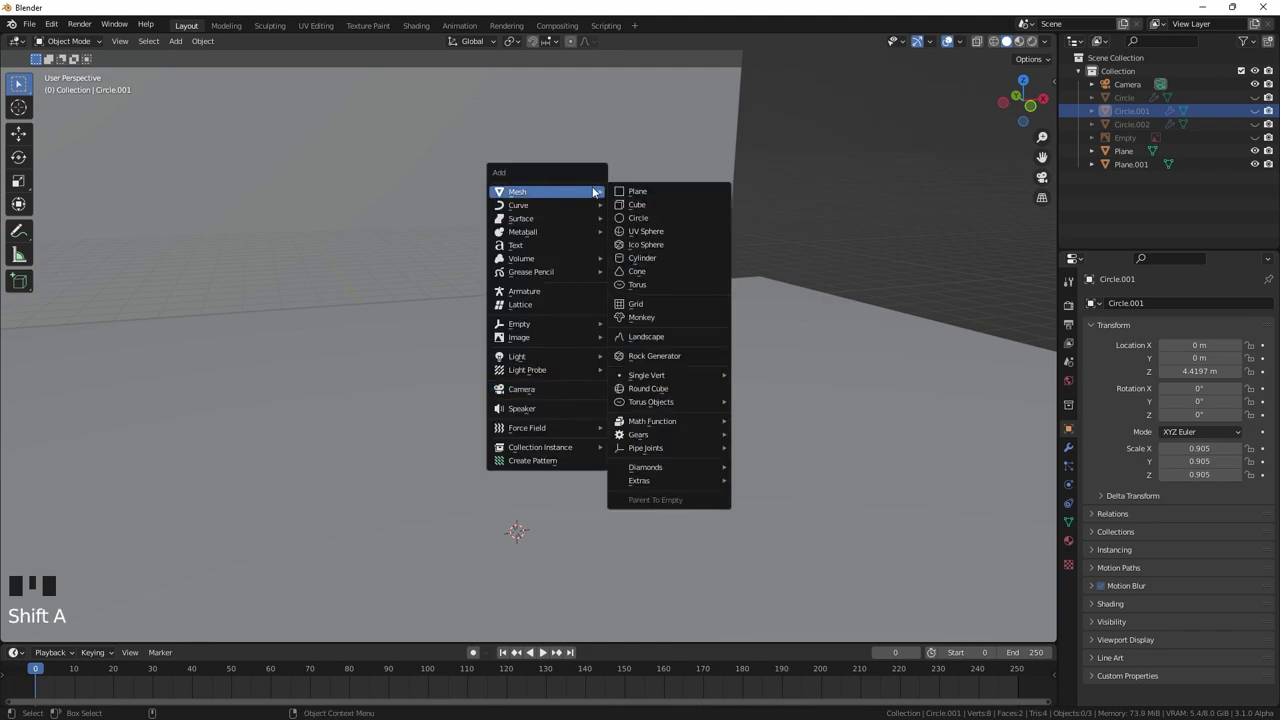
pyautogui.click(740, 356)
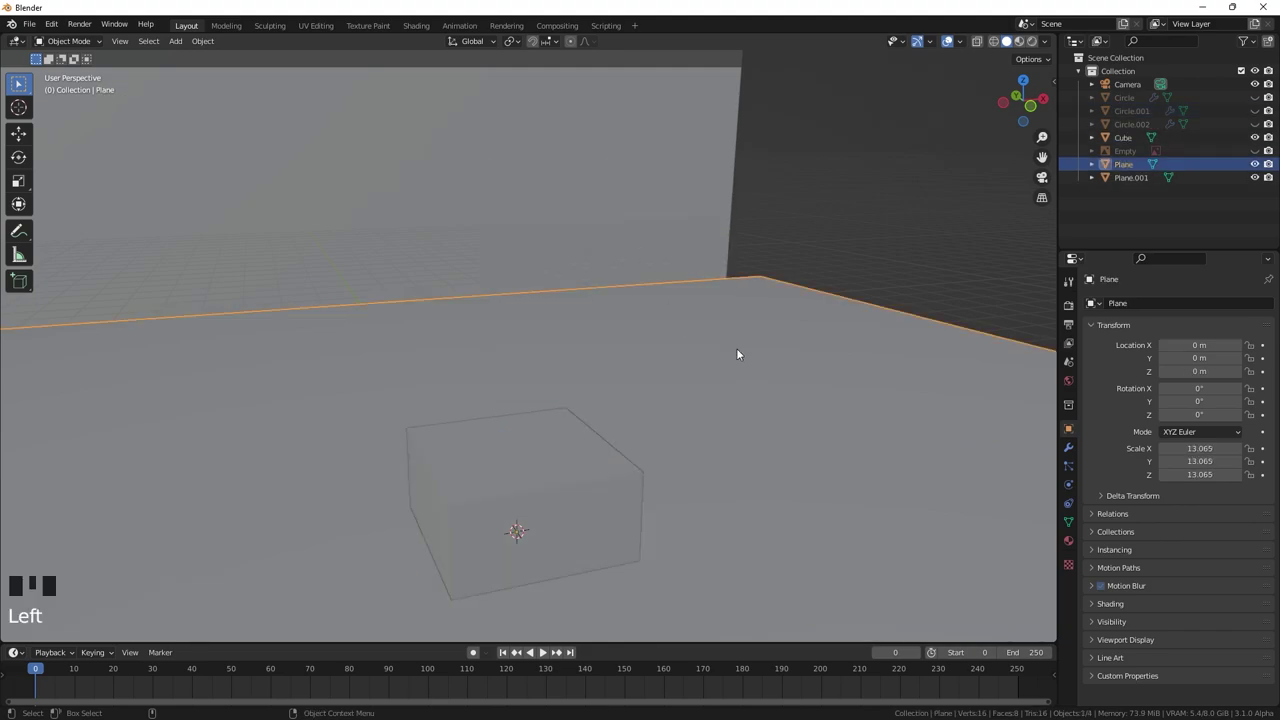
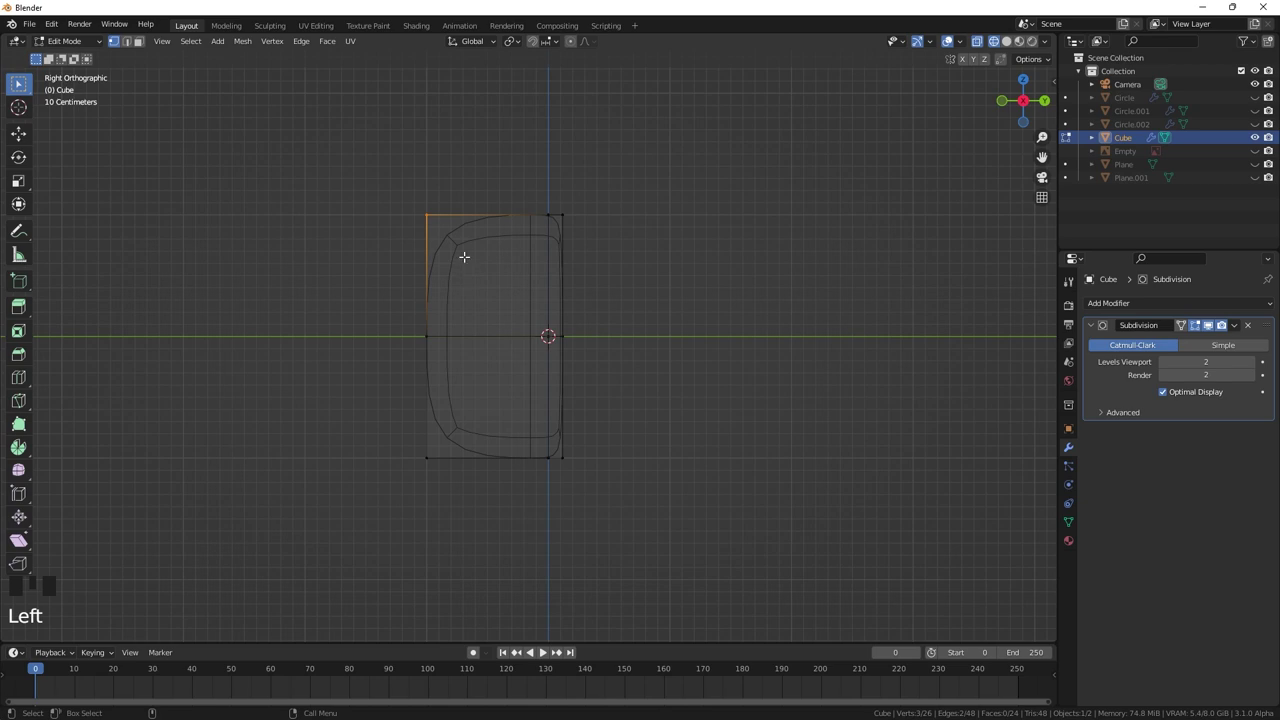
# - Switch to a front view of the droplet for shaping
pyautogui.press('KP_1')
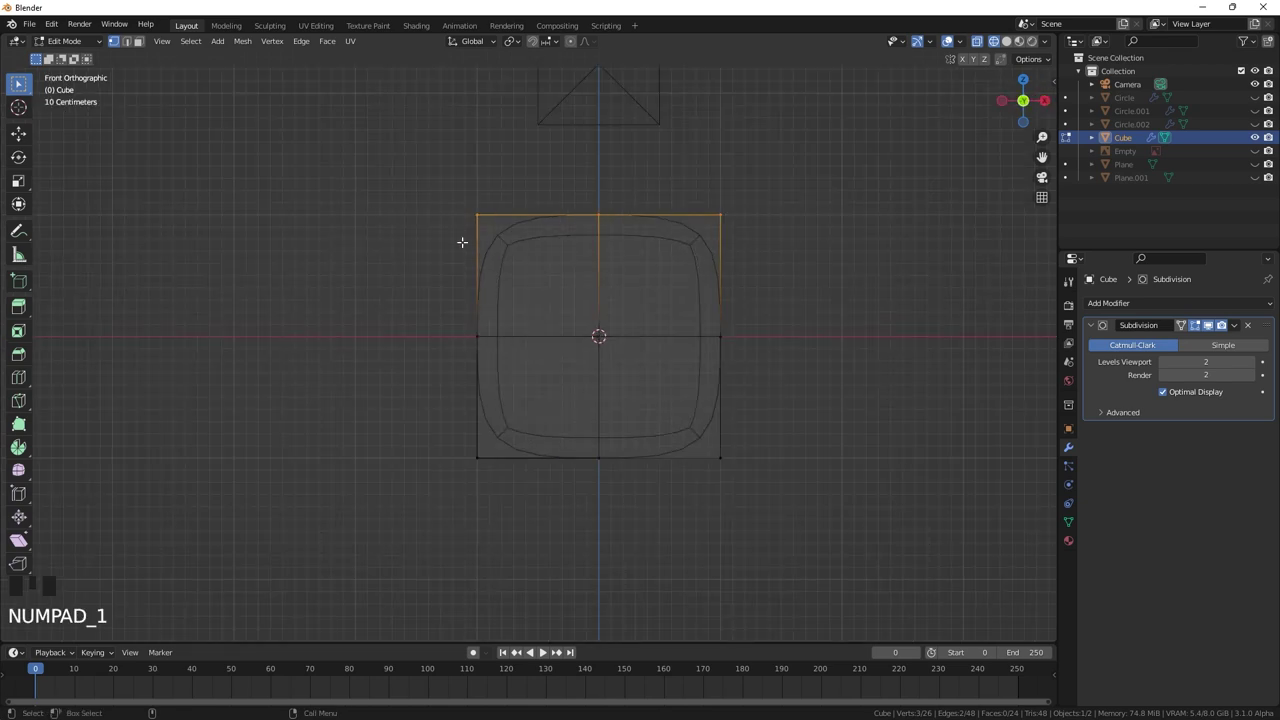
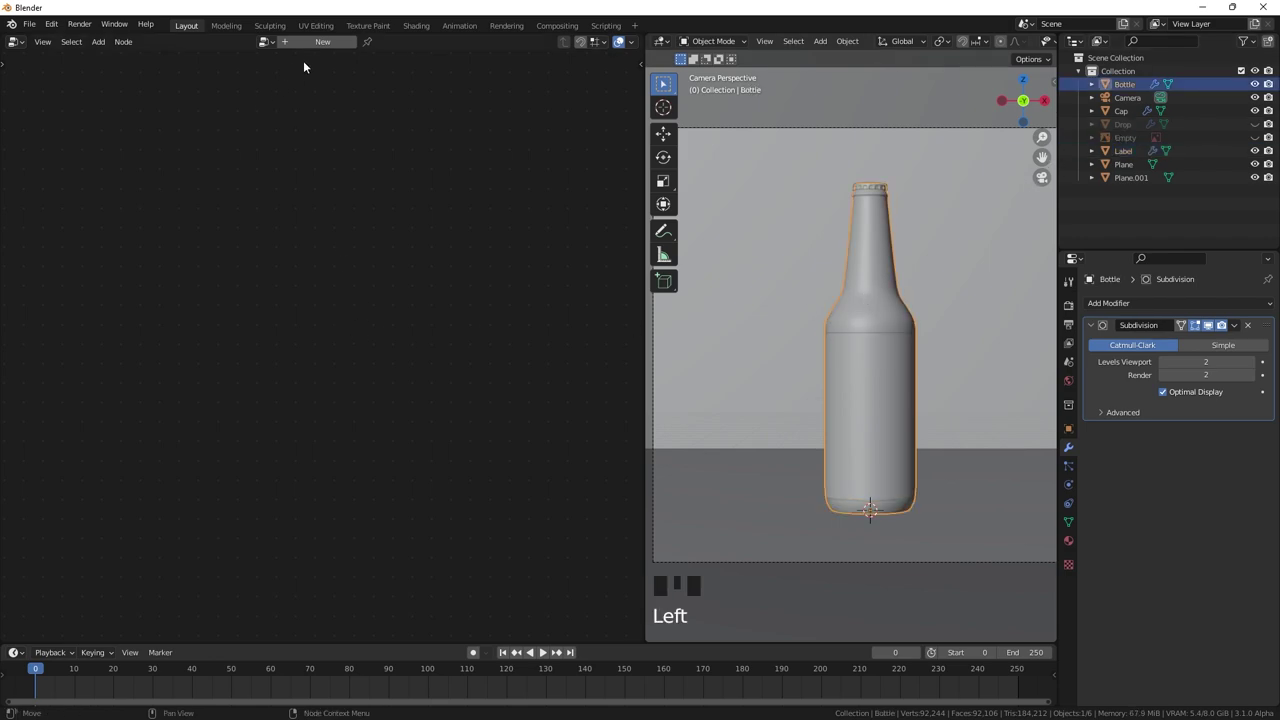
# - Create a new geometry node tree on Bottle, add Distribute Points on Faces and search for an instancing node
pyautogui.moveTo(322, 52); pyautogui.dragTo(235, 398)
pyautogui.scroll(3)
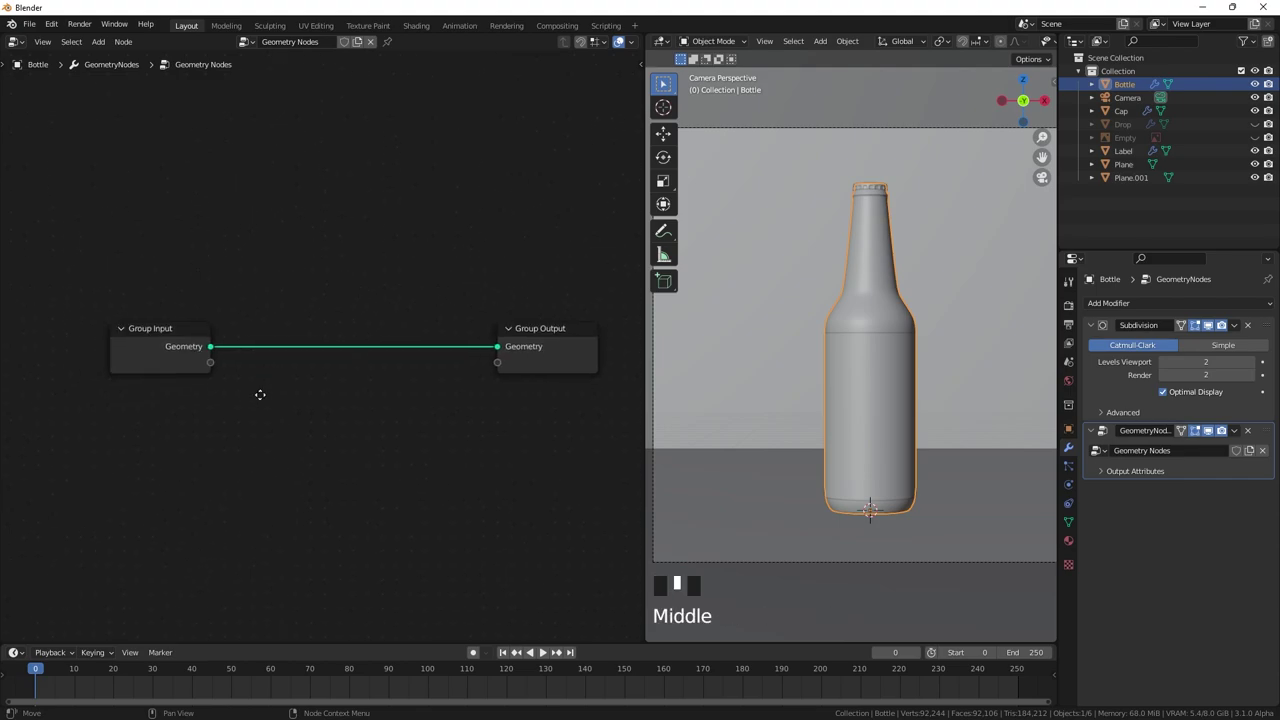
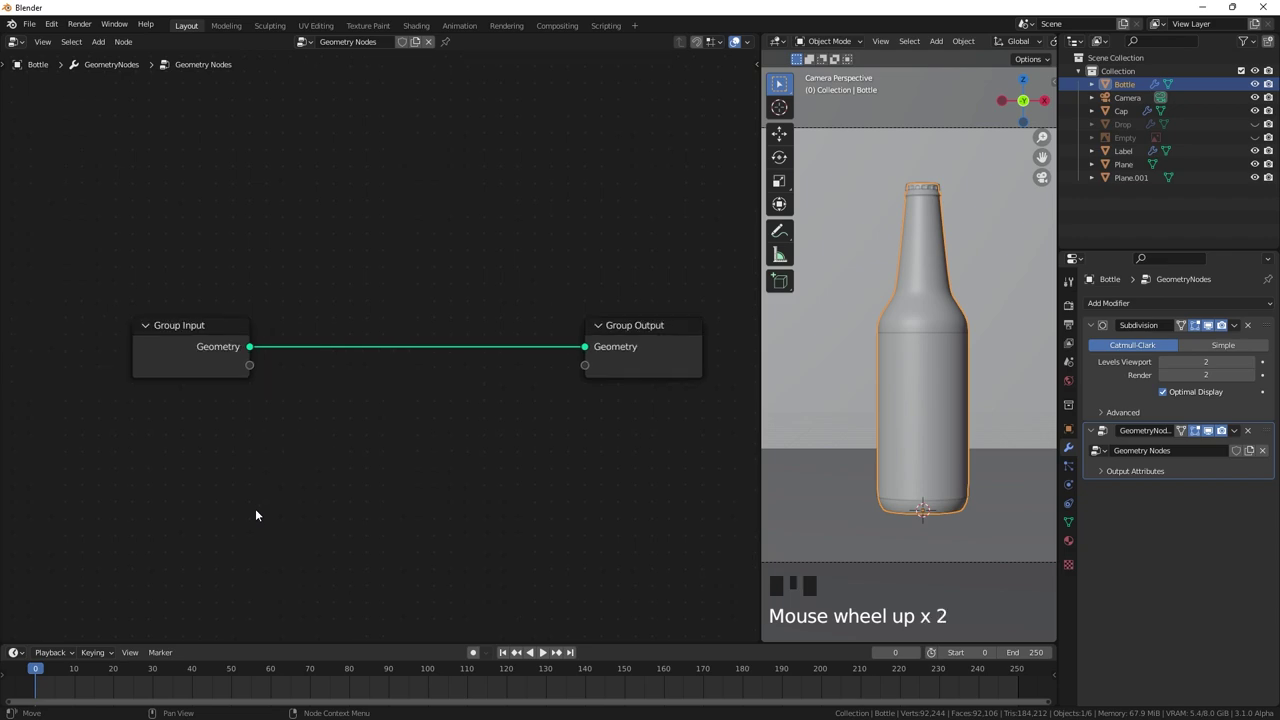
pyautogui.click(418, 320)
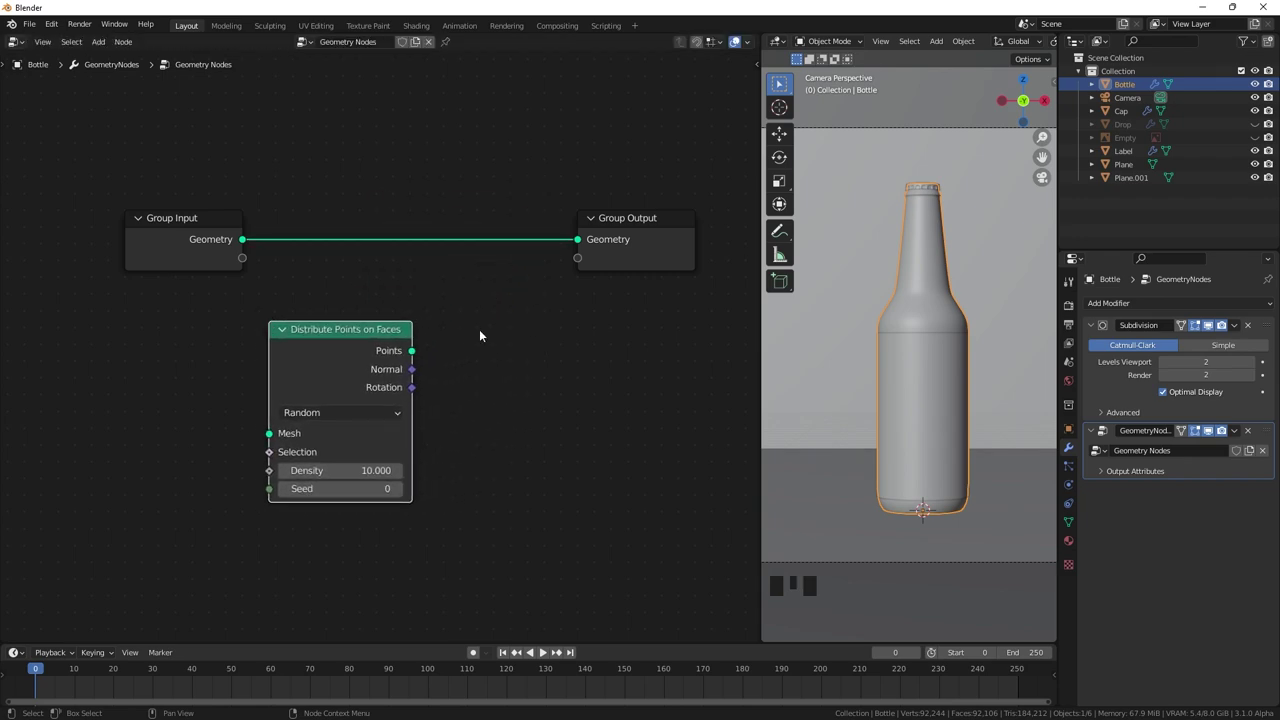
pyautogui.click(486, 339)
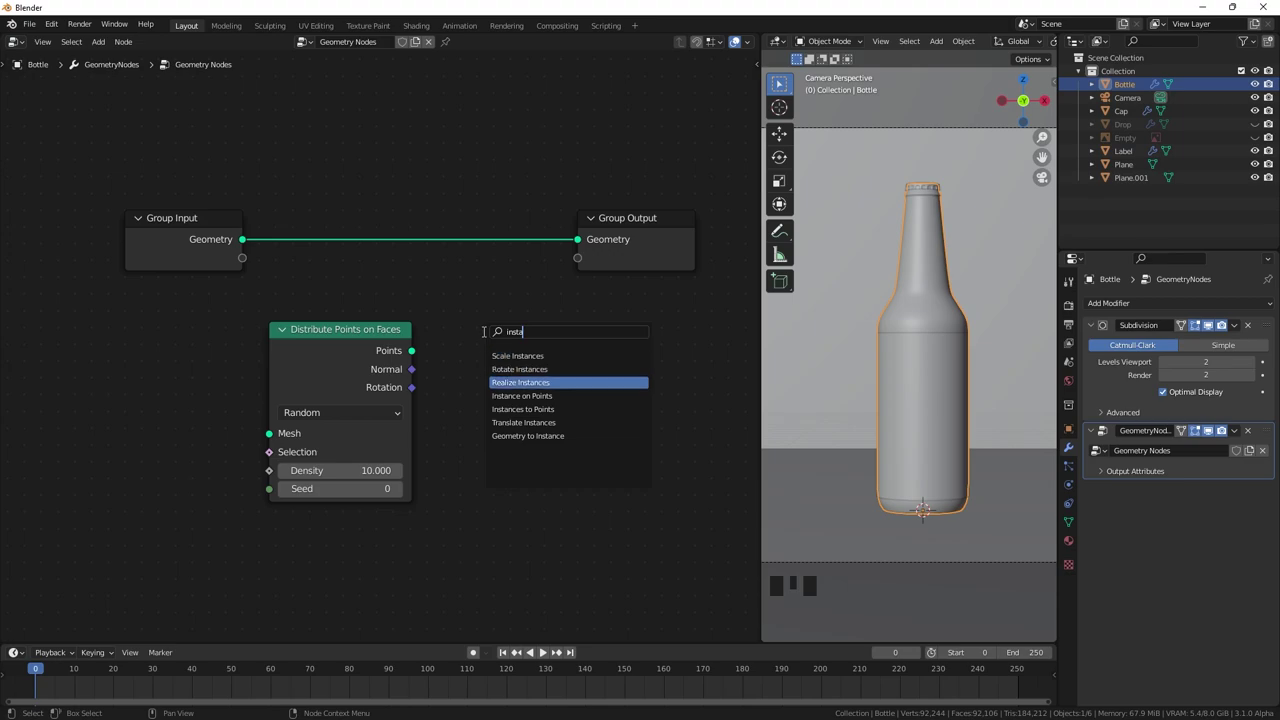
# - Add Instance on Points, wire bottle geometry to the scatter, points to instancing, and Drop's Object Info as the instance
pyautogui.click(388, 337)
pyautogui.click(506, 325)
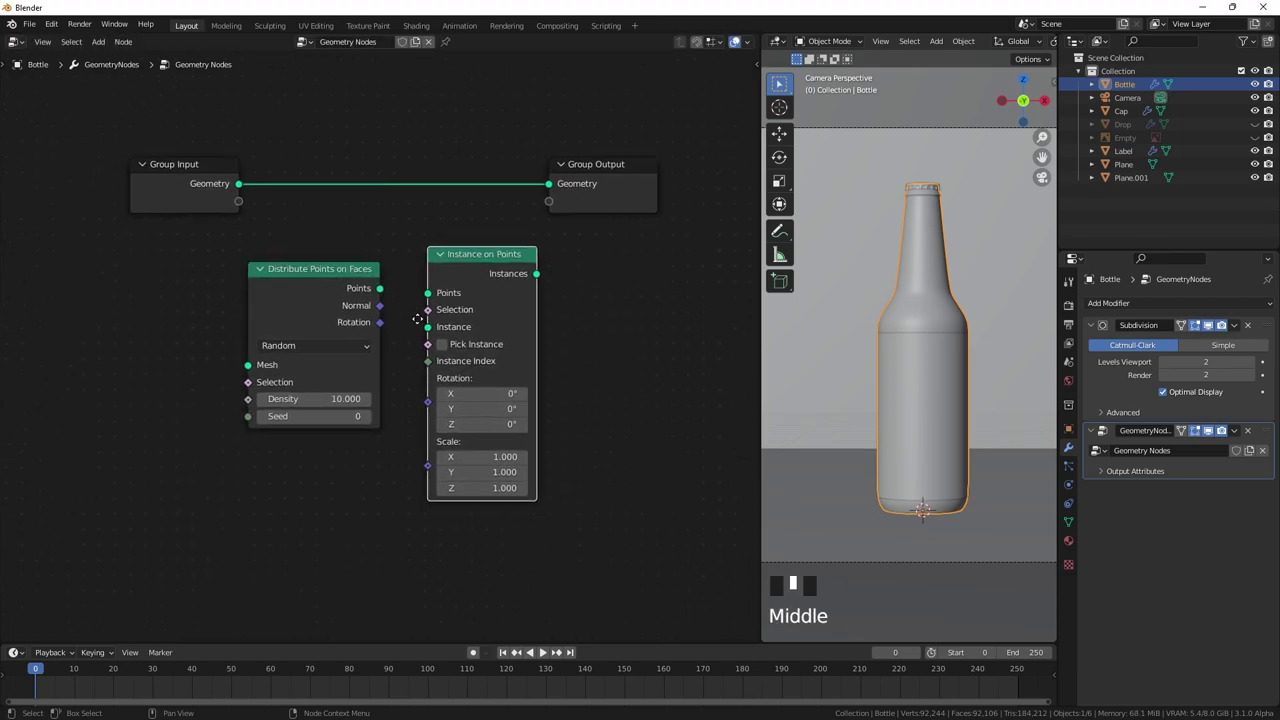
pyautogui.click(1125, 134)
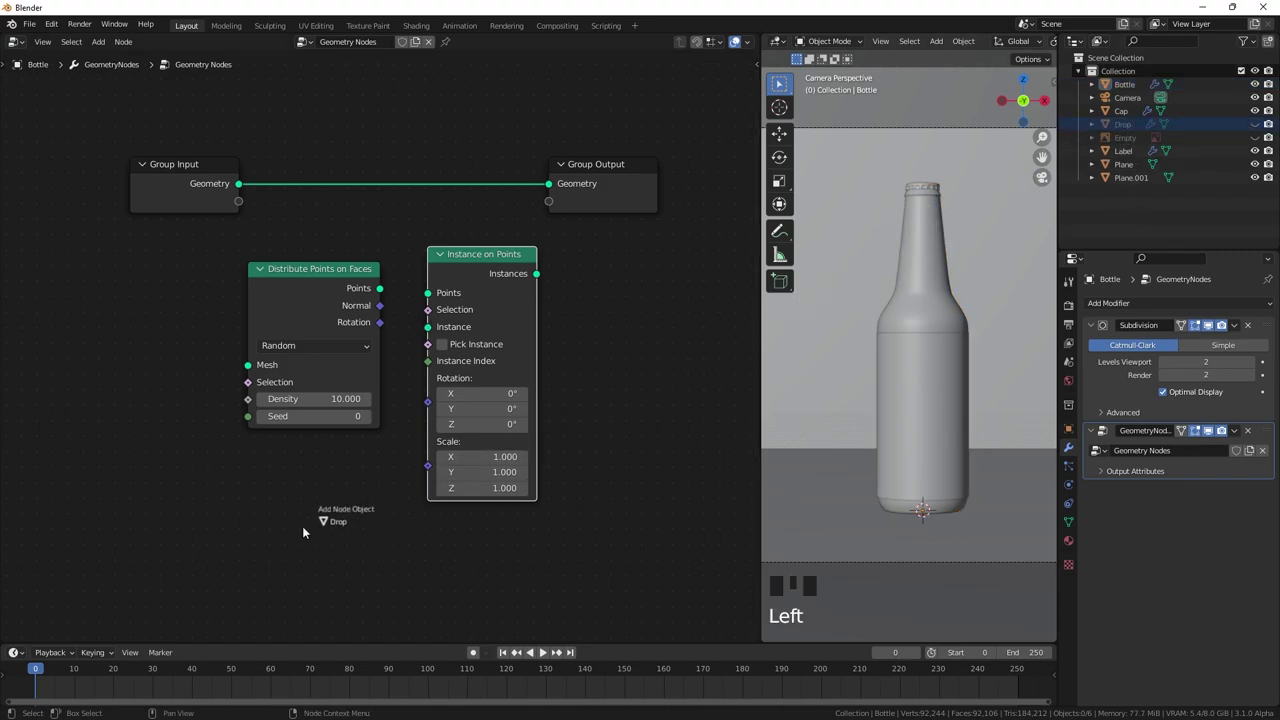
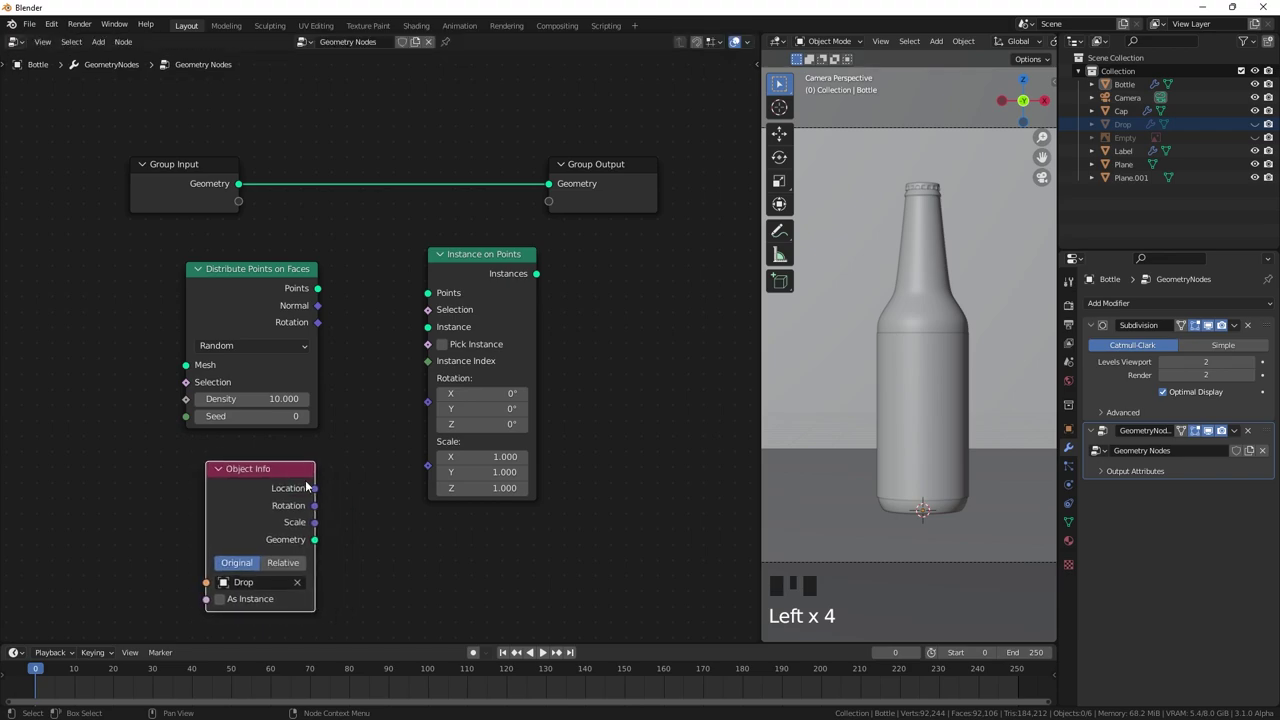
pyautogui.moveTo(316, 545); pyautogui.dragTo(393, 428)
pyautogui.moveTo(393, 428); pyautogui.dragTo(286, 151)
pyautogui.moveTo(286, 151); pyautogui.dragTo(245, 131)
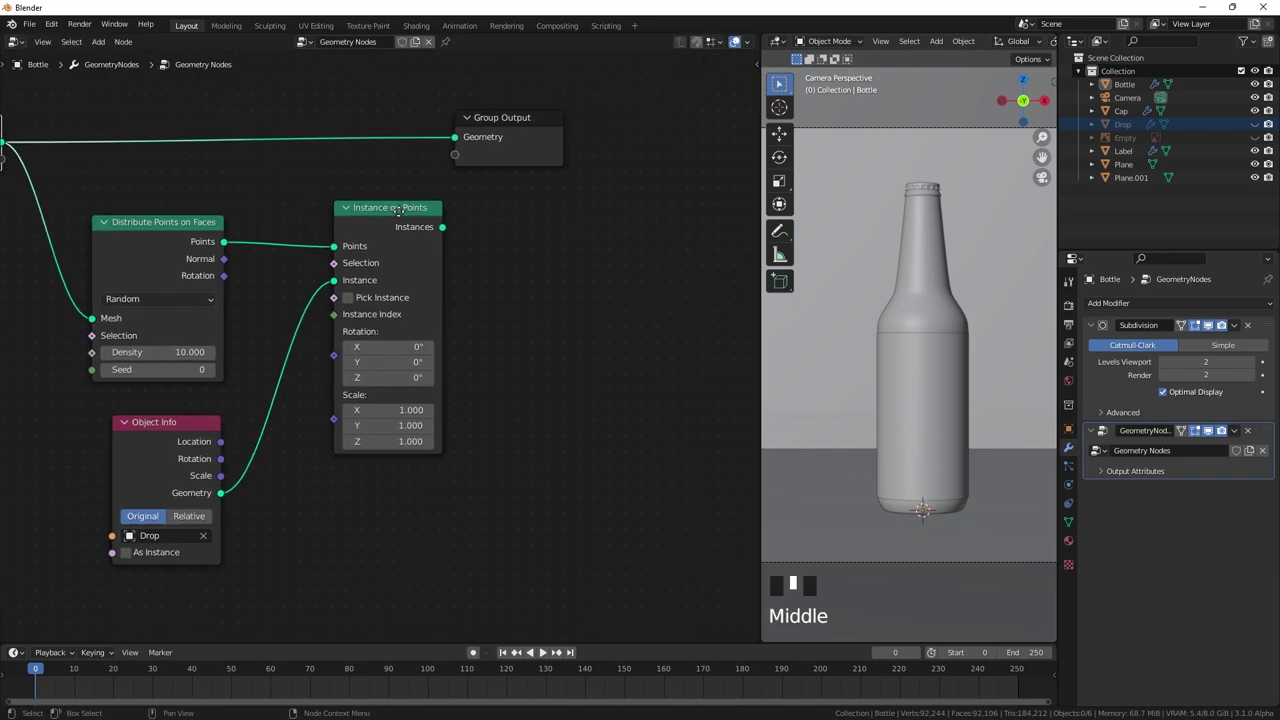
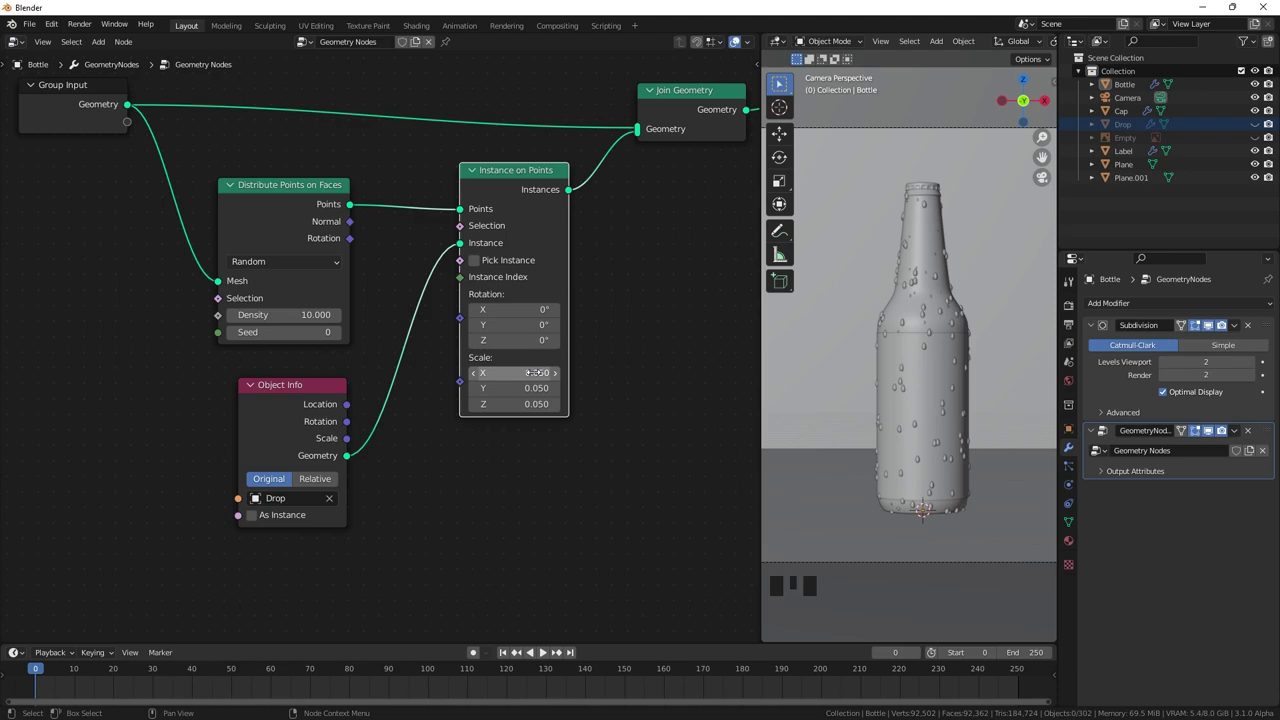
# - Change settings on the Distribute Points on Faces node
pyautogui.click(596, 428)
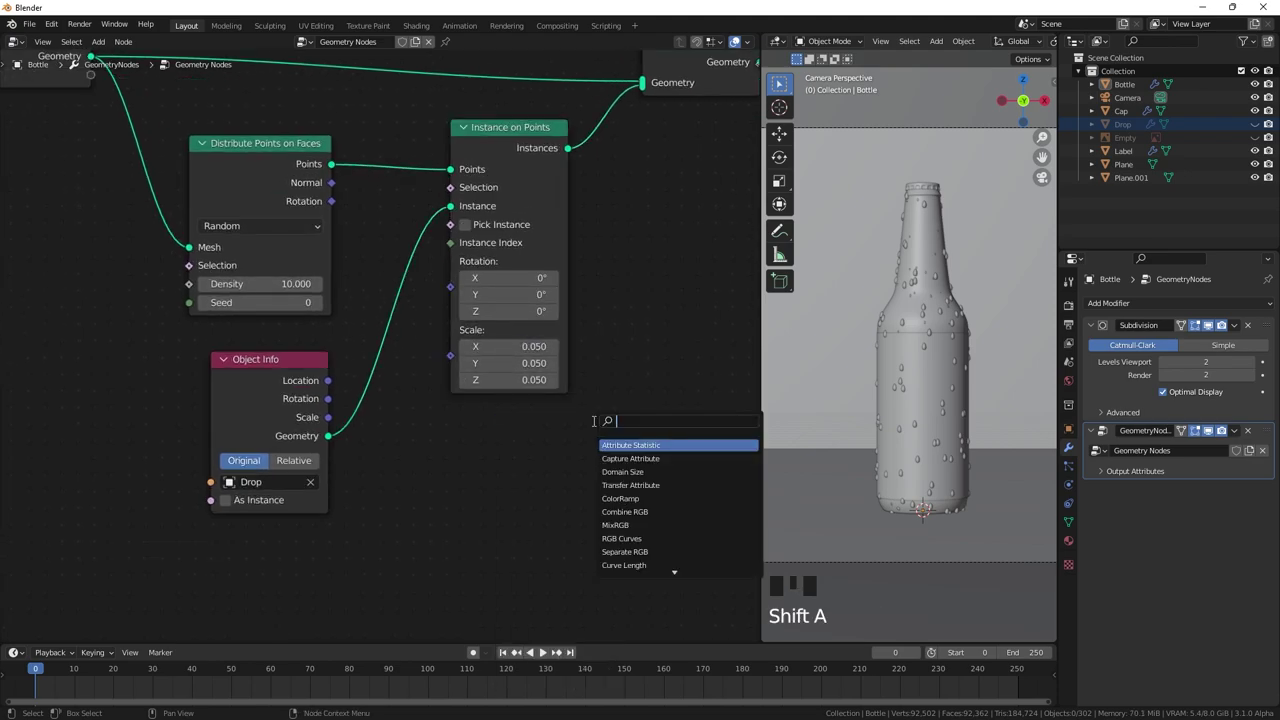
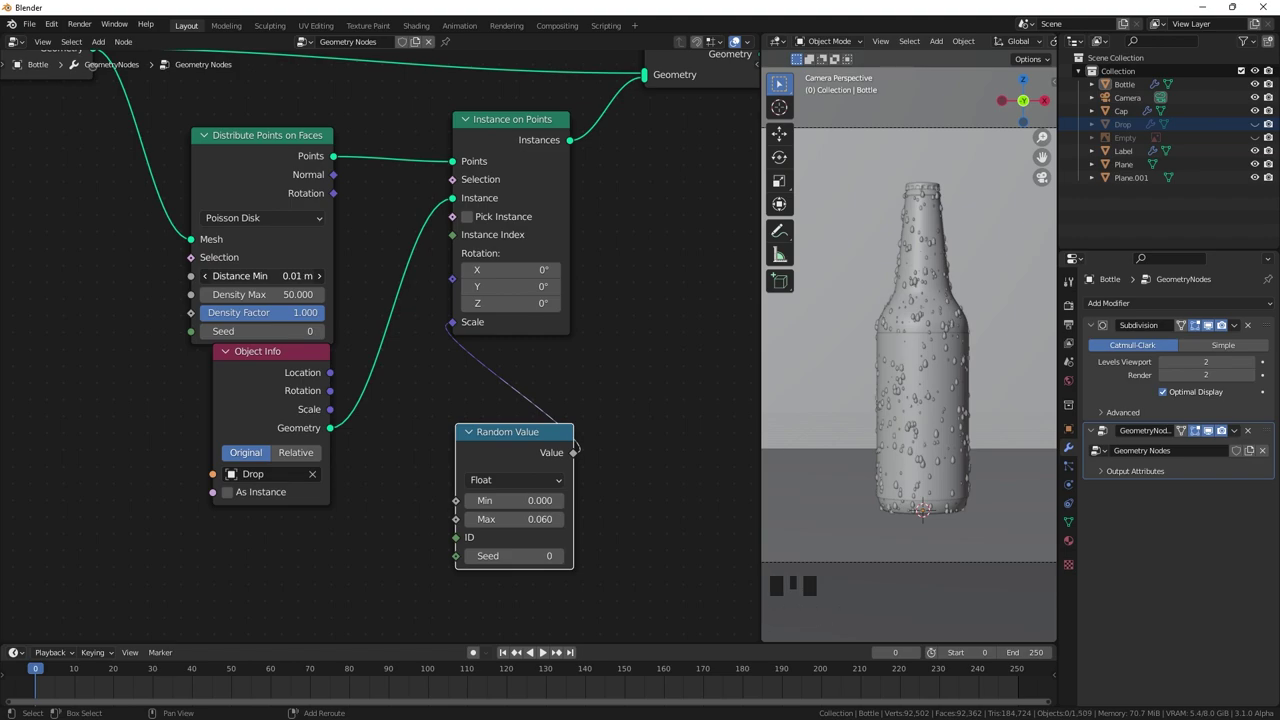
pyautogui.click(276, 361)
pyautogui.click(471, 225)
pyautogui.click(471, 225)
pyautogui.doubleClick(213, 539)
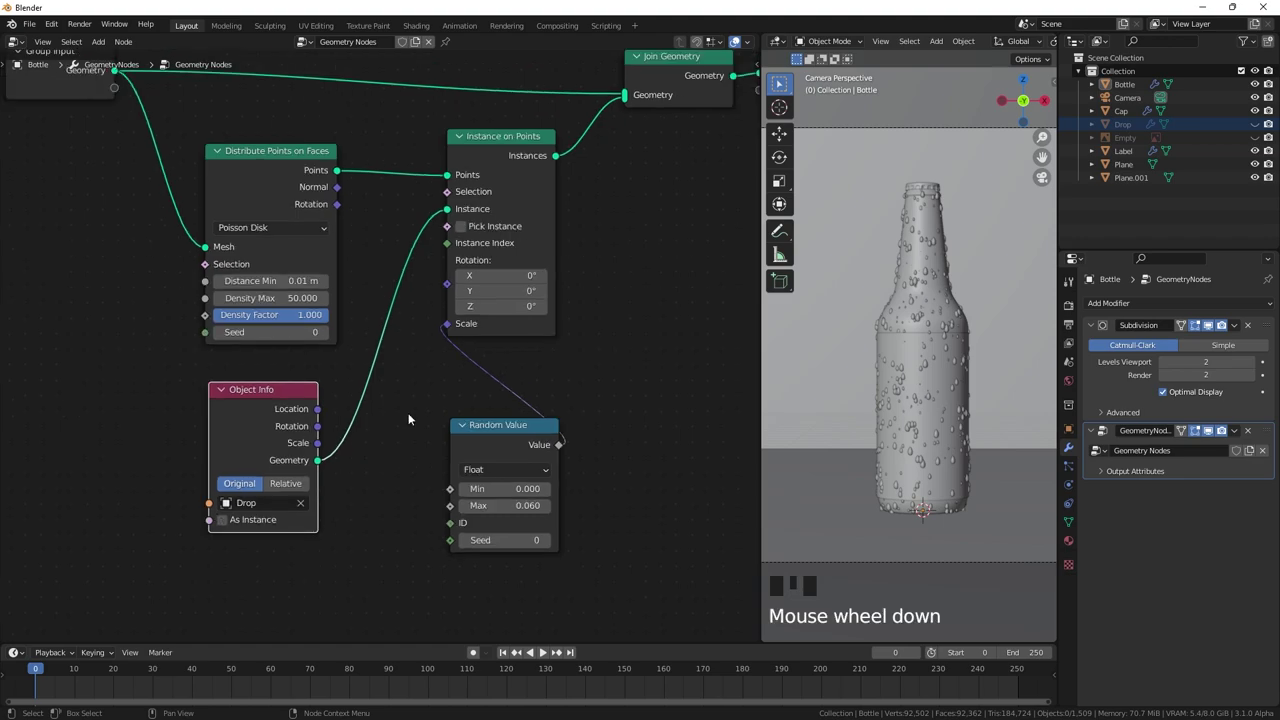
pyautogui.scroll(-3)
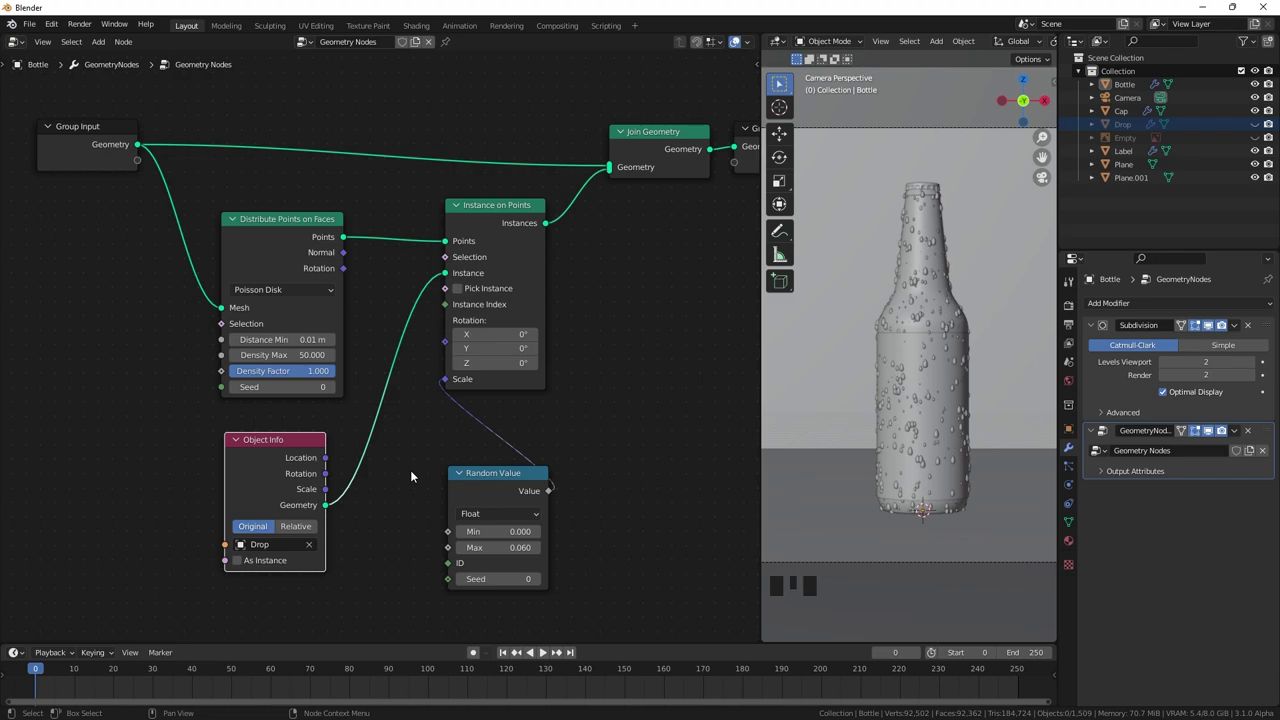
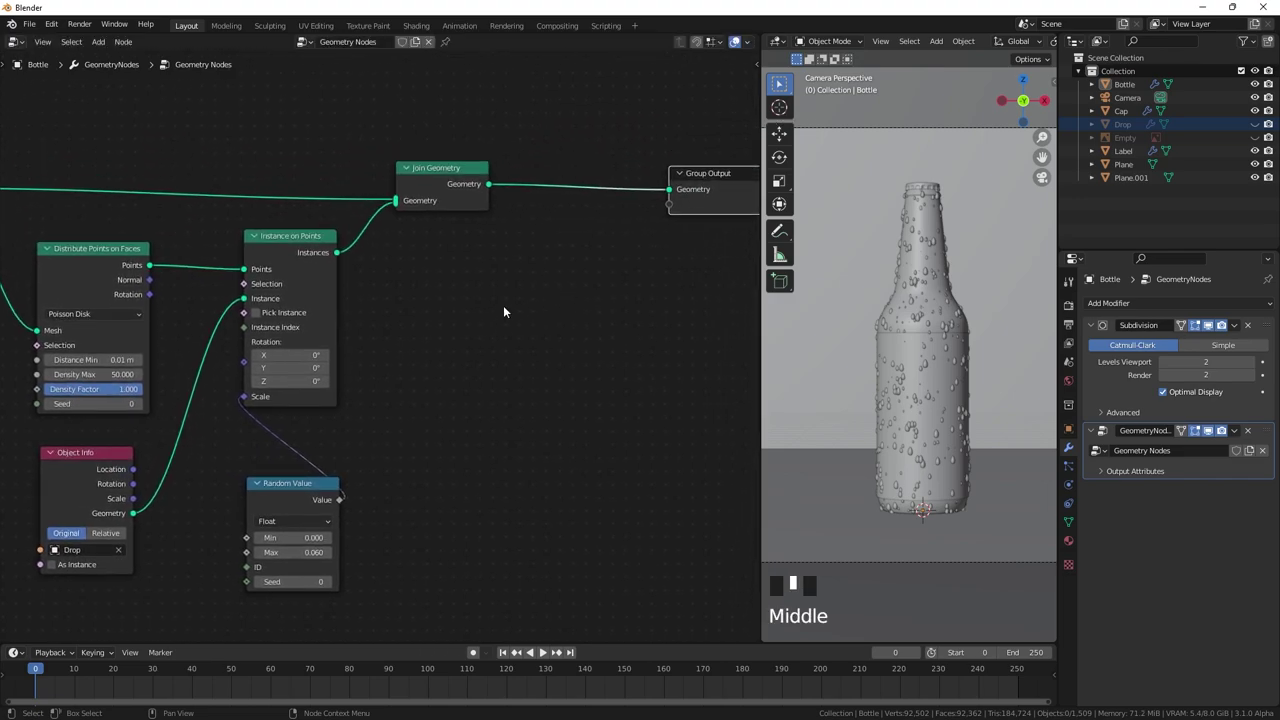
# - Set the drops' material to Drop and assign the droplet node group to the floor Plane
pyautogui.click(574, 280)
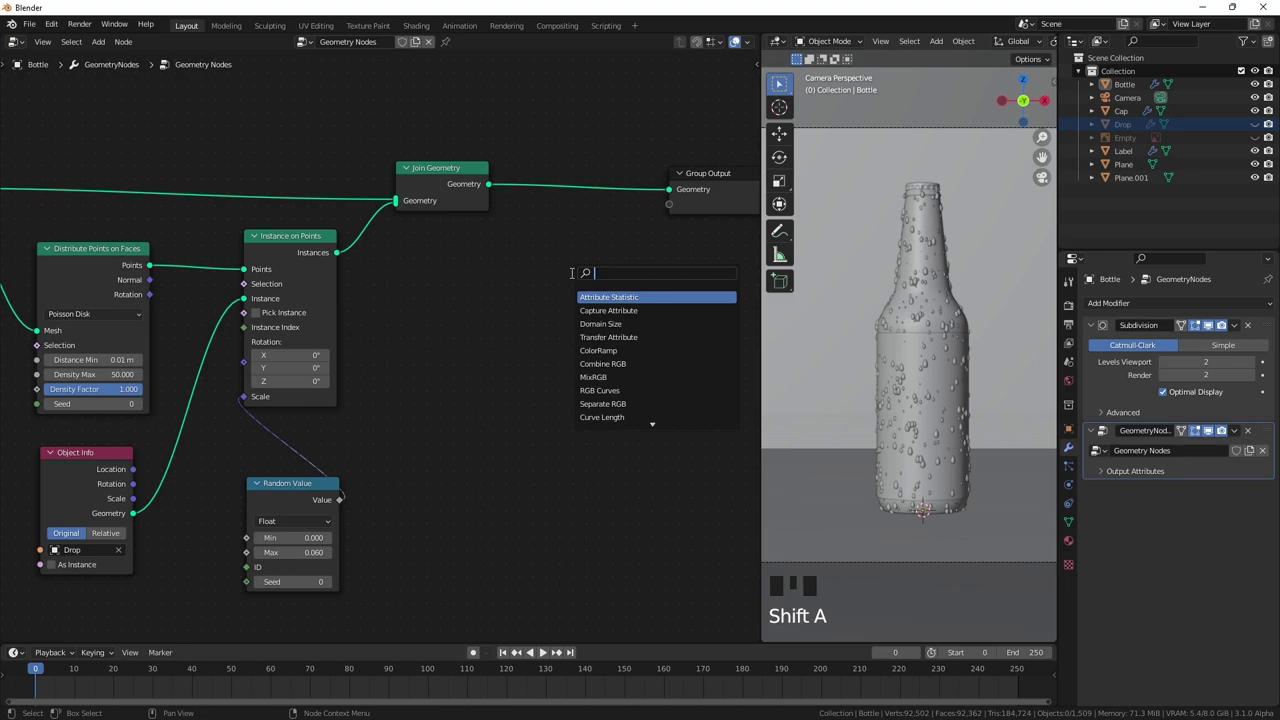
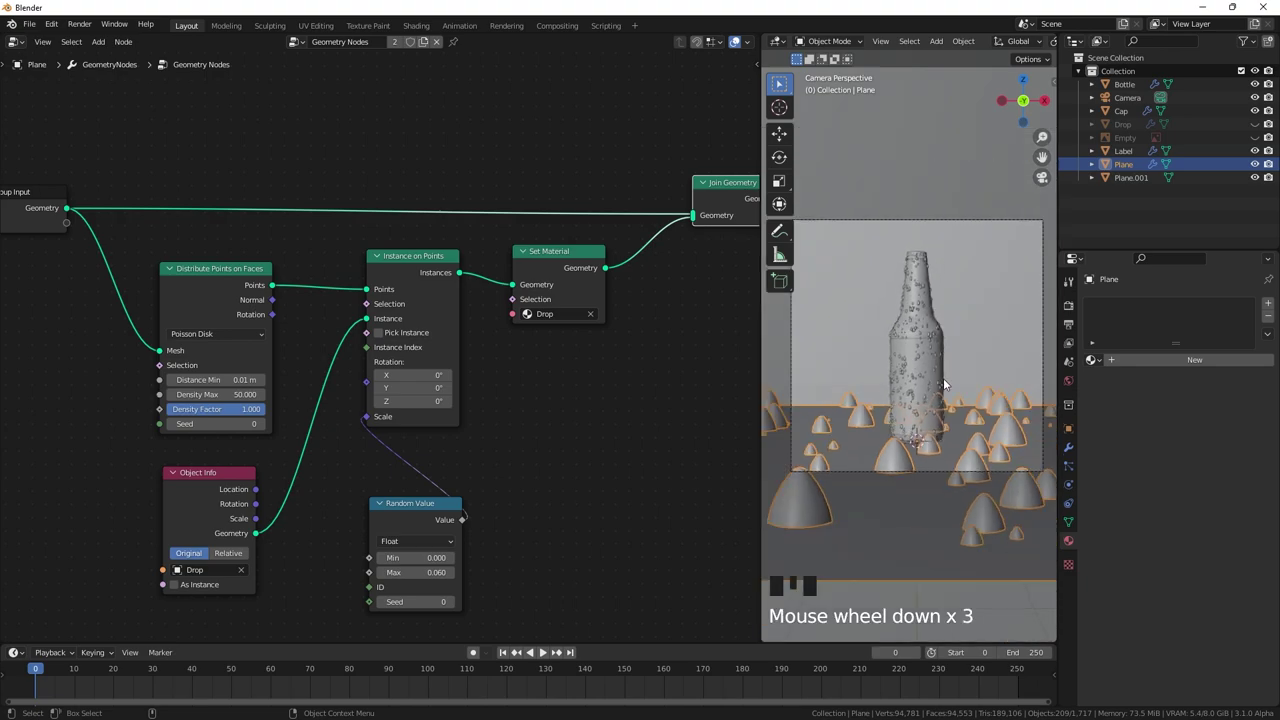
pyautogui.moveTo(940, 387); pyautogui.dragTo(967, 409)
pyautogui.scroll(-3)
pyautogui.scroll(3)
pyautogui.scroll(3)
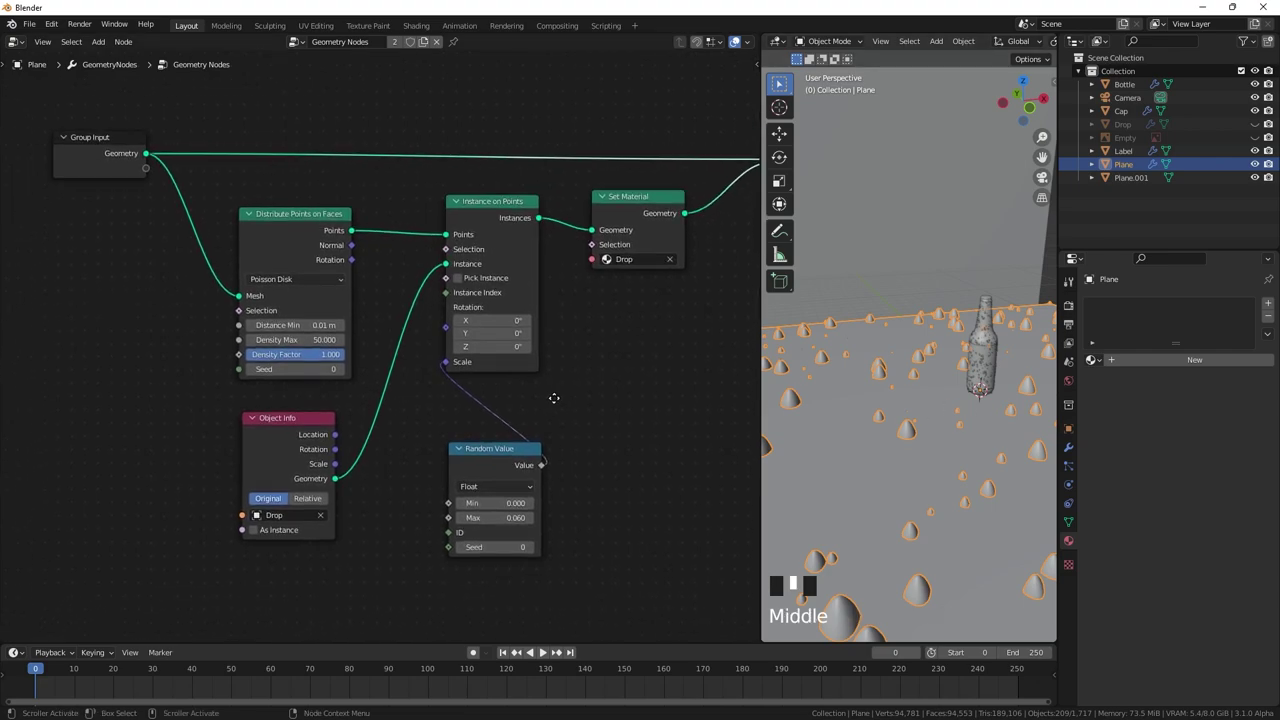
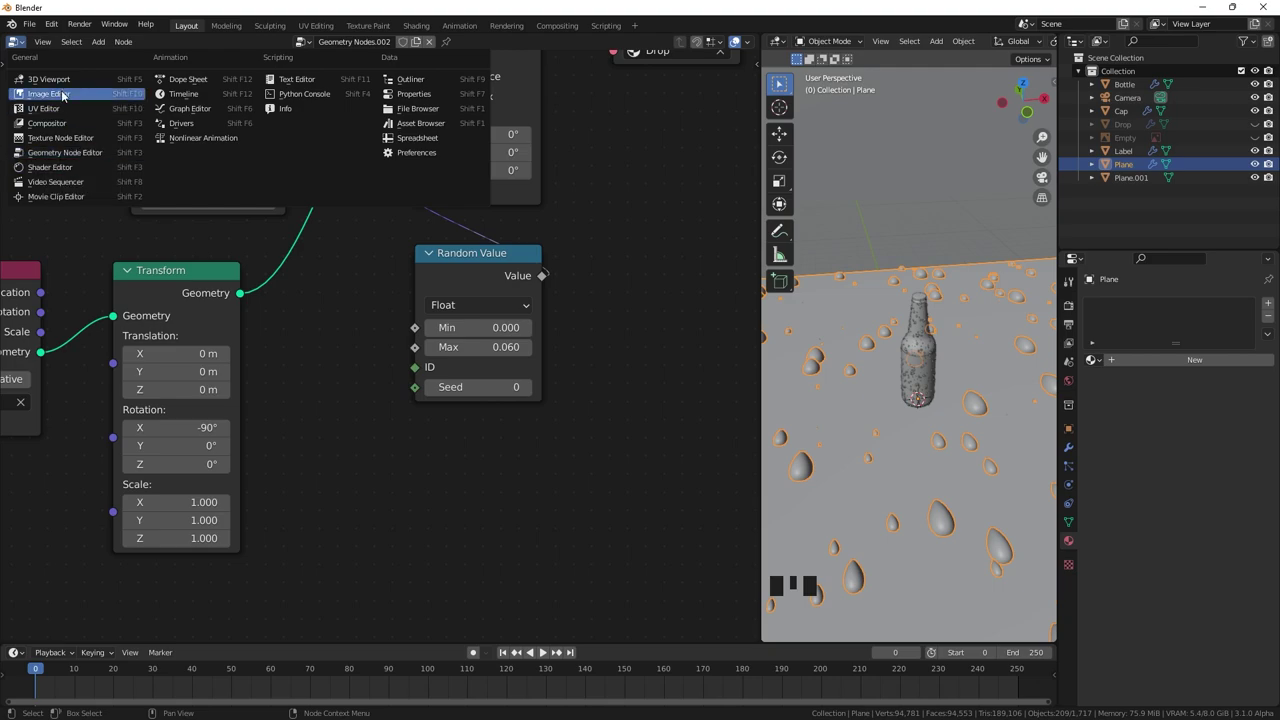
# - Replace the node editor with a second 3D Viewport over the floor and unhide the Drop object
pyautogui.click(67, 84)
pyautogui.moveTo(21, 48); pyautogui.dragTo(437, 412)
pyautogui.scroll(3)
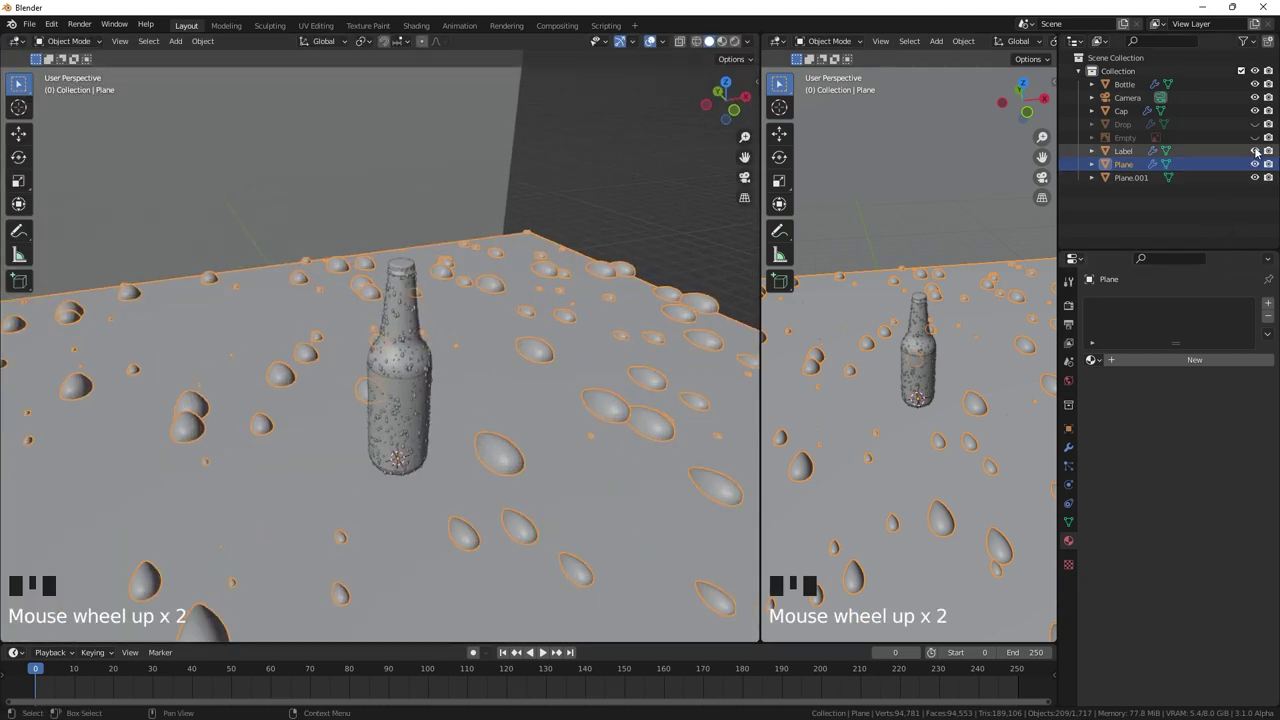
pyautogui.click(1256, 135)
# - Select the Drop object, enter Edit Mode on the floor plane and select all its vertices
pyautogui.click(1128, 125)
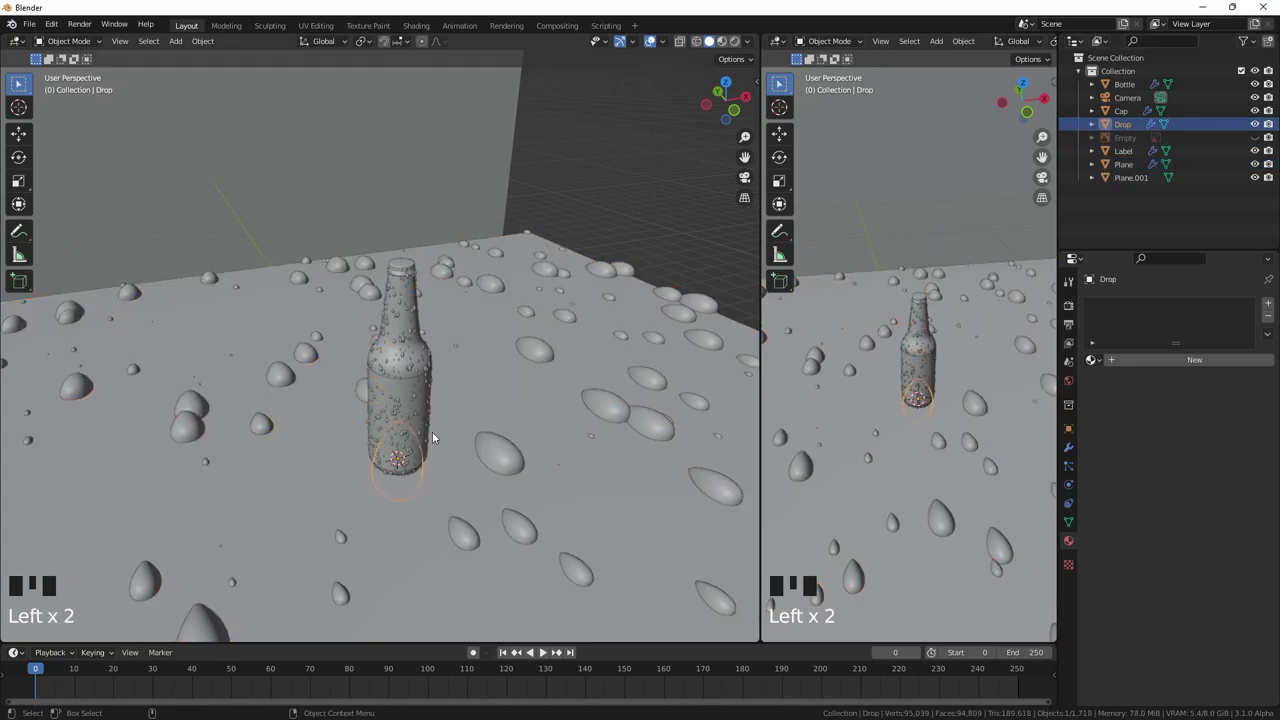
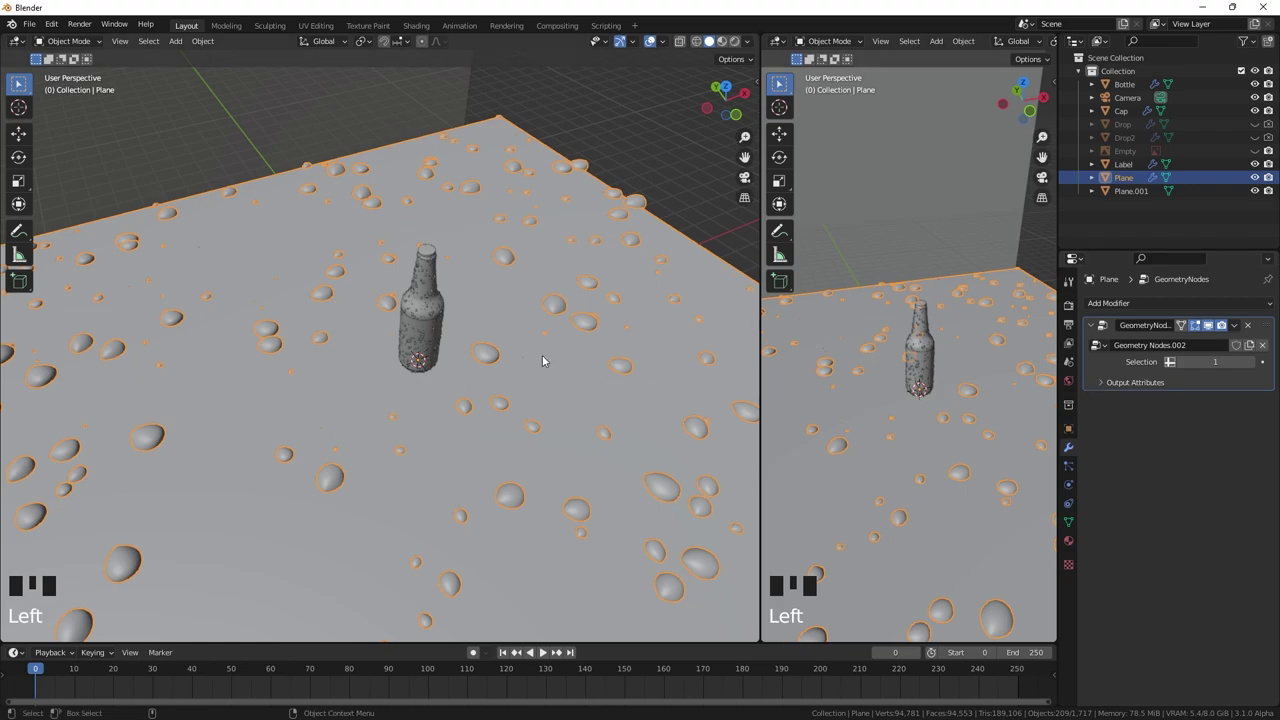
pyautogui.press('Tab')
pyautogui.press('a')
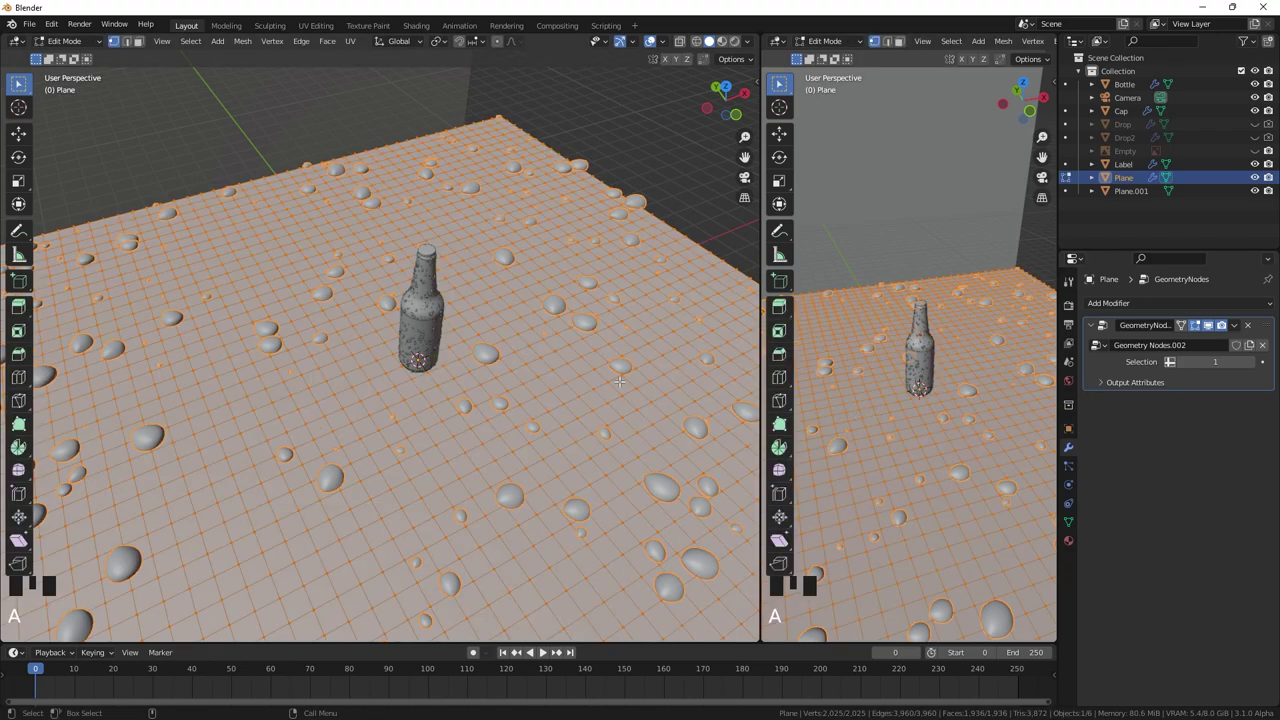
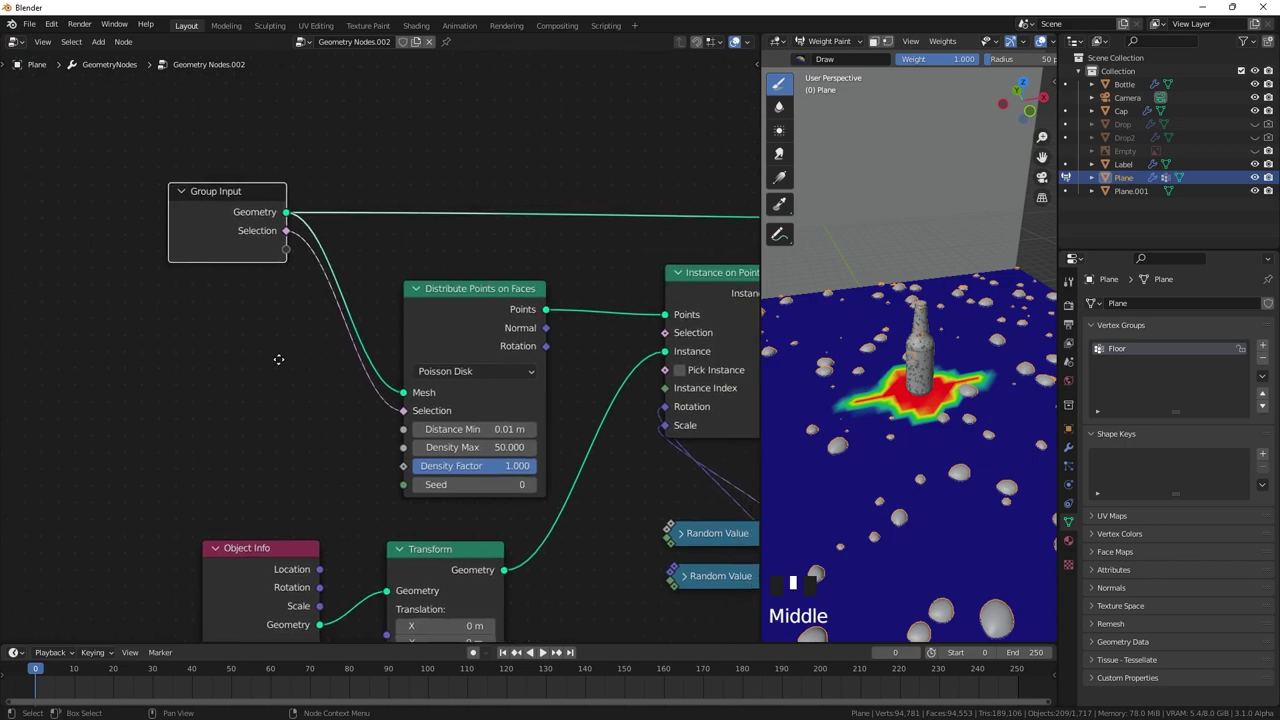
# - Show the floor's modifier settings and move the collapsed Random Value node aside
pyautogui.click(1067, 452)
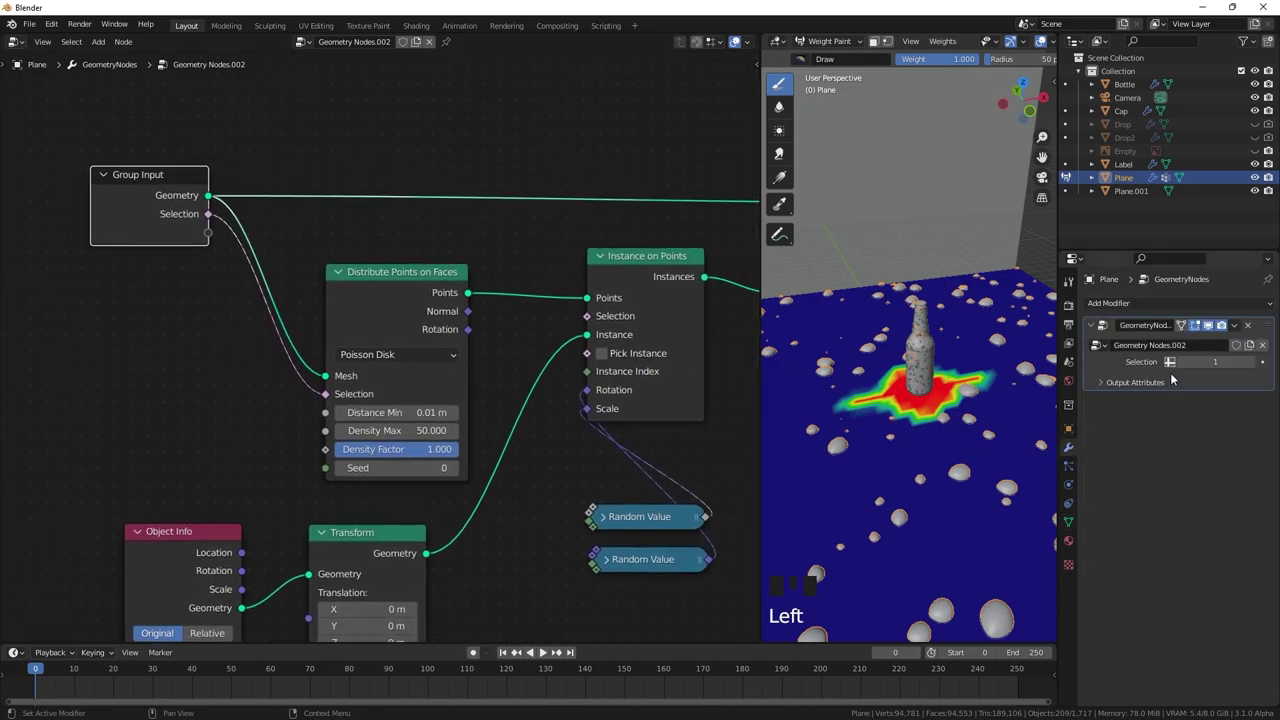
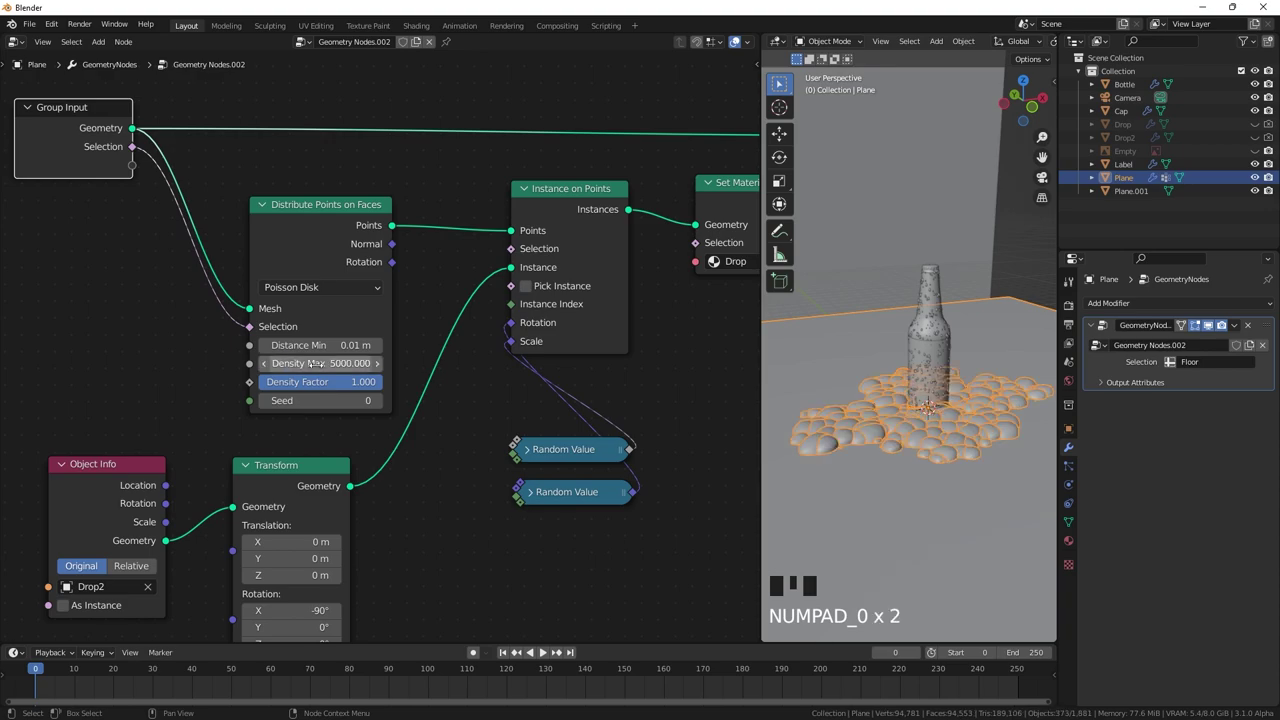
pyautogui.moveTo(493, 425); pyautogui.dragTo(471, 418)
pyautogui.click(471, 418)
pyautogui.moveTo(505, 412); pyautogui.dragTo(513, 452)
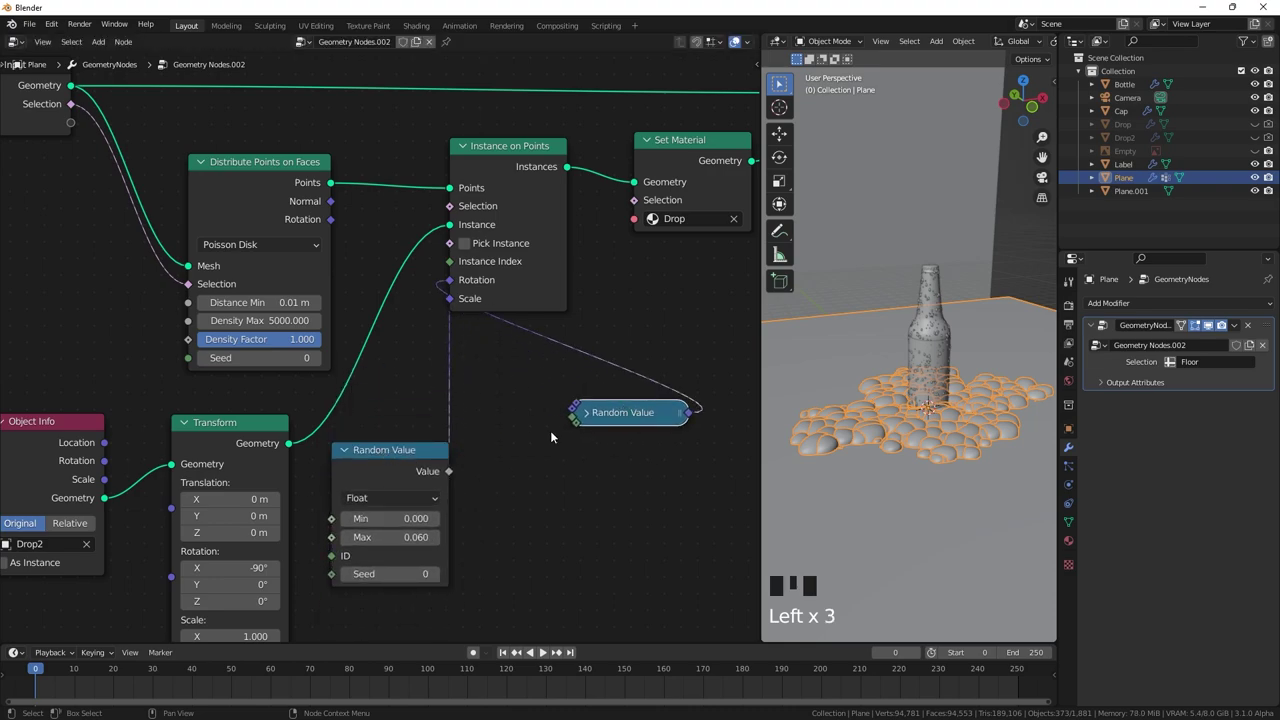
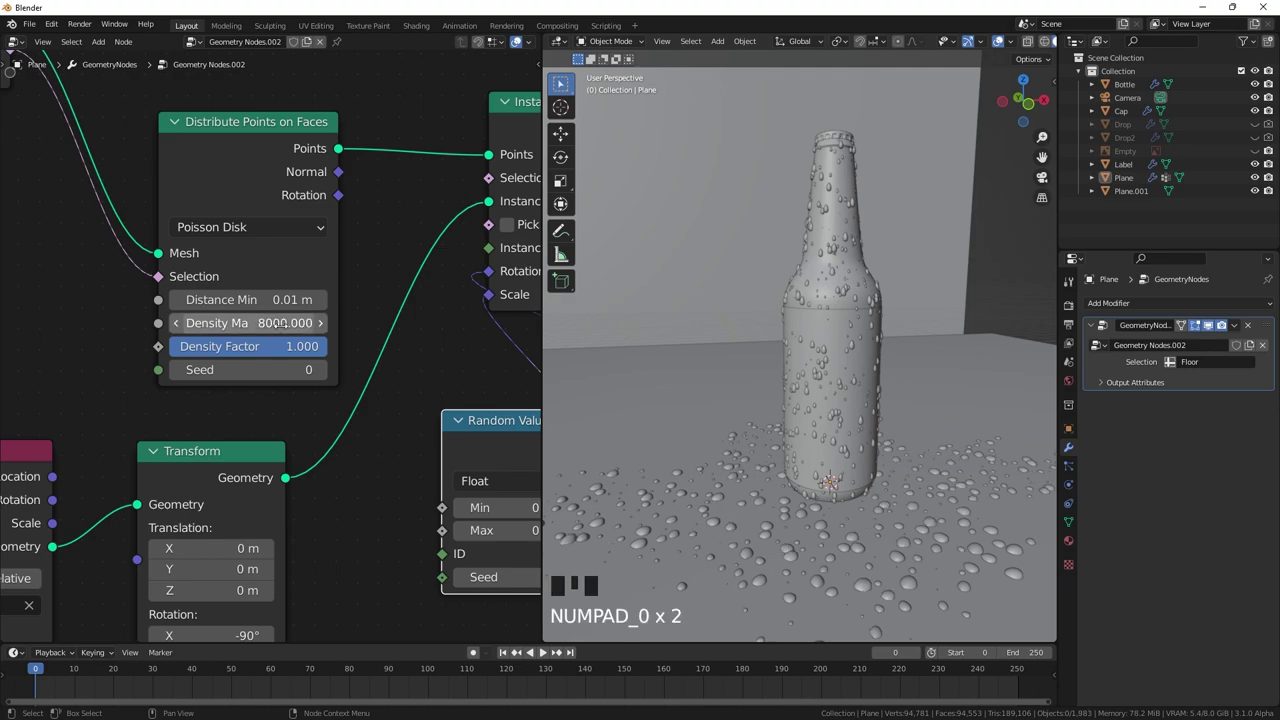
# - Switch the viewport to Camera Perspective with Numpad 0
pyautogui.scroll(-3)
pyautogui.press('KP_0')
pyautogui.scroll(3)
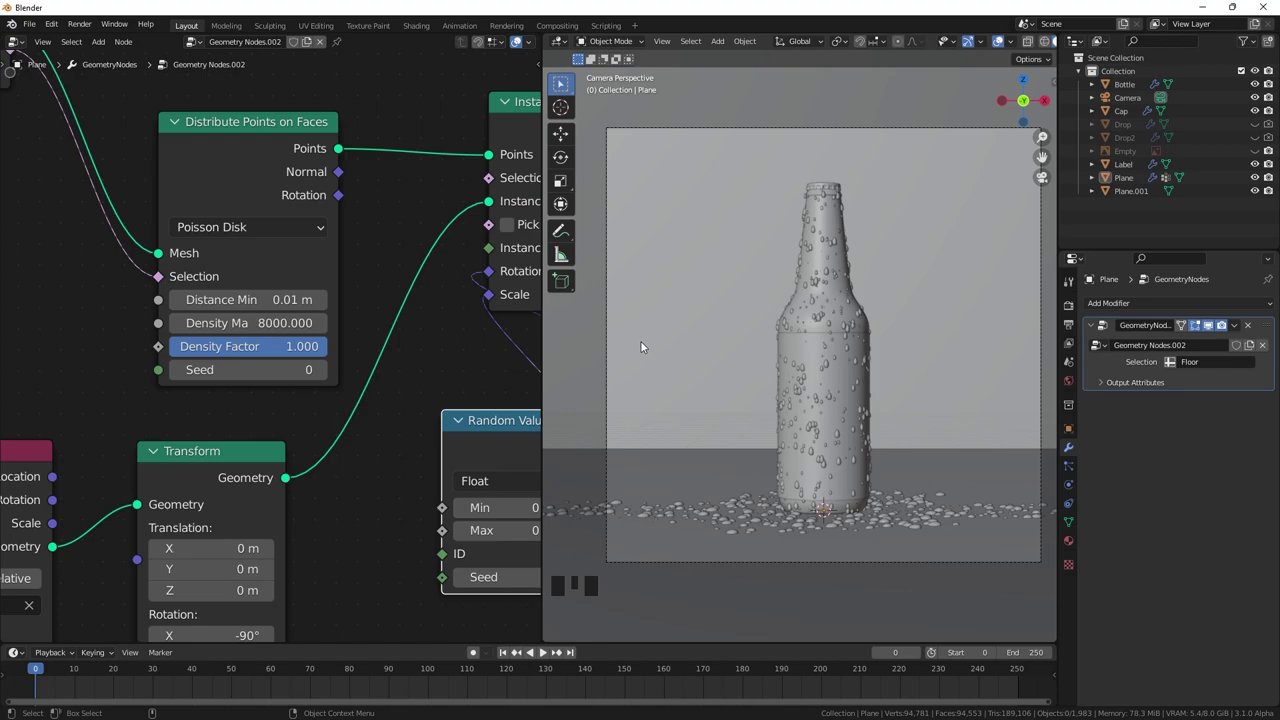
# - Select the Bottle, set viewport shading to Rendered and show its Material Properties
pyautogui.click(817, 311)
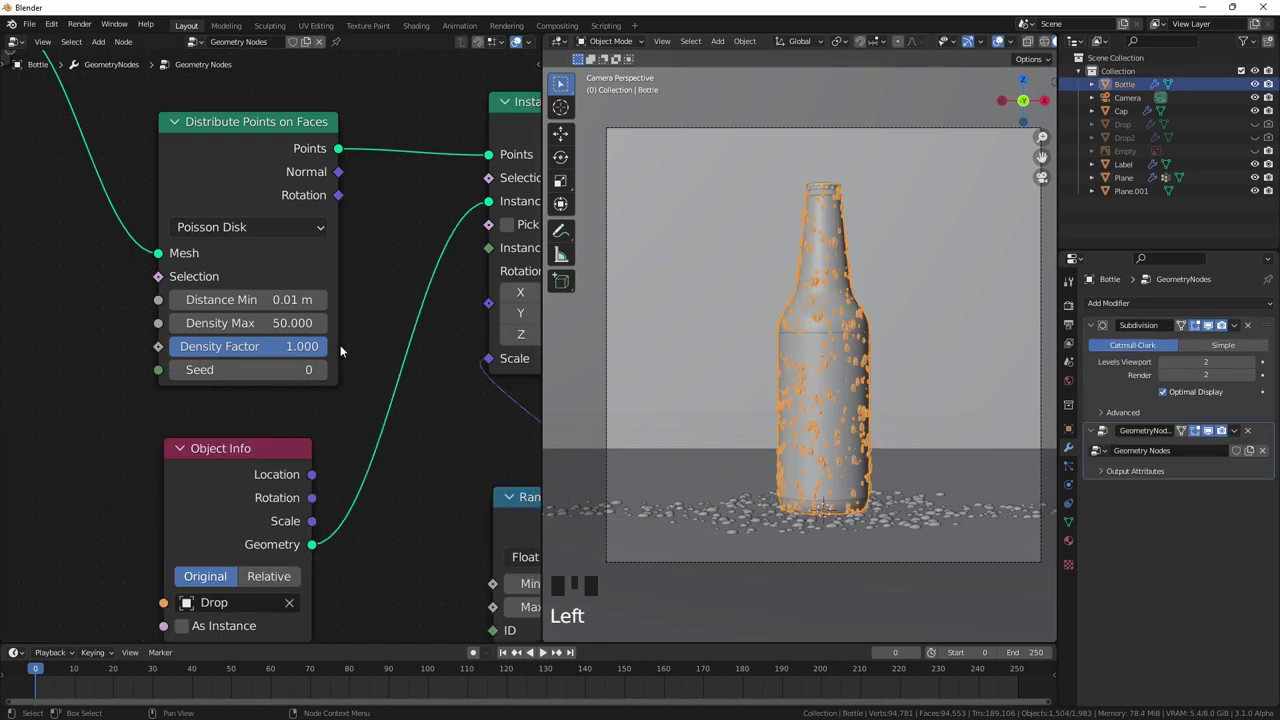
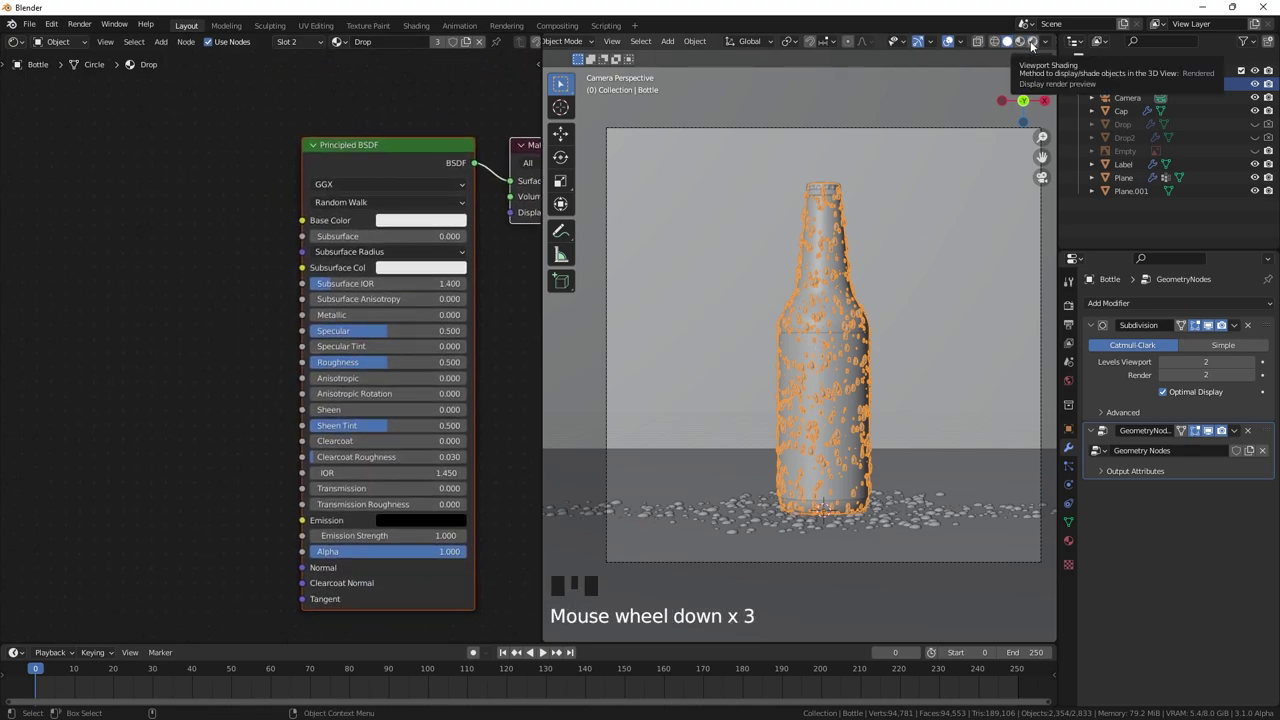
pyautogui.click(1026, 47)
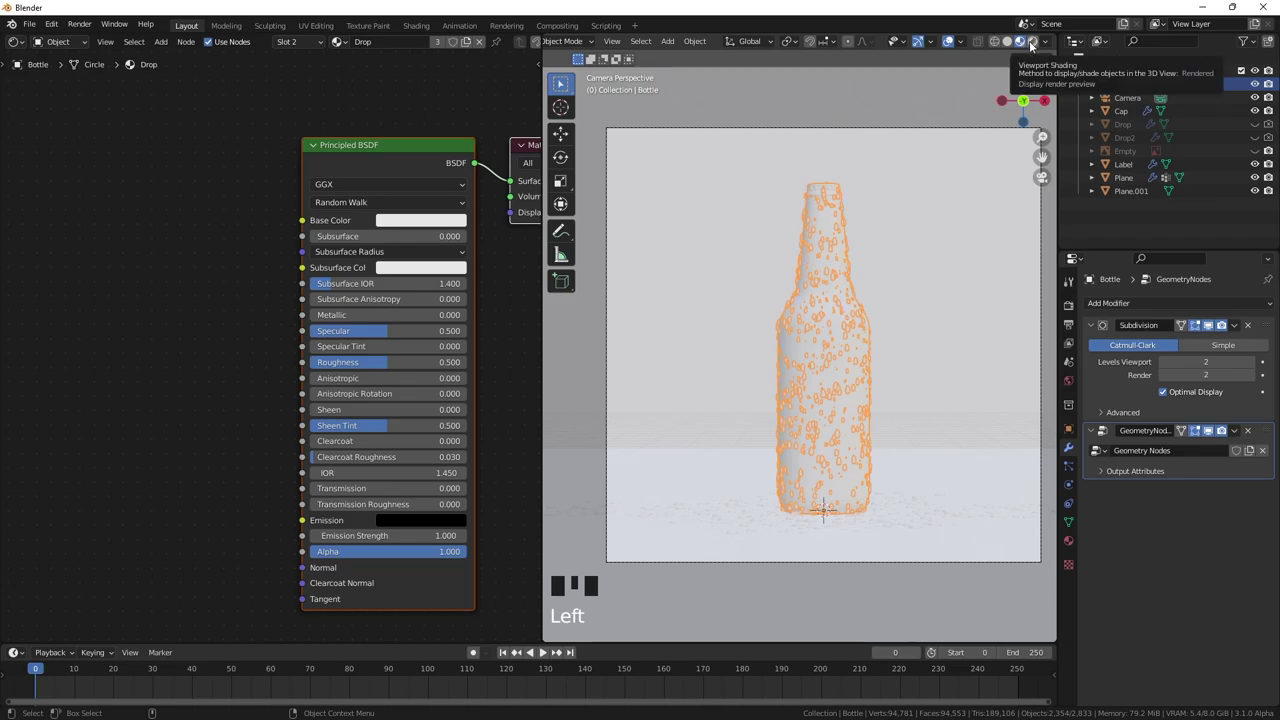
pyautogui.click(1033, 49)
pyautogui.moveTo(1050, 47); pyautogui.dragTo(971, 126)
pyautogui.click(955, 48)
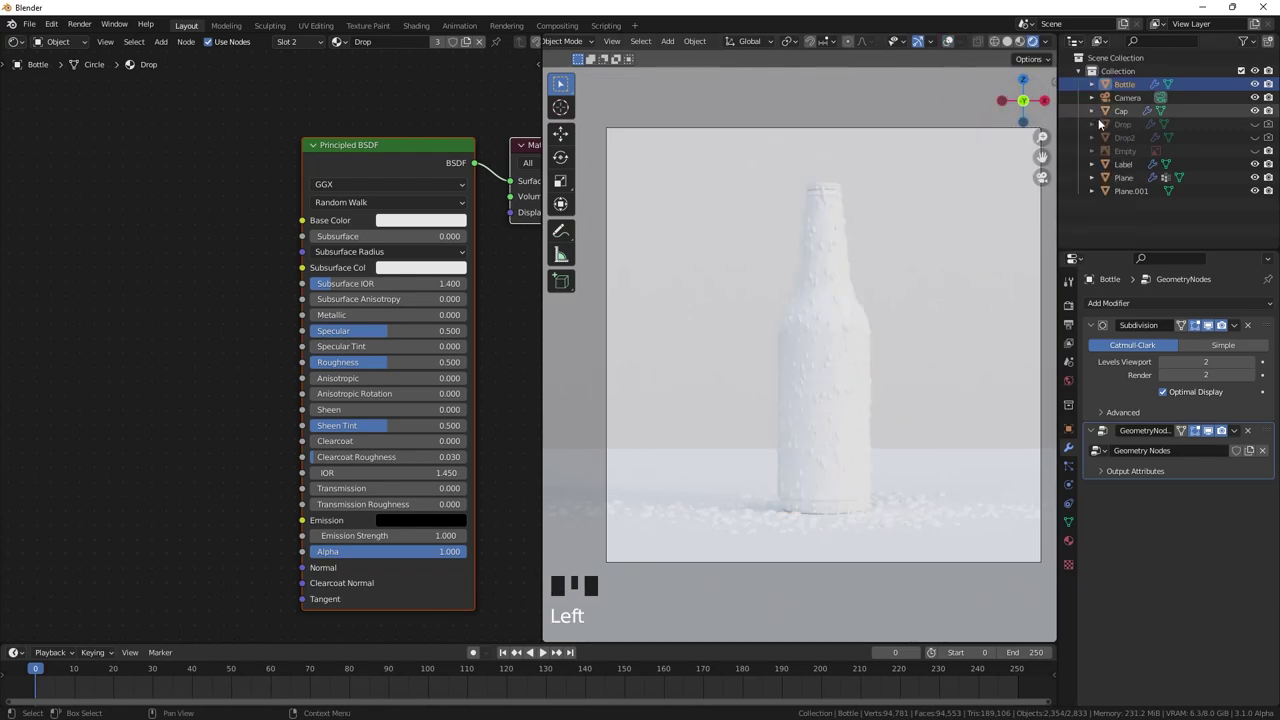
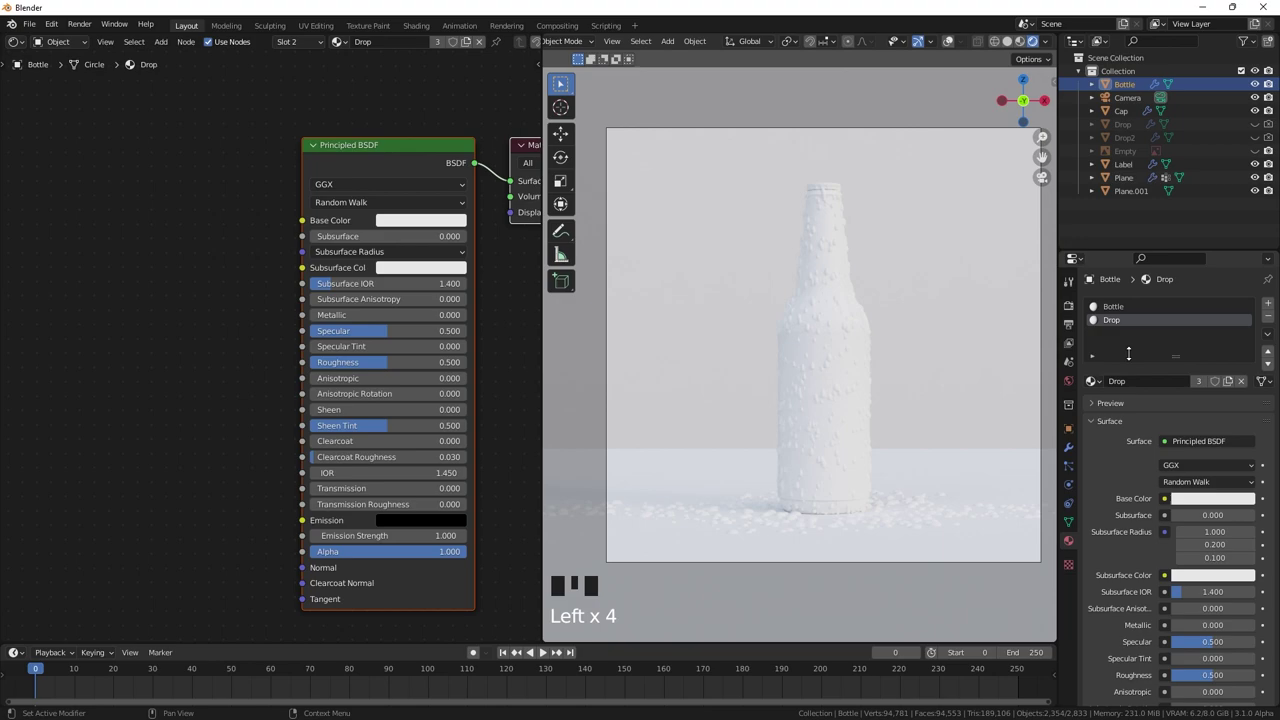
# - Inspect the Bottle material's base colour
pyautogui.click(1113, 305)
pyautogui.click(1192, 506)
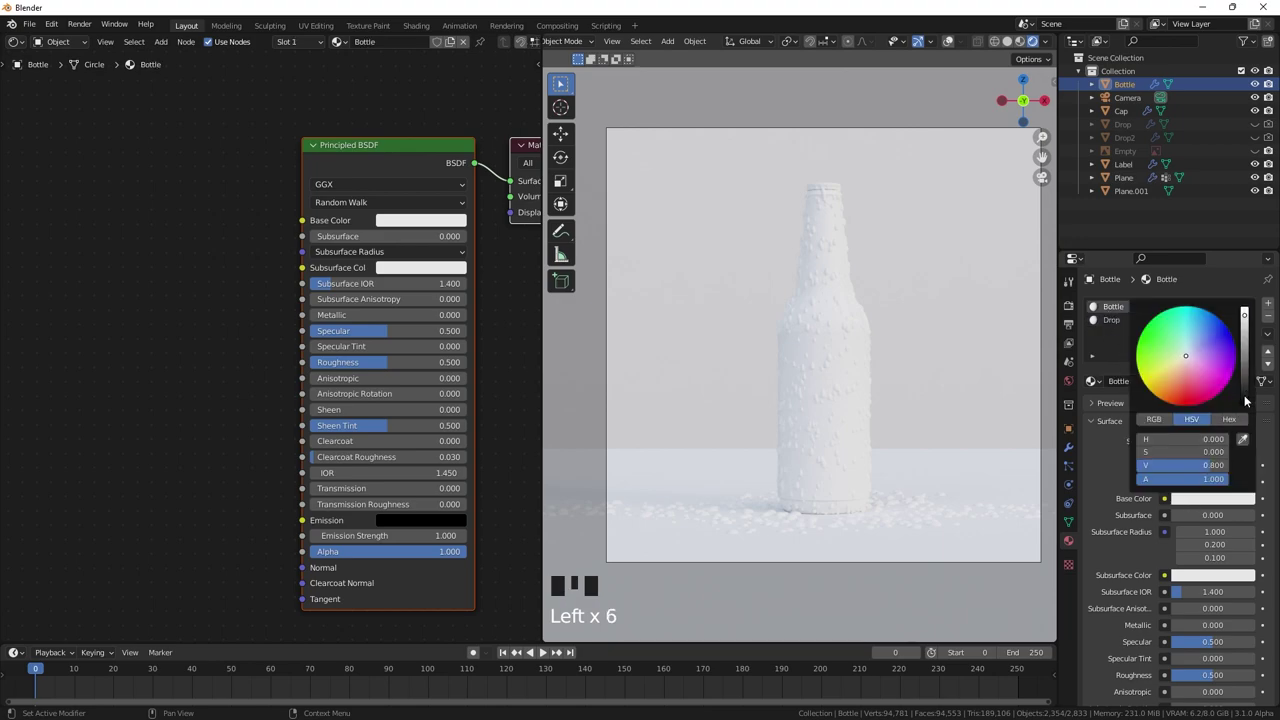
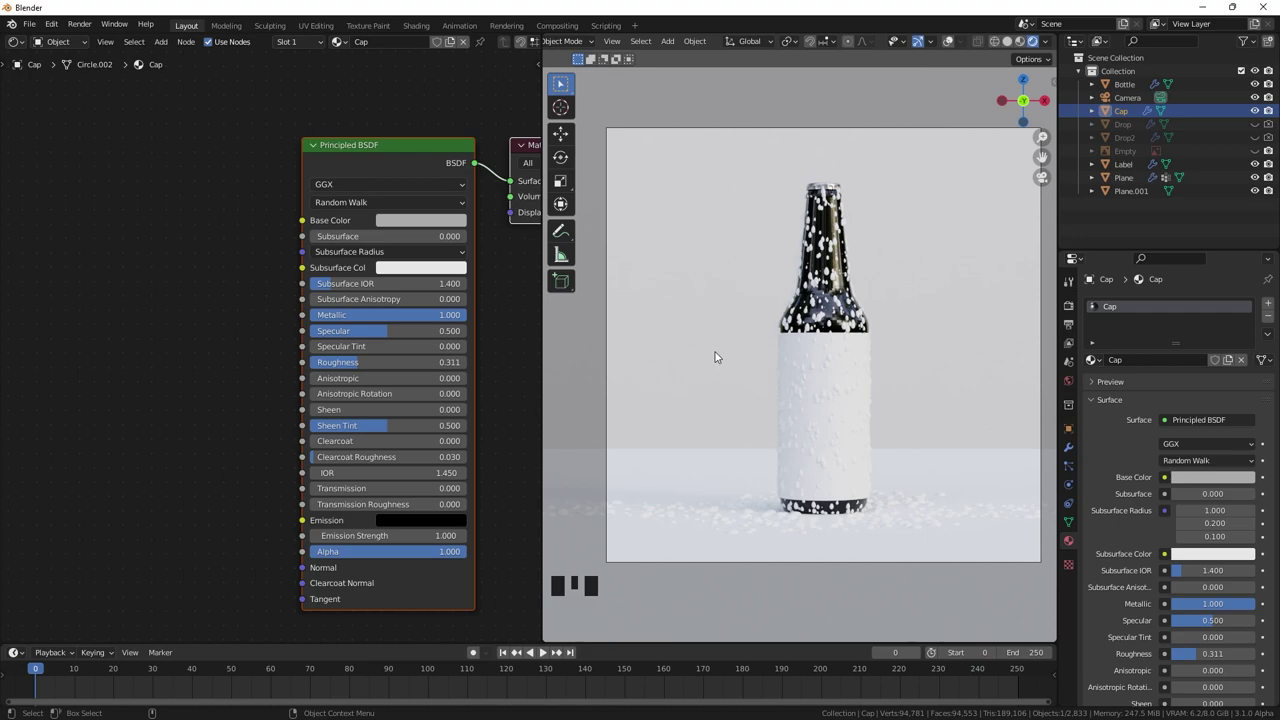
pyautogui.click(825, 283)
# - Replace the Drop material's Principled BSDF with a Glass BSDF wired to the Material Output surface
pyautogui.click(1108, 327)
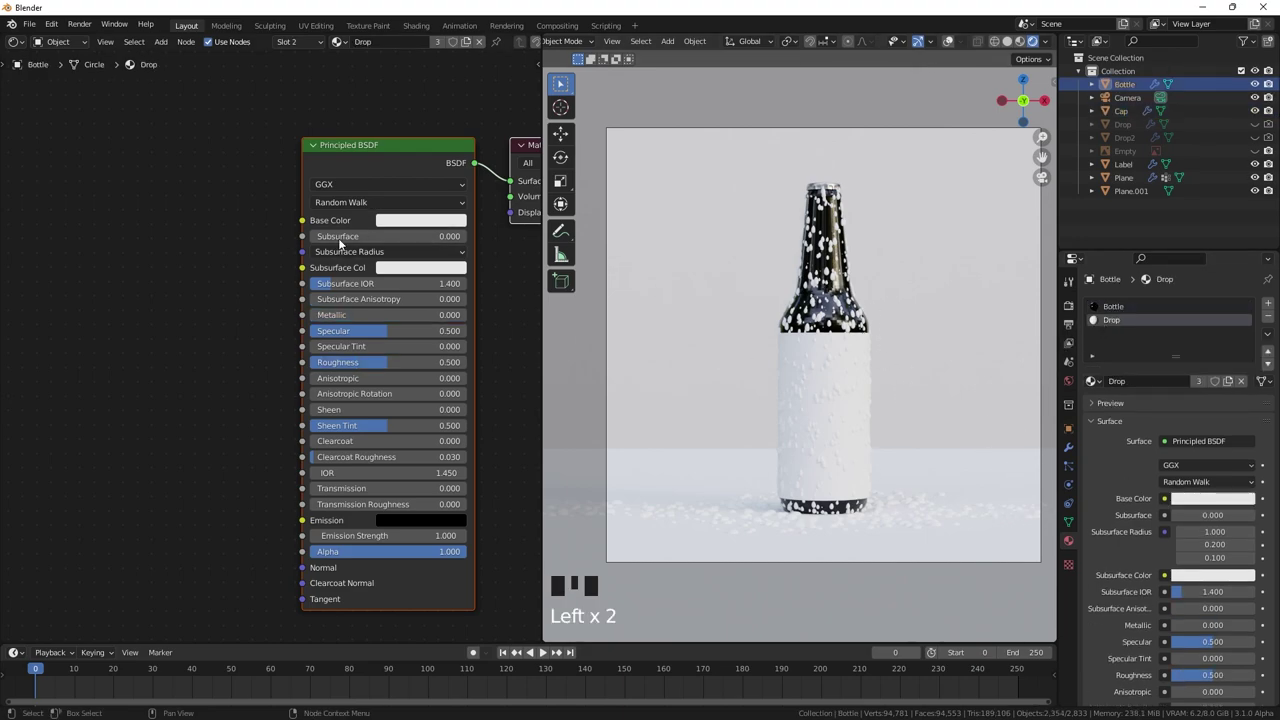
pyautogui.click(382, 152)
pyautogui.press('Delete')
pyautogui.click(346, 169)
pyautogui.press('shift+a')
pyautogui.press('s')
pyautogui.moveTo(399, 176); pyautogui.dragTo(493, 254)
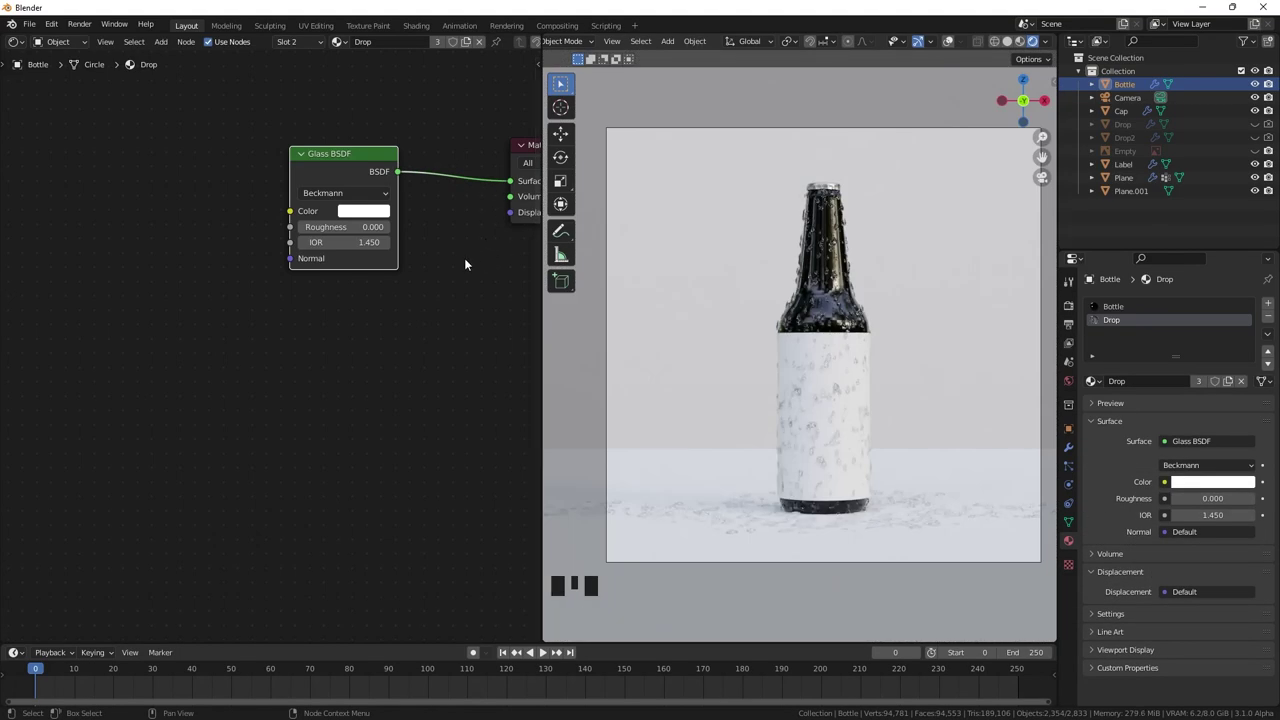
# - Give the Label object a new material named Label
pyautogui.click(820, 341)
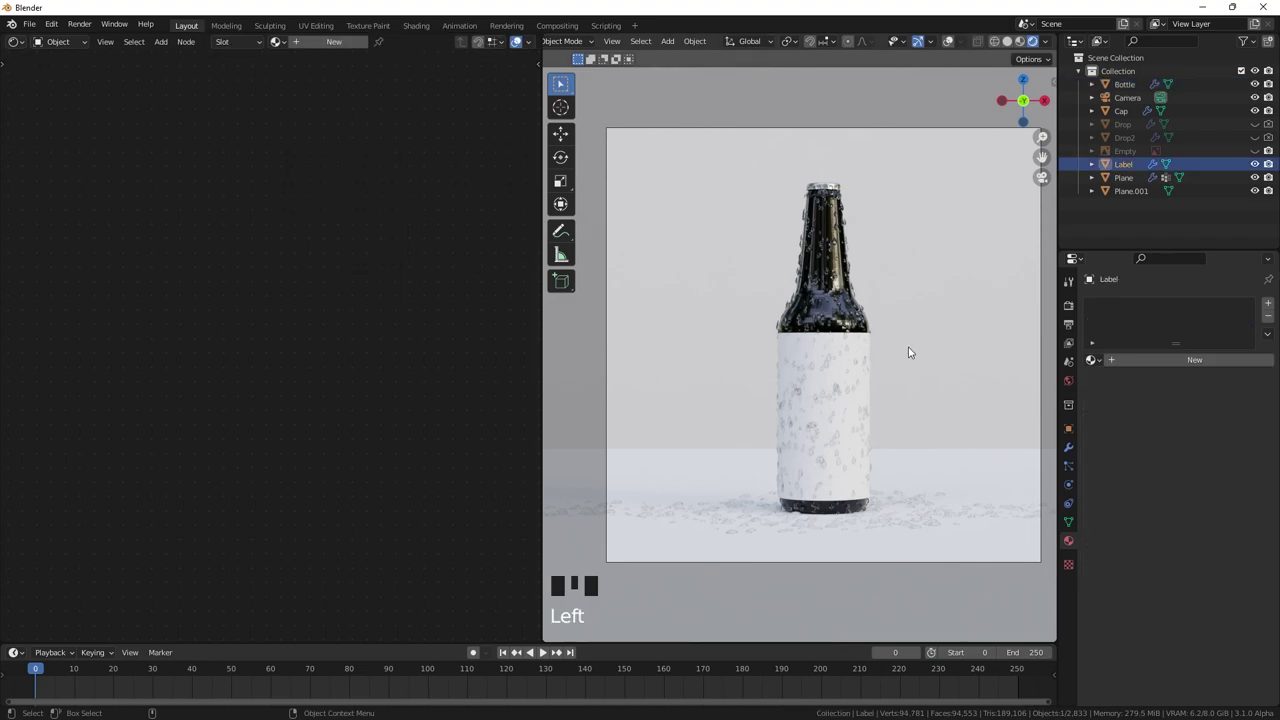
pyautogui.click(803, 347)
pyautogui.click(819, 348)
pyautogui.click(1127, 162)
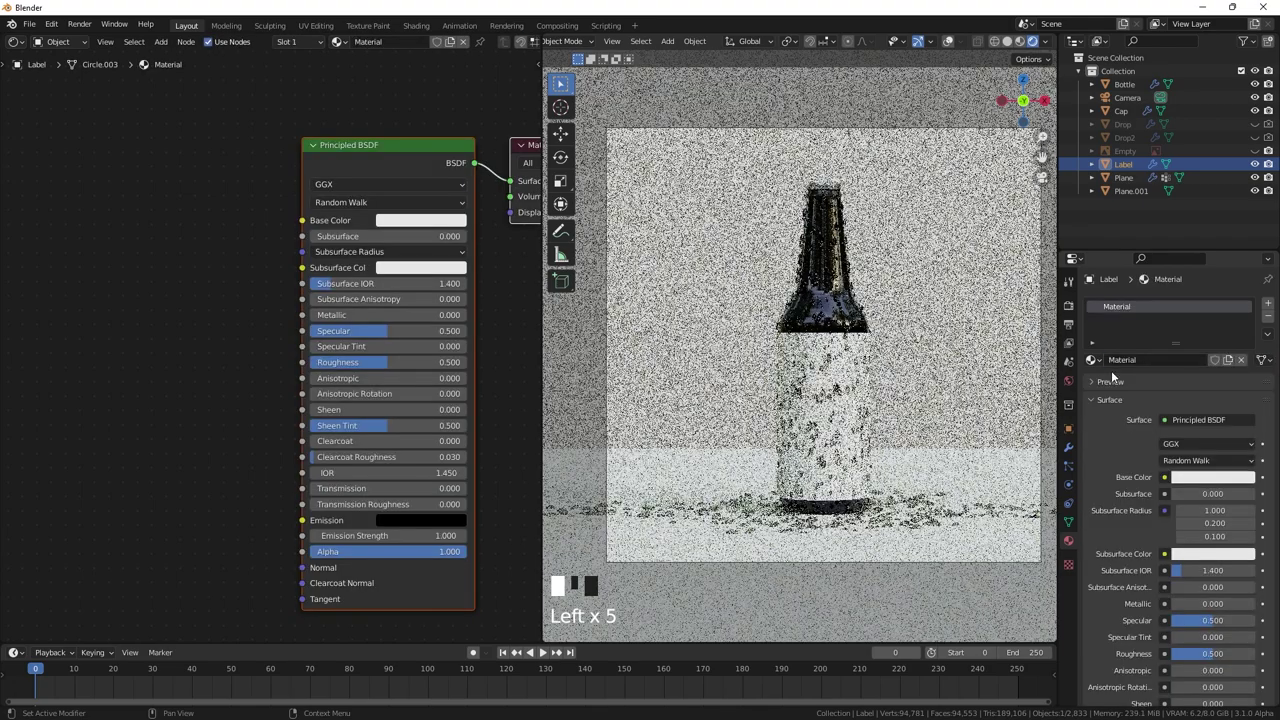
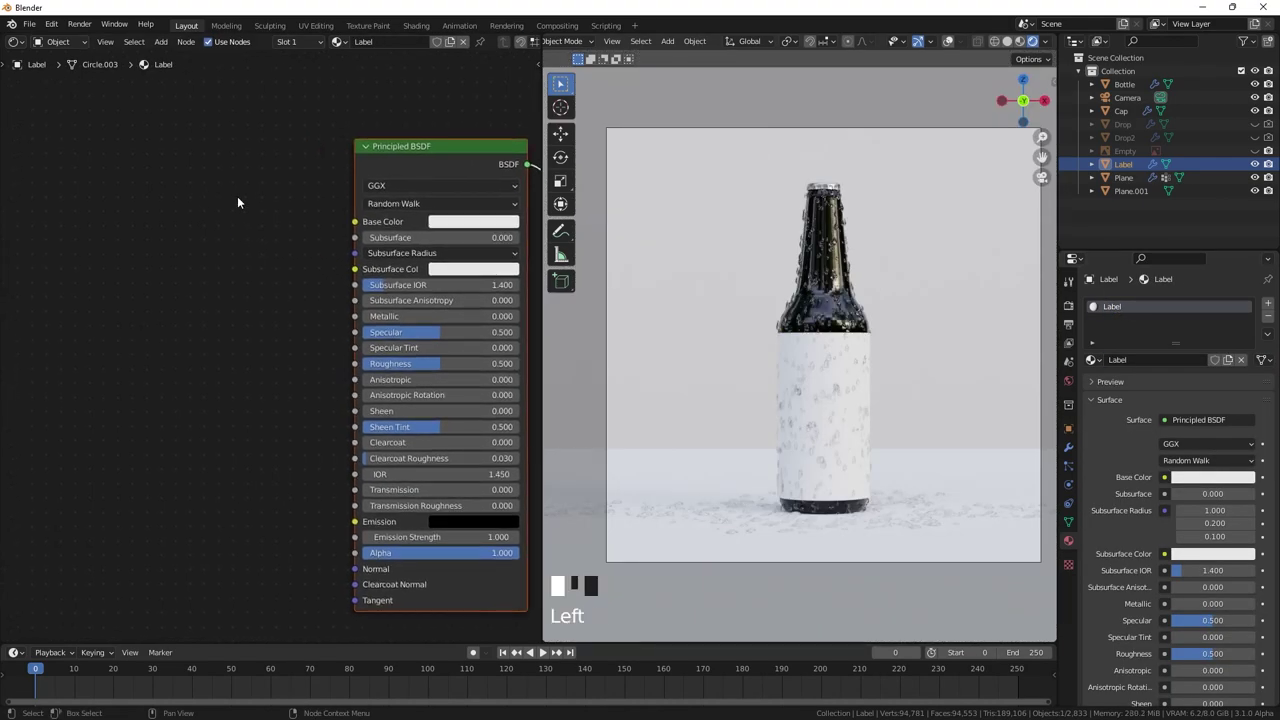
# - Add an Image Texture node with the BLACK label image as base colour and start editing the label UVs
pyautogui.press('shift+a')
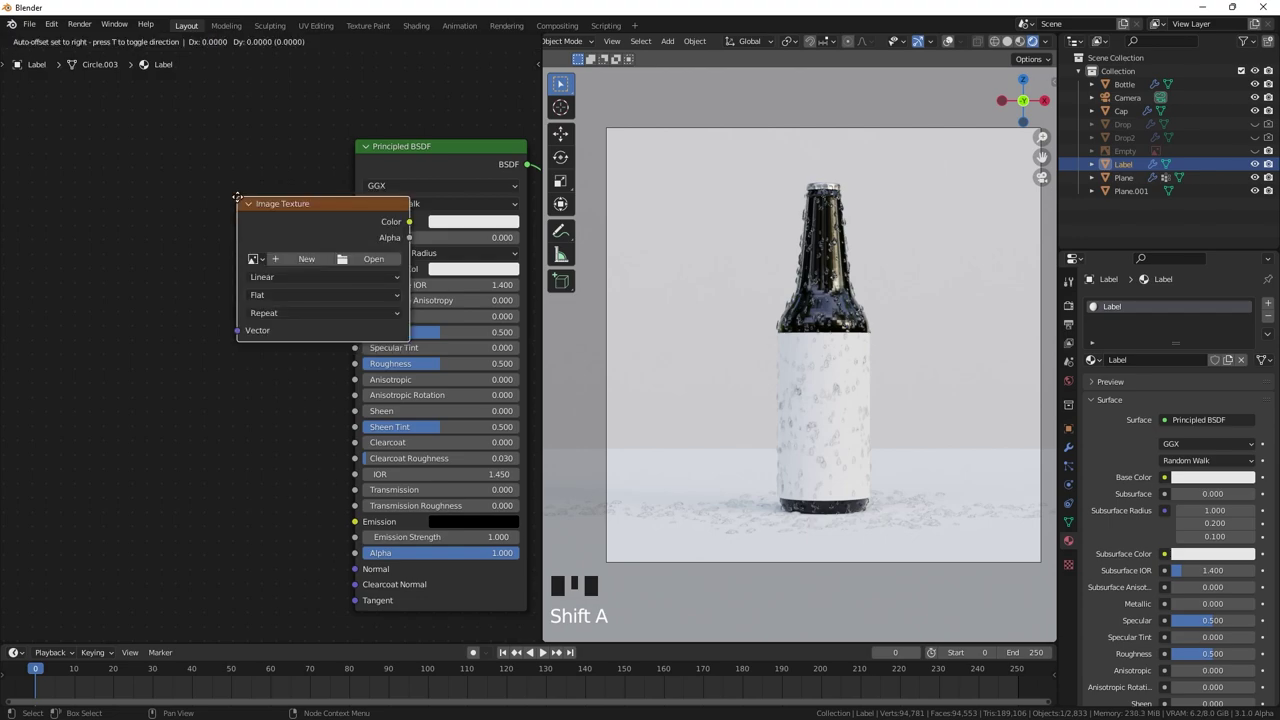
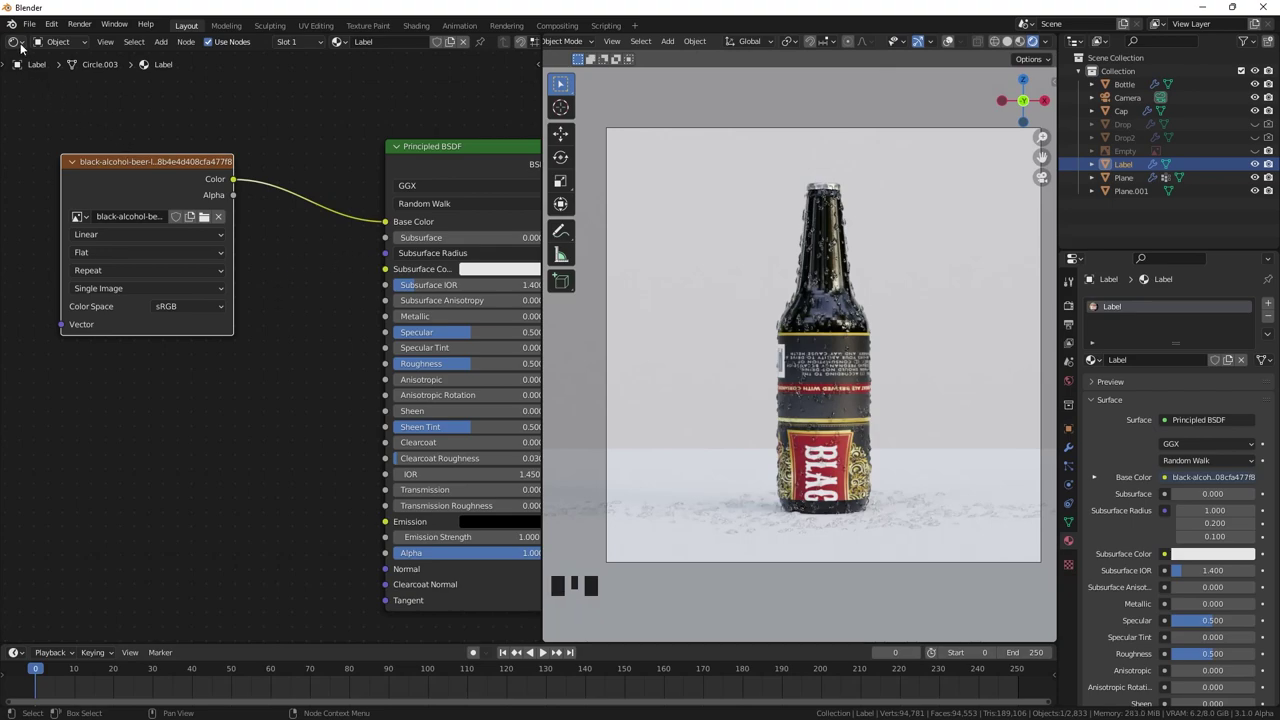
pyautogui.moveTo(24, 51); pyautogui.dragTo(289, 296)
pyautogui.scroll(3)
pyautogui.press('Tab')
pyautogui.scroll(-3)
# - Rotate, scale and move the label UVs so BLACK faces front, then finish editing
pyautogui.press('a')
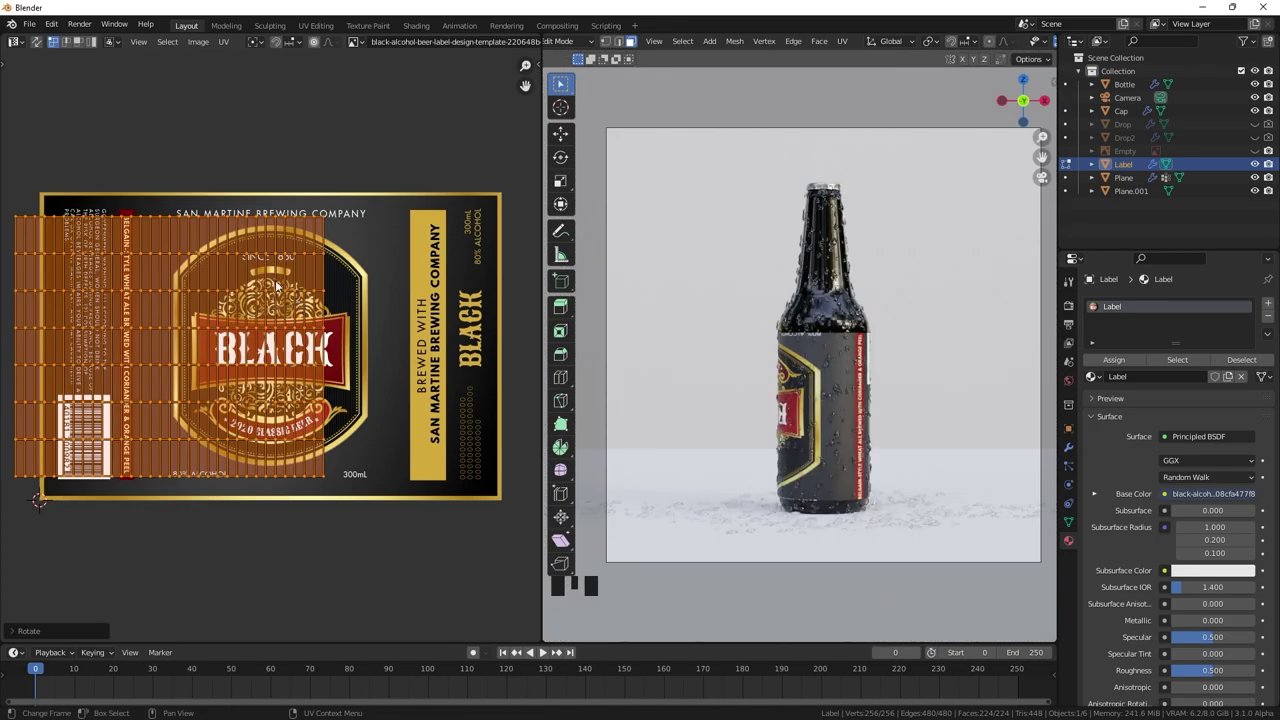
pyautogui.press('ctrl+z')
pyautogui.press('r')
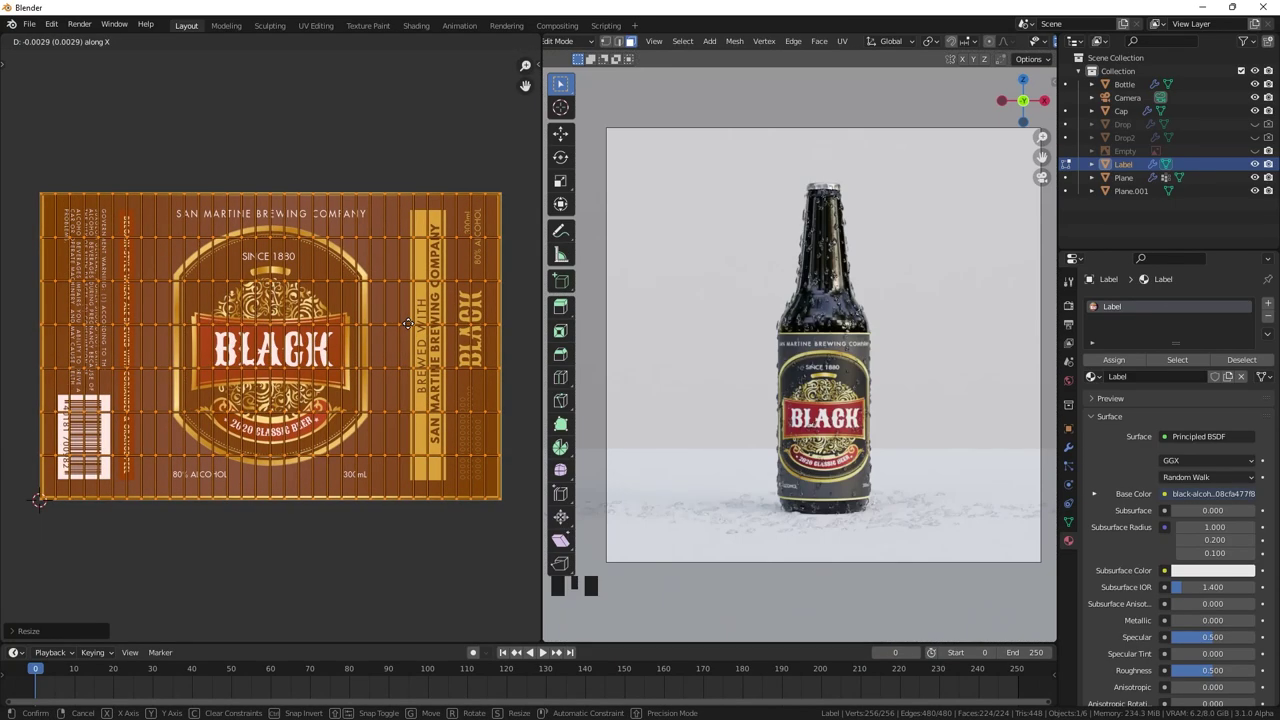
pyautogui.press('Tab')
pyautogui.moveTo(22, 41); pyautogui.dragTo(208, 401)
pyautogui.moveTo(208, 401); pyautogui.dragTo(295, 393)
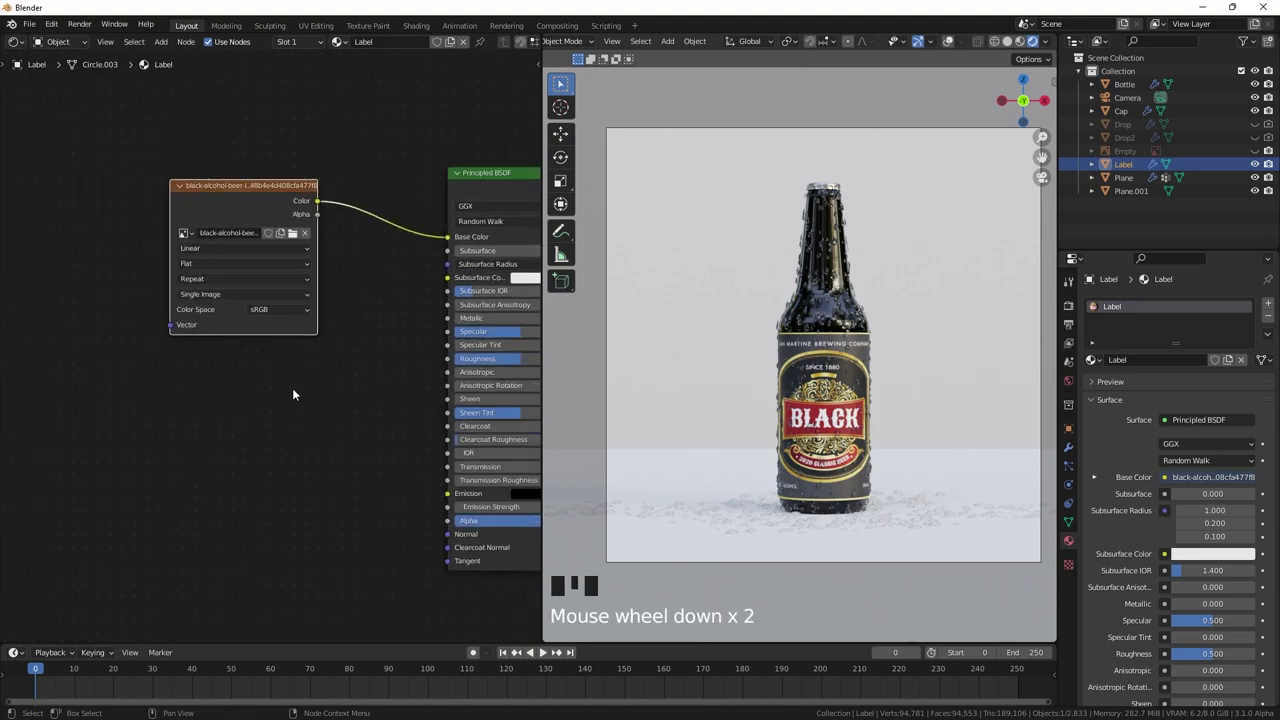
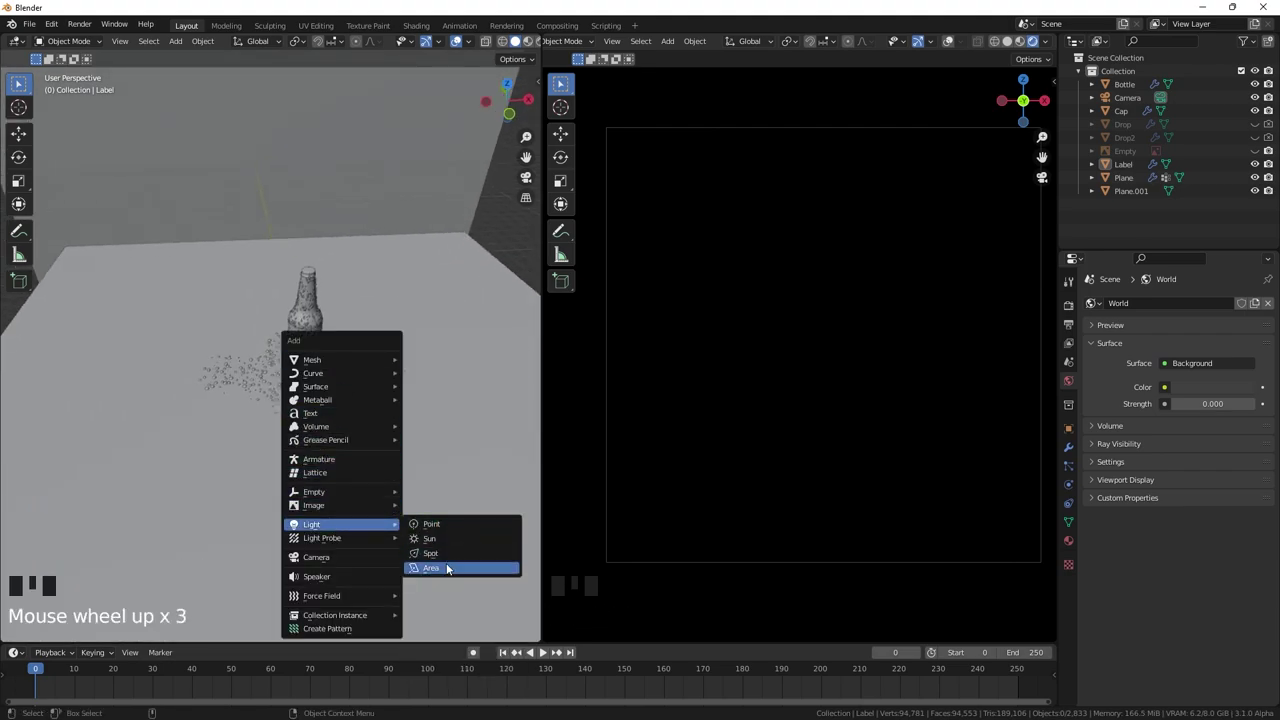
# - Raise, tilt and scale the new Area light beside the bottle
pyautogui.press('g')
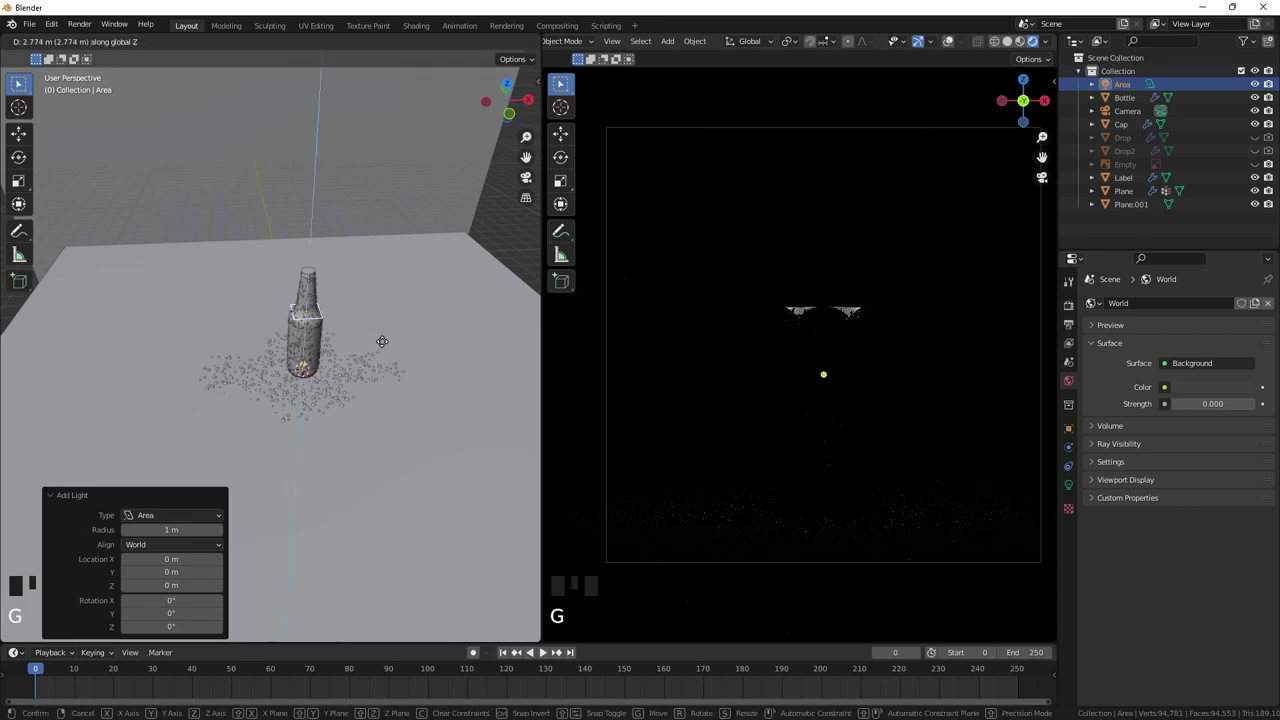
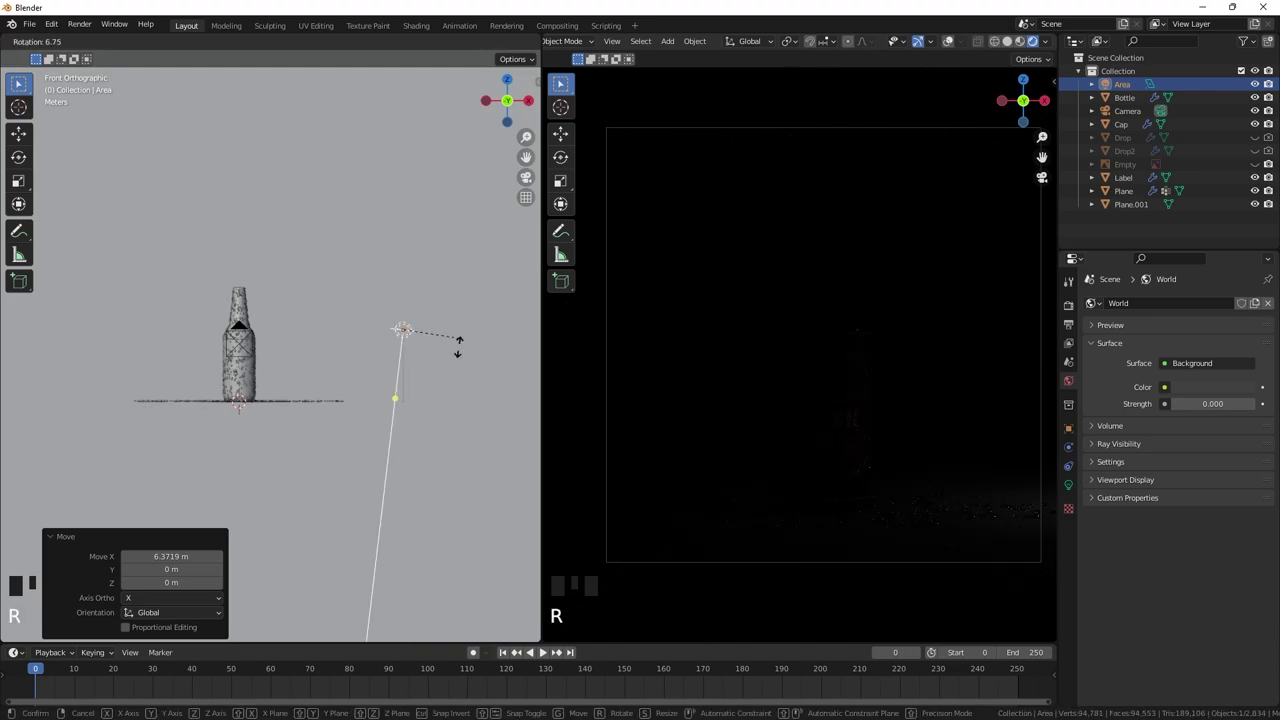
pyautogui.moveTo(362, 354); pyautogui.dragTo(400, 379)
pyautogui.scroll(-3)
pyautogui.press('s')
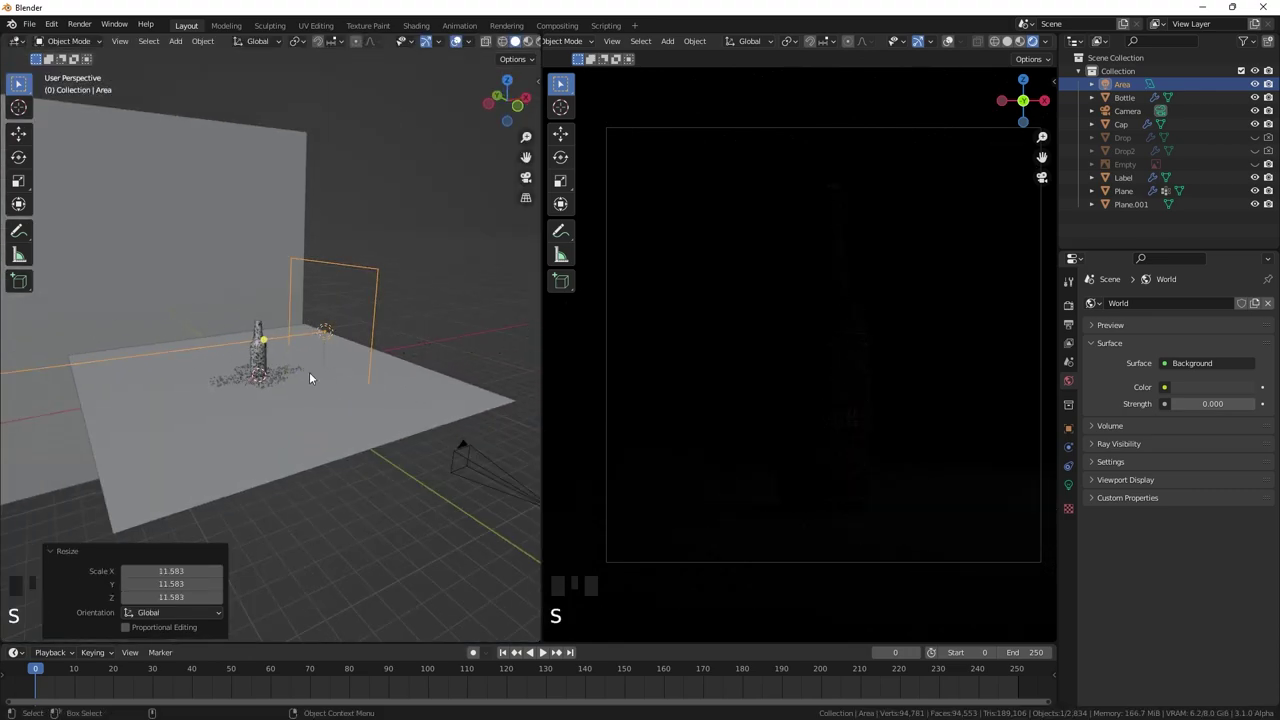
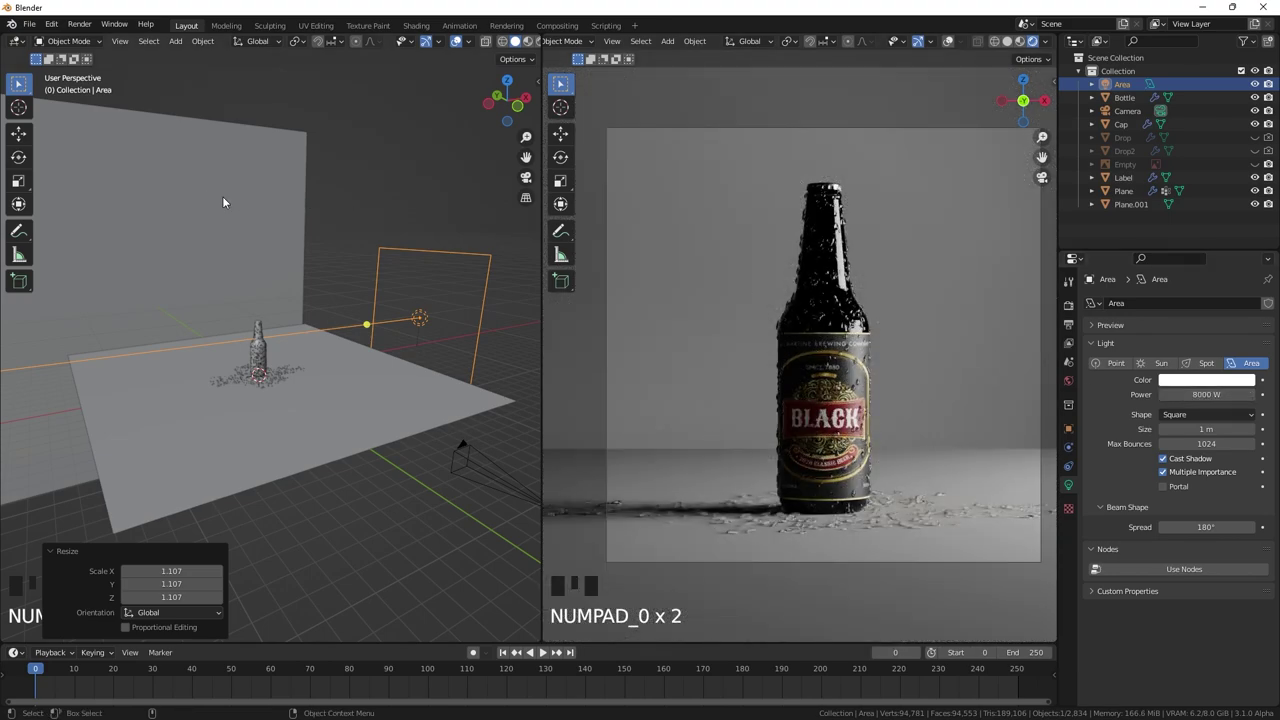
# - From top view, duplicate the area light with Shift+D and rotate the copy toward the bottle
pyautogui.click(356, 235)
pyautogui.press('KP_7')
pyautogui.click(481, 353)
pyautogui.scroll(-3)
pyautogui.press('shift+d')
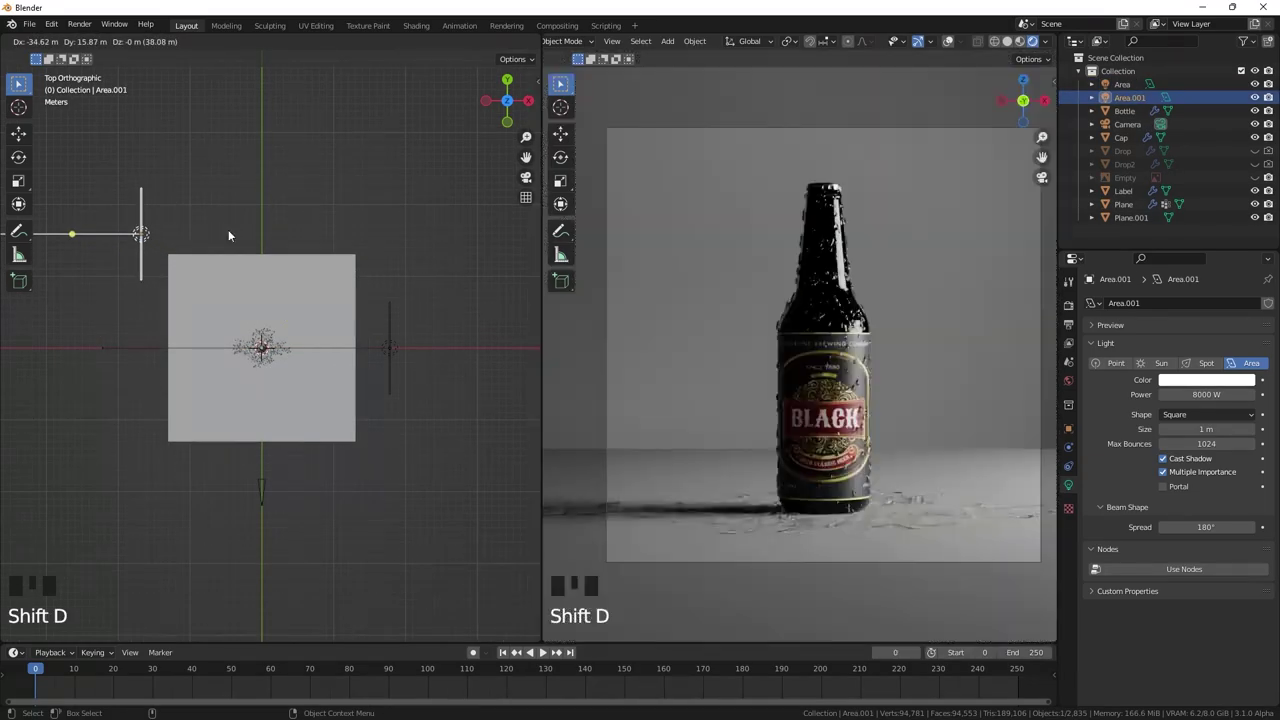
pyautogui.press('r')
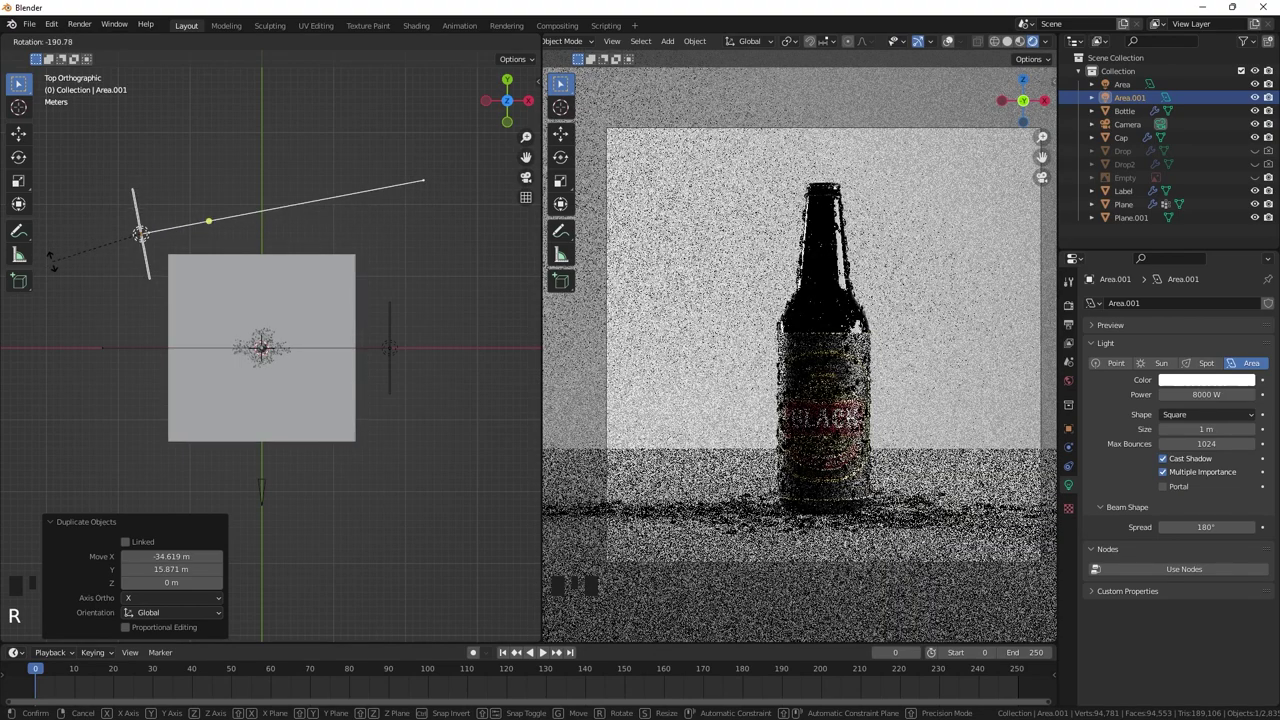
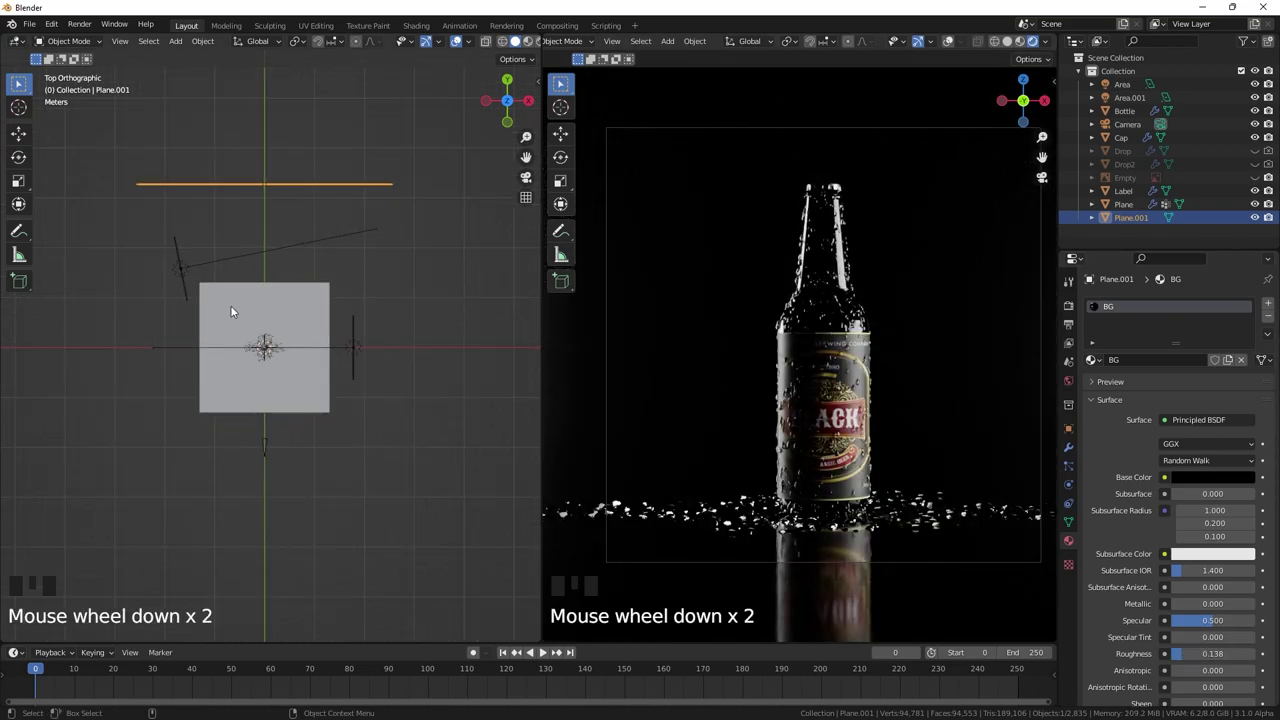
# - Reposition the second area light and select the floor plane for its black material
pyautogui.middleClick(223, 238)
pyautogui.moveTo(241, 231); pyautogui.dragTo(295, 334)
pyautogui.click(295, 334)
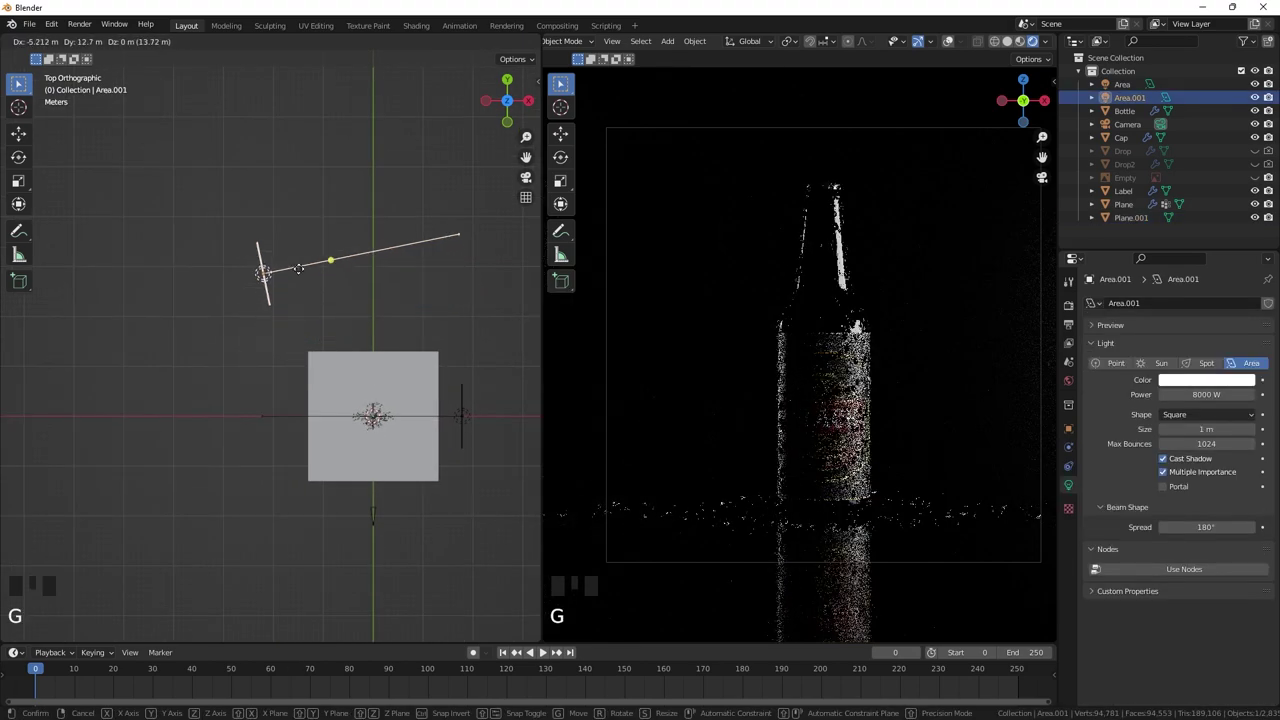
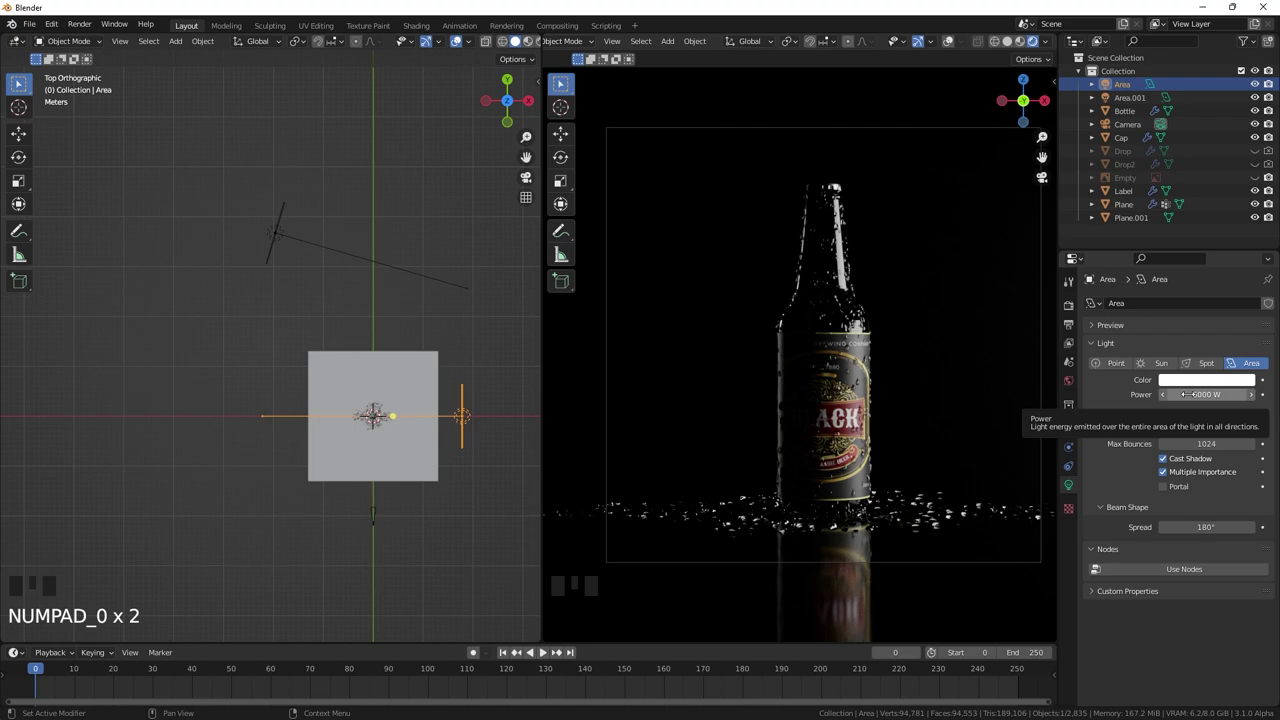
pyautogui.click(980, 564)
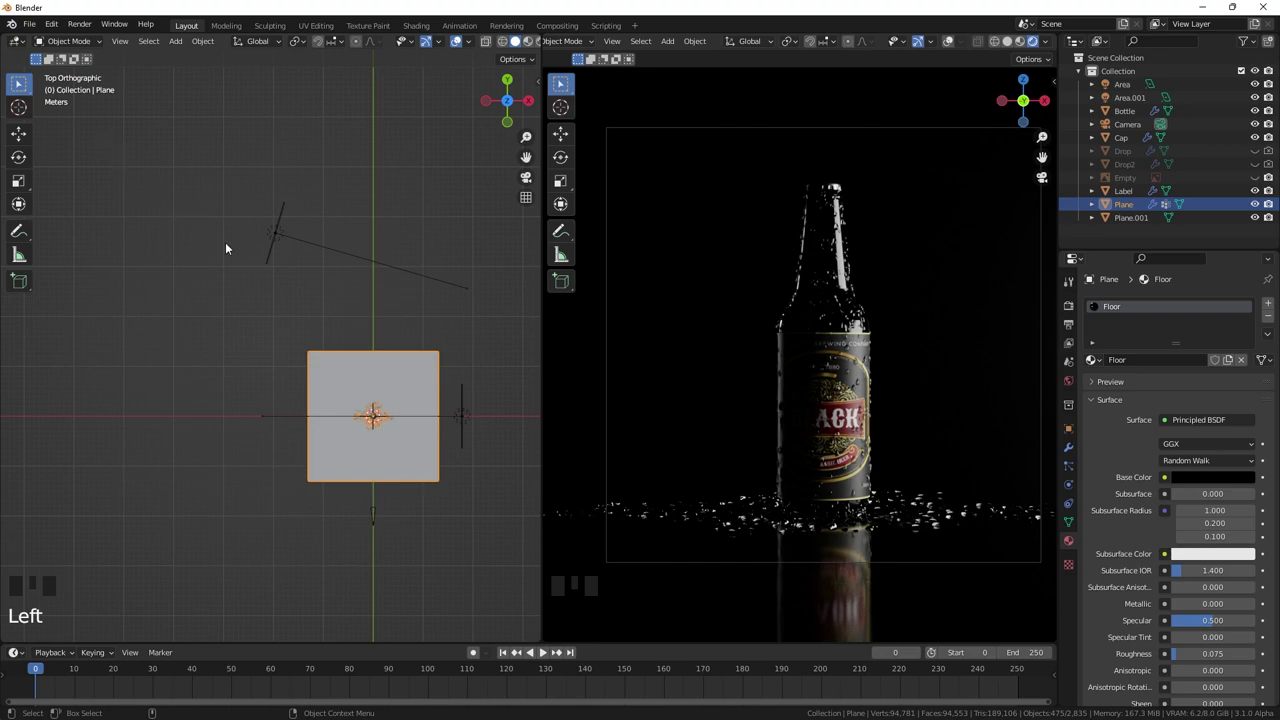
# - Orbit around the lights and select the backdrop plane to check its material
pyautogui.click(274, 241)
pyautogui.scroll(-3)
pyautogui.moveTo(330, 220); pyautogui.dragTo(329, 289)
pyautogui.moveTo(329, 289); pyautogui.dragTo(358, 382)
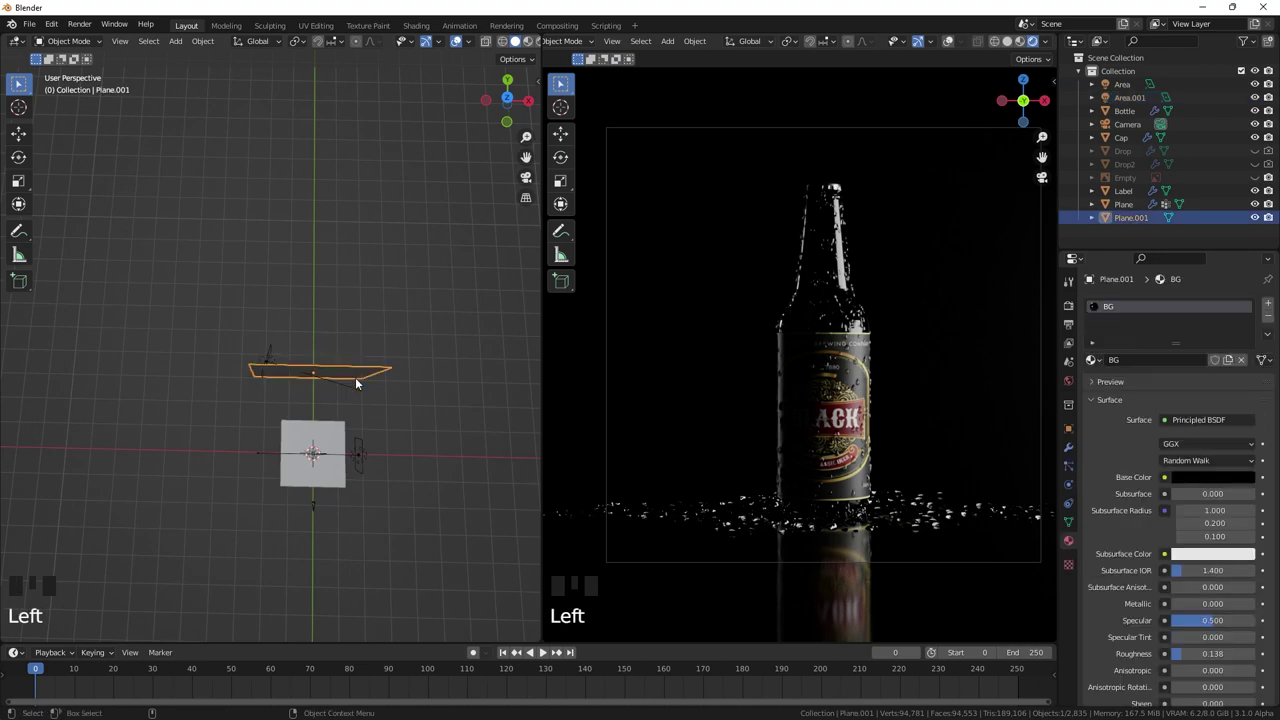
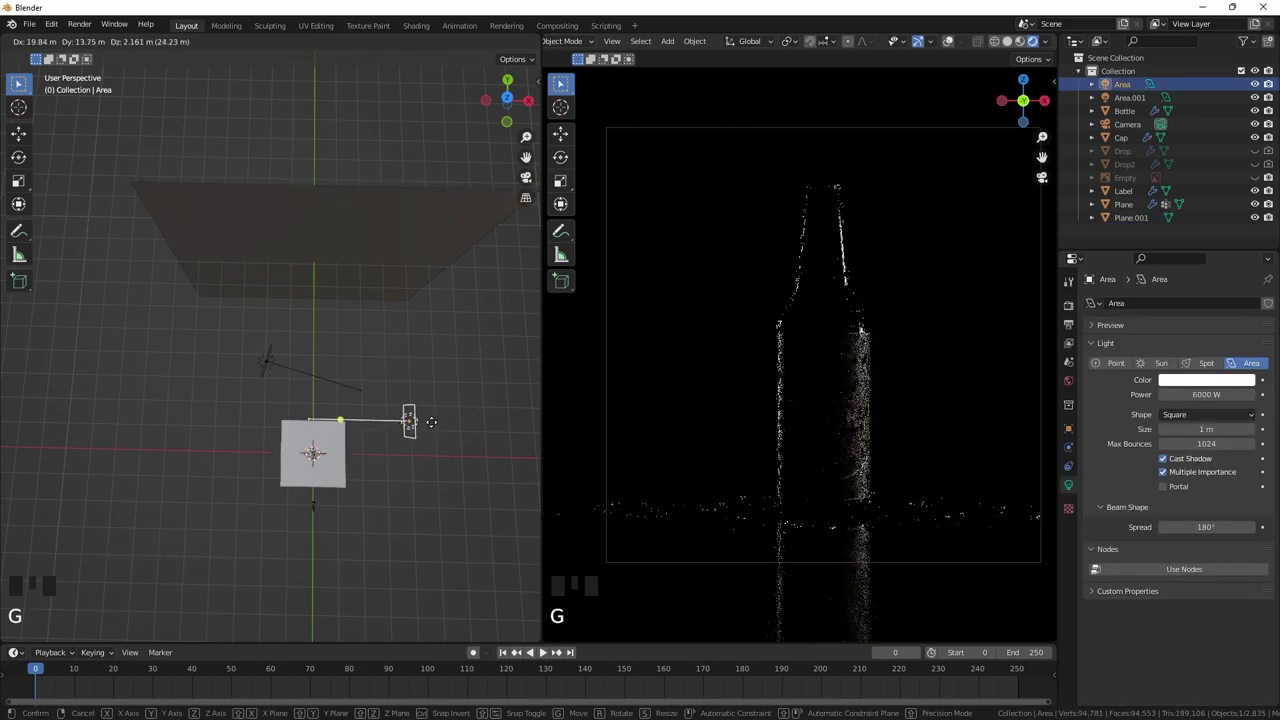
pyautogui.click(413, 248)
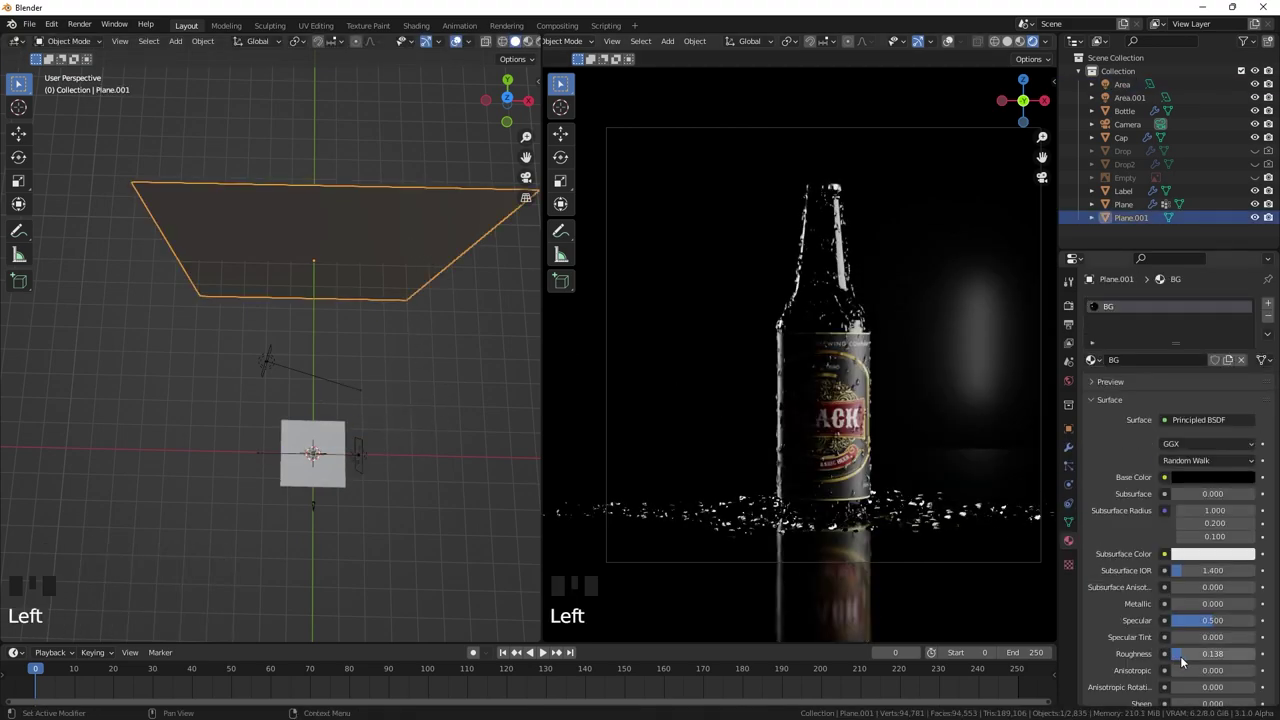
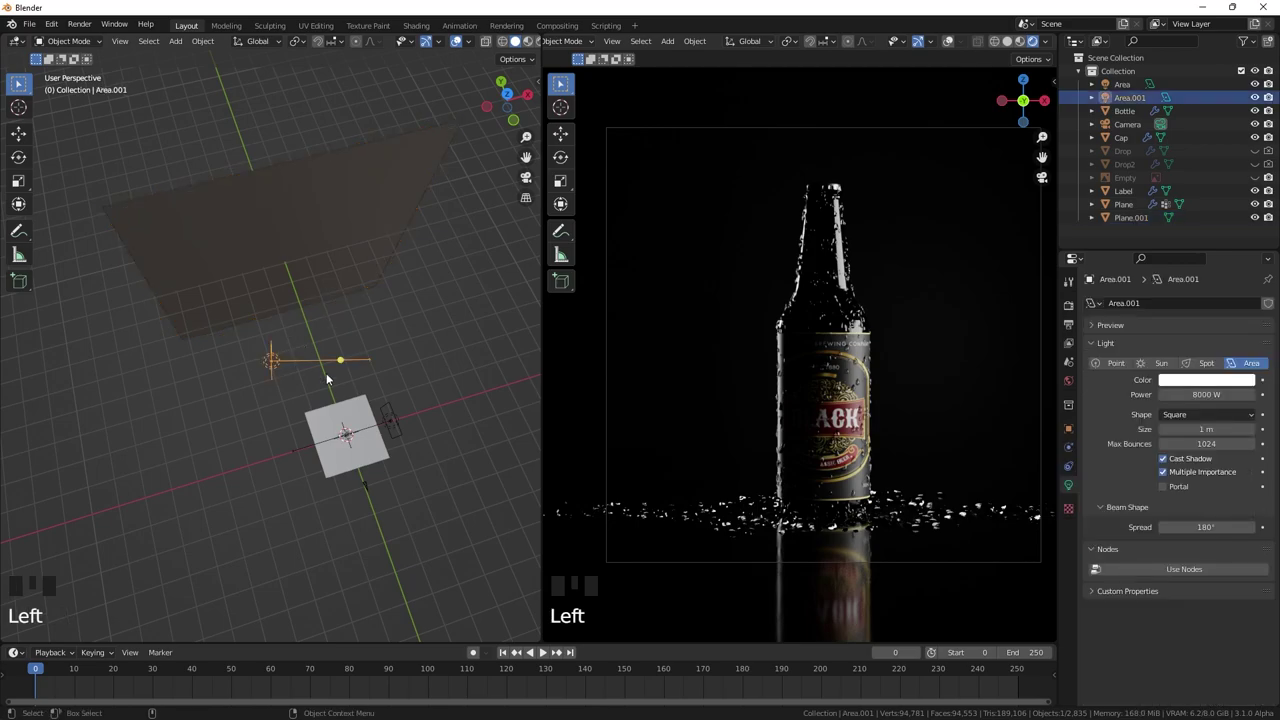
# - From top view, duplicate a third area light and reset its rotation toward the bottle
pyautogui.press('KP_7')
pyautogui.press('shift+d')
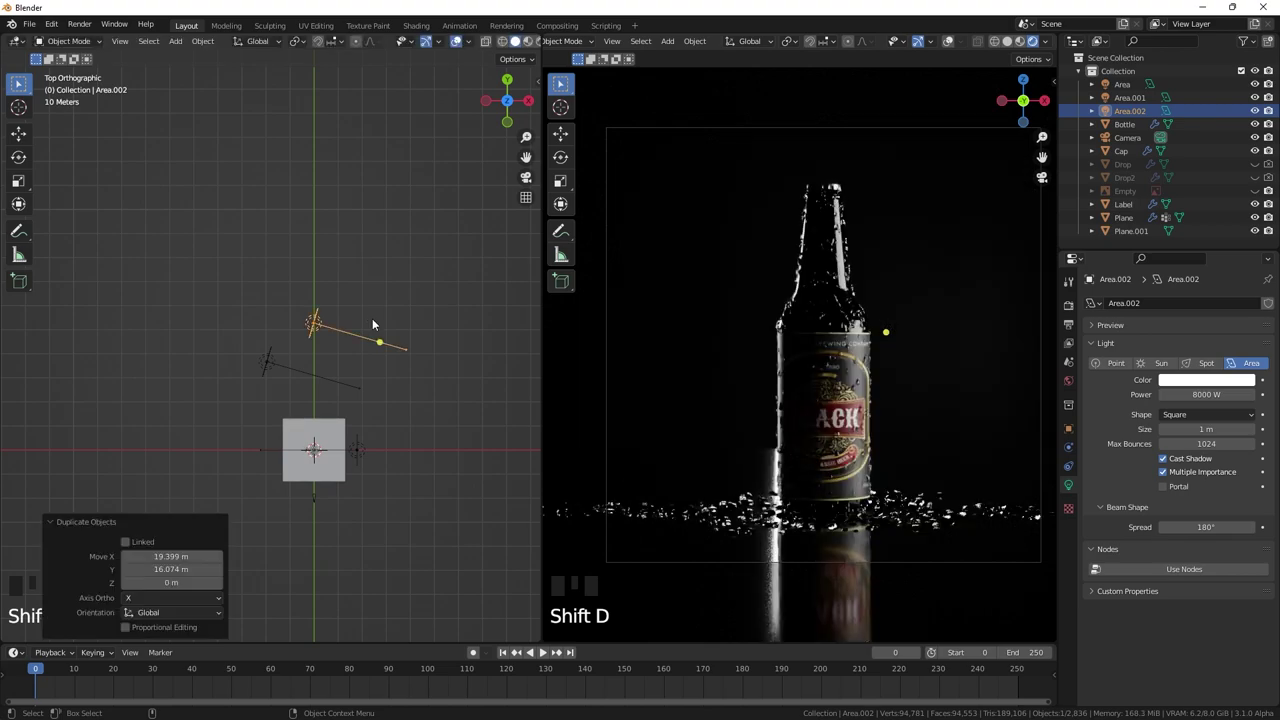
pyautogui.press('alt+r')
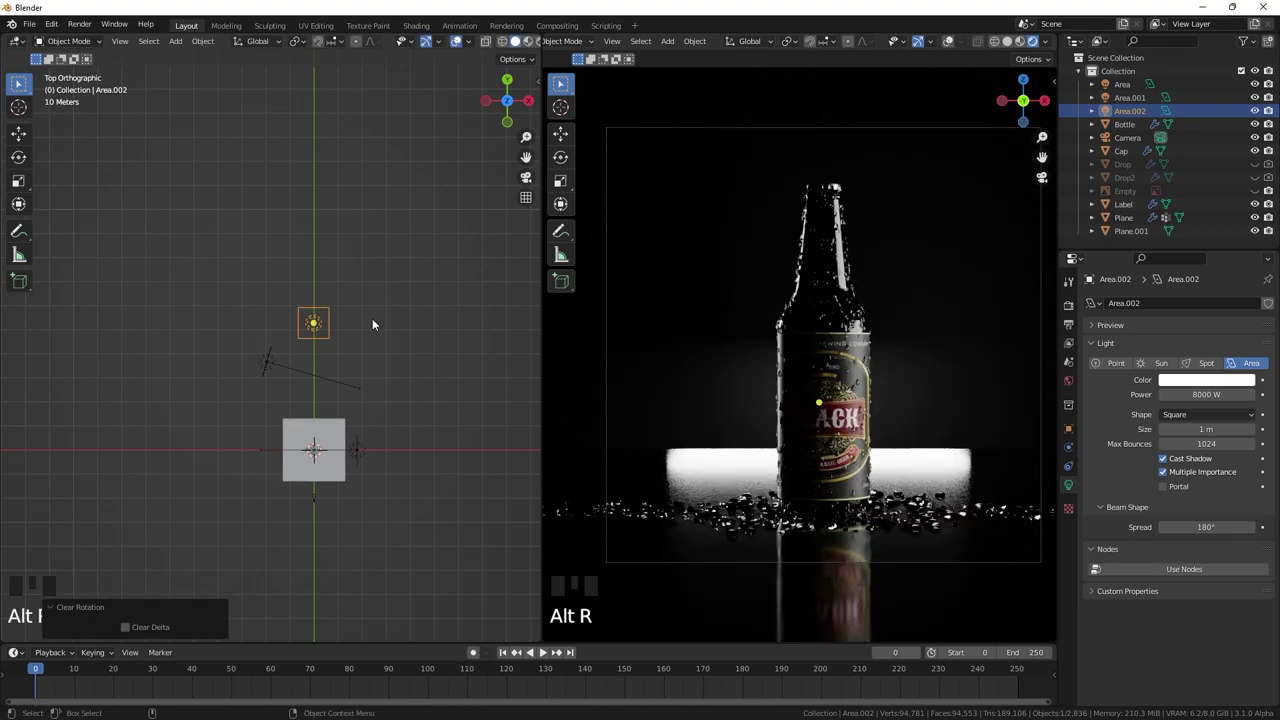
# - In right side view, move the third disk light behind the bottle for backglow
pyautogui.press('KP_3')
pyautogui.scroll(3)
pyautogui.press('g')
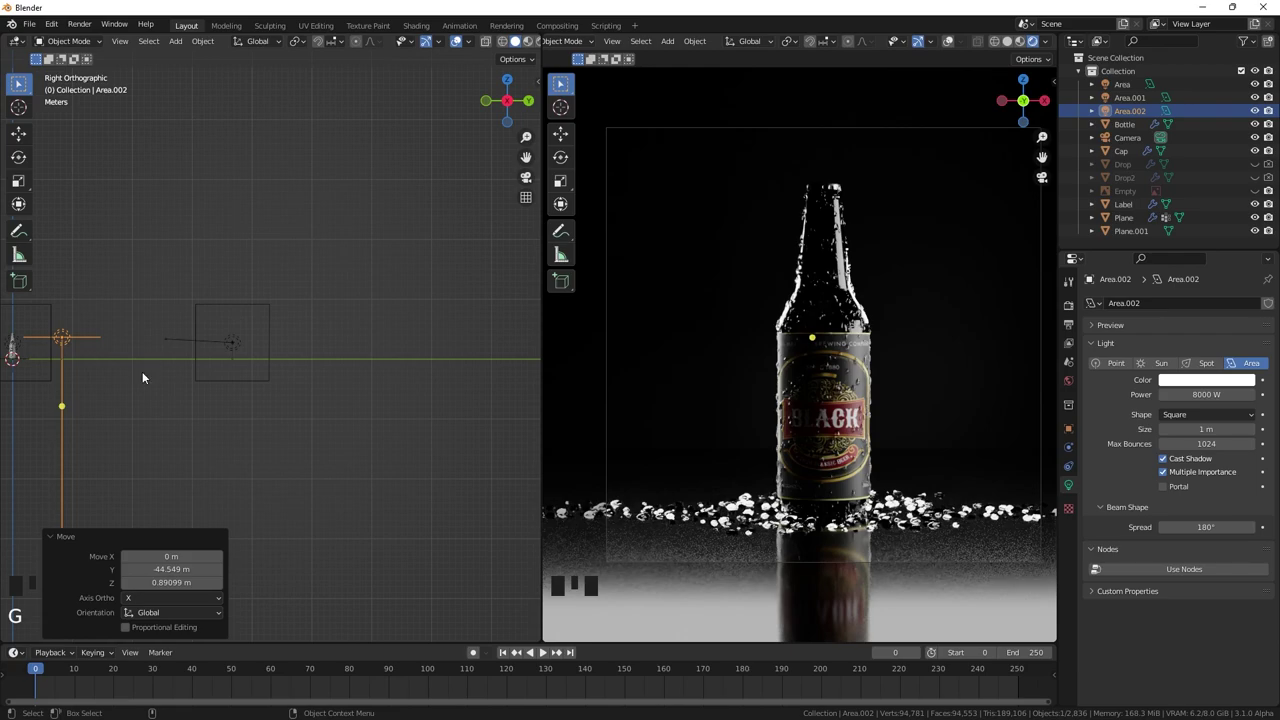
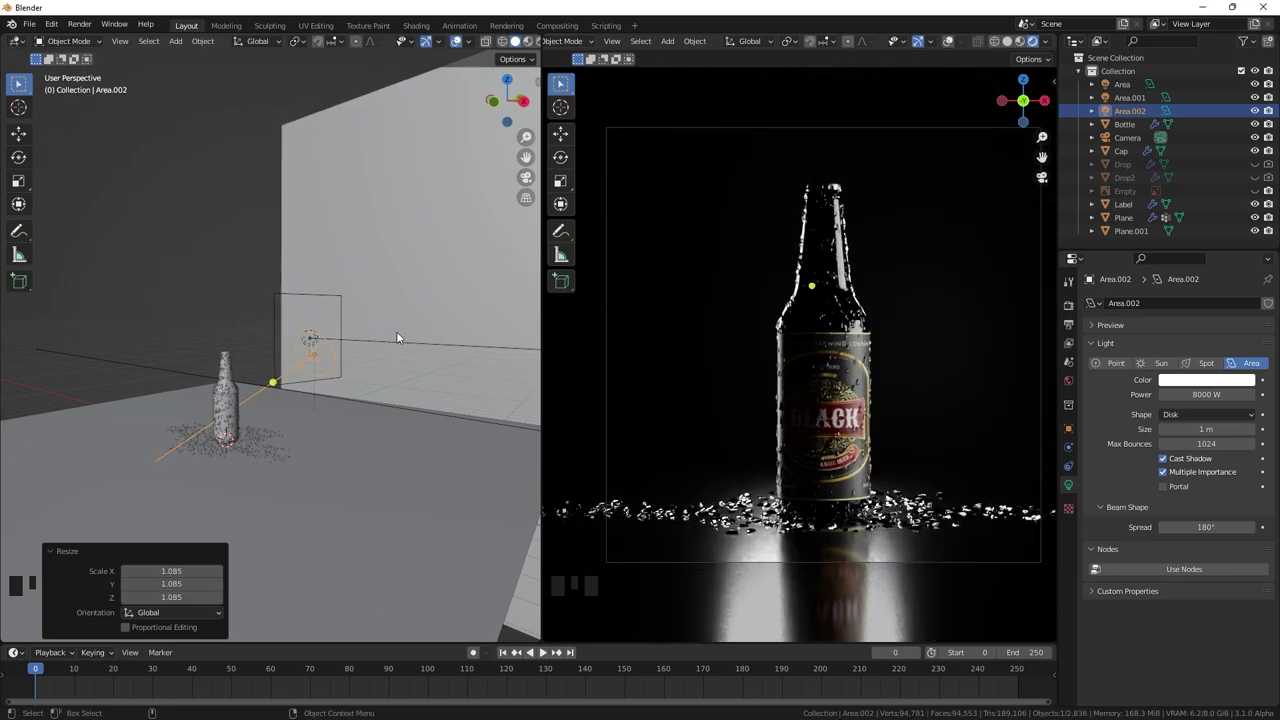
pyautogui.scroll(-3)
pyautogui.moveTo(358, 379); pyautogui.dragTo(317, 375)
pyautogui.press('KP_3')
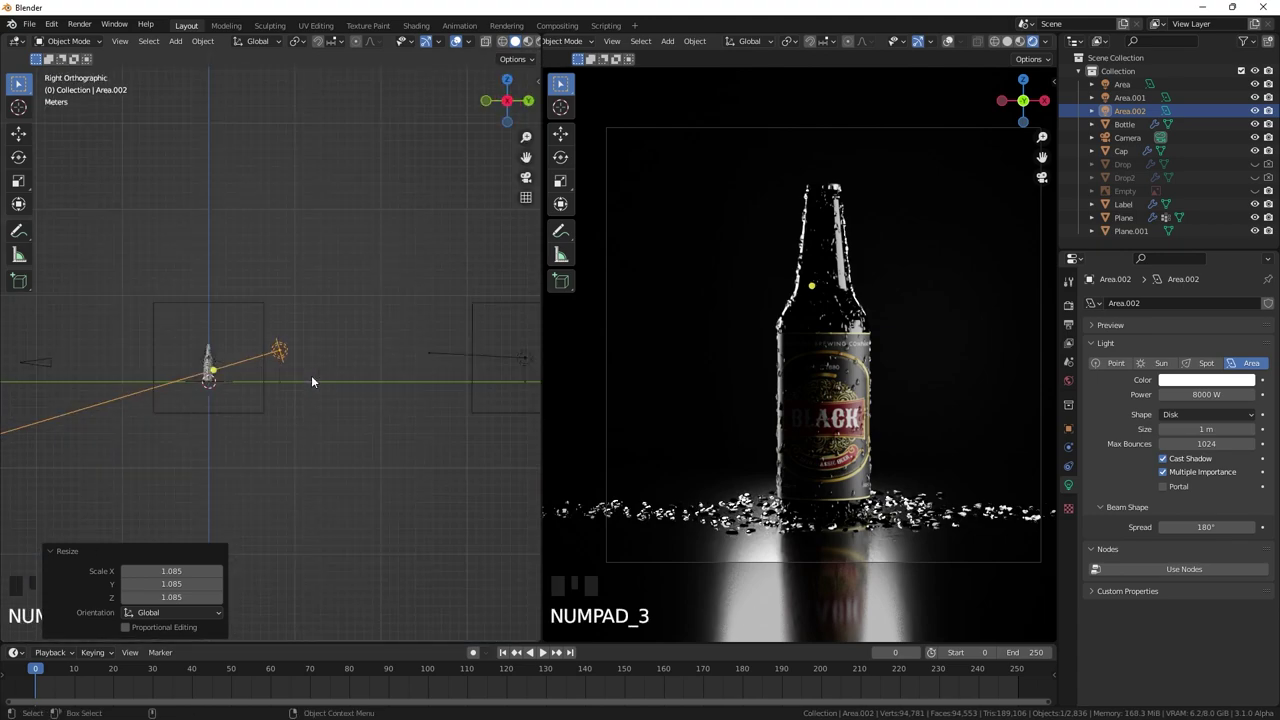
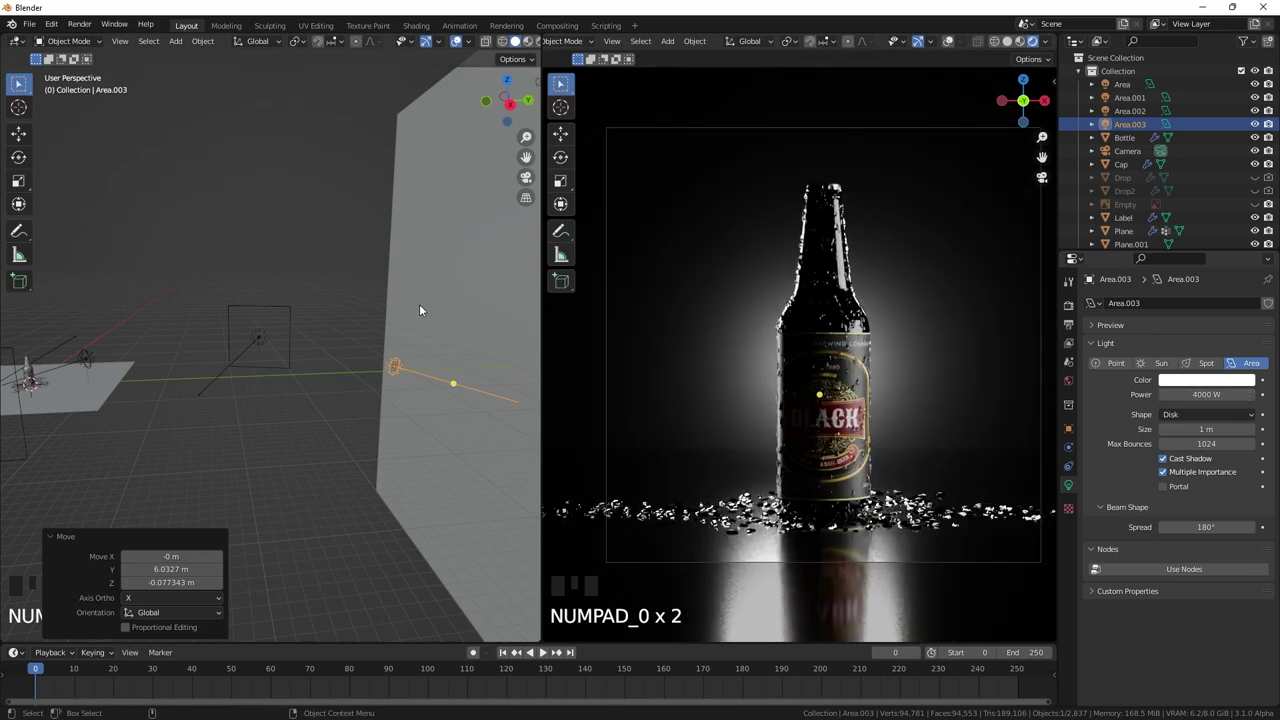
# - Deselect the backlight and show the Plane's Floor material nodes in the left Shader Editor
pyautogui.click(332, 213)
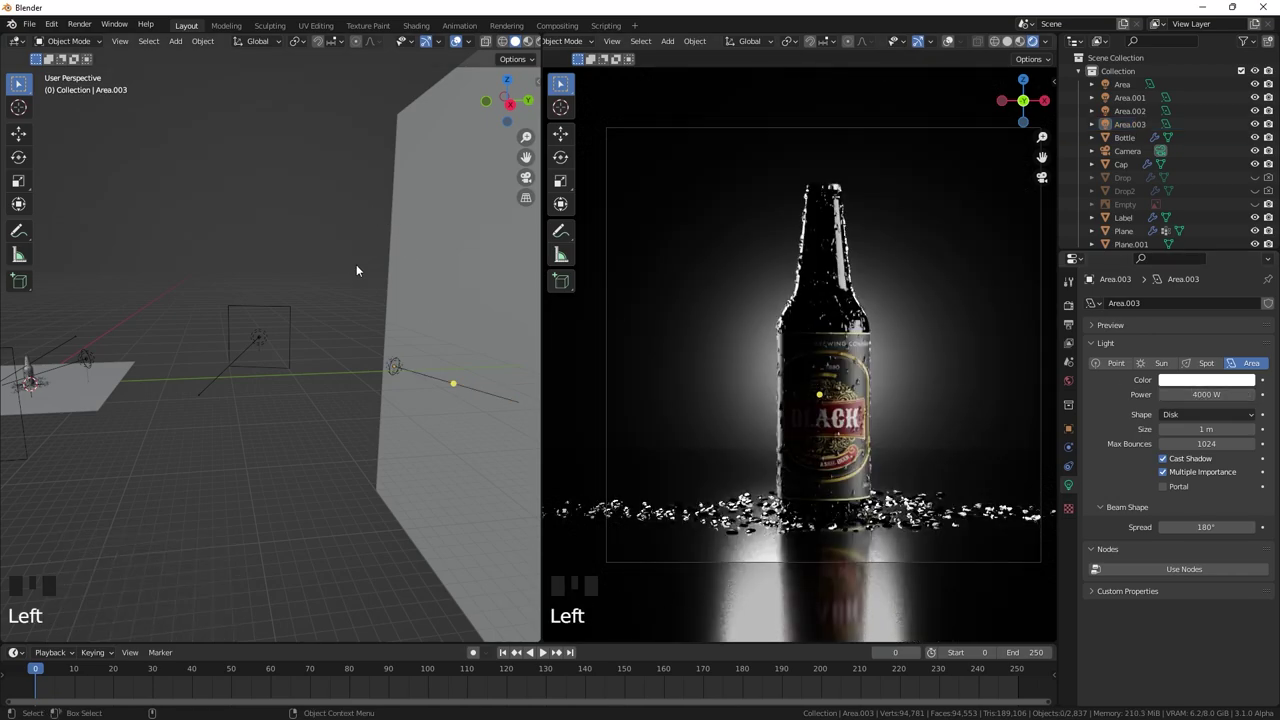
pyautogui.scroll(-3)
pyautogui.moveTo(238, 349); pyautogui.dragTo(269, 372)
pyautogui.moveTo(269, 372); pyautogui.dragTo(356, 287)
pyautogui.scroll(3)
pyautogui.moveTo(369, 283); pyautogui.dragTo(329, 364)
pyautogui.moveTo(329, 364); pyautogui.dragTo(344, 373)
pyautogui.moveTo(344, 373); pyautogui.dragTo(337, 334)
pyautogui.scroll(3)
# - Select the floor and wire its Noise Texture through the ColorRamp into the Roughness input
pyautogui.click(436, 343)
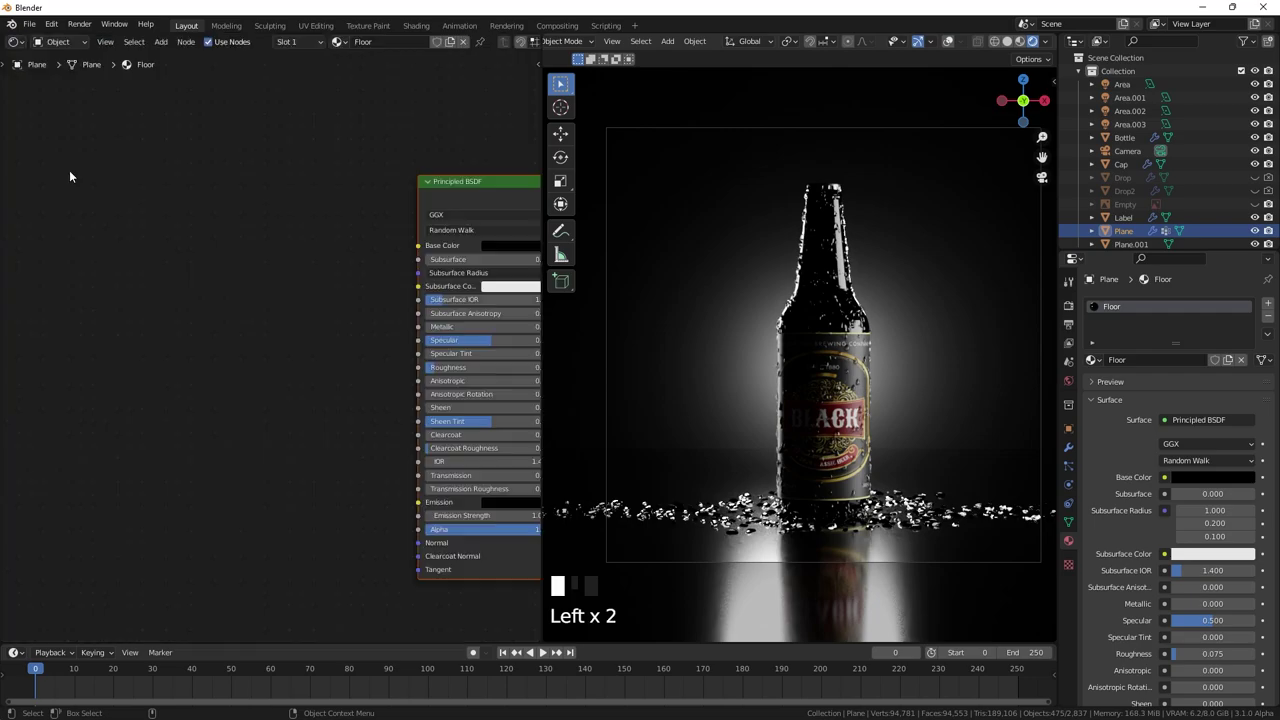
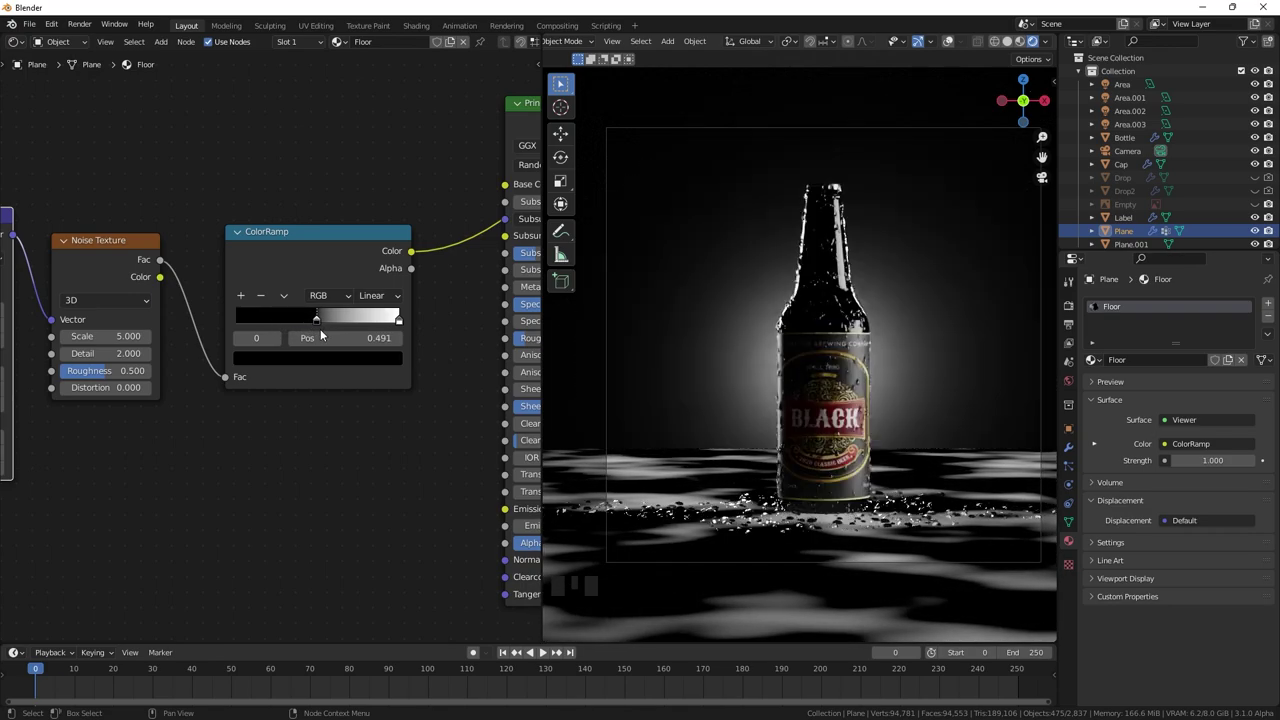
pyautogui.moveTo(288, 250); pyautogui.dragTo(317, 357)
pyautogui.middleClick(317, 357)
pyautogui.moveTo(374, 167); pyautogui.dragTo(331, 258)
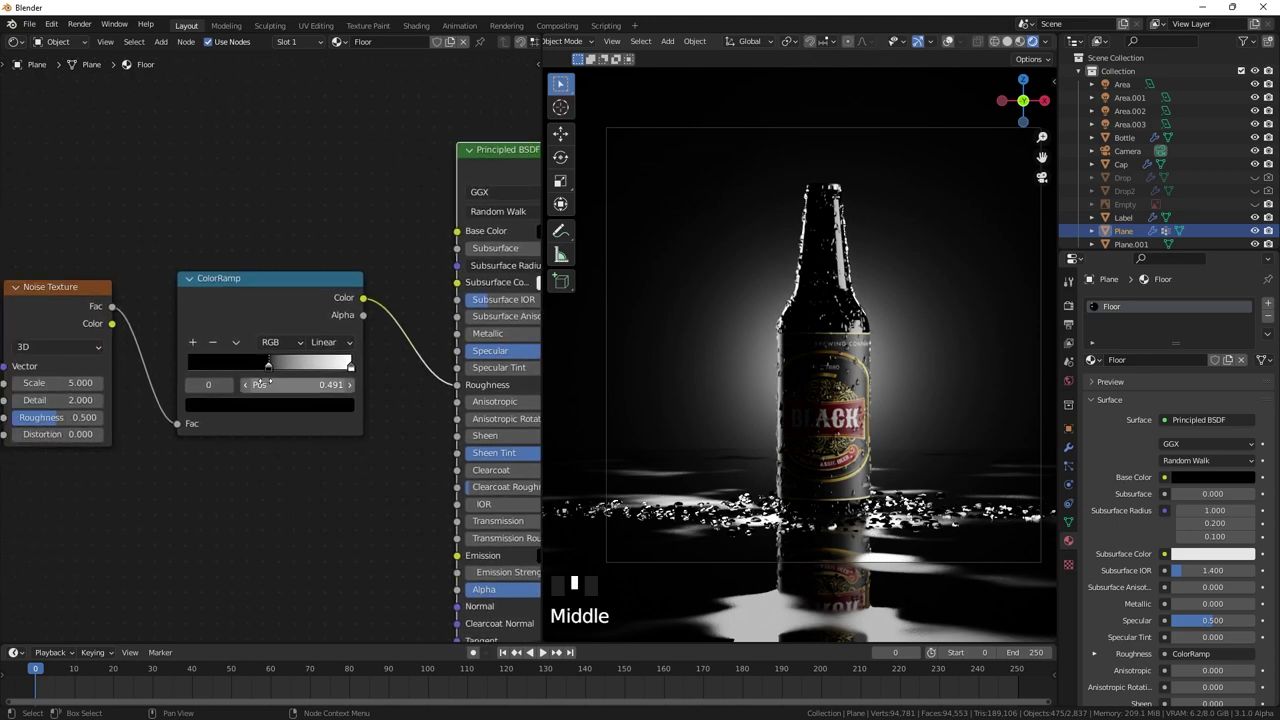
# - Push the white ramp stop to the end, set the black stop near 0.405 and lighten it to dark grey
pyautogui.moveTo(354, 377); pyautogui.dragTo(313, 375)
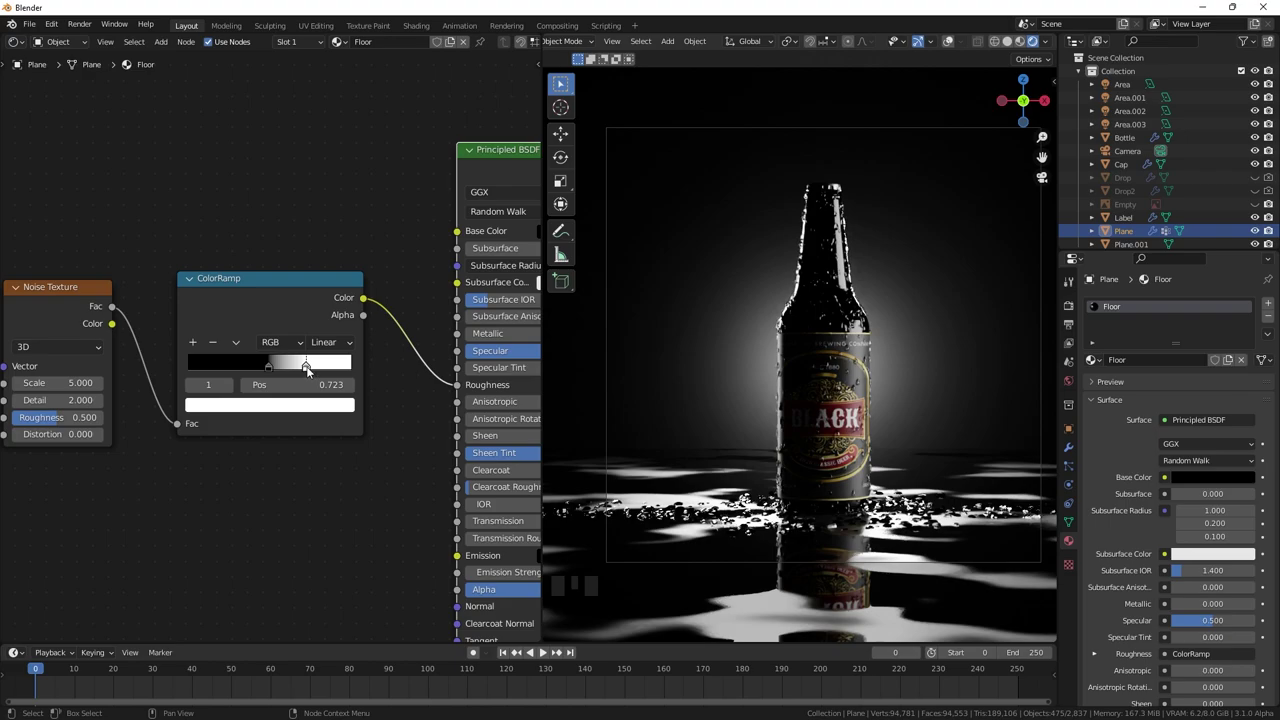
pyautogui.moveTo(310, 375); pyautogui.dragTo(395, 376)
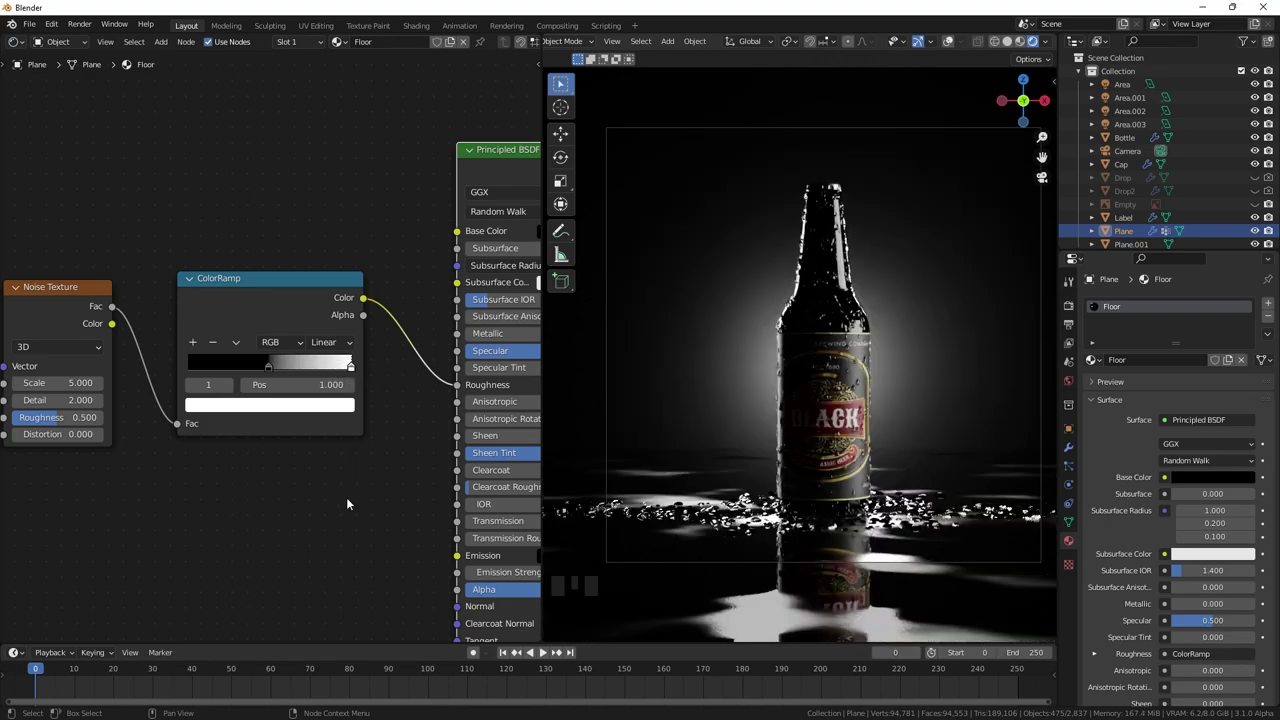
pyautogui.moveTo(272, 373); pyautogui.dragTo(261, 373)
pyautogui.click(262, 373)
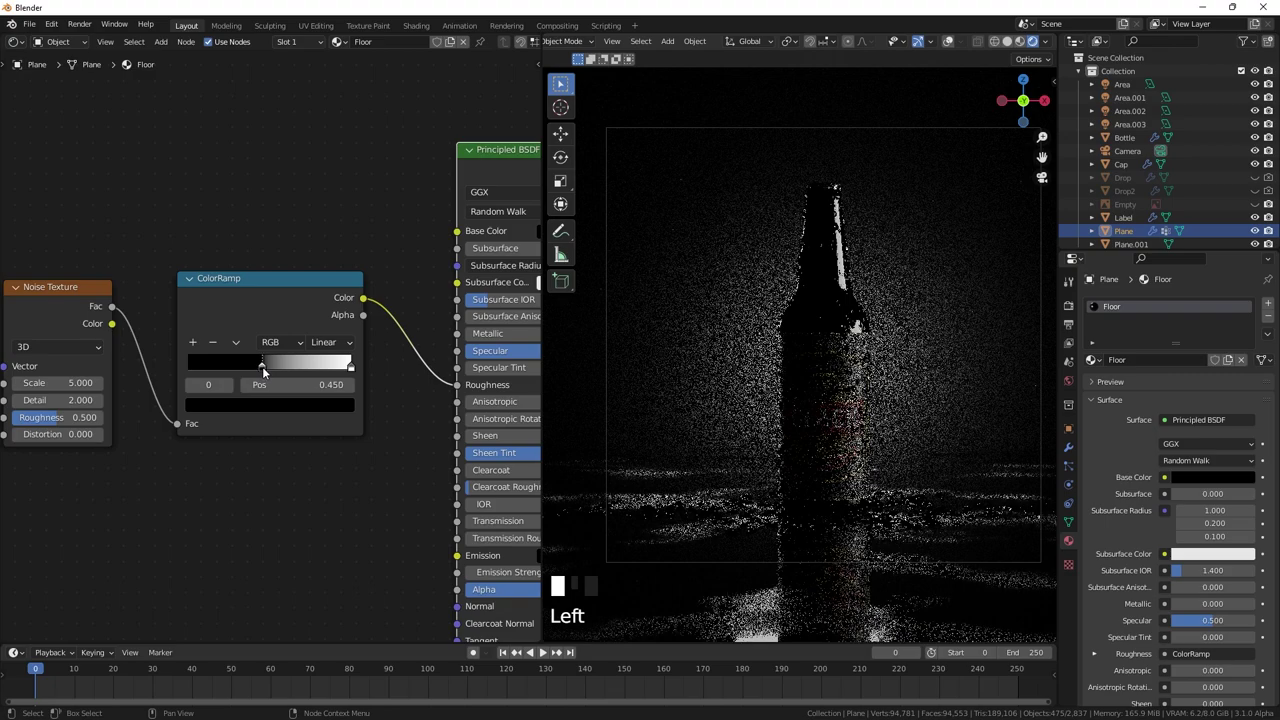
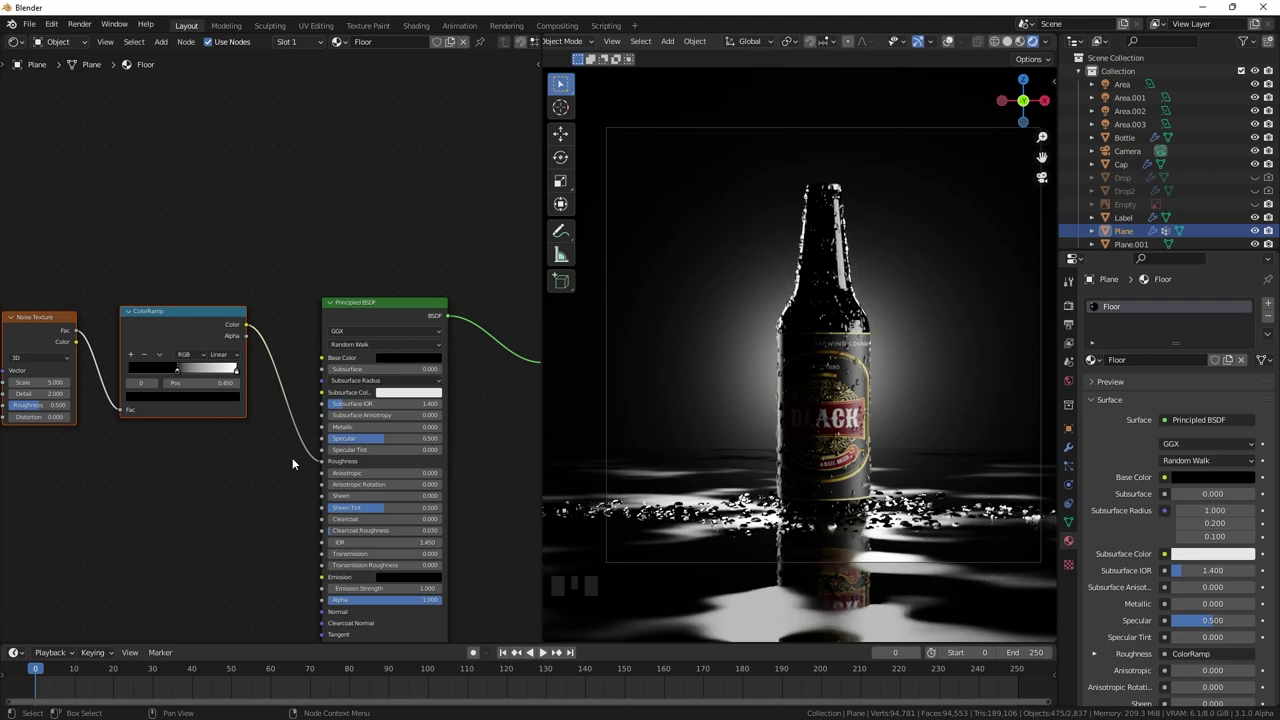
pyautogui.scroll(3)
pyautogui.moveTo(273, 425); pyautogui.dragTo(184, 424)
pyautogui.moveTo(184, 424); pyautogui.dragTo(176, 429)
pyautogui.moveTo(176, 429); pyautogui.dragTo(247, 447)
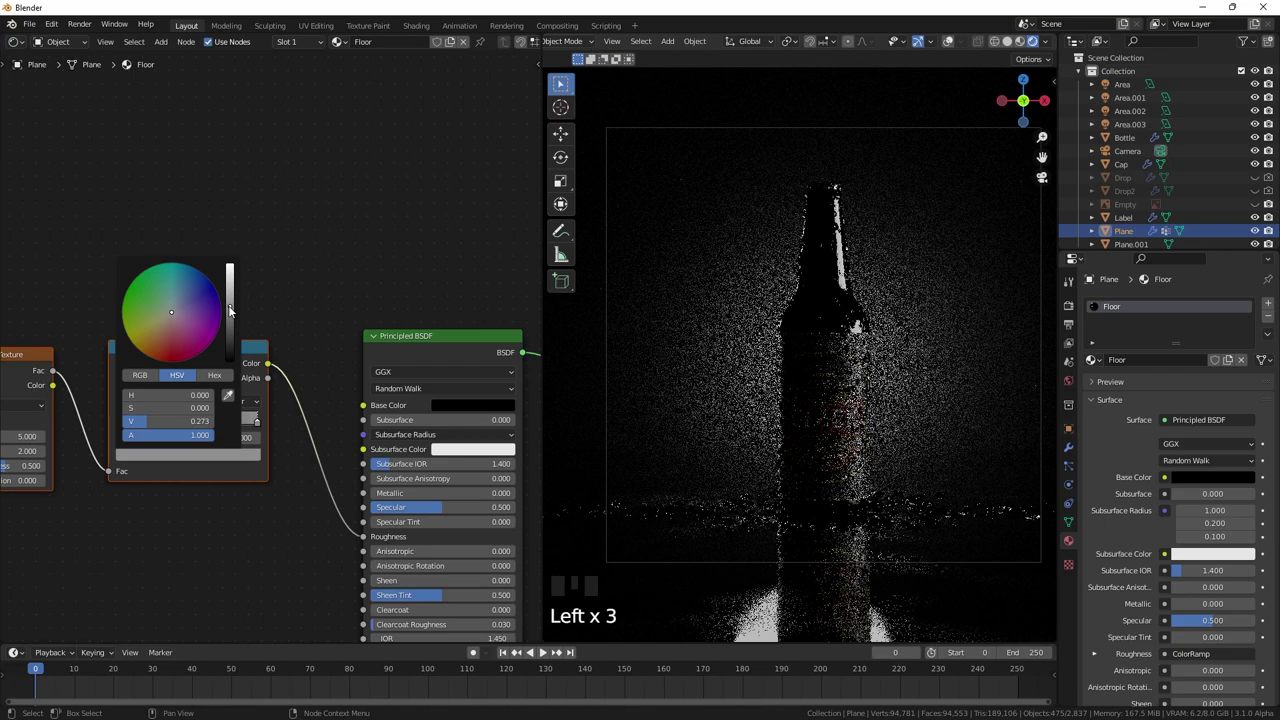
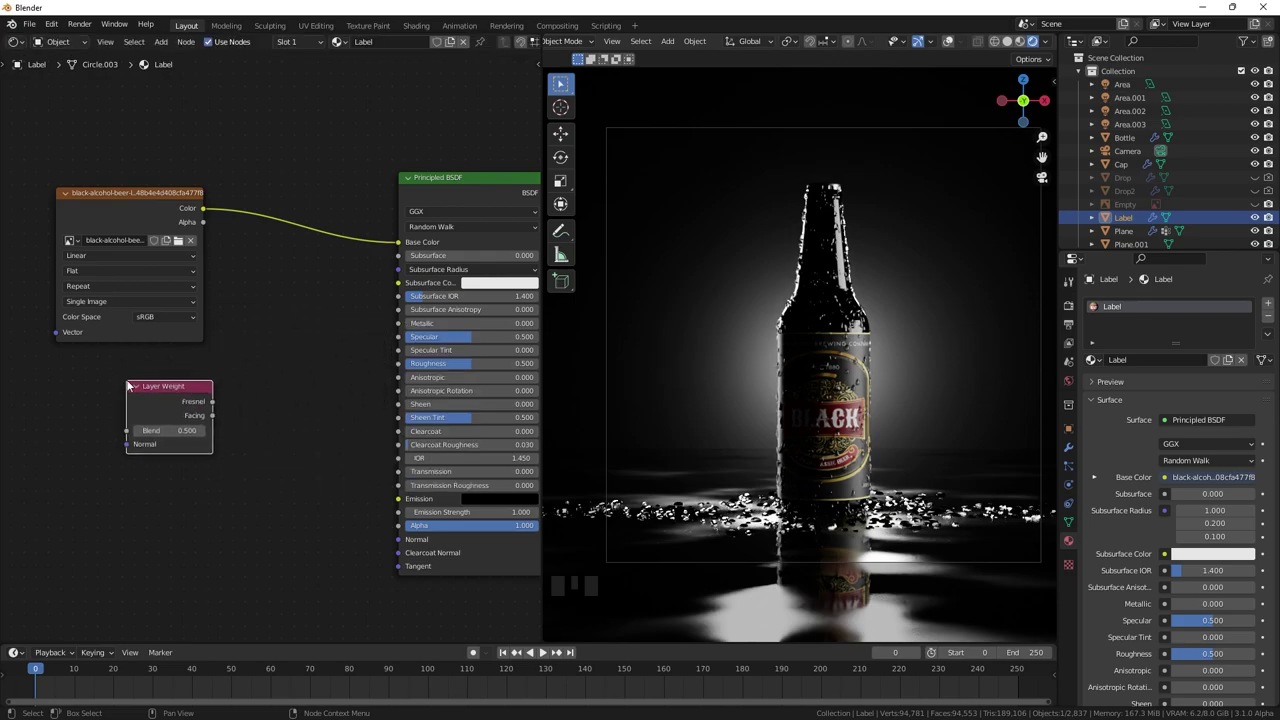
# - Route Layer Weight Facing through a B-Spline ColorRamp as the Mix factor blending black with the label image into Base Color
pyautogui.click(182, 392)
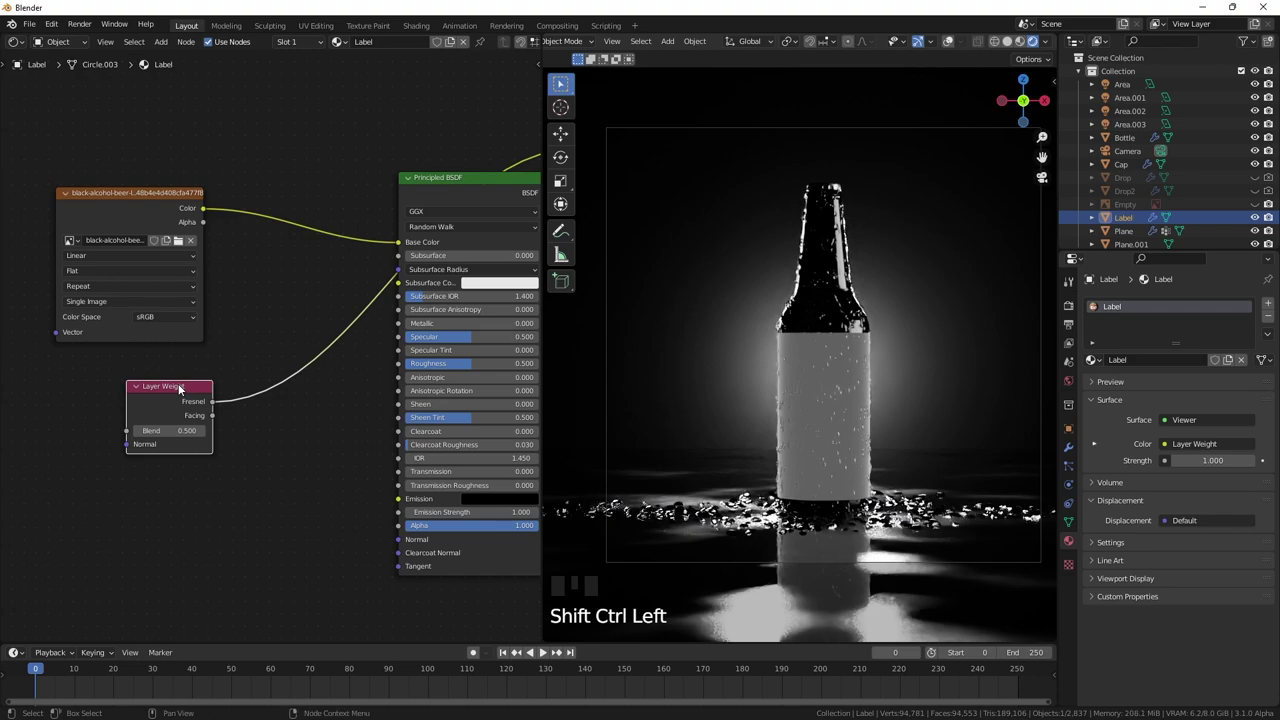
pyautogui.click(318, 433)
pyautogui.press('shift+a')
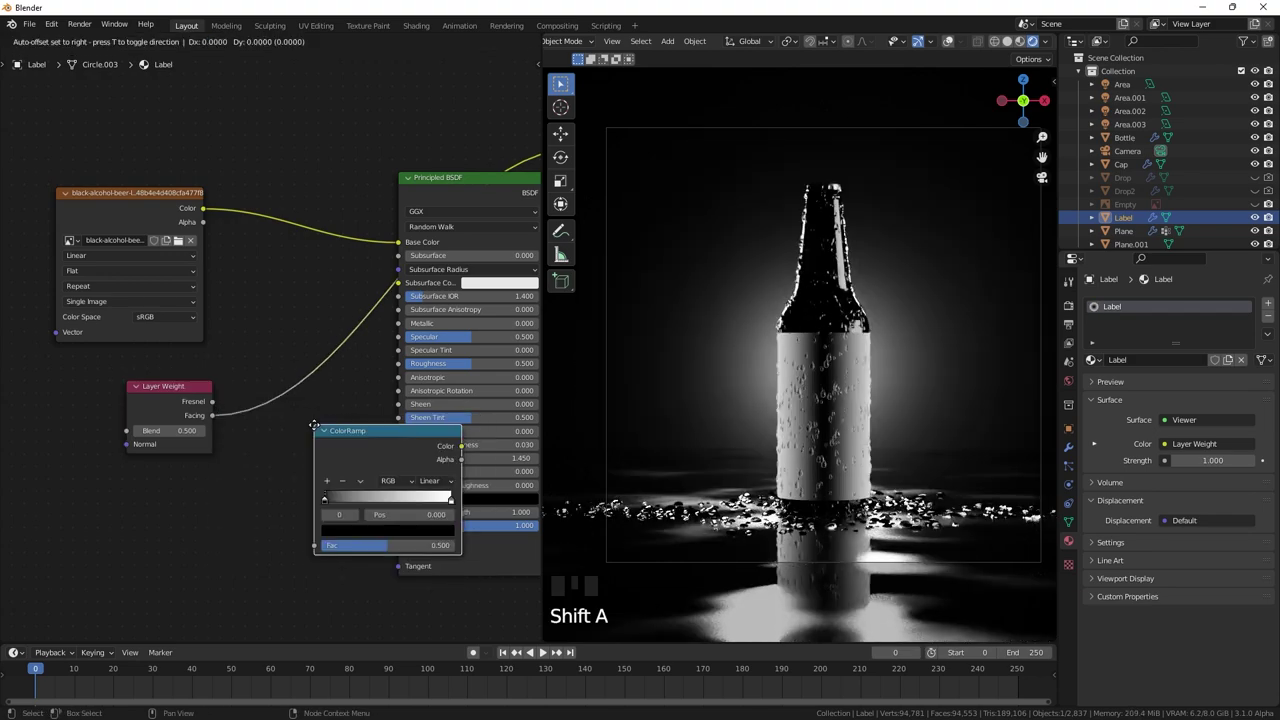
pyautogui.moveTo(311, 430); pyautogui.dragTo(186, 393)
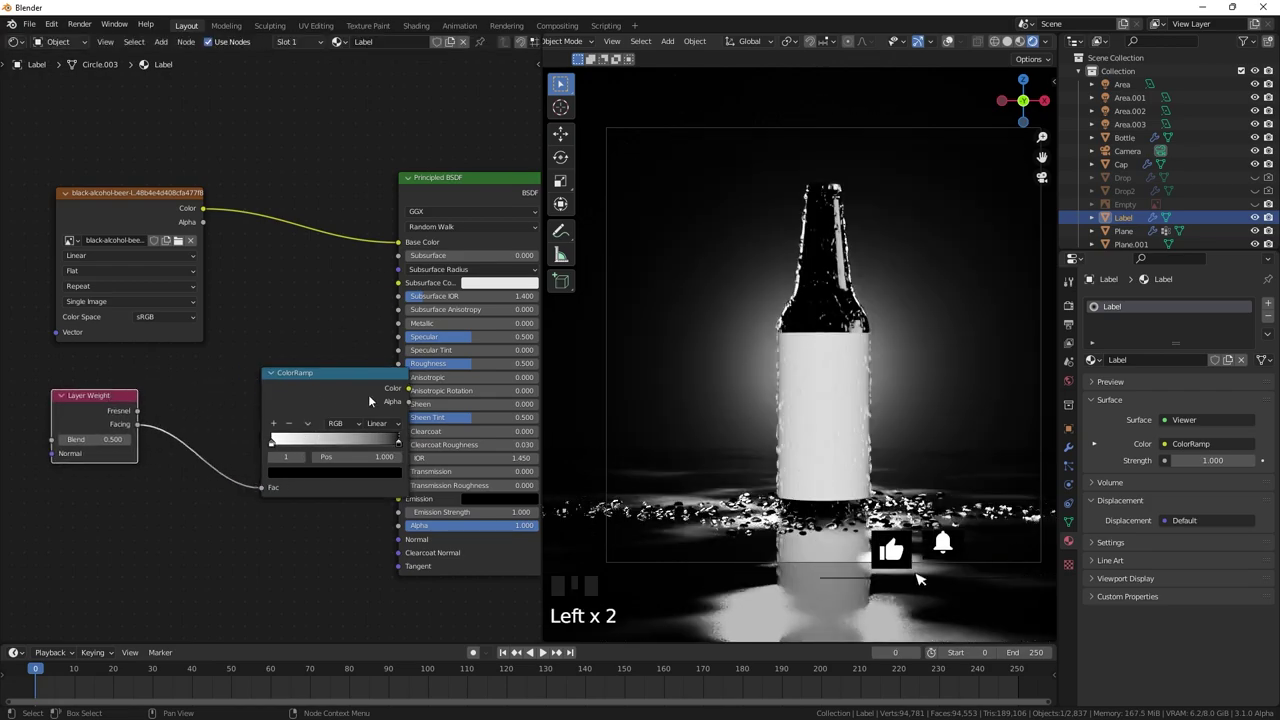
pyautogui.click(353, 384)
pyautogui.moveTo(325, 436); pyautogui.dragTo(230, 459)
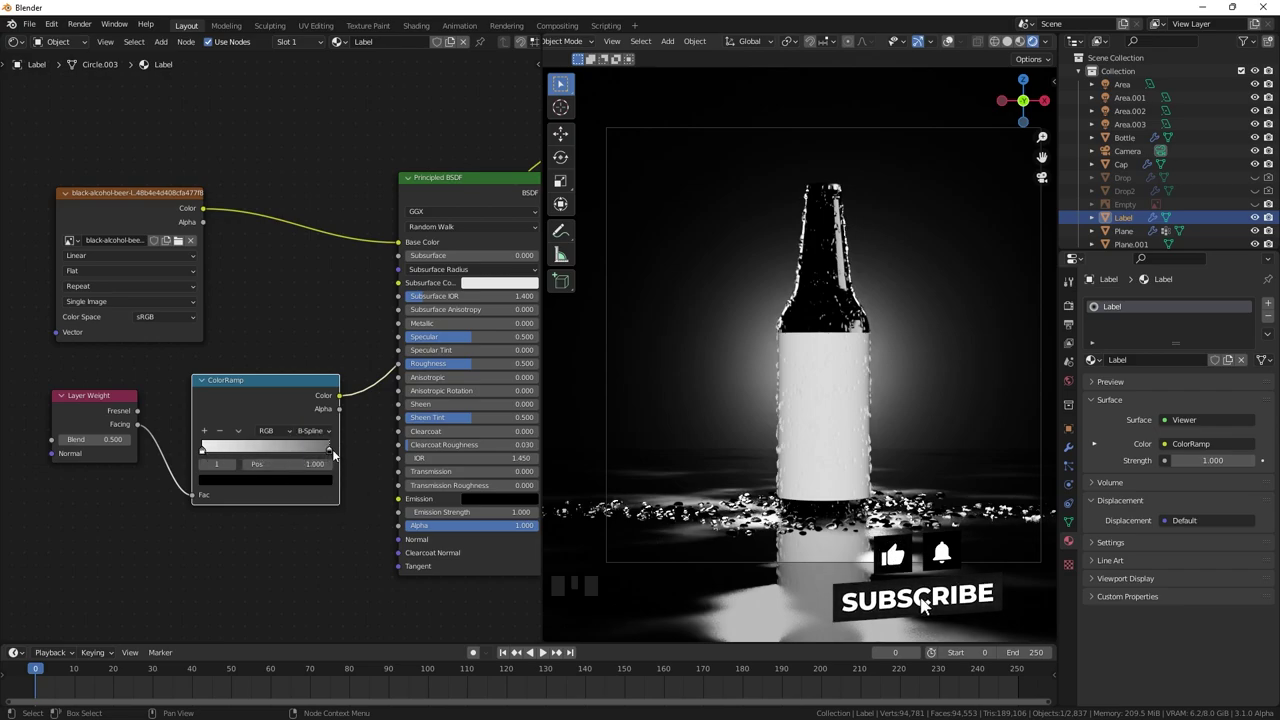
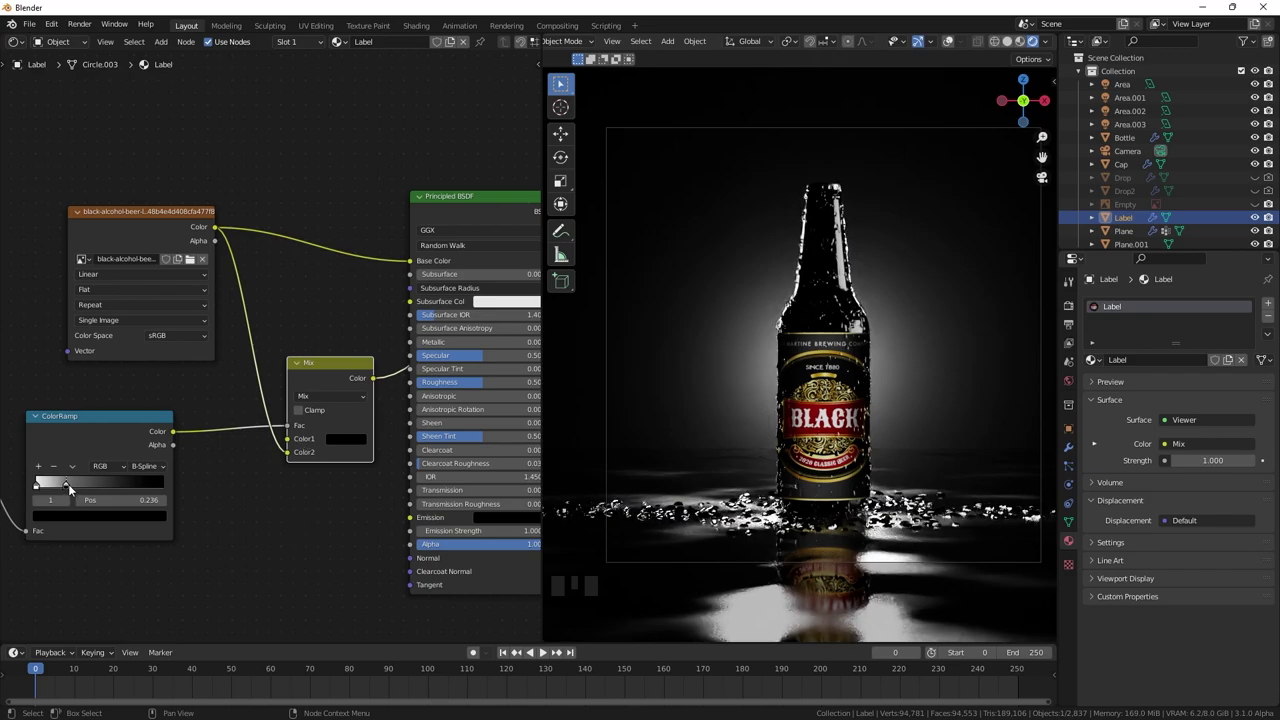
pyautogui.moveTo(71, 493); pyautogui.dragTo(156, 491)
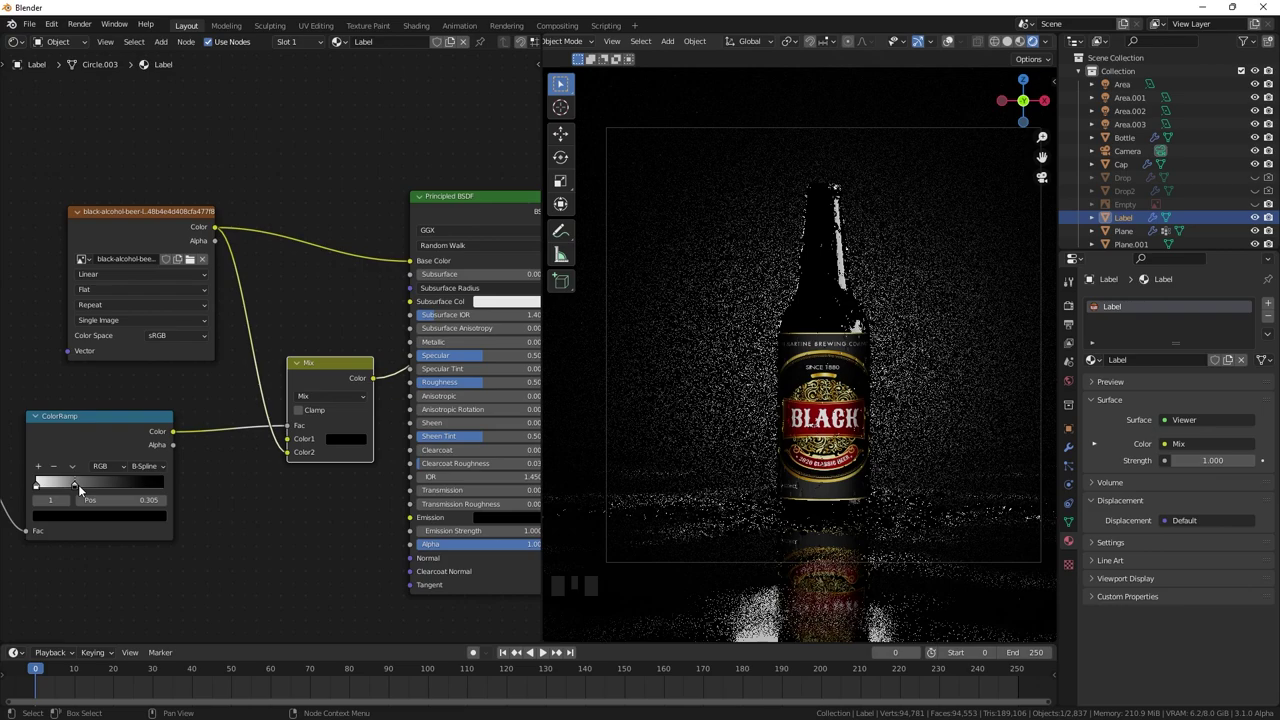
pyautogui.click(309, 363)
pyautogui.click(438, 193)
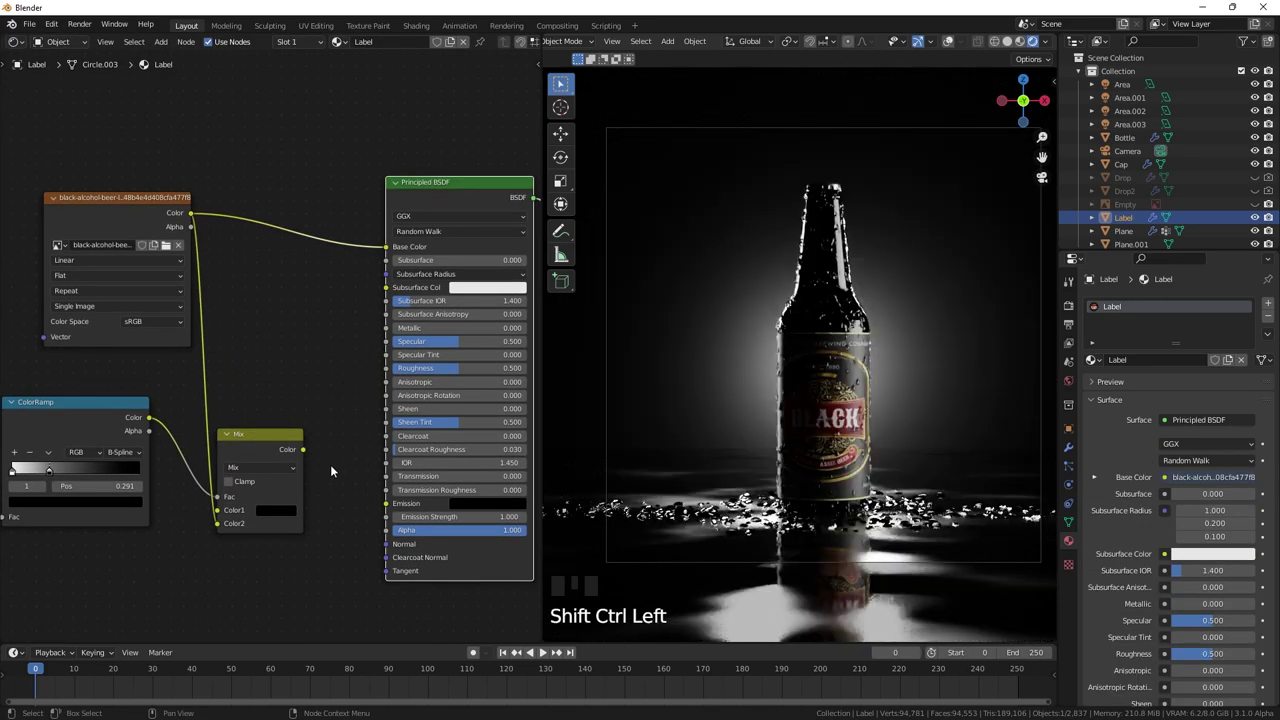
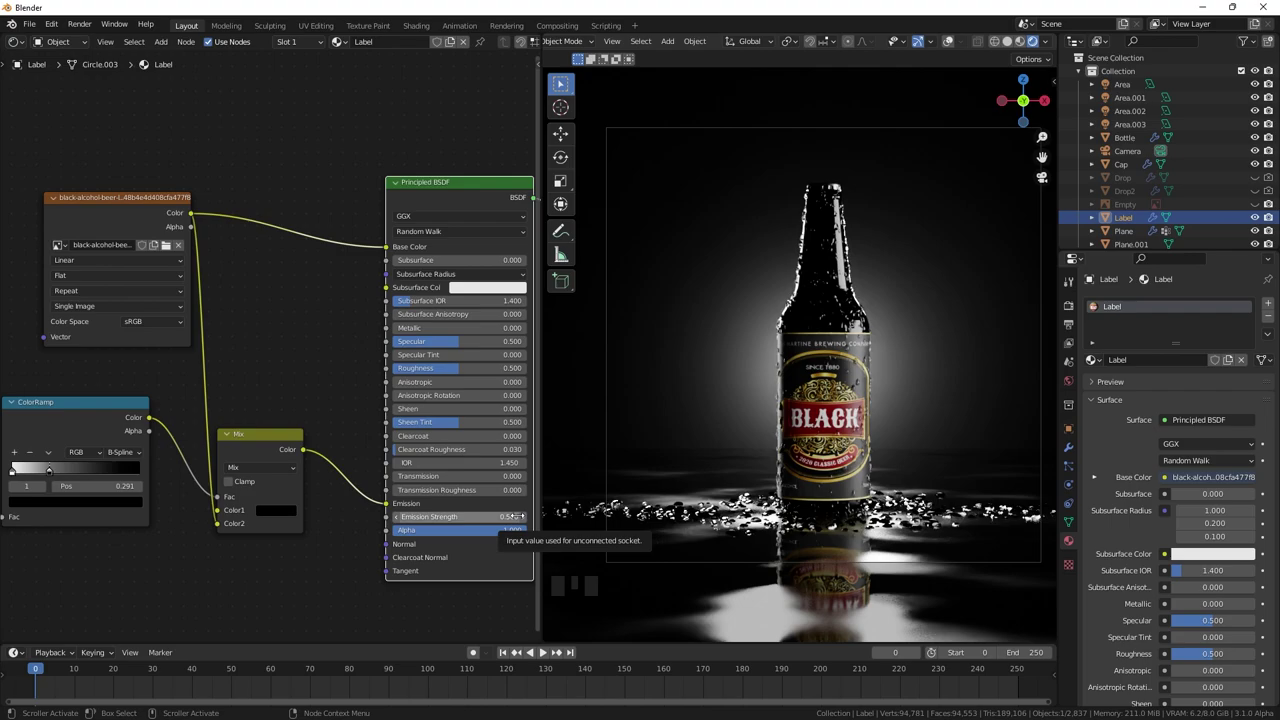
# - Inspect the Bottle material, then the Cap's gold base colour with metallic 1.0 and roughness 0.311
pyautogui.click(827, 193)
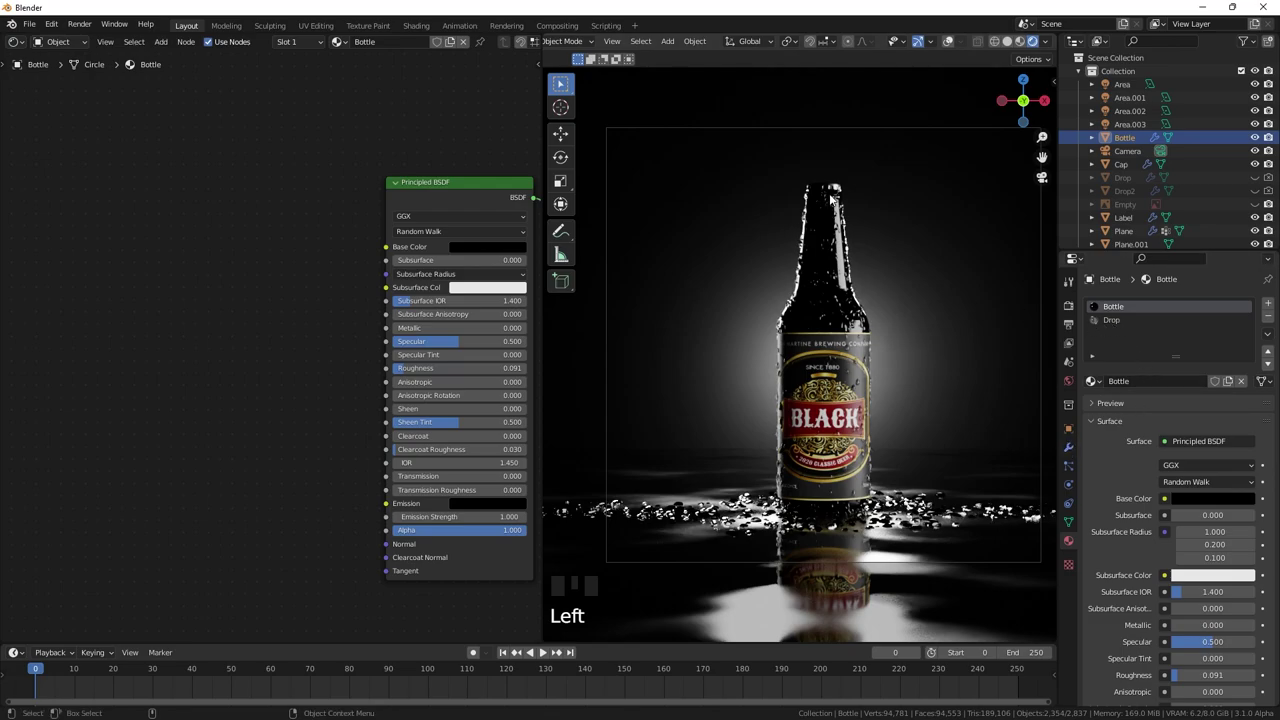
pyautogui.click(835, 193)
pyautogui.click(1200, 474)
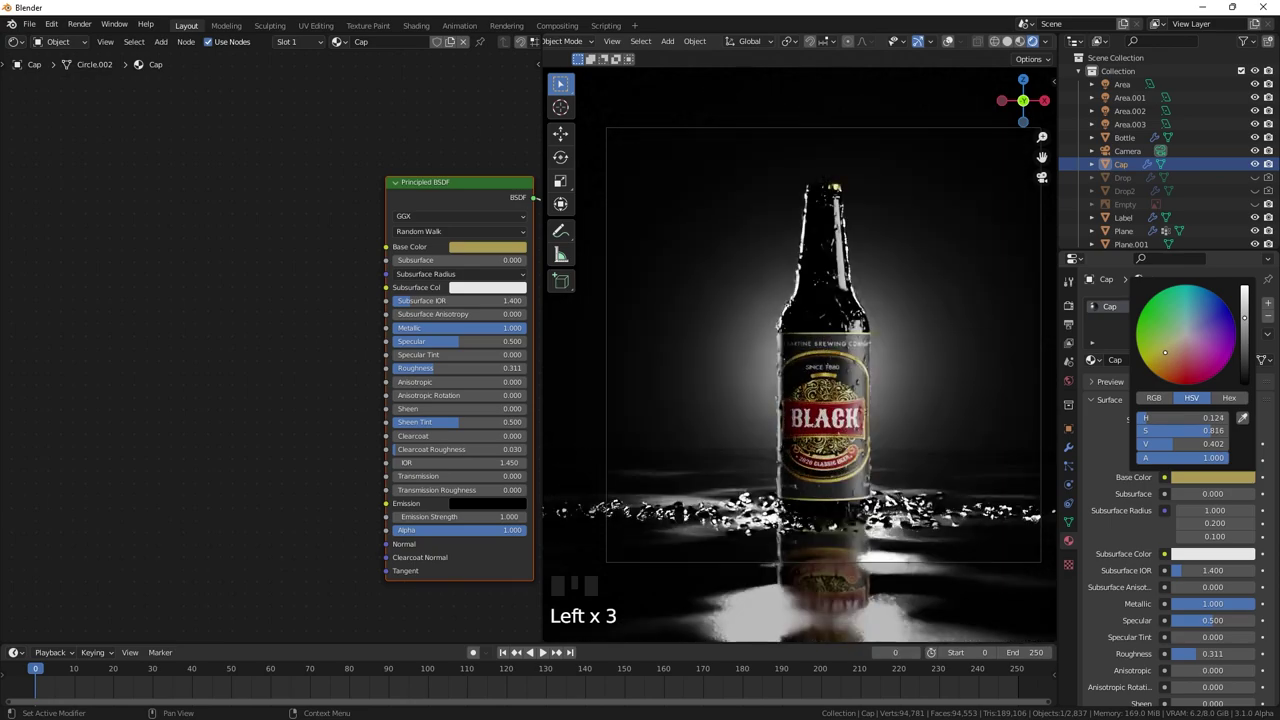
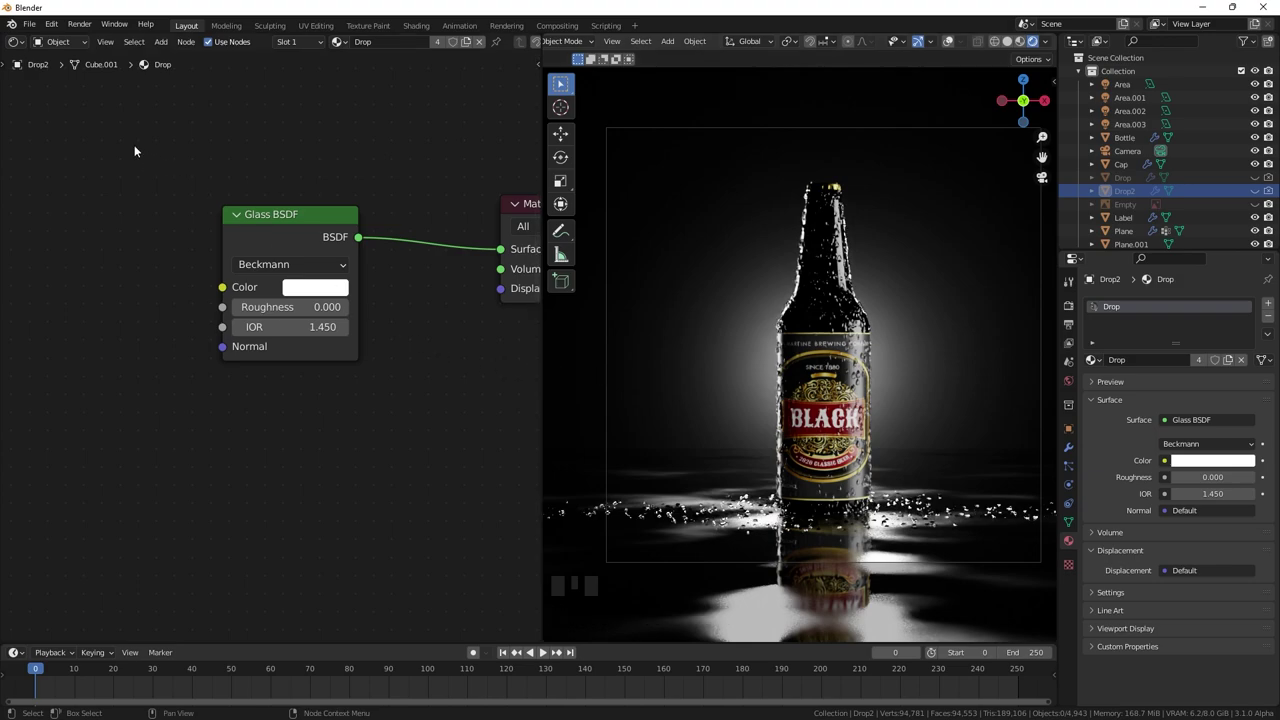
# - Add a cube and scale it up to enclose the whole bottle scene
pyautogui.moveTo(18, 48); pyautogui.dragTo(371, 342)
pyautogui.scroll(-3)
pyautogui.moveTo(212, 296); pyautogui.dragTo(356, 360)
pyautogui.press('shift+a')
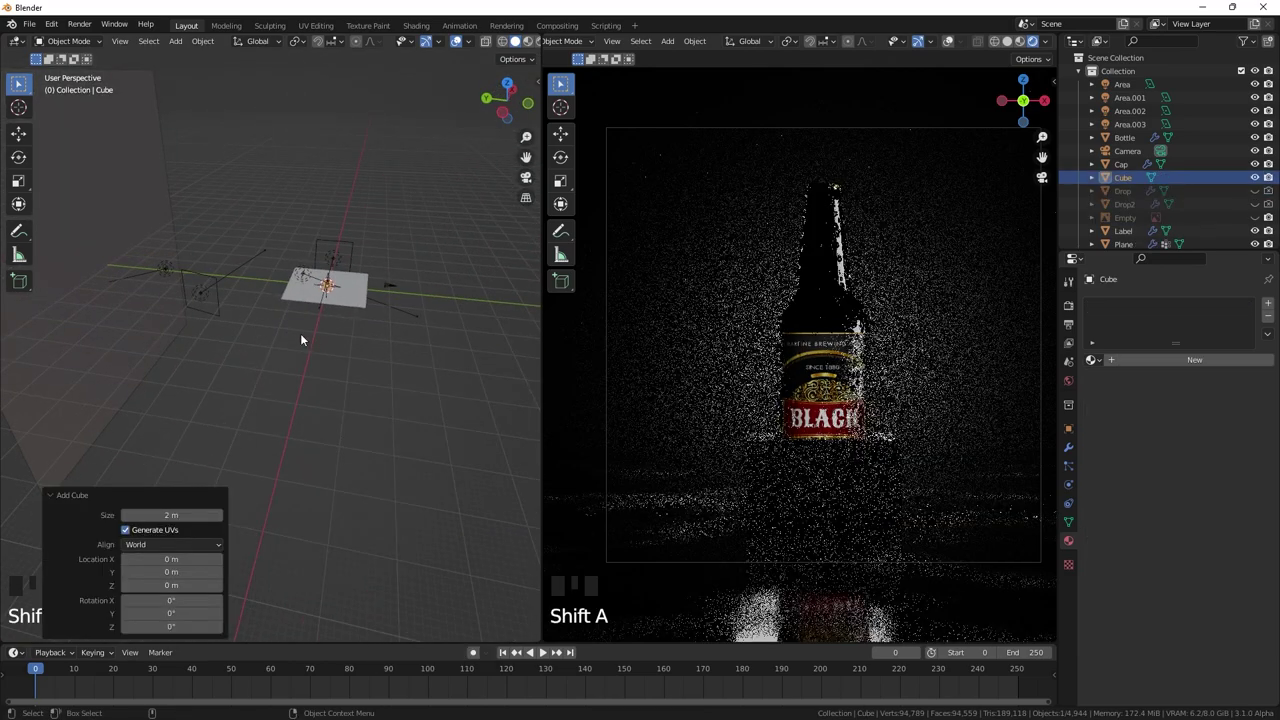
pyautogui.press('g')
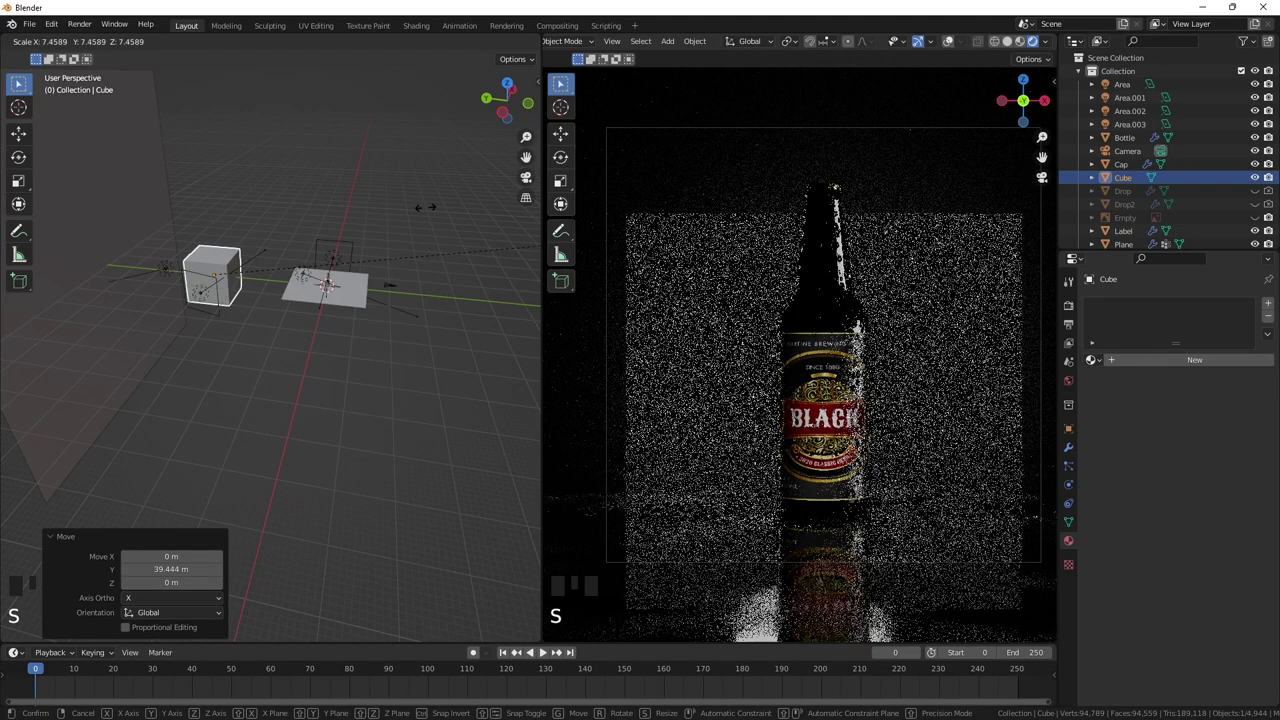
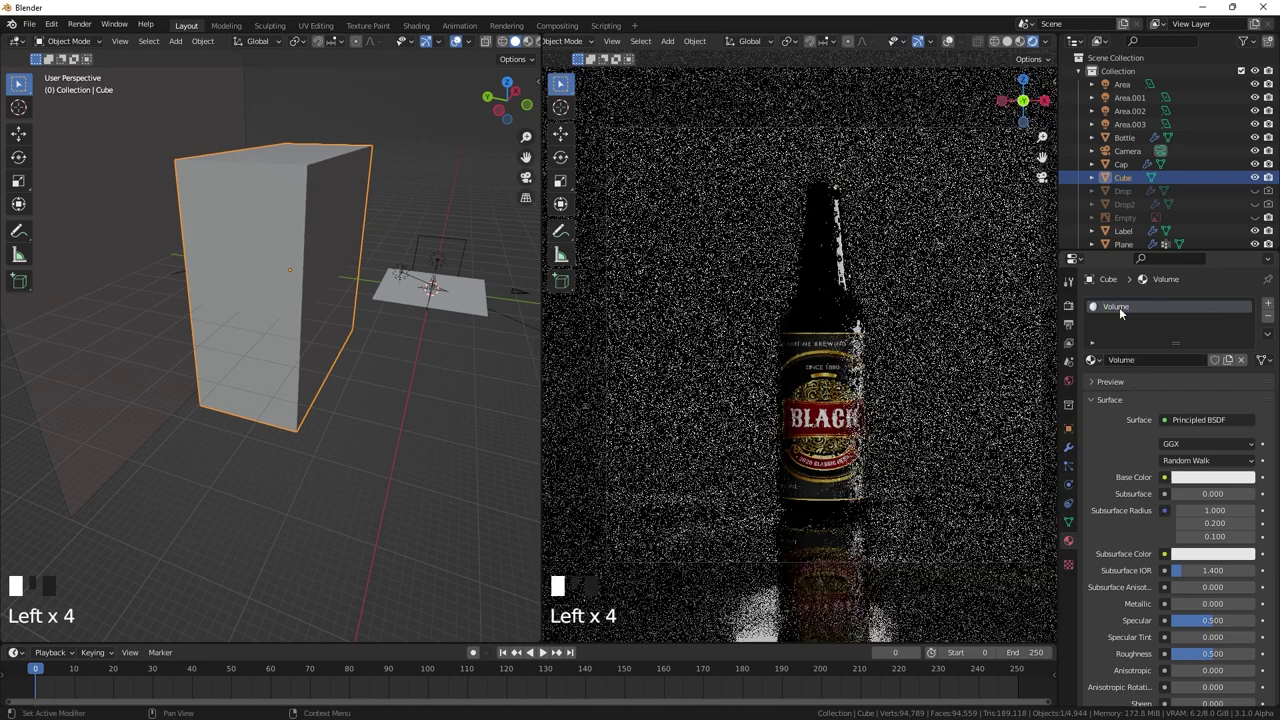
# - Give the cube a new material named Volume and delete its default Principled BSDF
pyautogui.moveTo(215, 75); pyautogui.dragTo(125, 51)
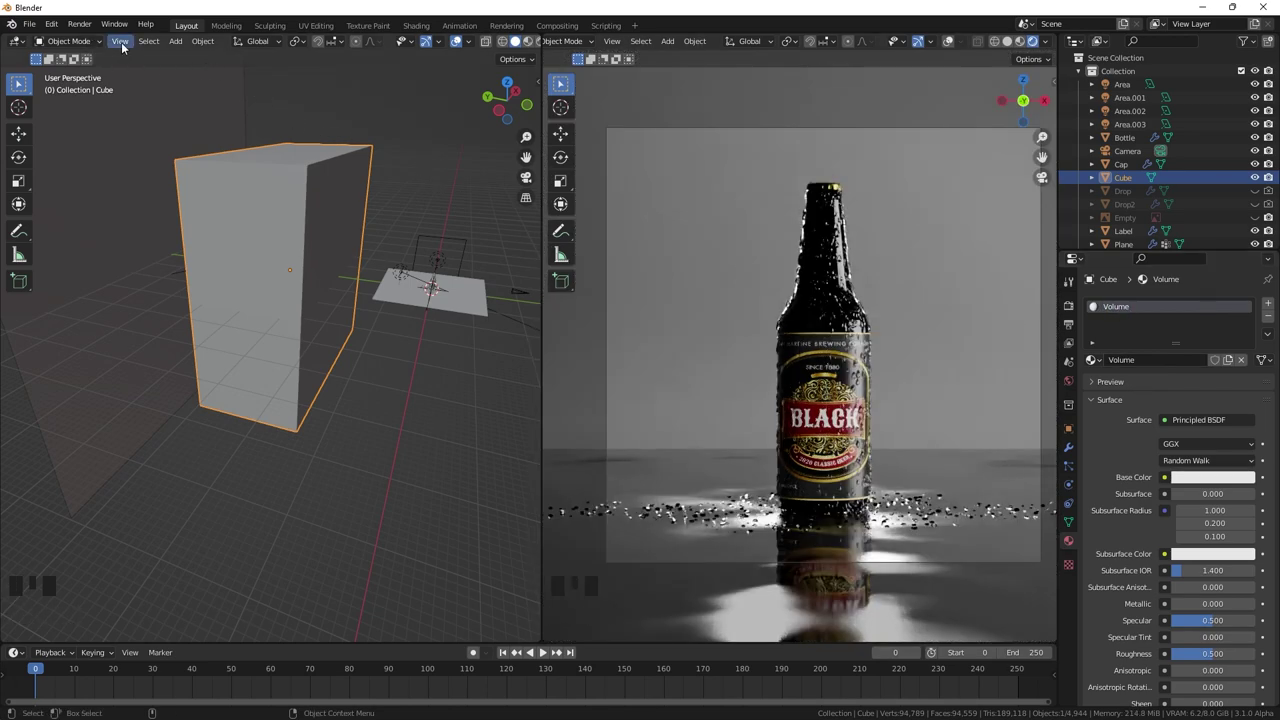
pyautogui.moveTo(25, 46); pyautogui.dragTo(174, 288)
pyautogui.moveTo(174, 288); pyautogui.dragTo(176, 137)
pyautogui.moveTo(176, 137); pyautogui.dragTo(260, 205)
pyautogui.press('Delete')
pyautogui.click(278, 188)
# - Build Texture Coordinate, Mapping, Noise Texture and ColorRamp into a Volume Scatter at density 0.2 on the Volume output
pyautogui.press('shift+a')
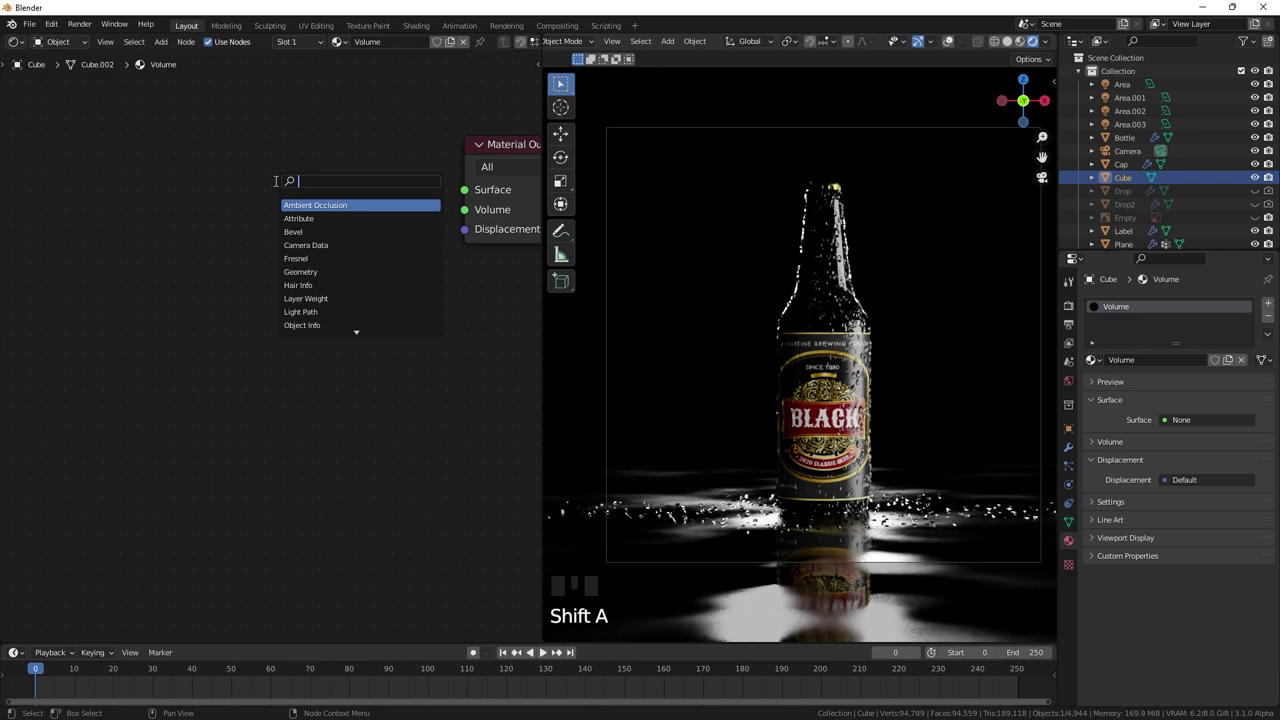
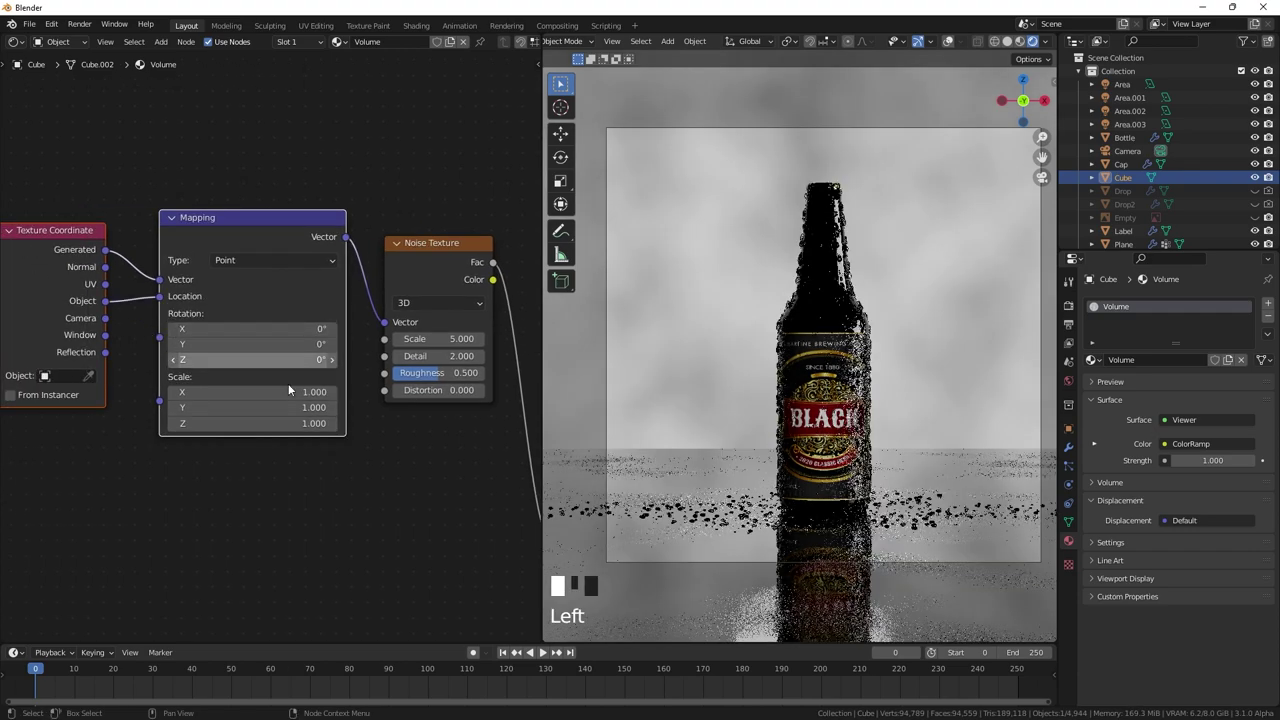
pyautogui.scroll(-3)
pyautogui.moveTo(420, 429); pyautogui.dragTo(290, 415)
pyautogui.scroll(3)
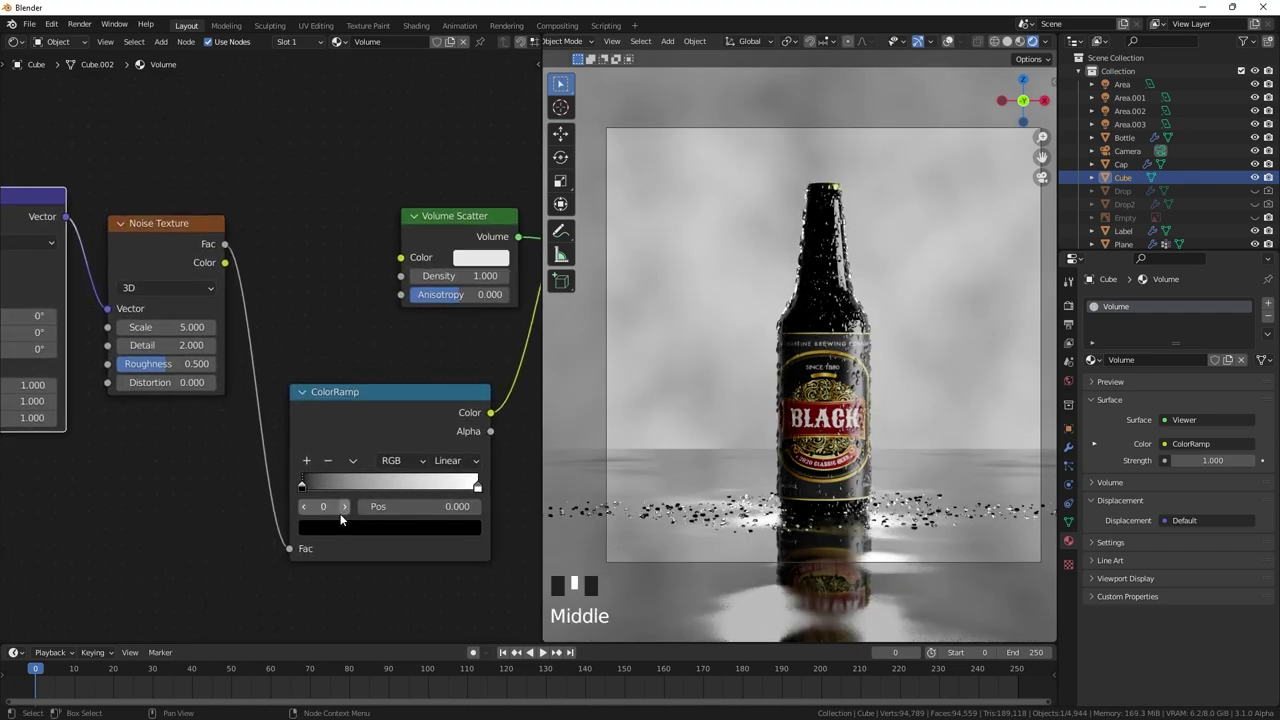
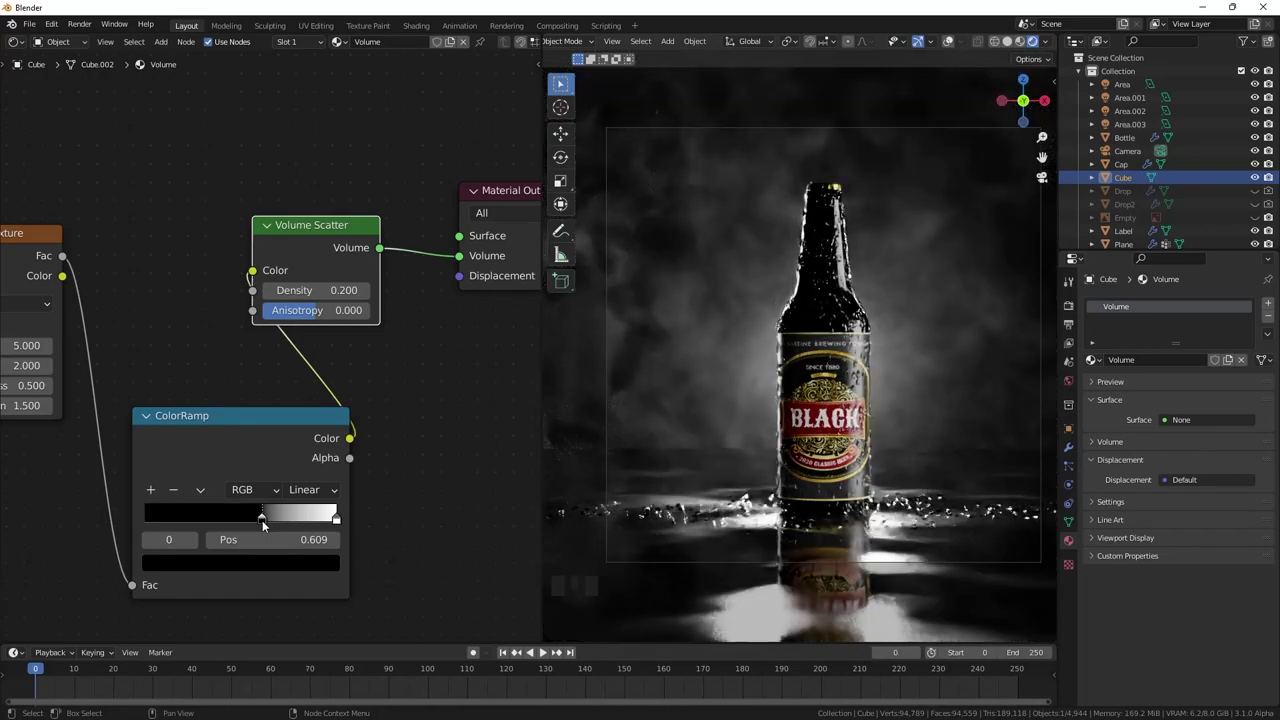
# - Switch the left pane back to the 3D Viewport and rescale the fog cube to cover the bottle setup
pyautogui.click(267, 527)
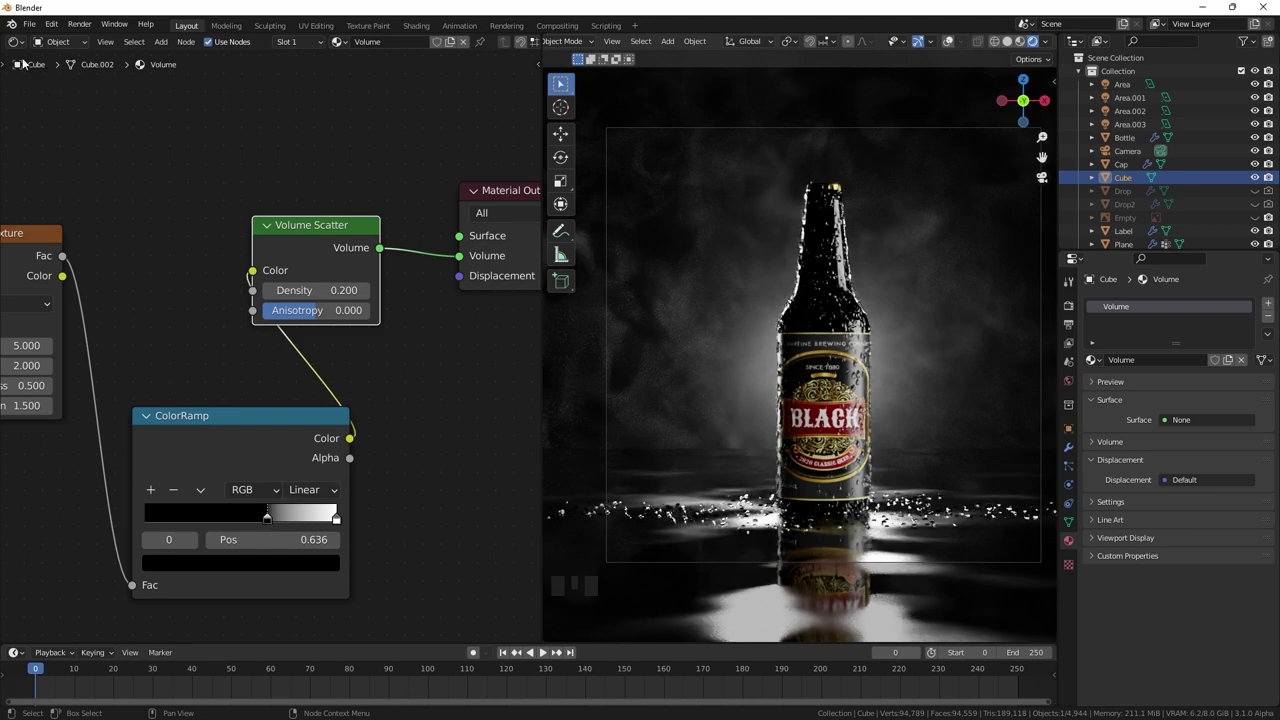
pyautogui.moveTo(21, 49); pyautogui.dragTo(100, 127)
pyautogui.moveTo(365, 345); pyautogui.dragTo(342, 336)
pyautogui.moveTo(342, 336); pyautogui.dragTo(336, 301)
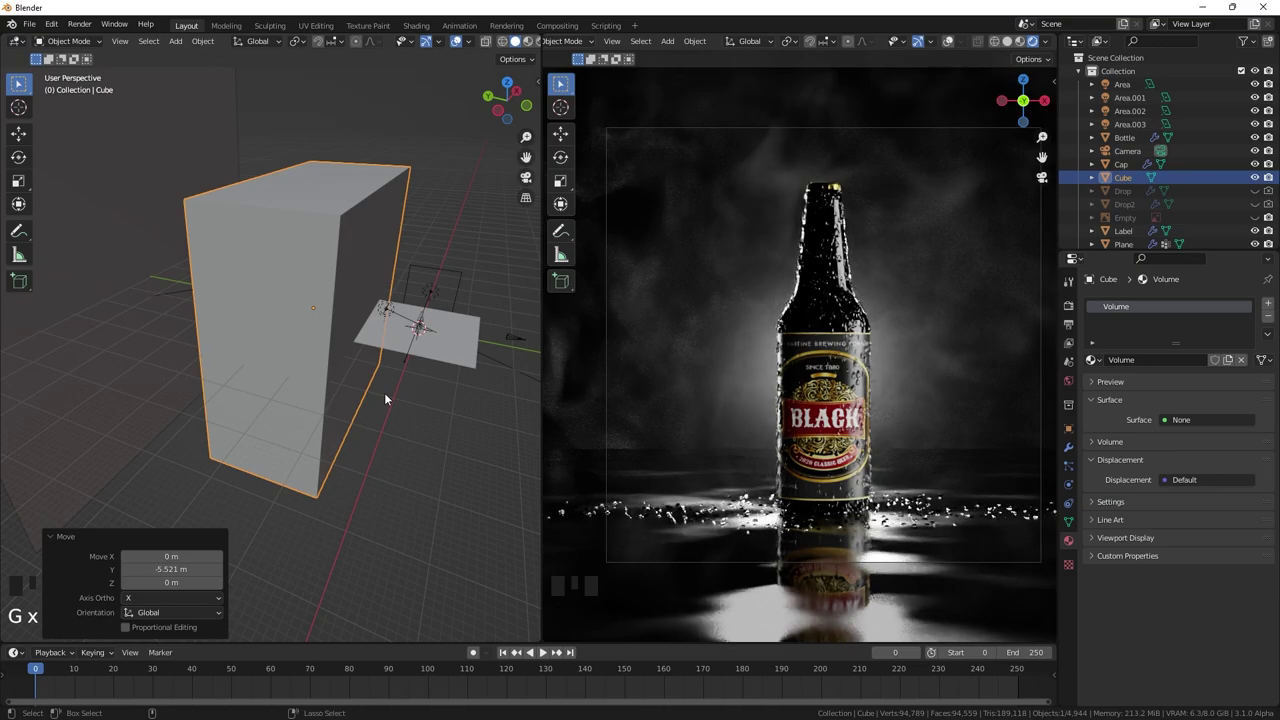
pyautogui.press('ctrl+z')
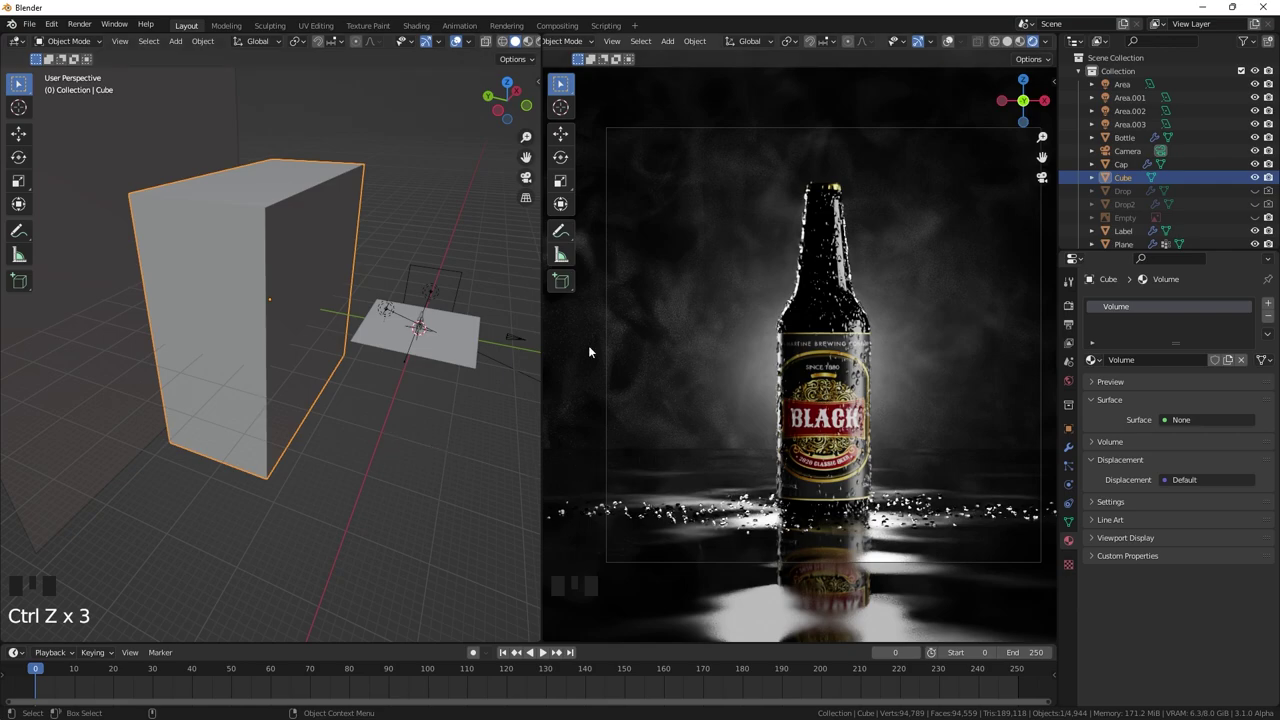
# - From front and side orthographic views, add an Empty object at the bottle
pyautogui.press('KP_1')
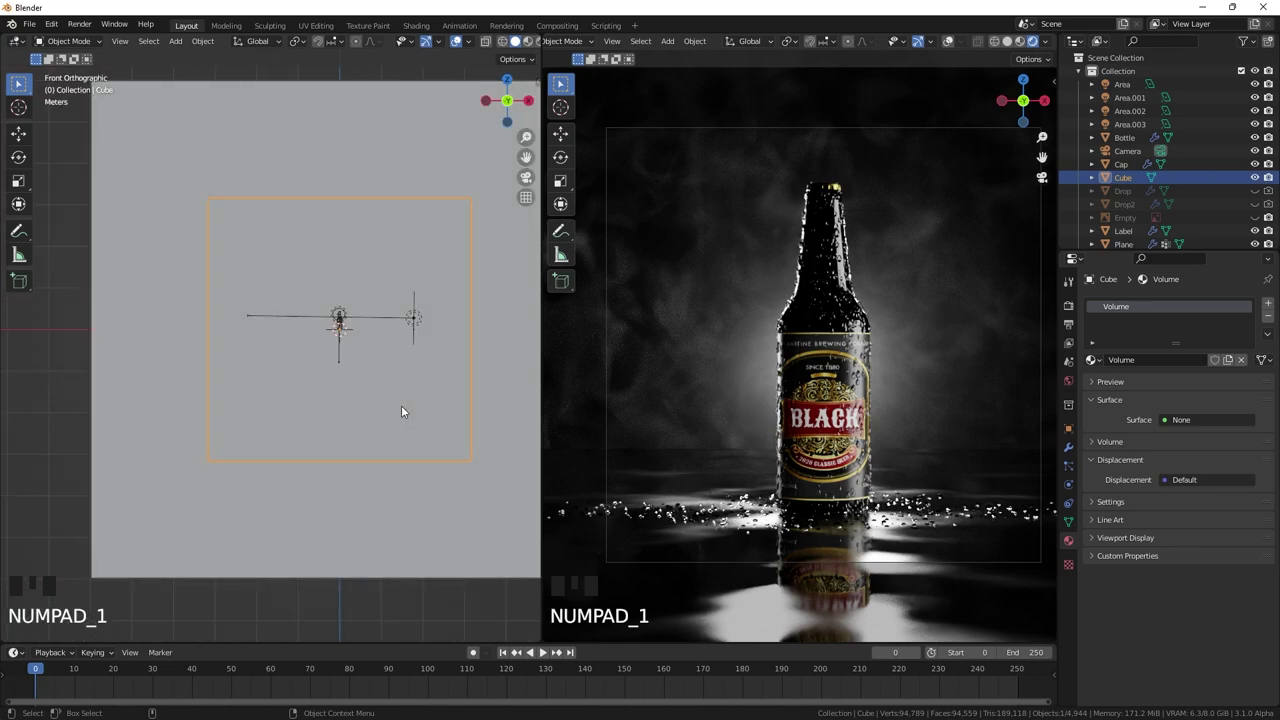
pyautogui.scroll(3)
pyautogui.moveTo(138, 374); pyautogui.dragTo(339, 387)
pyautogui.scroll(3)
pyautogui.moveTo(348, 401); pyautogui.dragTo(272, 407)
pyautogui.click(272, 407)
pyautogui.press('shift+a')
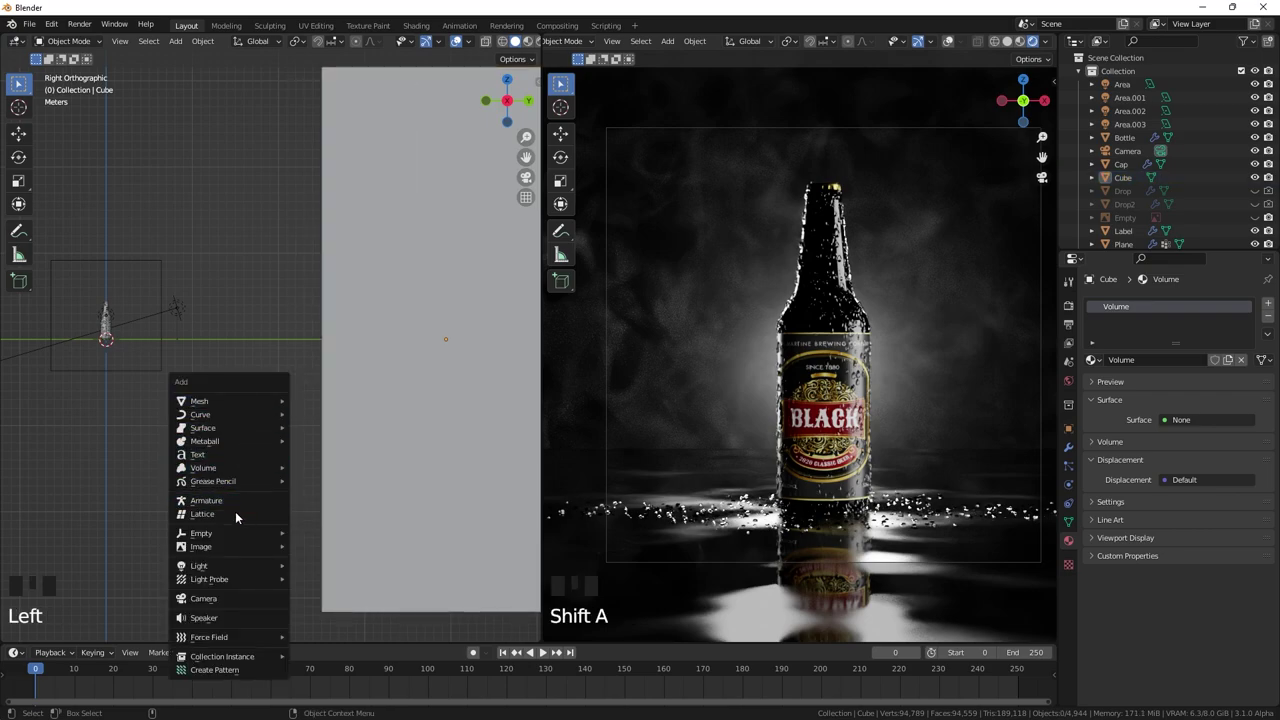
pyautogui.moveTo(167, 399); pyautogui.dragTo(218, 377)
# - Move the empty up to the bottle's label height as the camera's Focus target
pyautogui.scroll(3)
pyautogui.middleClick(168, 395)
pyautogui.scroll(3)
pyautogui.scroll(3)
pyautogui.press('g')
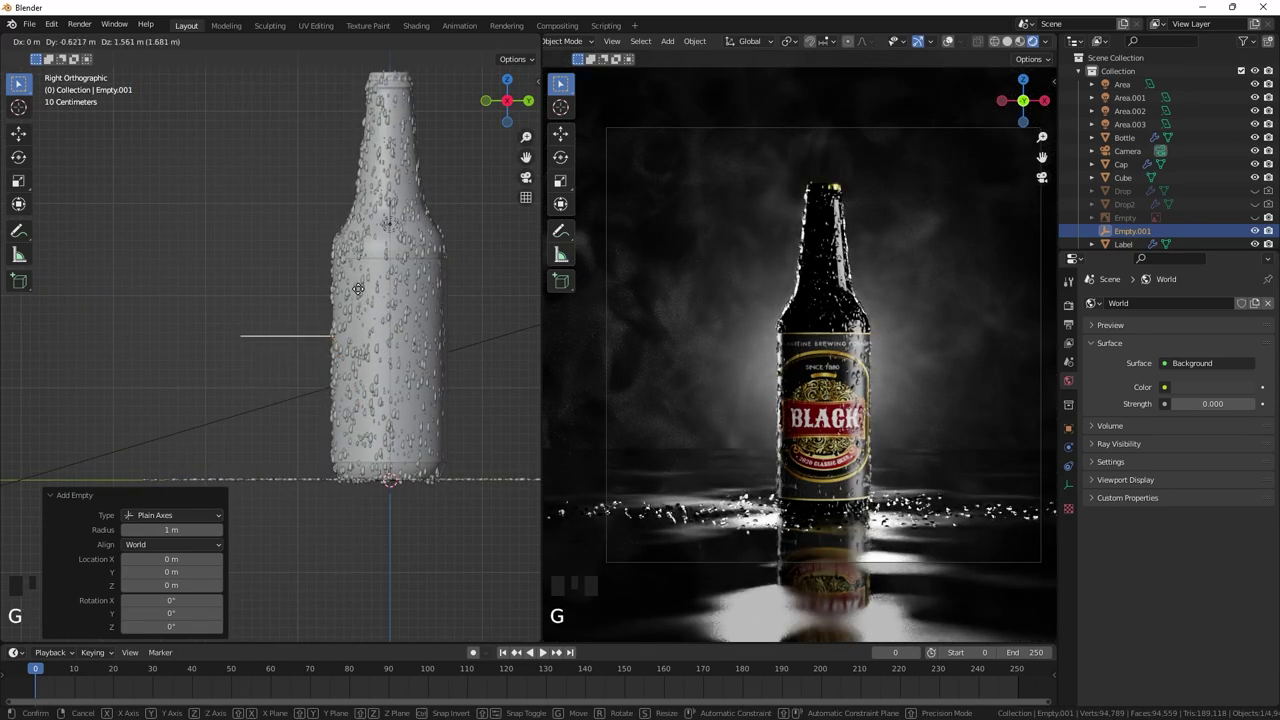
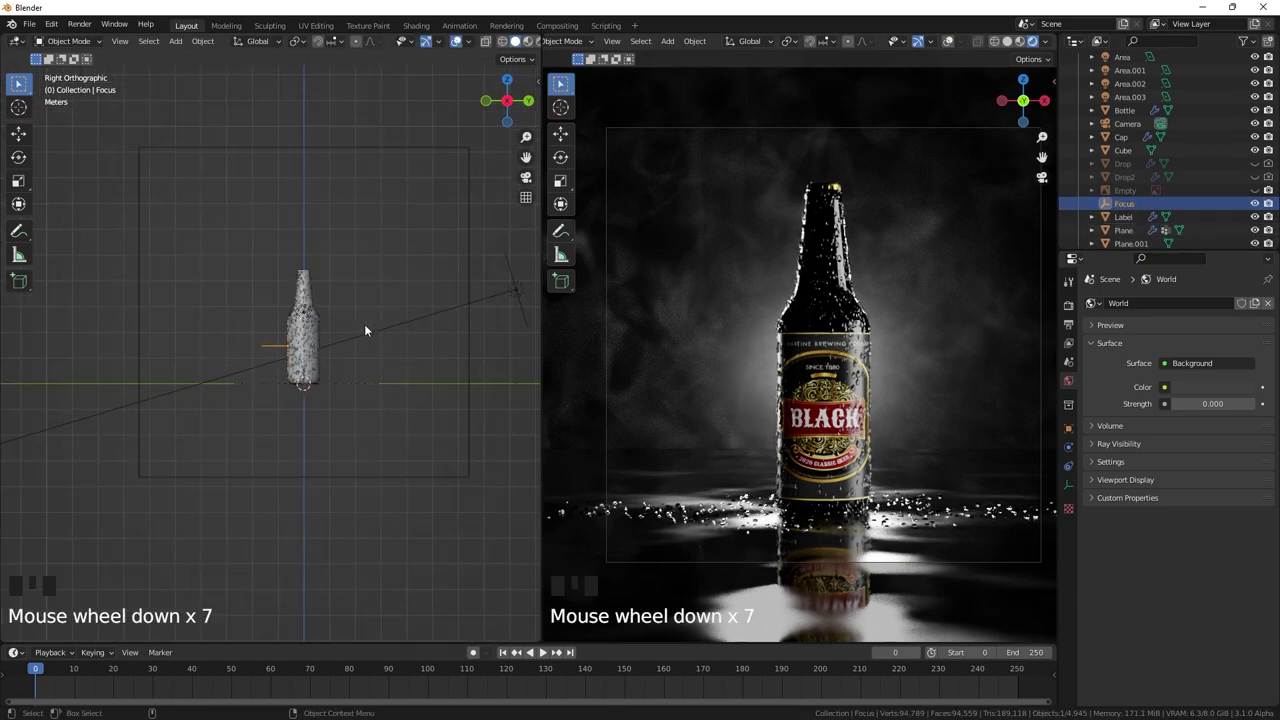
pyautogui.moveTo(234, 312); pyautogui.dragTo(338, 316)
pyautogui.scroll(-3)
pyautogui.moveTo(409, 310); pyautogui.dragTo(412, 369)
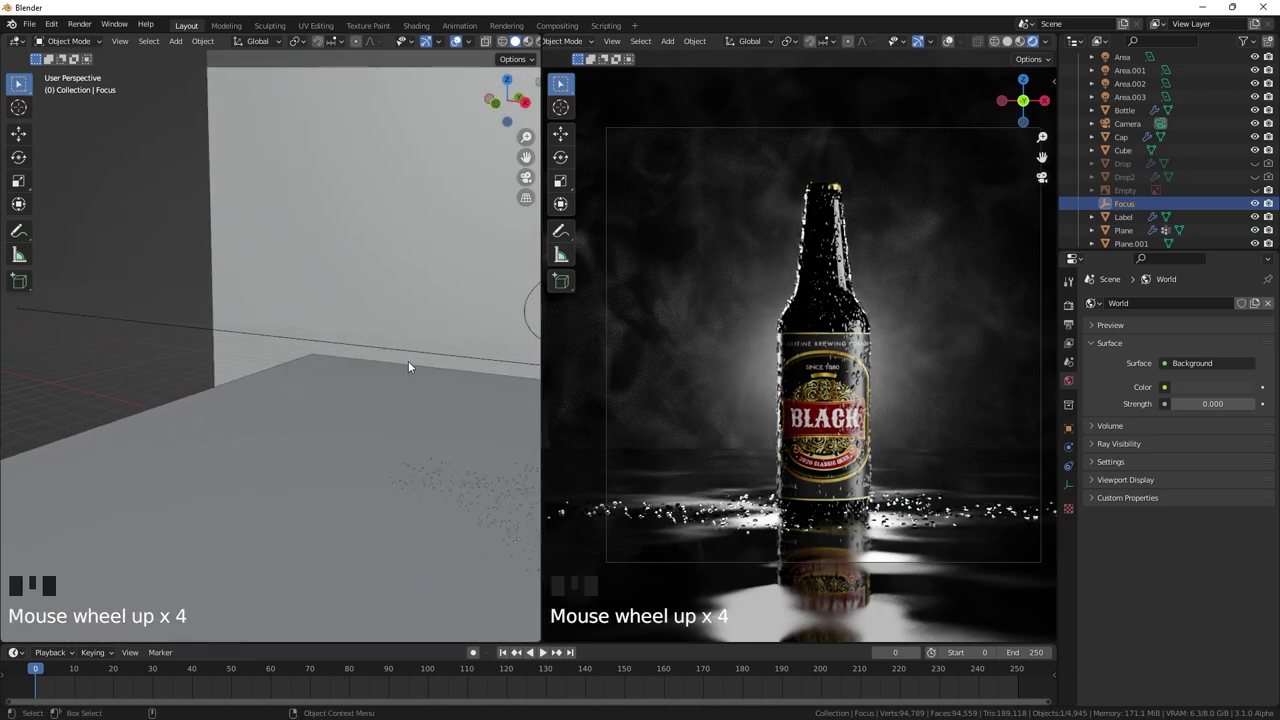
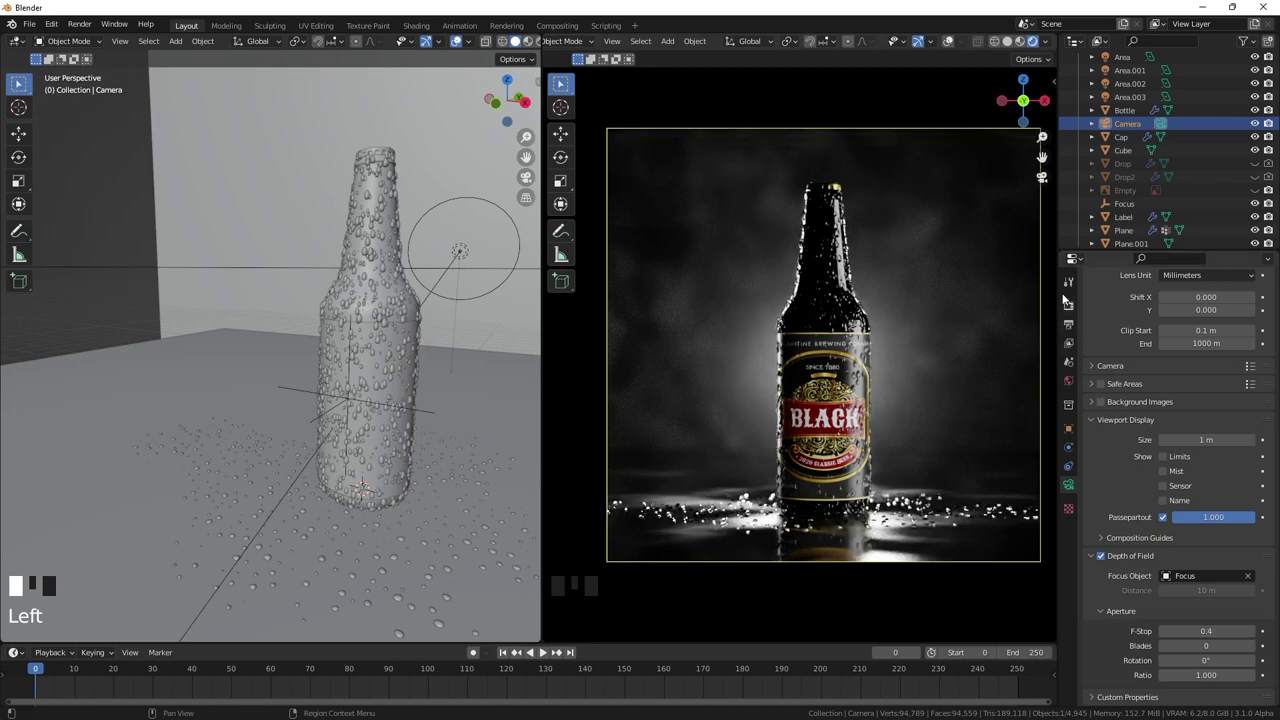
# - Review the render settings and raise the Area.002 light's power to about 12000 W
pyautogui.click(1072, 290)
pyautogui.click(1070, 311)
pyautogui.moveTo(1100, 612); pyautogui.dragTo(1124, 649)
pyautogui.scroll(-3)
pyautogui.moveTo(1184, 633); pyautogui.dragTo(903, 414)
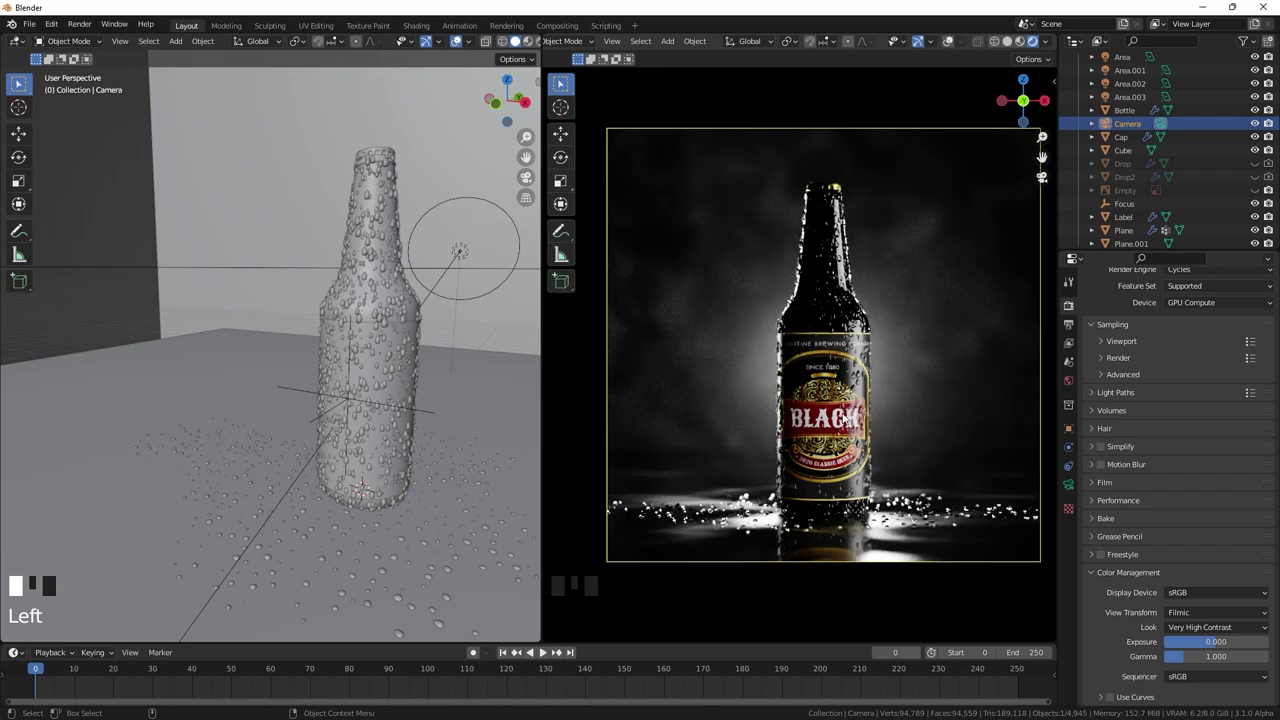
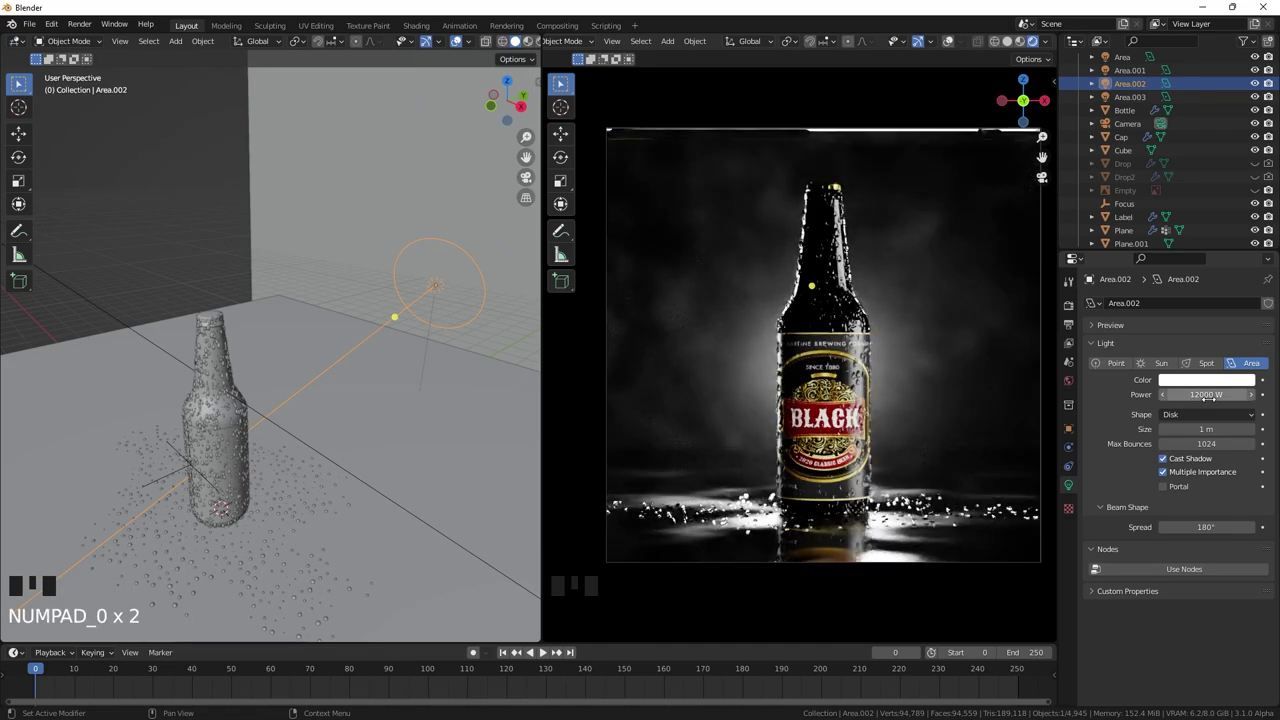
# - Add a 5000 W point light, raise it along Z and slide it back along Y away from the bottle
pyautogui.scroll(-3)
pyautogui.scroll(-3)
pyautogui.moveTo(236, 257); pyautogui.dragTo(331, 352)
pyautogui.press('shift+a')
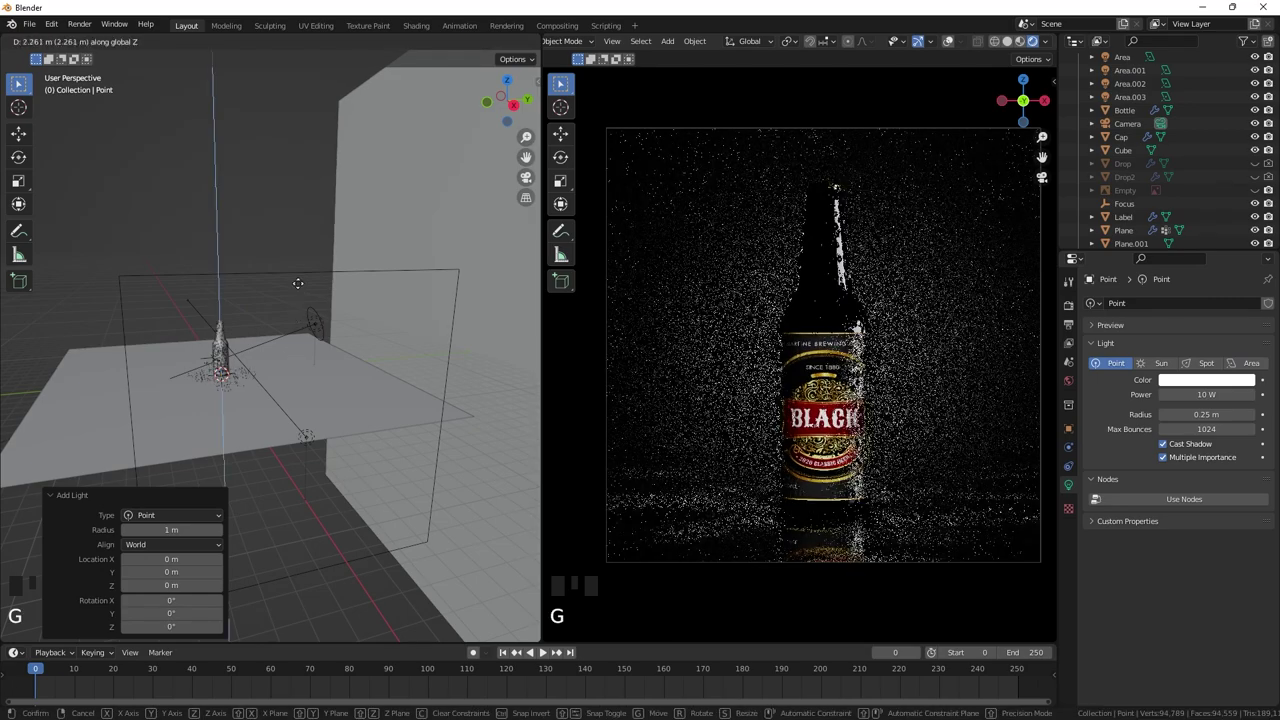
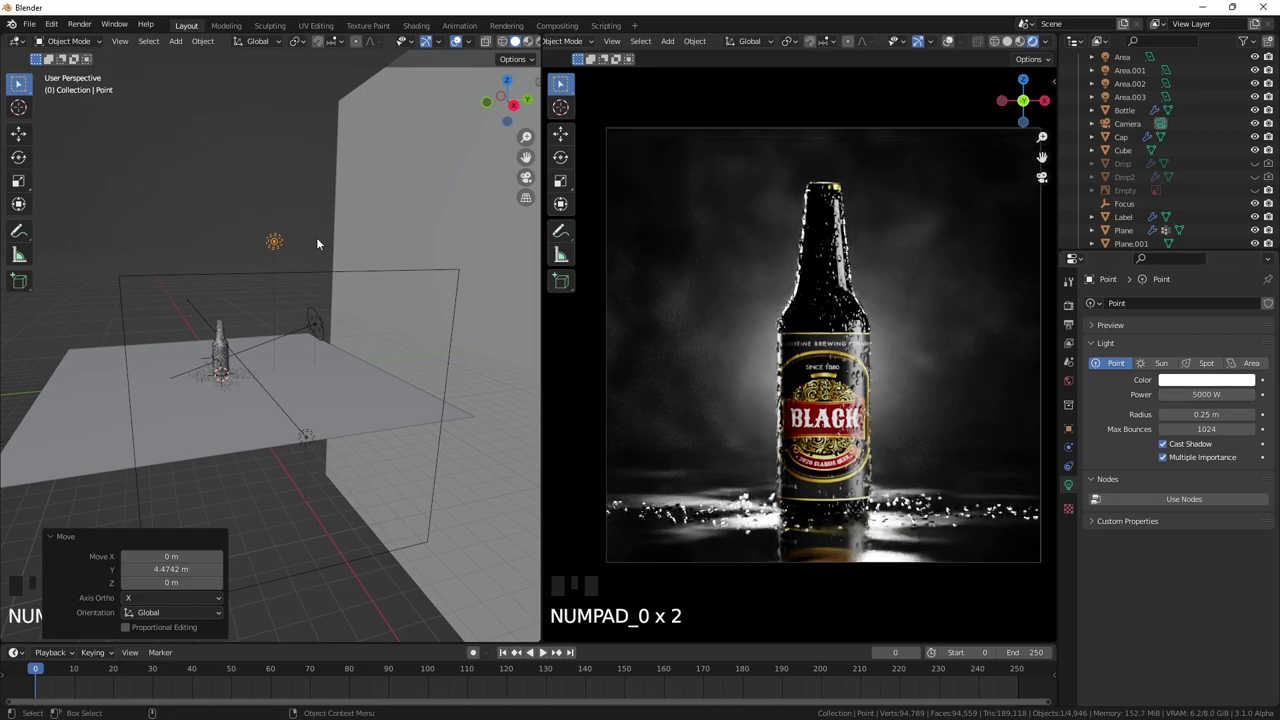
pyautogui.press('g')
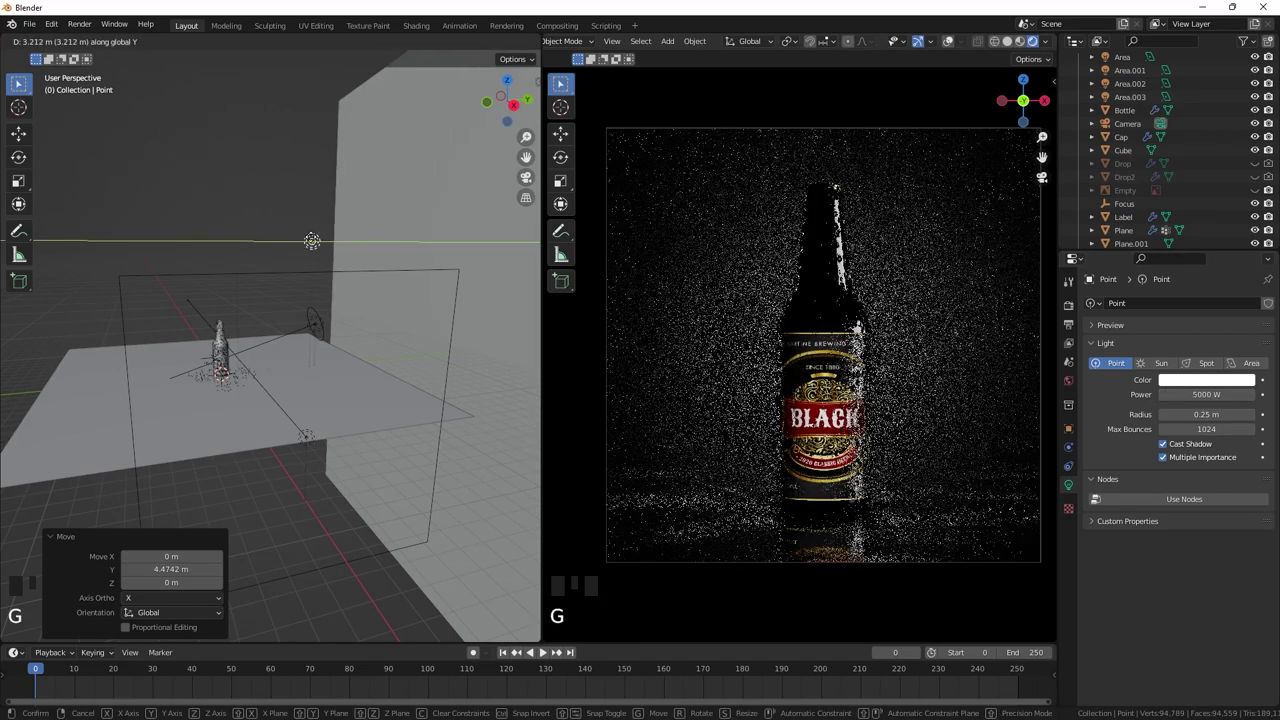
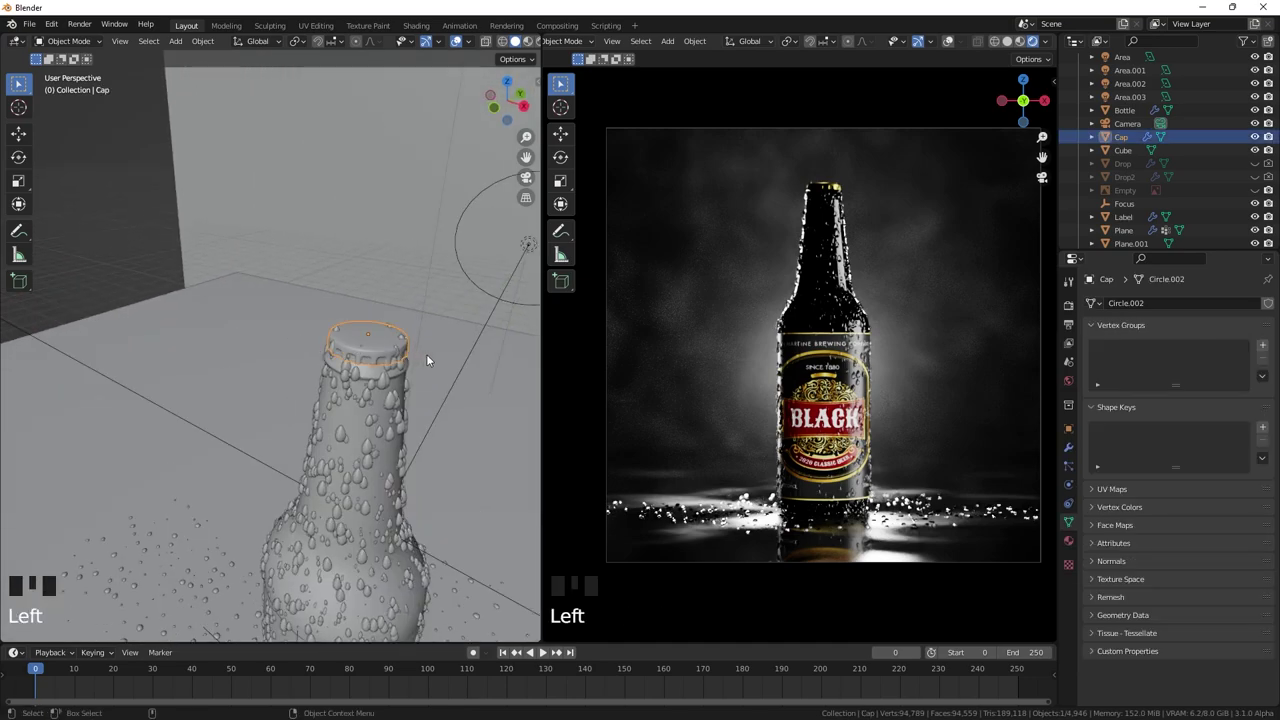
# - Start the final render of the foggy bottle scene in a separate render window
pyautogui.press('s')
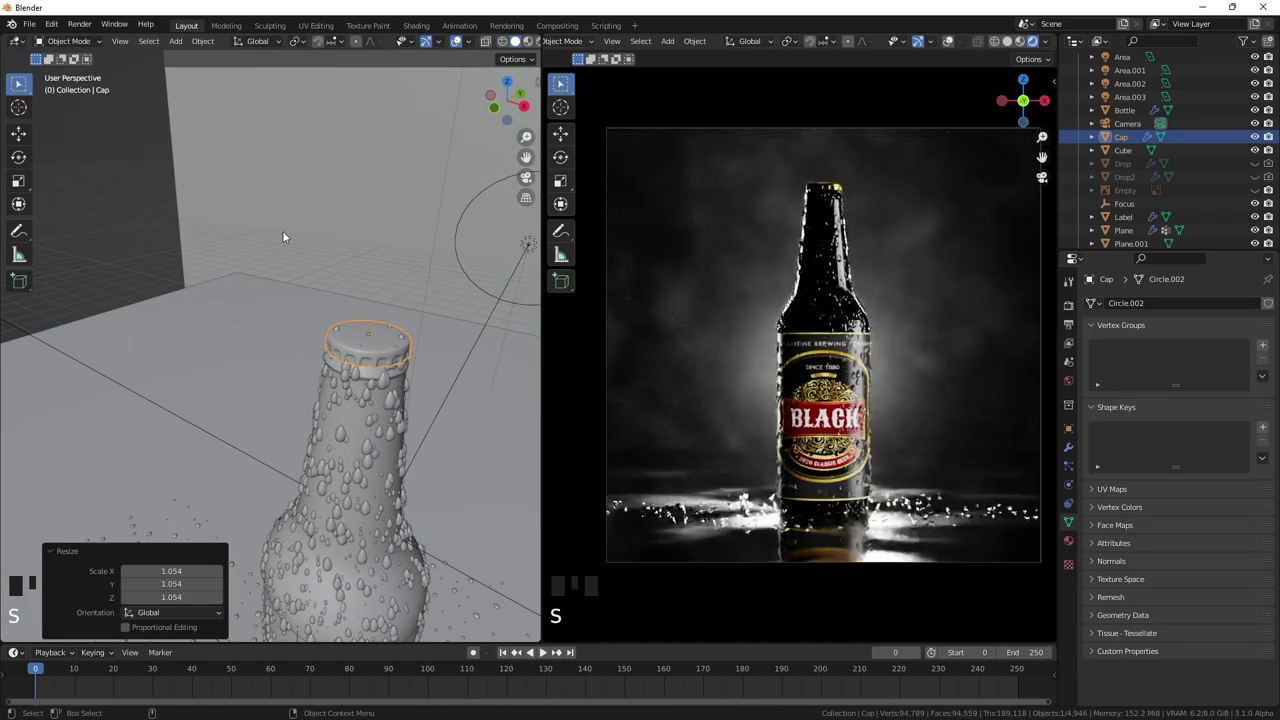